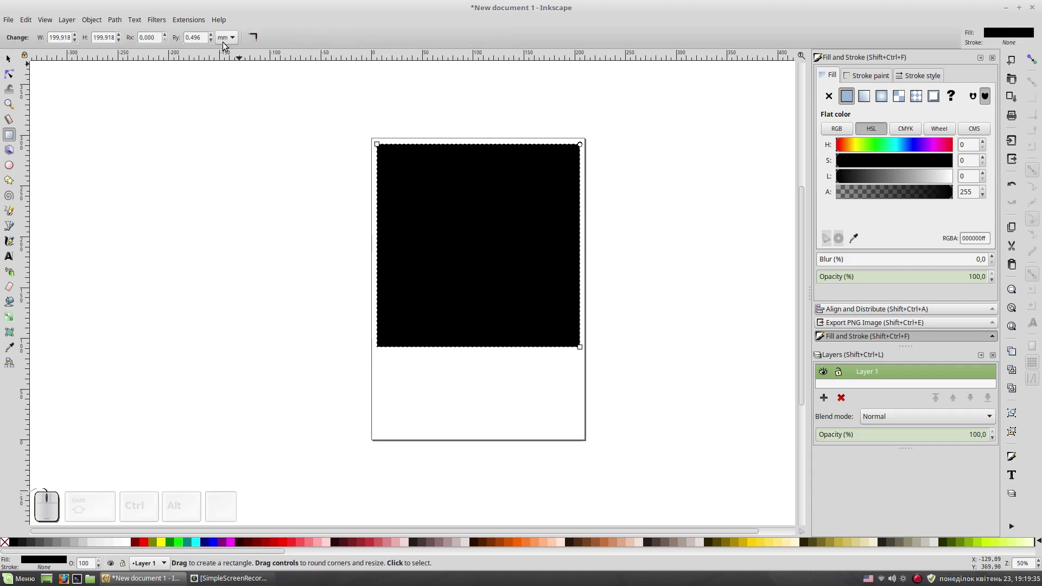
Step: Give the background square a flat light grey fill
{"action": "left_click", "coordinate": [254, 42]}
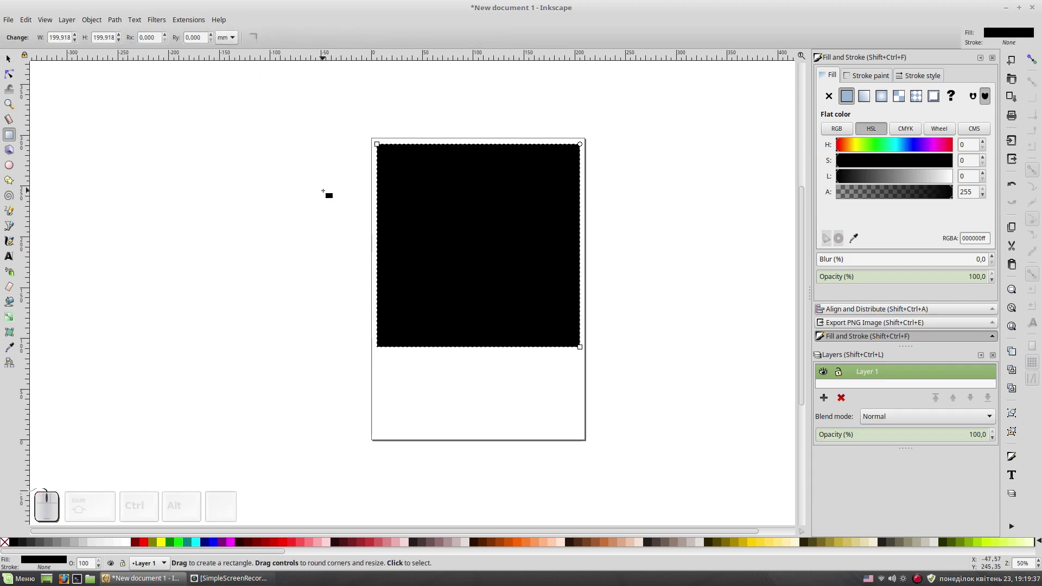
{"action": "left_click", "coordinate": [92, 546]}
{"action": "left_click", "coordinate": [85, 546]}
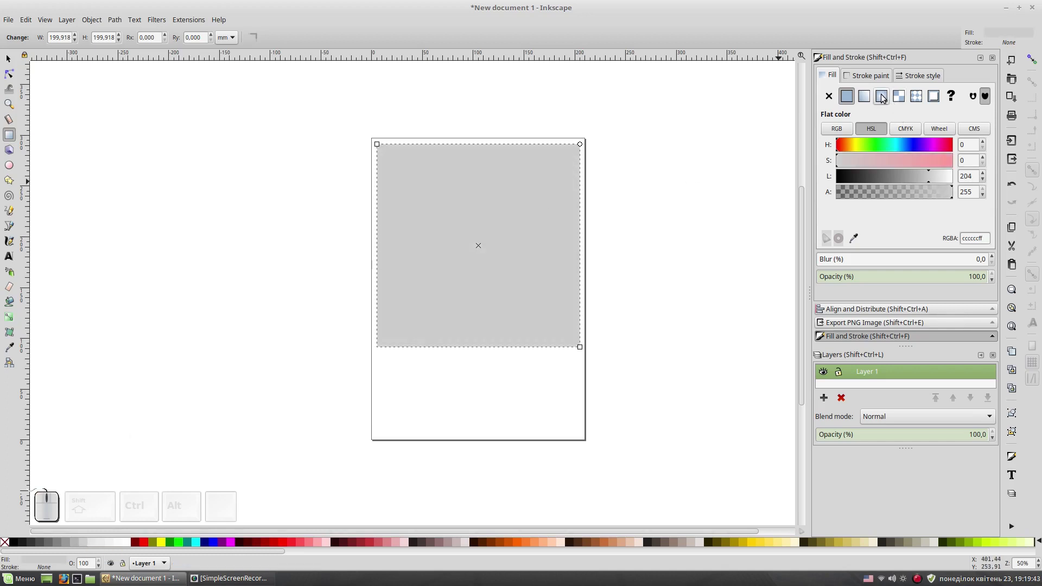
Step: Convert the fill to a radial gradient and make its outer stop fully opaque grey
{"action": "left_click", "coordinate": [883, 98]}
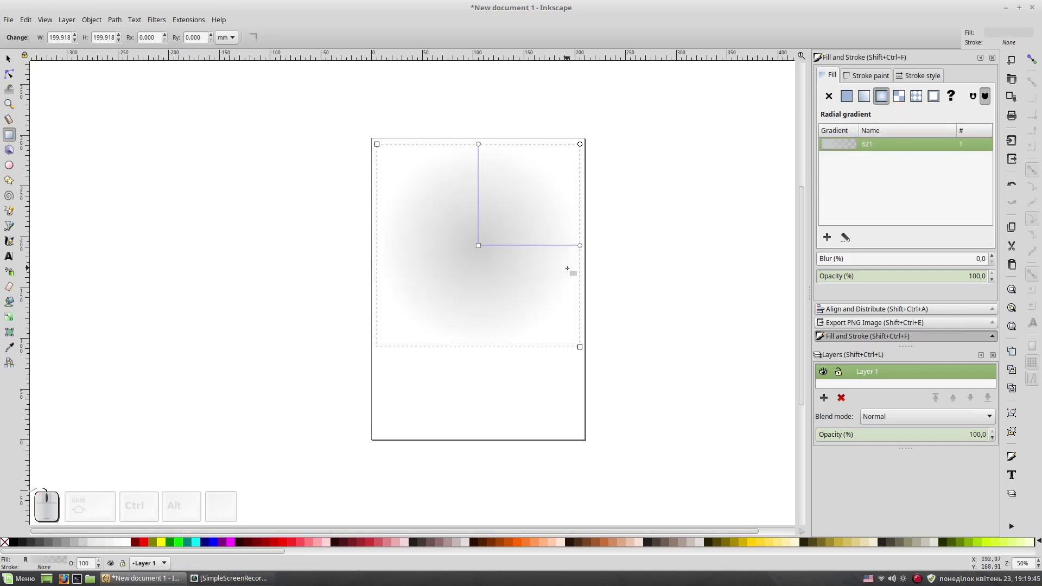
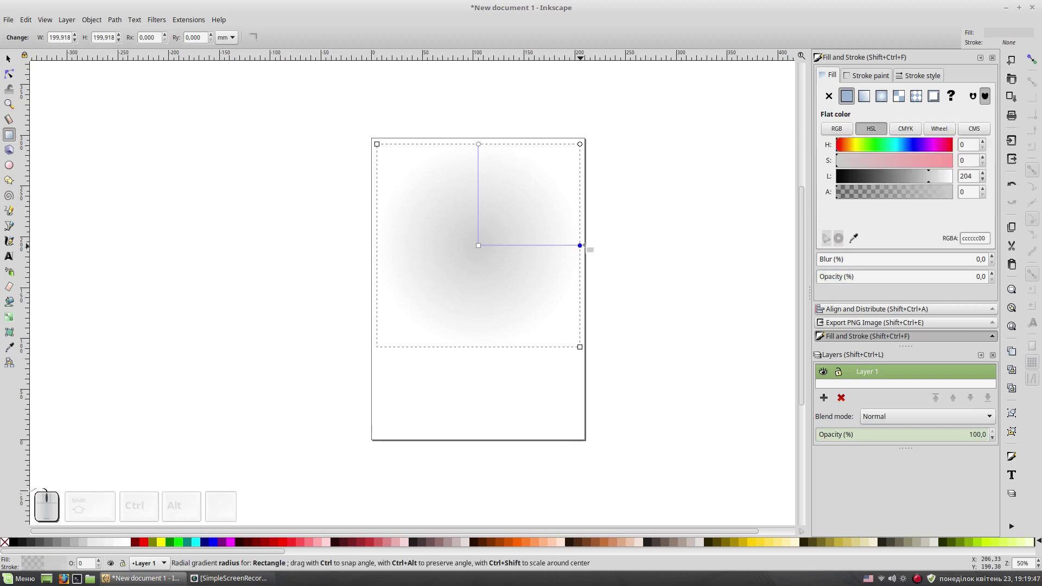
{"action": "left_click_drag", "start_coordinate": [952, 197], "coordinate": [985, 271]}
{"action": "left_click", "coordinate": [996, 275]}
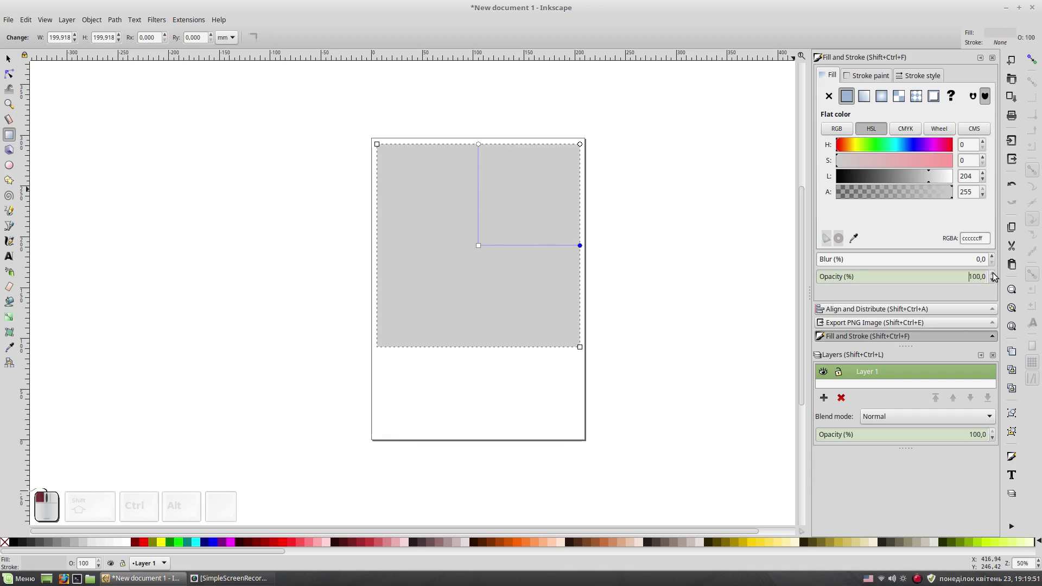
{"action": "key", "text": "F1"}
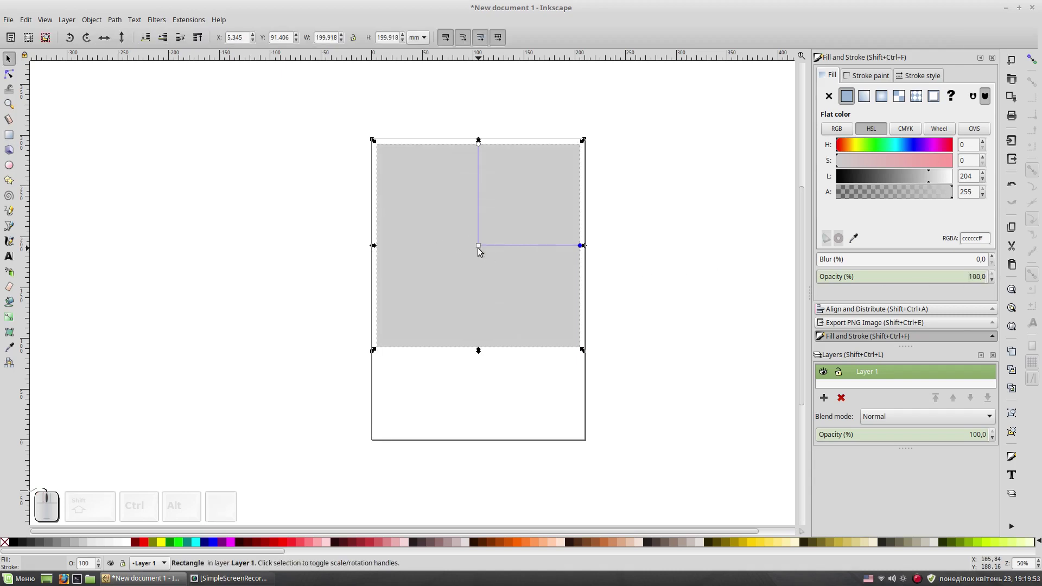
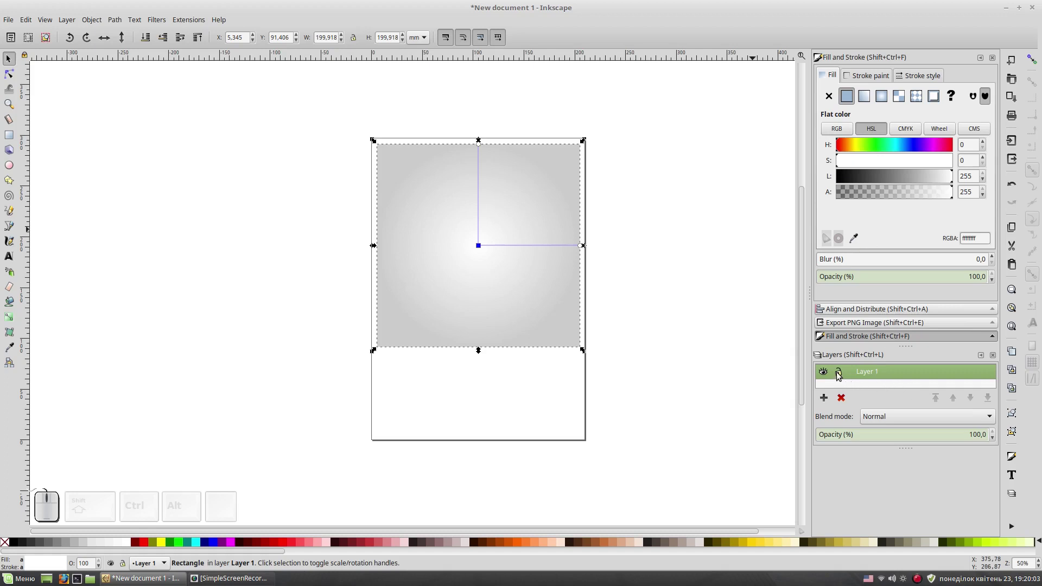
Step: Add a new Layer 2 above the background layer
{"action": "left_click", "coordinate": [840, 375]}
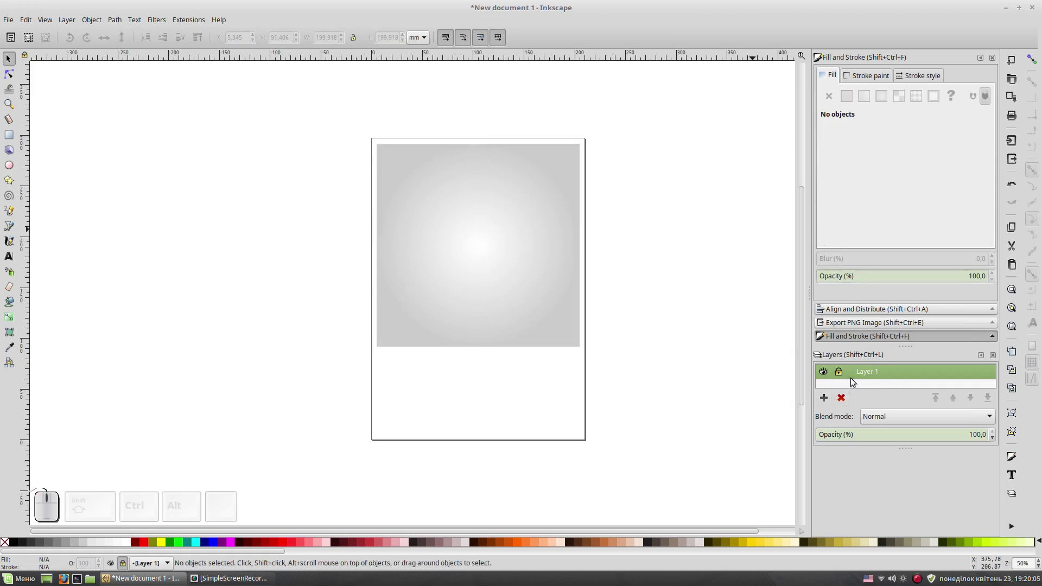
{"action": "left_click", "coordinate": [825, 403]}
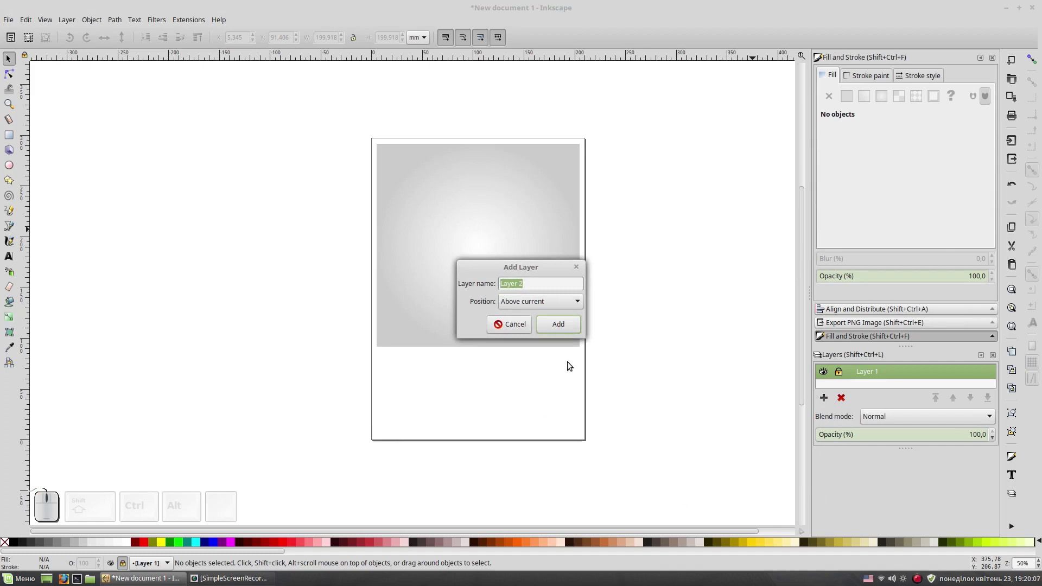
{"action": "left_click", "coordinate": [571, 329]}
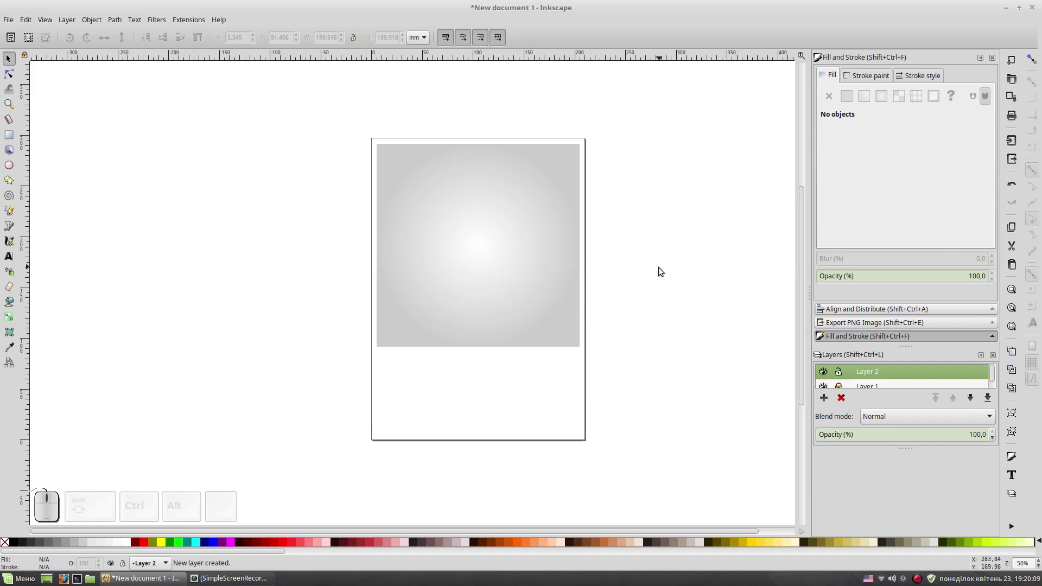
Step: Zoom in and centre the view on the background square
{"action": "left_click", "coordinate": [656, 276]}
{"action": "key", "text": "KP_Add"}
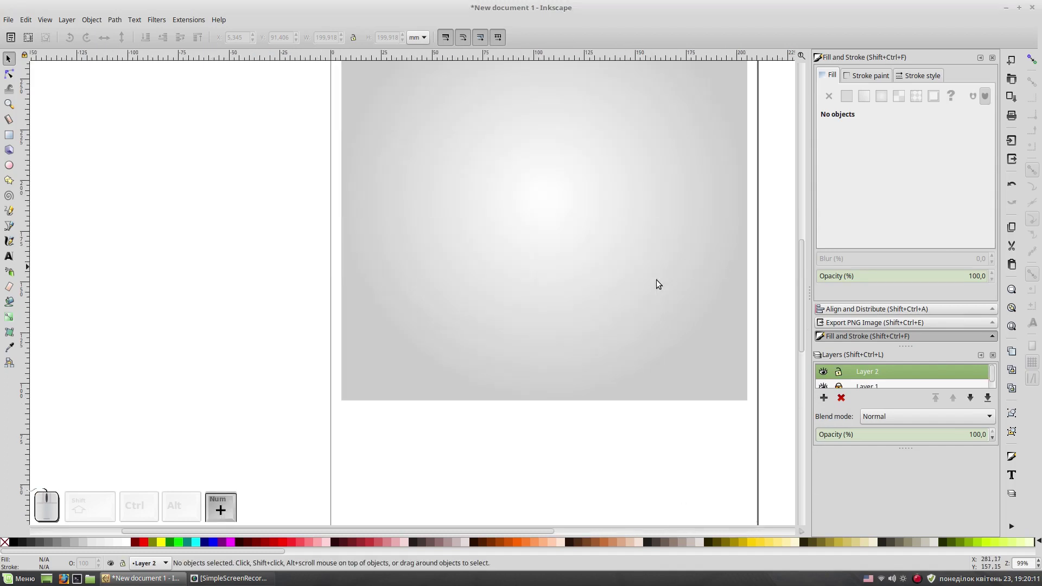
{"action": "key", "text": "space"}
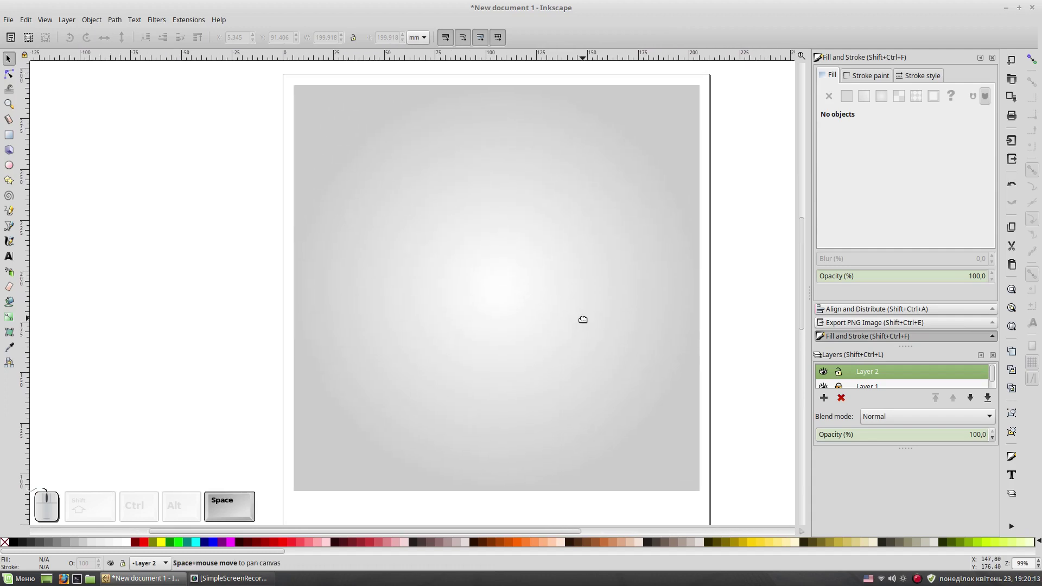
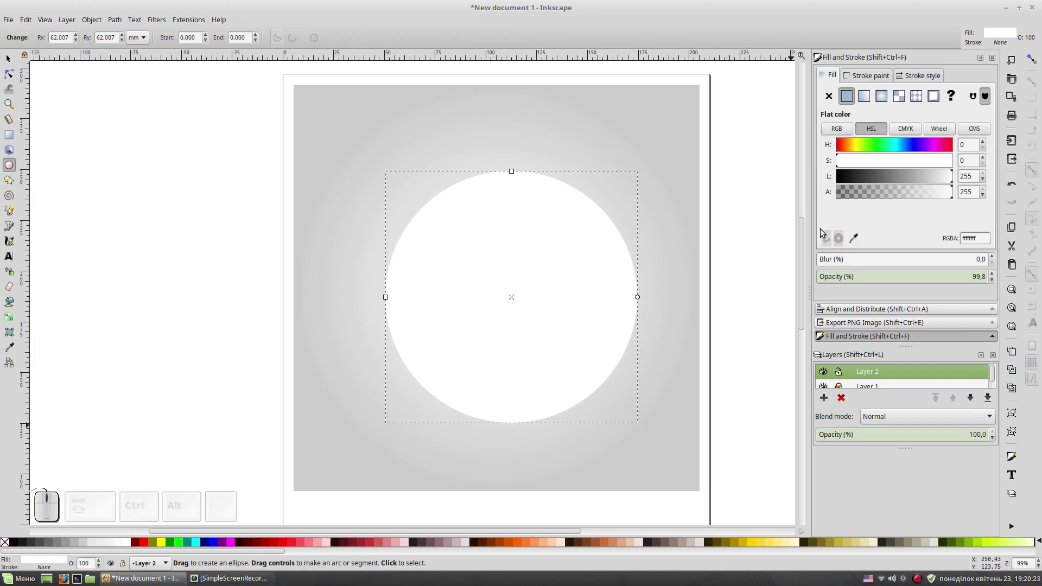
Step: Fill the circle grey and rescale it to sit centred within the square
{"action": "left_click", "coordinate": [909, 178]}
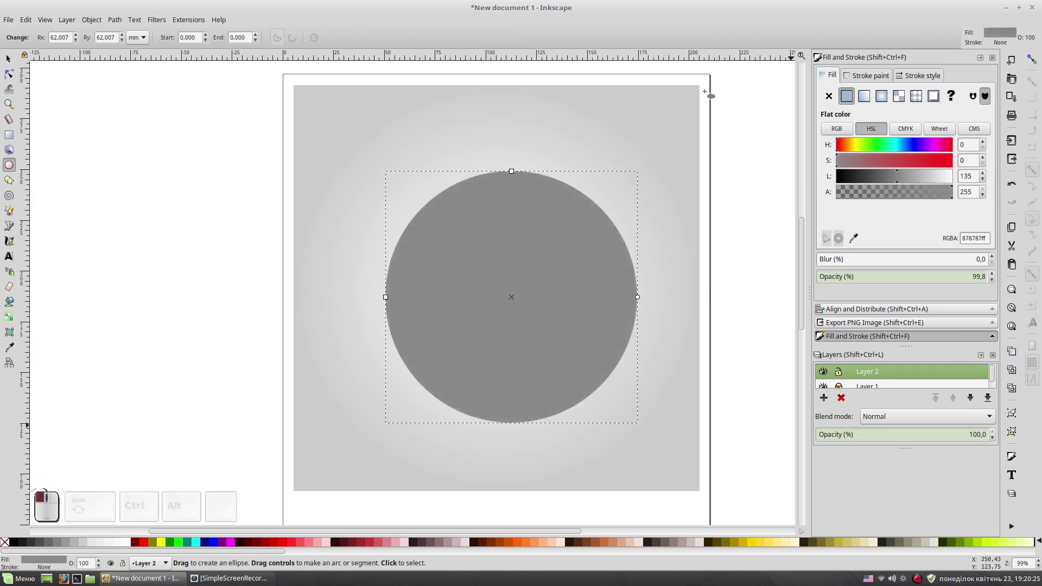
{"action": "left_click", "coordinate": [9, 63]}
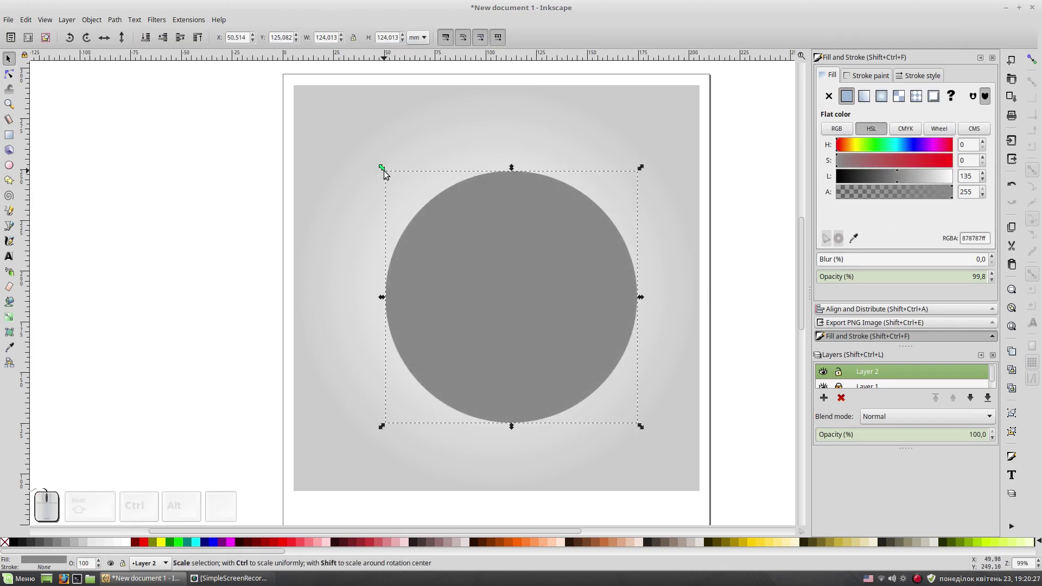
{"action": "left_click_drag", "start_coordinate": [387, 173], "coordinate": [665, 425]}
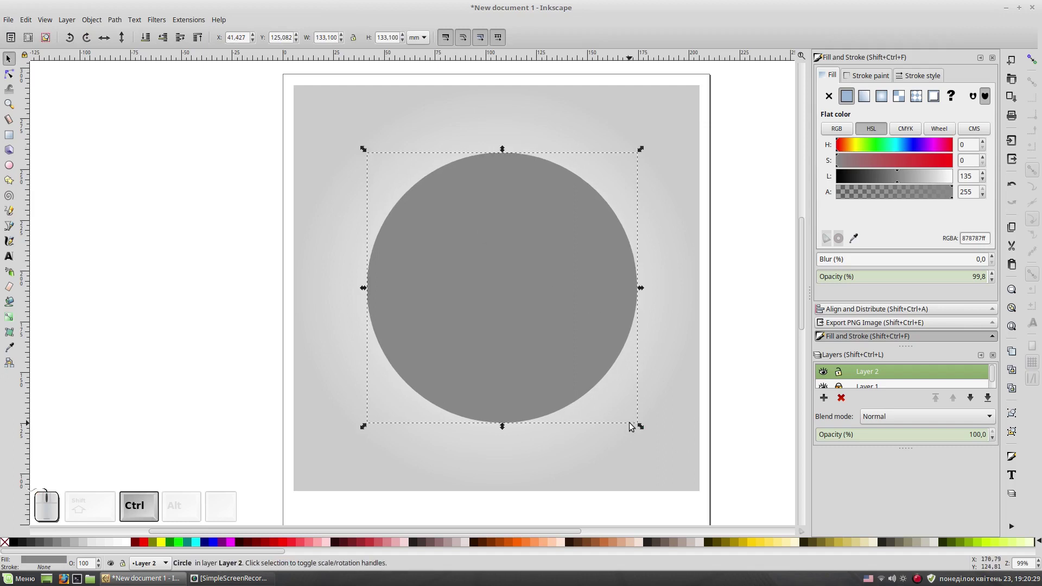
{"action": "left_click_drag", "start_coordinate": [644, 430], "coordinate": [749, 298]}
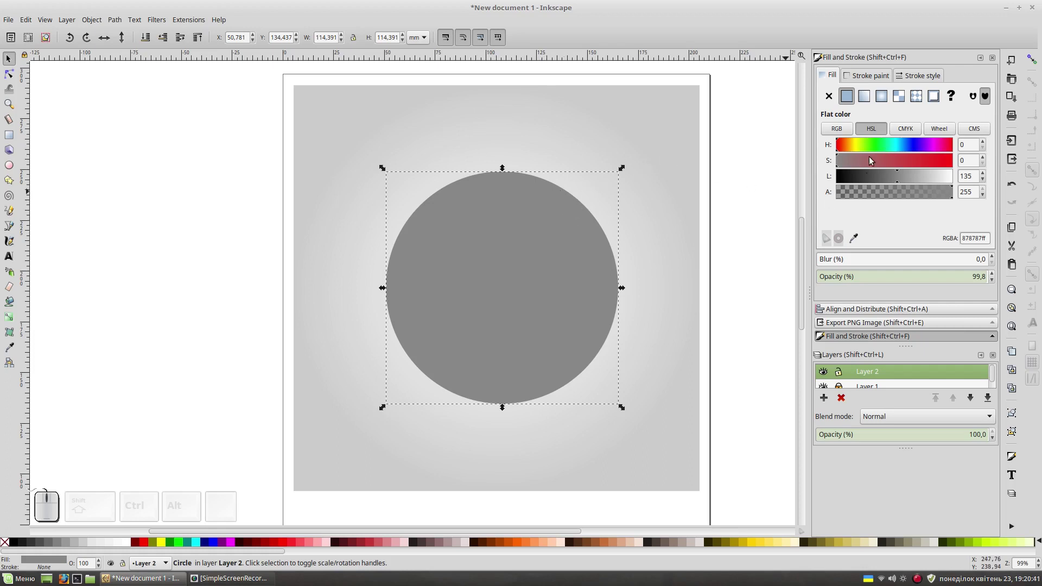
Step: Adjust hue, saturation and lightness to give the circle a dark brown fill
{"action": "left_click", "coordinate": [855, 163]}
{"action": "left_click", "coordinate": [845, 151]}
{"action": "left_click", "coordinate": [868, 178]}
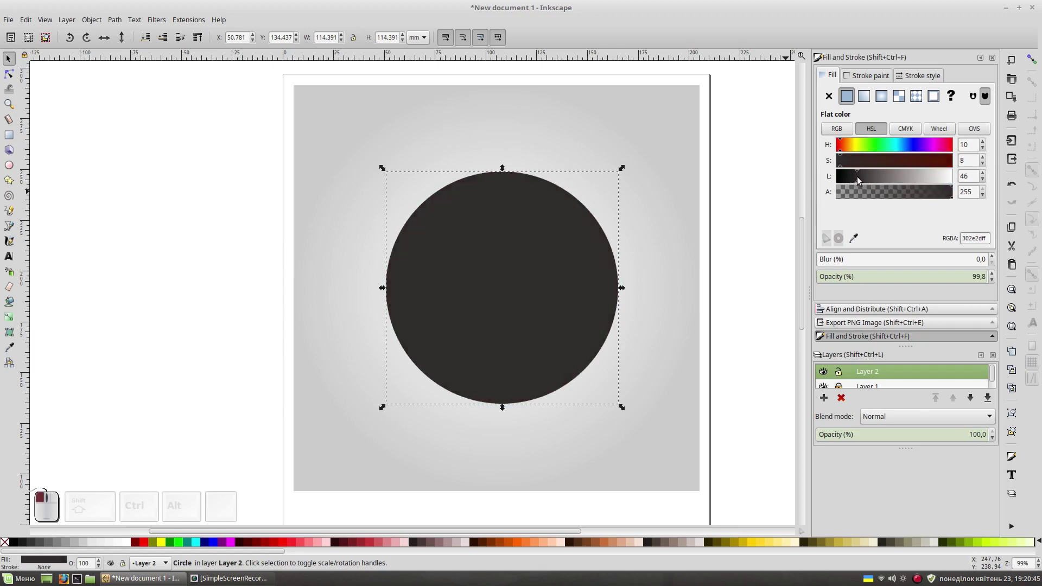
{"action": "left_click_drag", "start_coordinate": [844, 163], "coordinate": [866, 180]}
{"action": "left_click", "coordinate": [864, 180]}
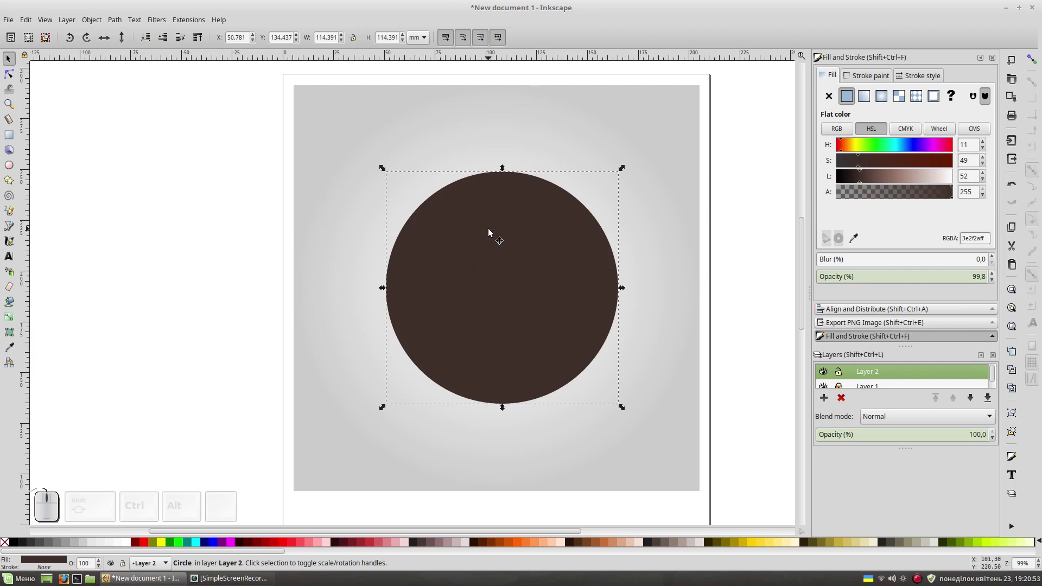
Step: Distort the circle's nodes into an irregular blob shape
{"action": "left_click", "coordinate": [117, 19]}
{"action": "left_click", "coordinate": [120, 36]}
{"action": "left_click", "coordinate": [493, 268]}
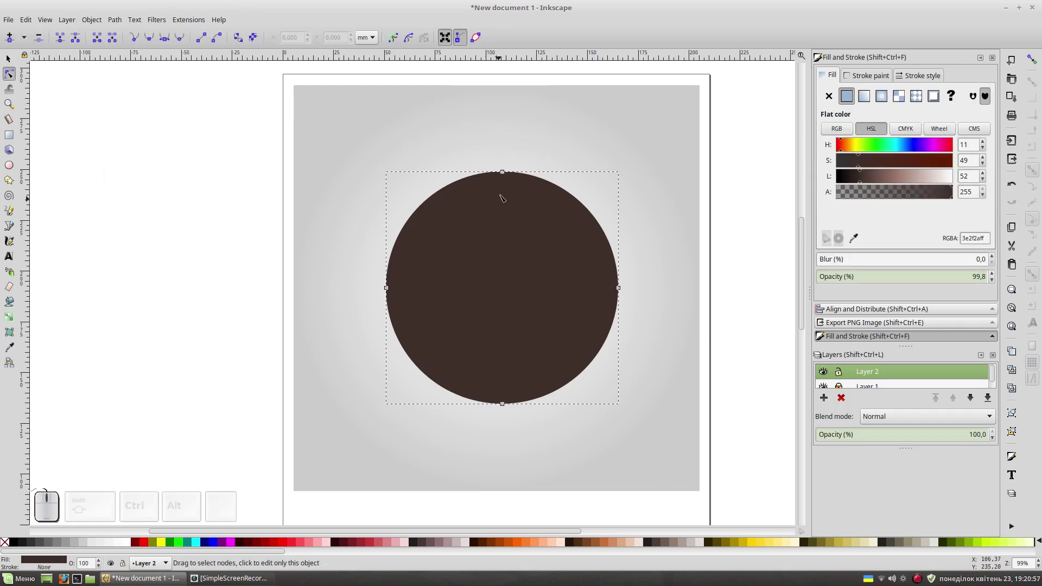
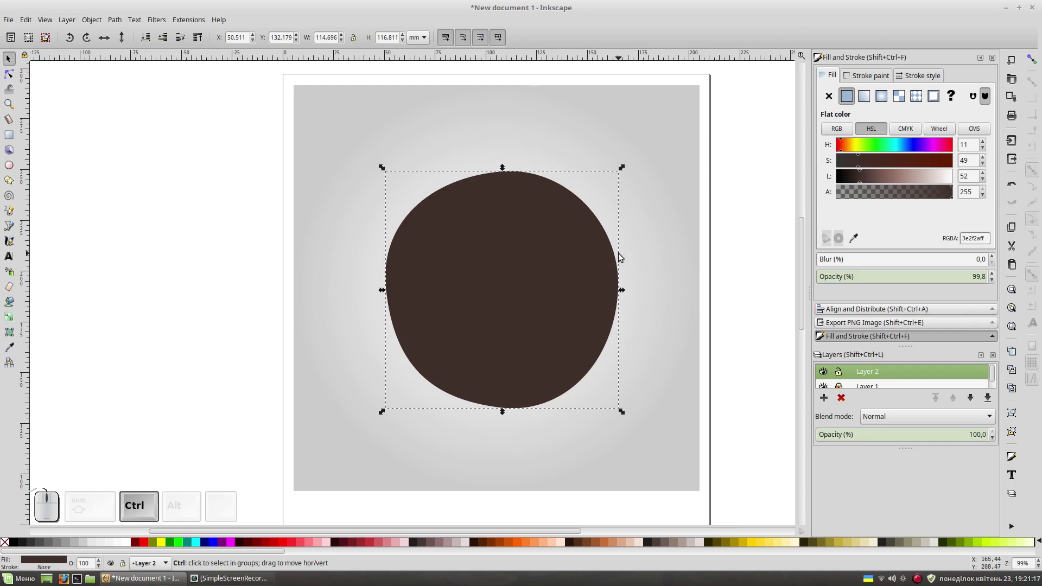
Step: Duplicate the blob, lighten the copy's brown and shrink it to leave a dark rim
{"action": "key", "text": "ctrl+d"}
{"action": "left_click", "coordinate": [624, 168]}
{"action": "left_click", "coordinate": [872, 179]}
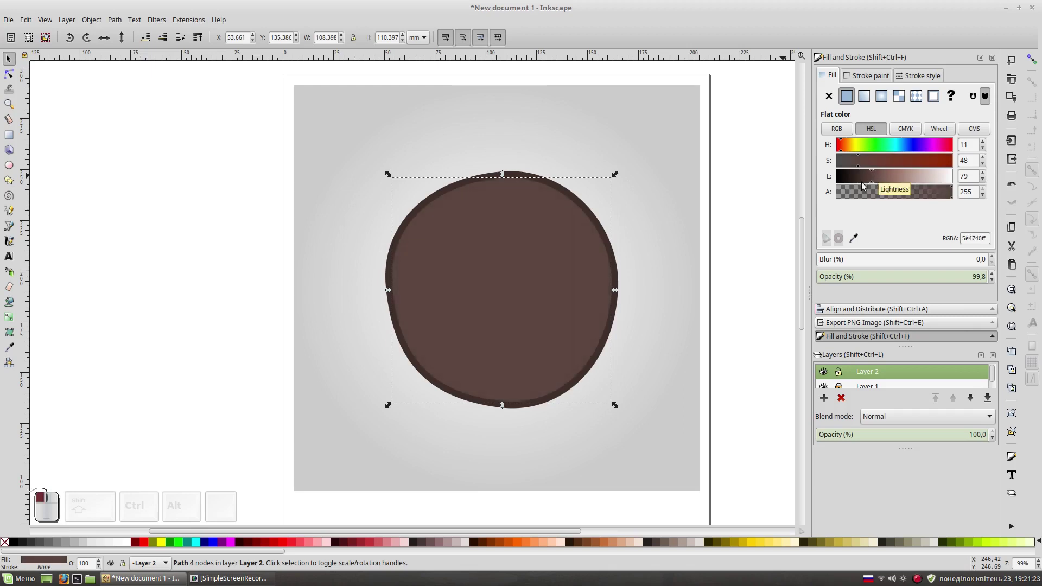
{"action": "left_click", "coordinate": [618, 177]}
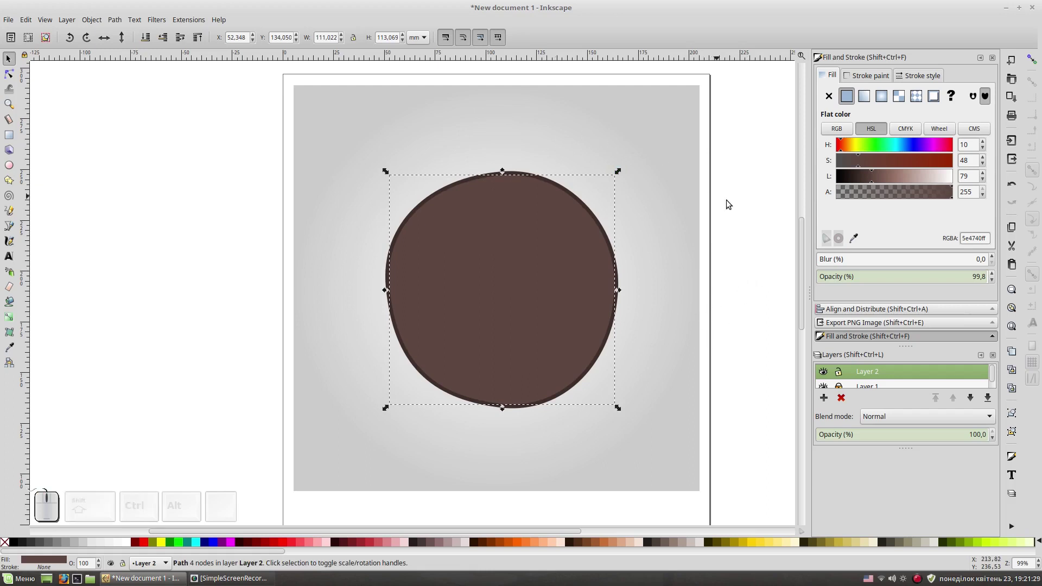
{"action": "left_click", "coordinate": [734, 206]}
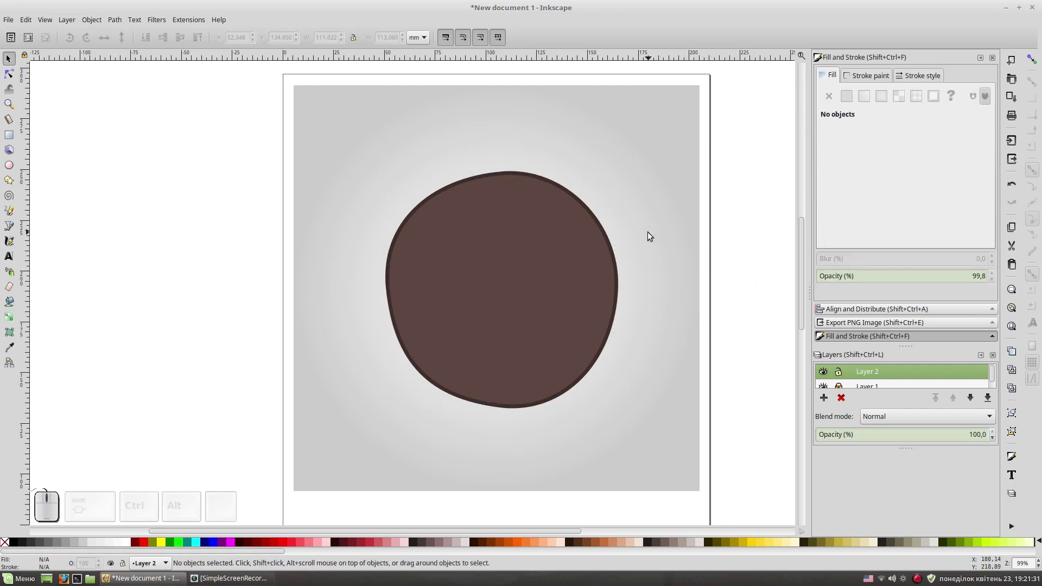
Step: With the Bezier tool, zigzag curved diagonal hatch strokes across the blob's upper half
{"action": "key", "text": "shift+F6"}
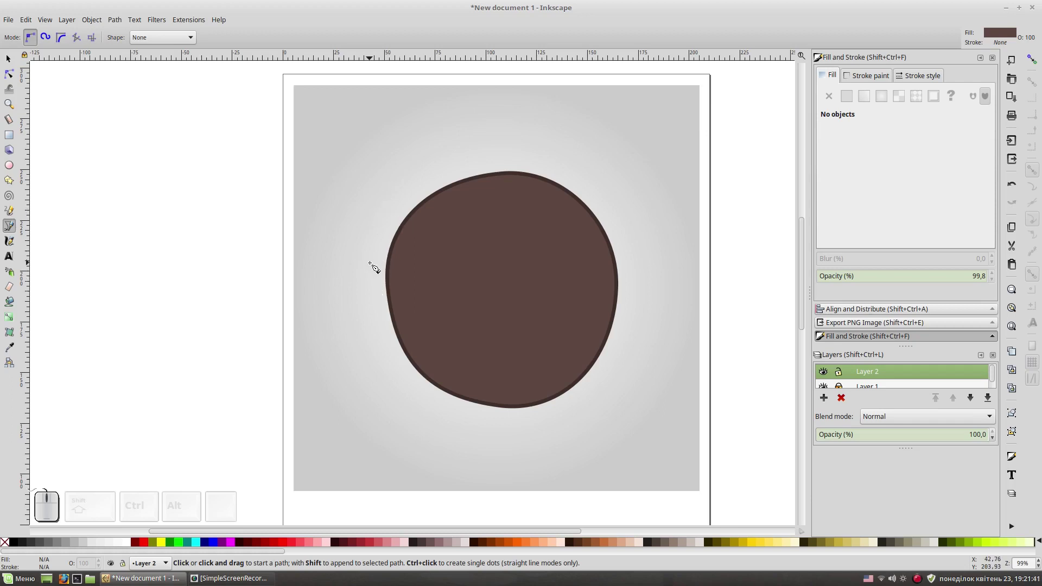
{"action": "left_click", "coordinate": [377, 267]}
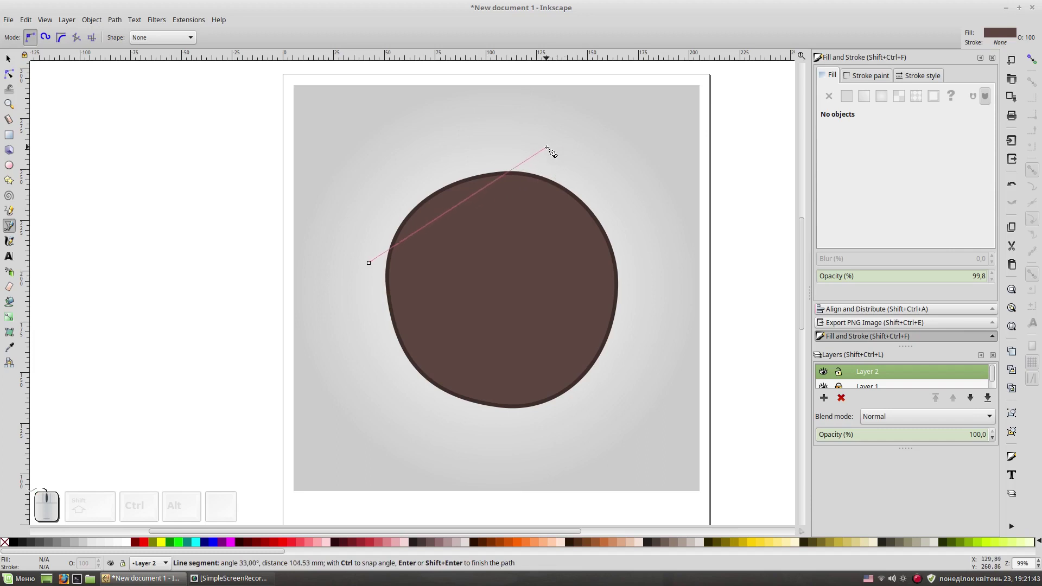
{"action": "left_click_drag", "start_coordinate": [557, 149], "coordinate": [554, 154]}
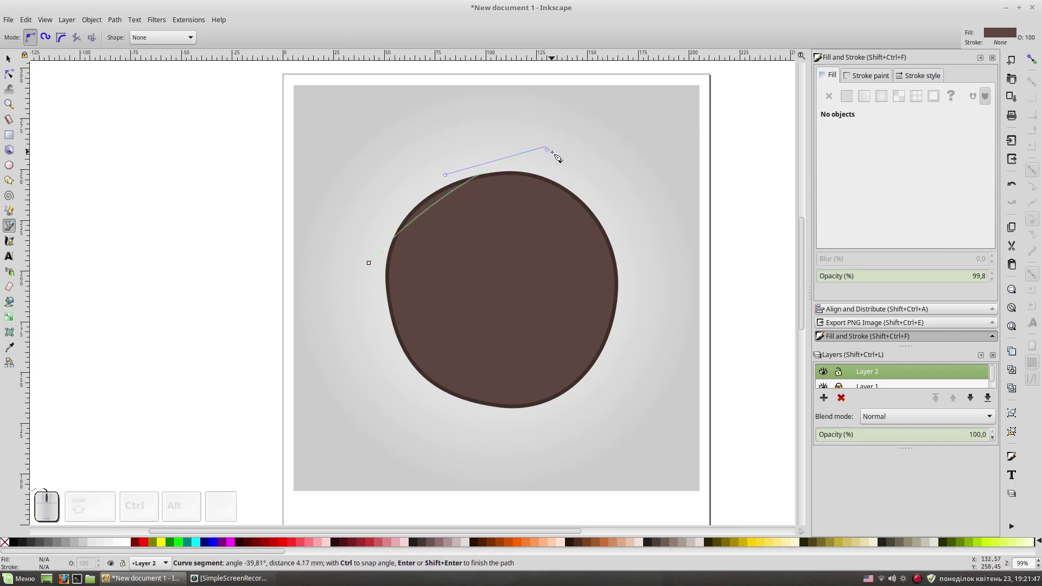
{"action": "left_click", "coordinate": [554, 155]}
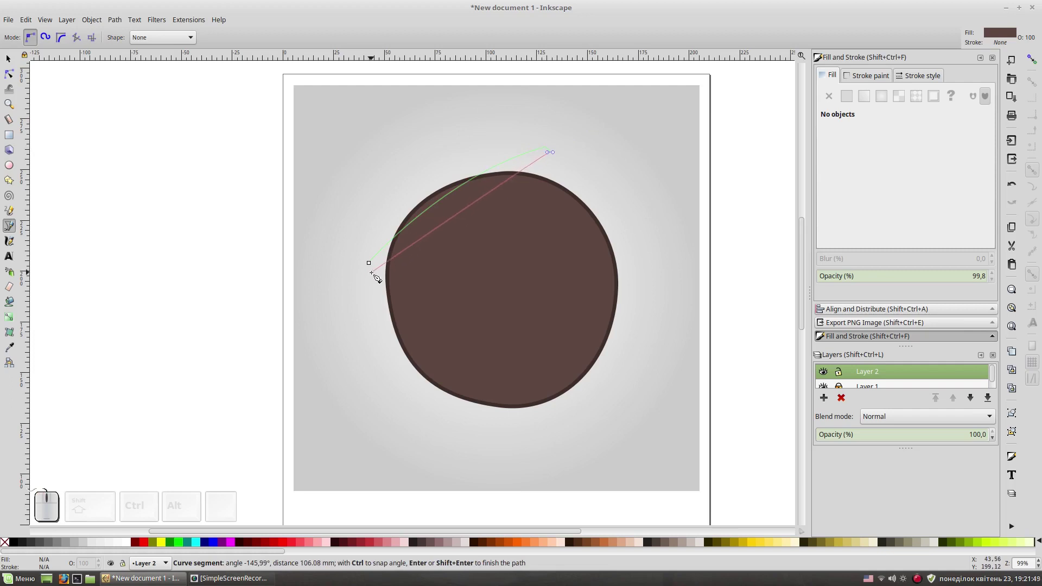
{"action": "left_click_drag", "start_coordinate": [374, 284], "coordinate": [376, 294]}
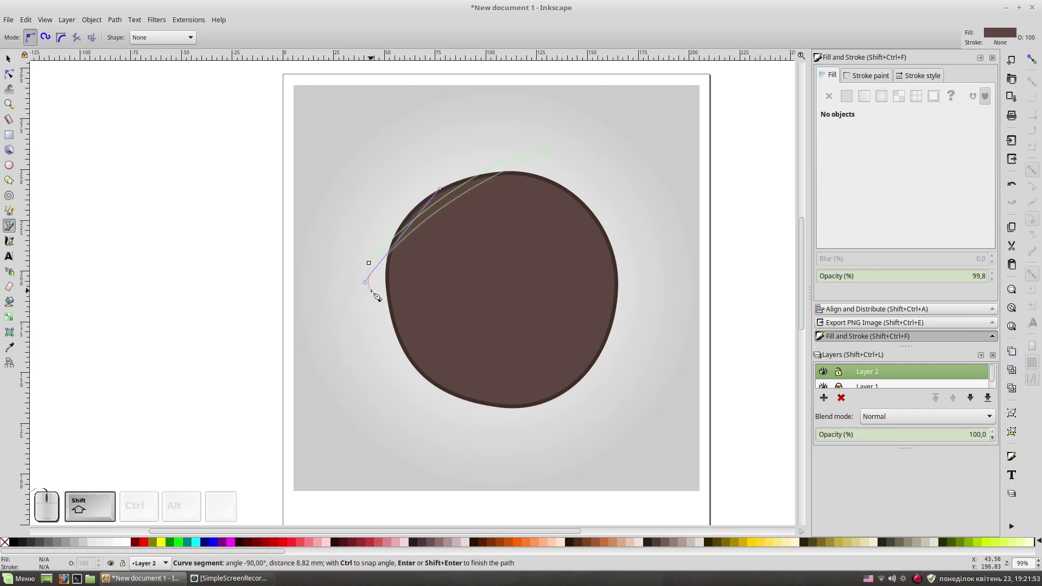
{"action": "left_click", "coordinate": [374, 293]}
{"action": "left_click_drag", "start_coordinate": [580, 161], "coordinate": [588, 176]}
{"action": "left_click", "coordinate": [589, 173]}
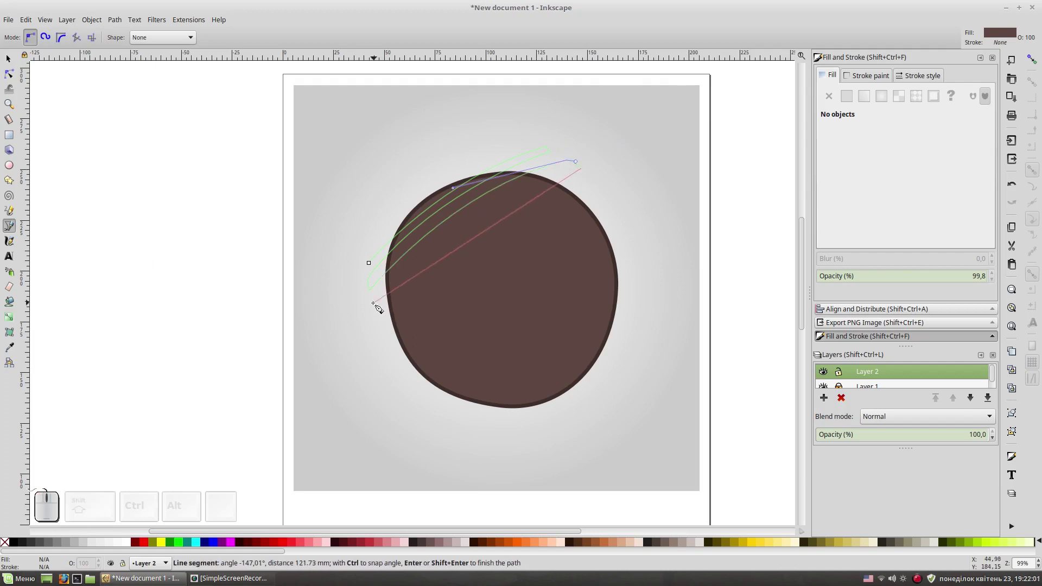
{"action": "left_click_drag", "start_coordinate": [379, 307], "coordinate": [379, 324]}
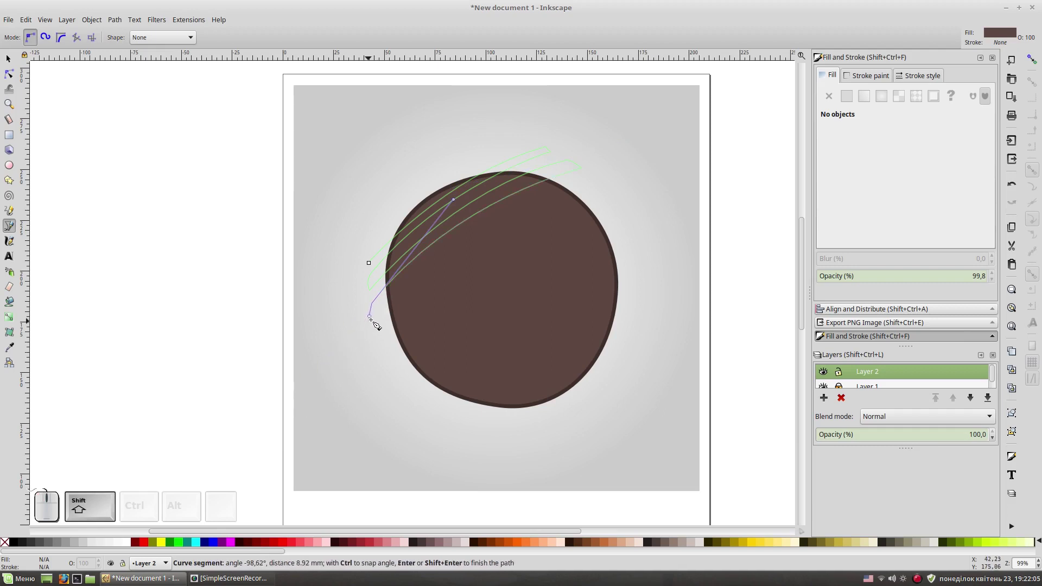
{"action": "left_click", "coordinate": [380, 324]}
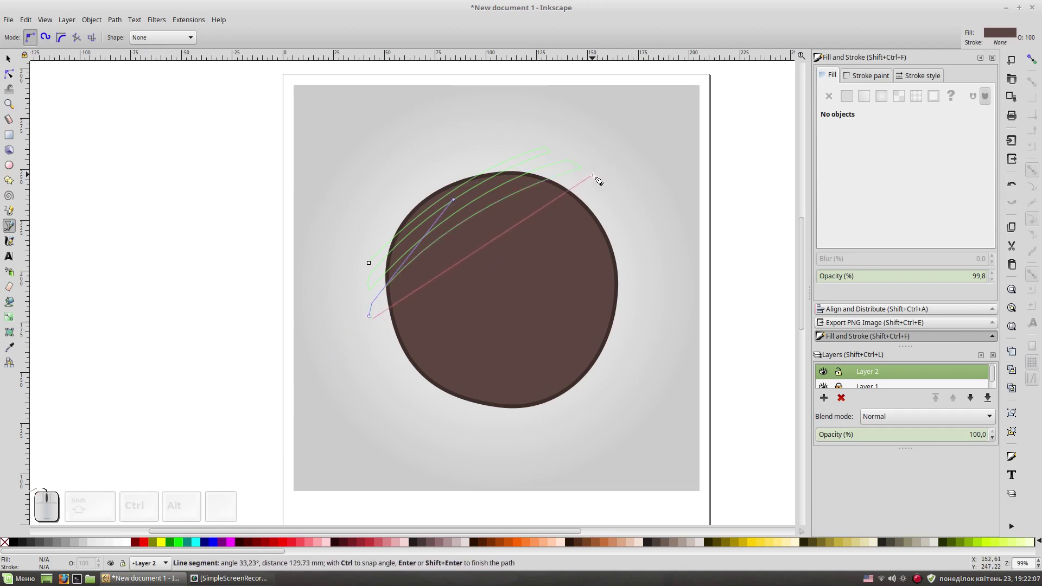
{"action": "left_click_drag", "start_coordinate": [606, 174], "coordinate": [615, 189]}
{"action": "left_click", "coordinate": [611, 187]}
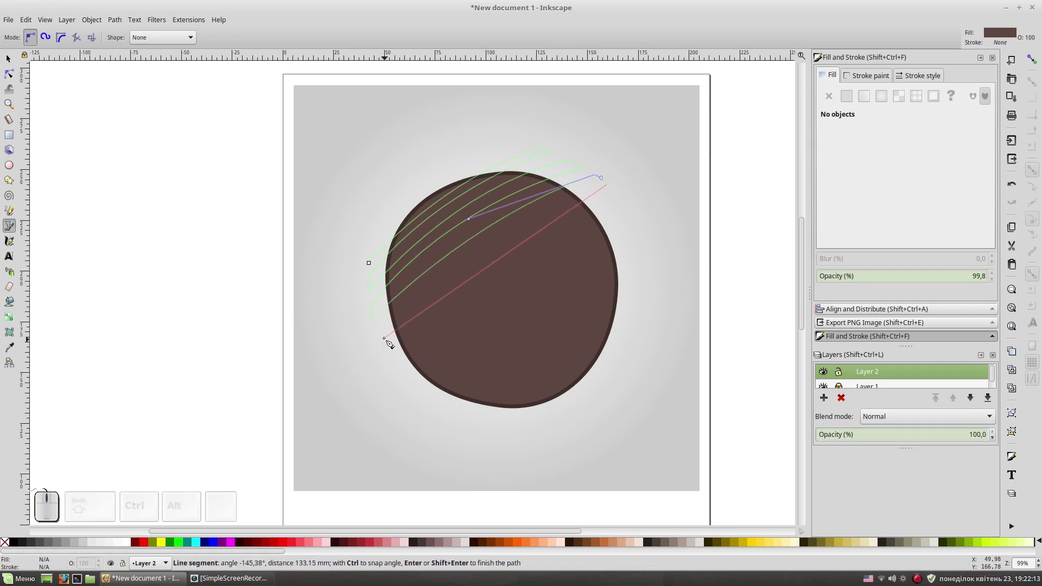
{"action": "left_click_drag", "start_coordinate": [382, 340], "coordinate": [384, 367]}
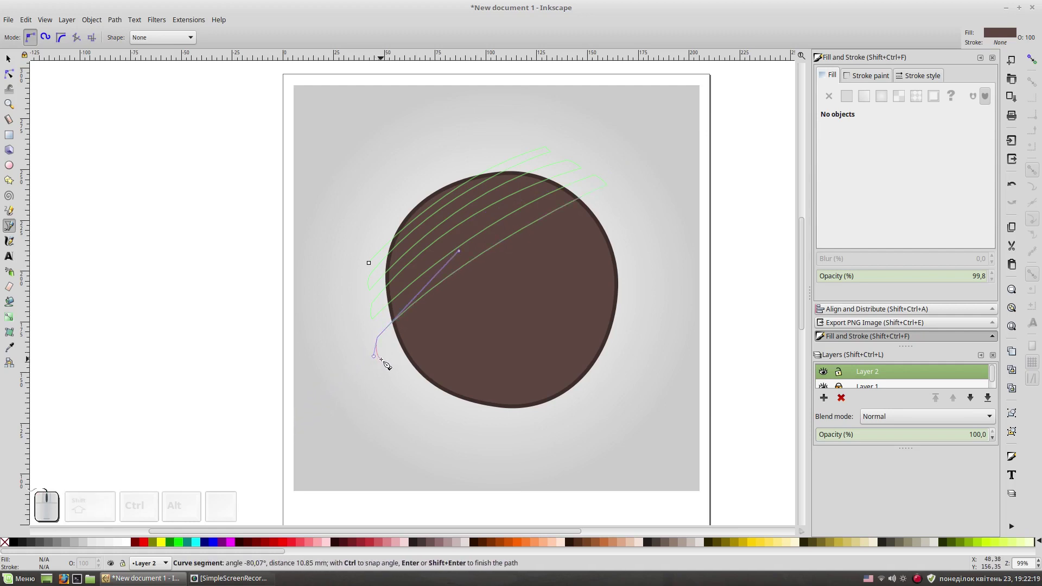
{"action": "left_click", "coordinate": [385, 363]}
{"action": "left_click_drag", "start_coordinate": [629, 194], "coordinate": [627, 212]}
Step: Continue the zigzag of hatch strokes down across the blob's lower half
{"action": "left_click", "coordinate": [629, 215]}
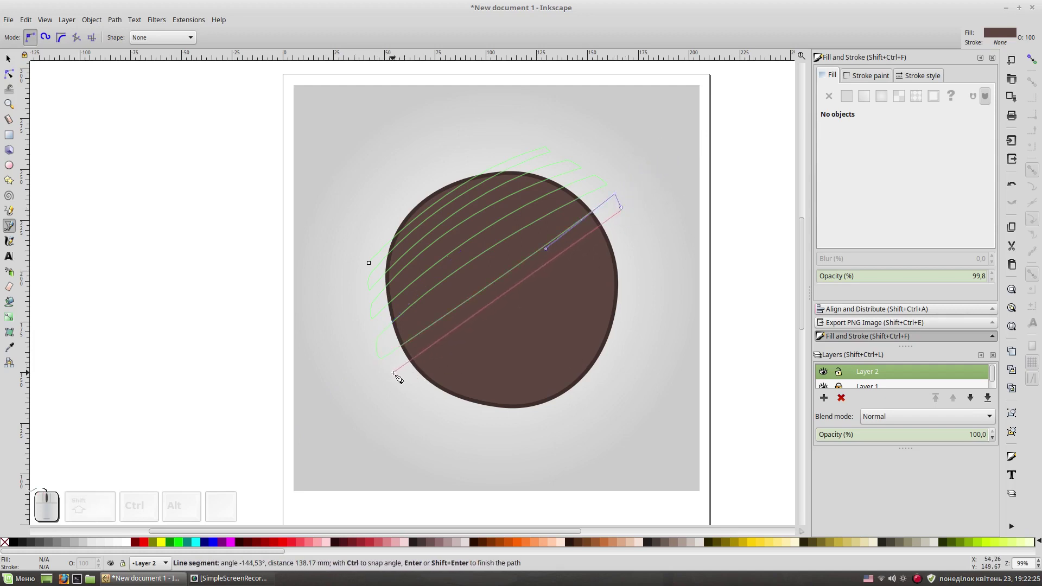
{"action": "left_click_drag", "start_coordinate": [392, 375], "coordinate": [400, 382]}
{"action": "left_click", "coordinate": [402, 383]}
{"action": "left_click_drag", "start_coordinate": [639, 222], "coordinate": [636, 249]}
{"action": "left_click", "coordinate": [634, 249]}
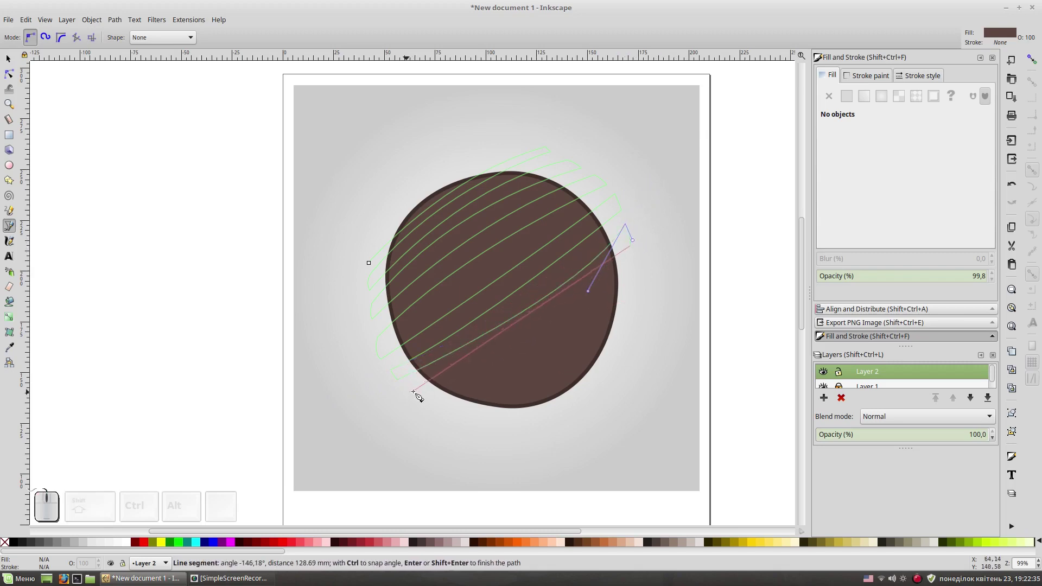
{"action": "left_click_drag", "start_coordinate": [417, 397], "coordinate": [435, 404]}
{"action": "left_click", "coordinate": [435, 405]}
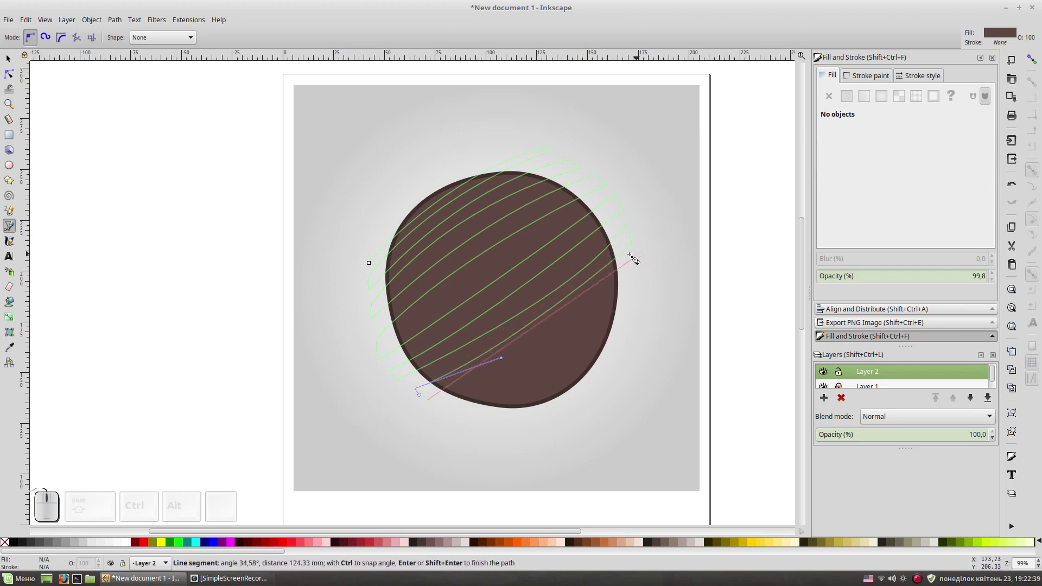
{"action": "left_click_drag", "start_coordinate": [647, 250], "coordinate": [641, 269]}
{"action": "left_click", "coordinate": [641, 272]}
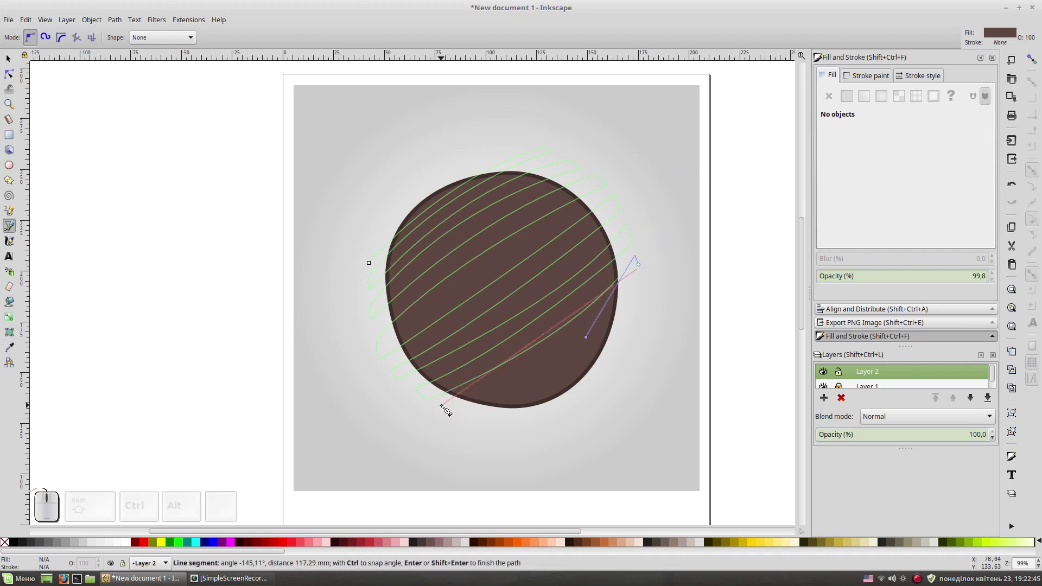
{"action": "left_click_drag", "start_coordinate": [445, 410], "coordinate": [461, 413]}
{"action": "left_click", "coordinate": [460, 414]}
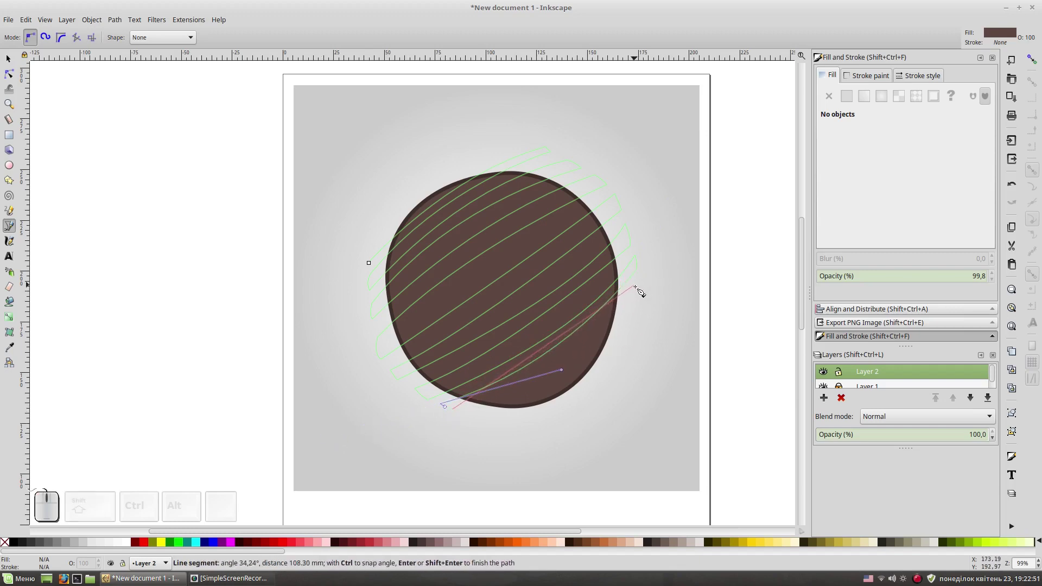
{"action": "left_click_drag", "start_coordinate": [645, 286], "coordinate": [641, 306]}
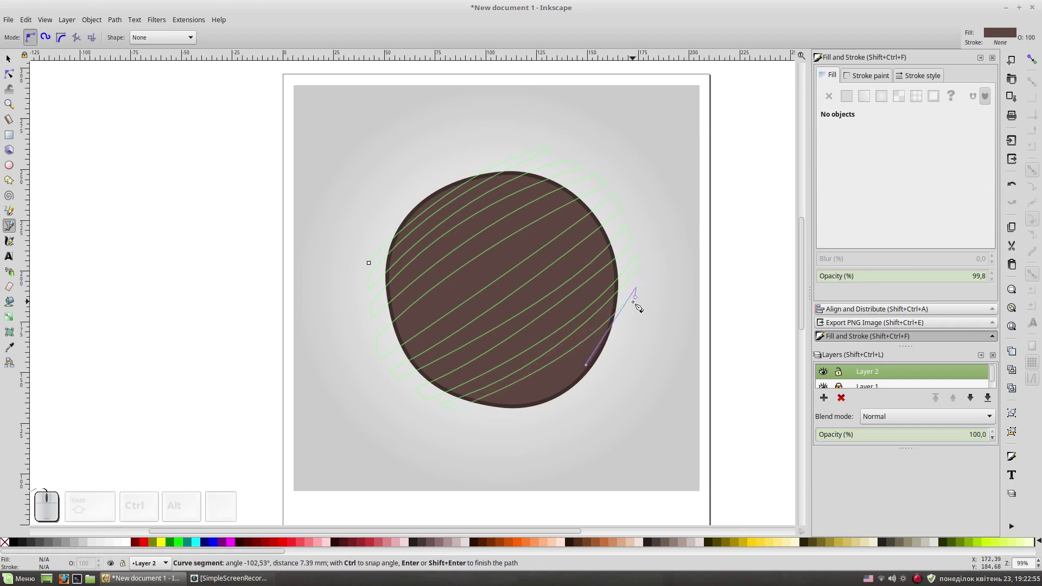
{"action": "left_click", "coordinate": [641, 306]}
{"action": "left_click_drag", "start_coordinate": [471, 418], "coordinate": [495, 420]}
{"action": "left_click", "coordinate": [492, 416]}
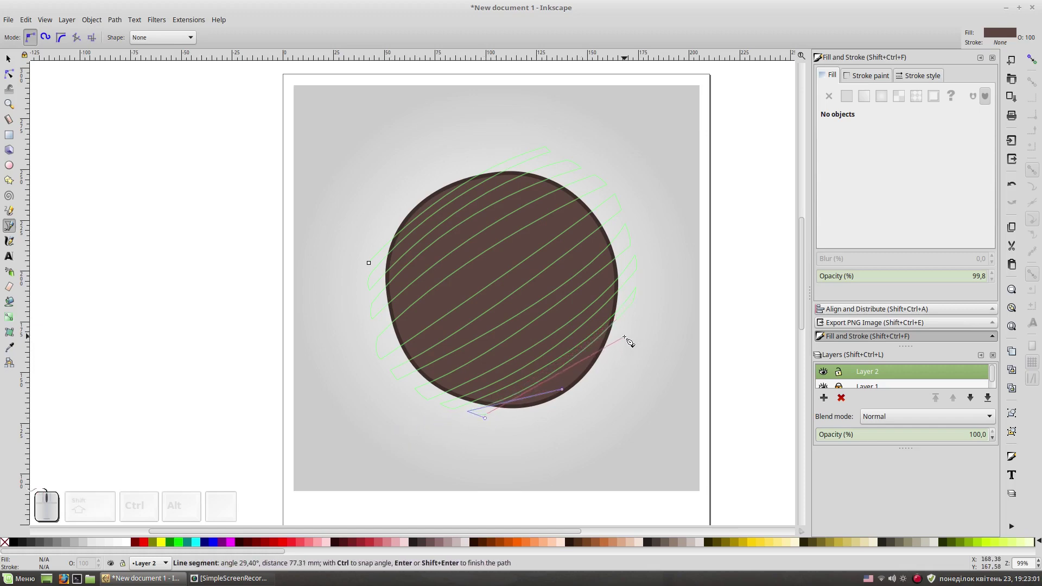
{"action": "left_click_drag", "start_coordinate": [638, 320], "coordinate": [672, 297]}
Step: Finish the path, give it no fill and a white stroke, then convert Stroke to Path
{"action": "right_click", "coordinate": [670, 317]}
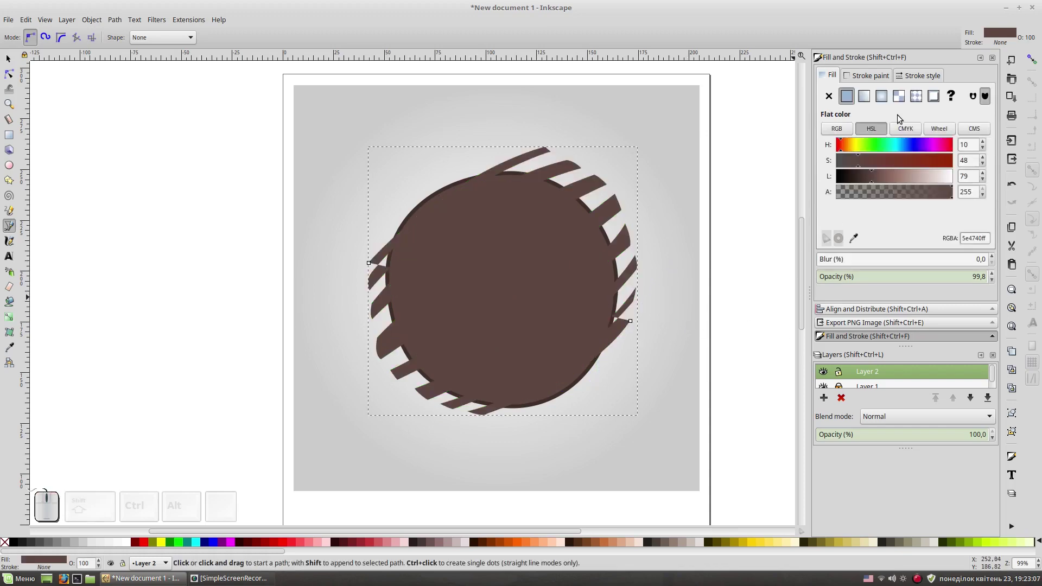
{"action": "key", "text": "F1"}
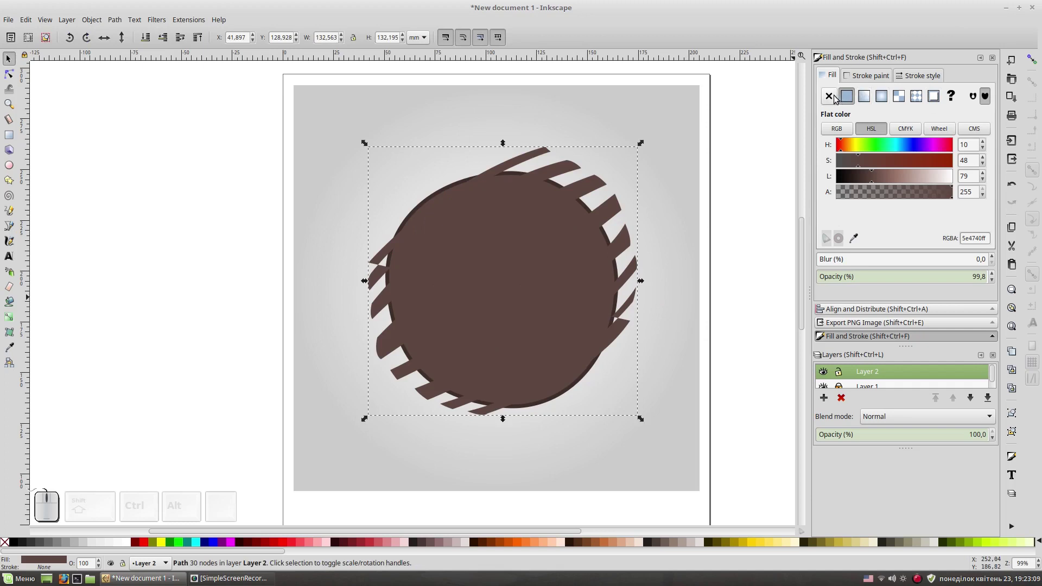
{"action": "left_click", "coordinate": [836, 99]}
{"action": "left_click", "coordinate": [873, 79]}
{"action": "left_click", "coordinate": [849, 99]}
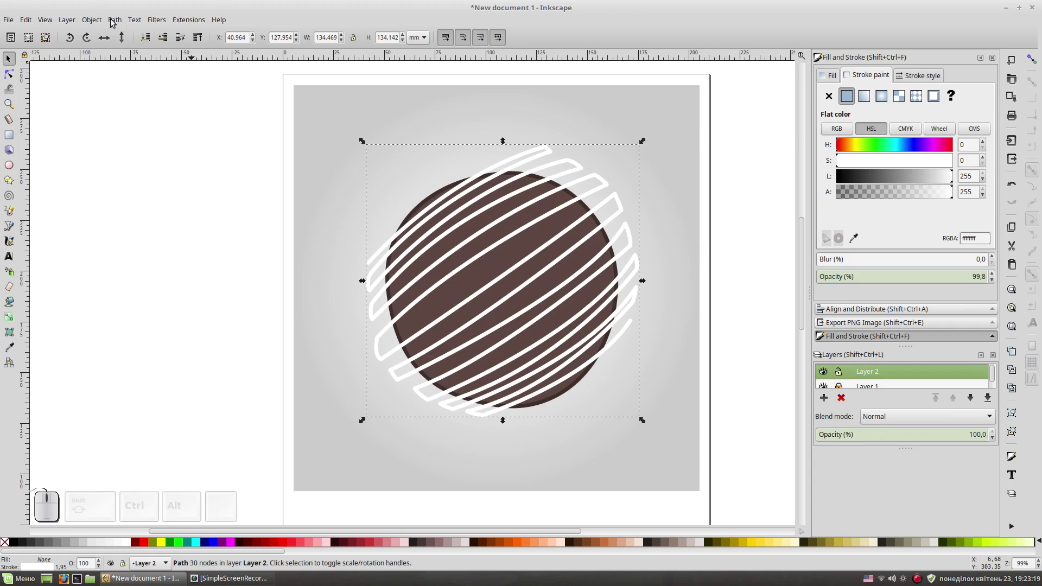
{"action": "left_click", "coordinate": [113, 22]}
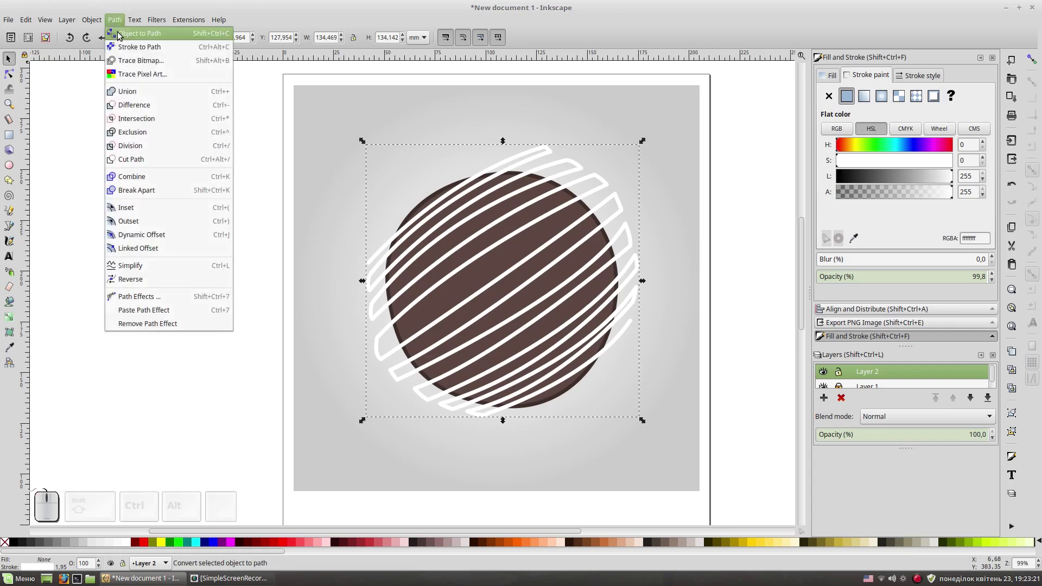
{"action": "left_click", "coordinate": [128, 52]}
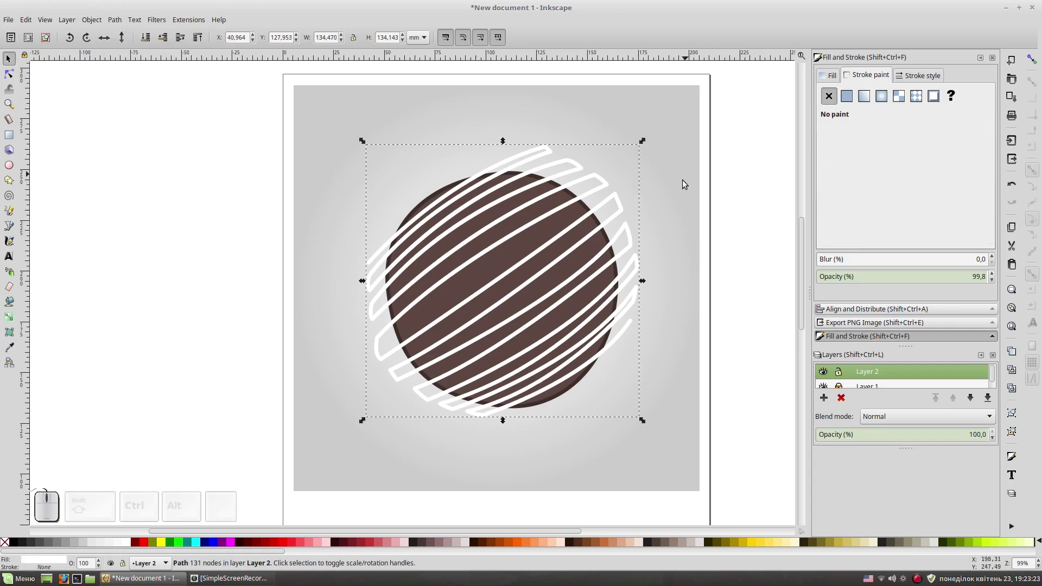
Step: Duplicate and mirror the hatch, align it and combine both into one crisscross path
{"action": "key", "text": "ctrl+d"}
{"action": "left_click", "coordinate": [602, 178]}
{"action": "left_click_drag", "start_coordinate": [648, 148], "coordinate": [652, 329]}
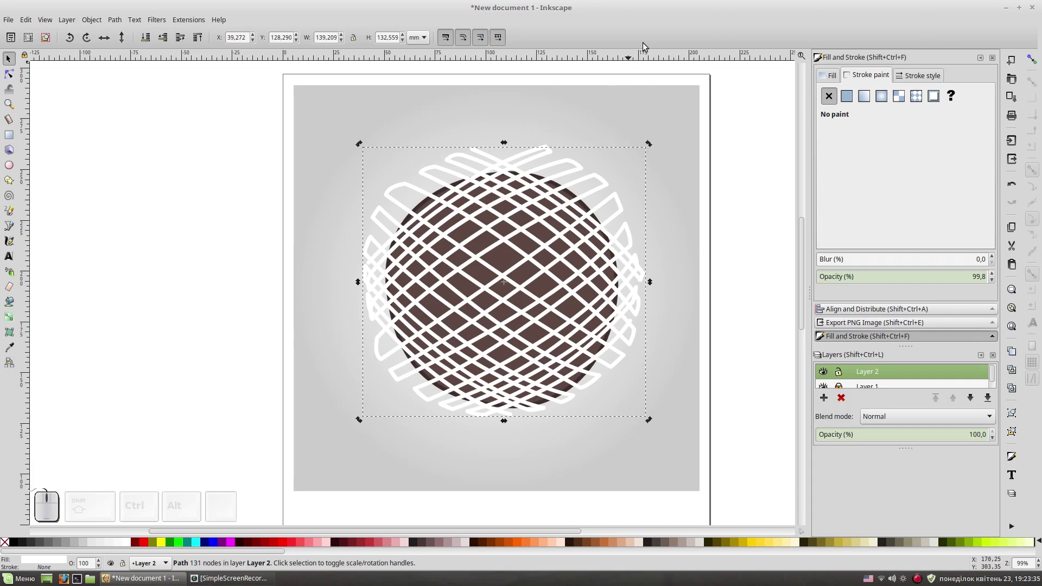
{"action": "left_click", "coordinate": [545, 156]}
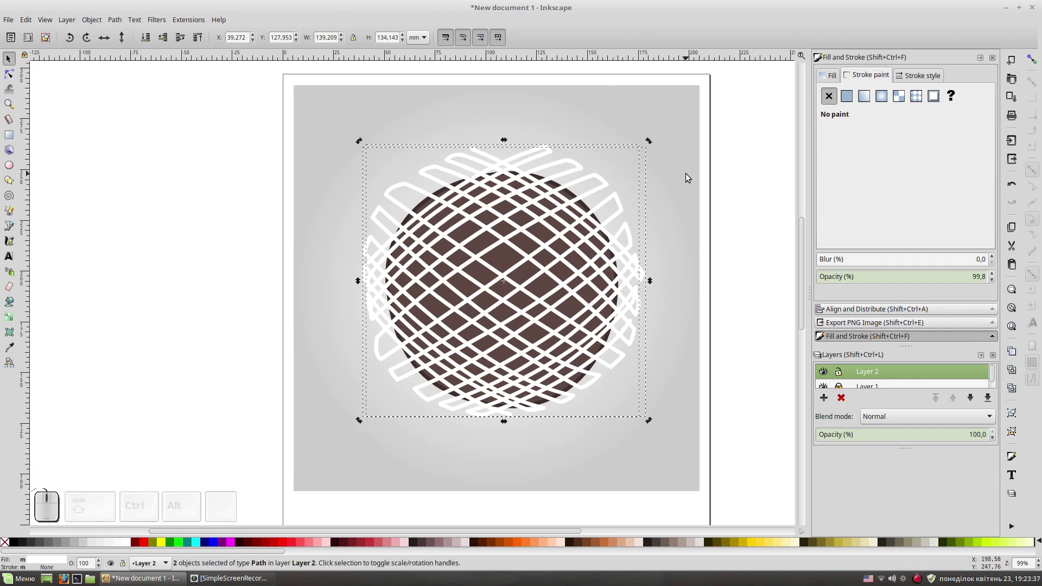
{"action": "key", "text": "ctrl+KP_Add"}
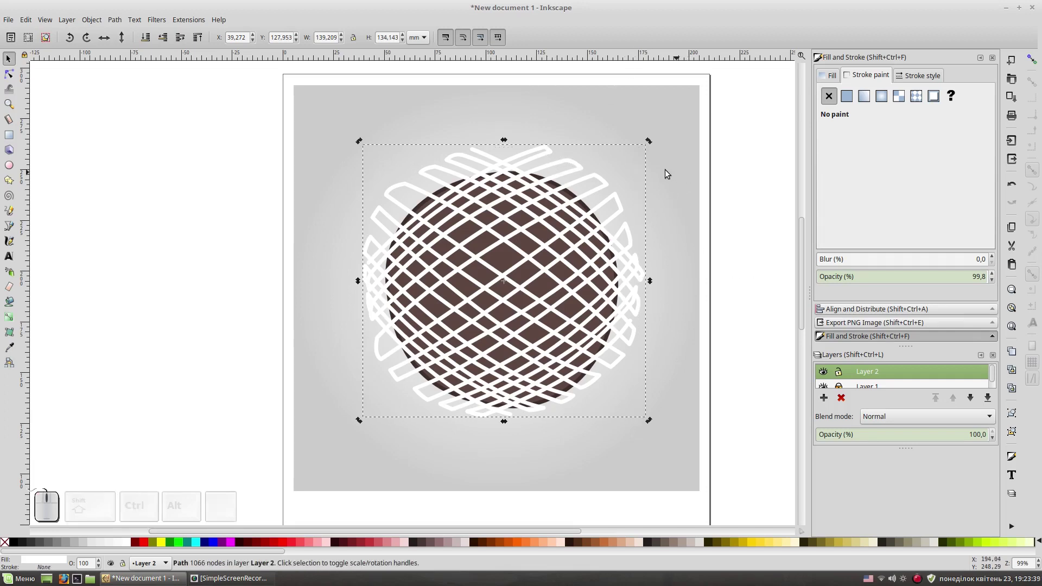
Step: Intersect the crosshatch with the blob and give it a radial gradient
{"action": "left_click", "coordinate": [509, 263]}
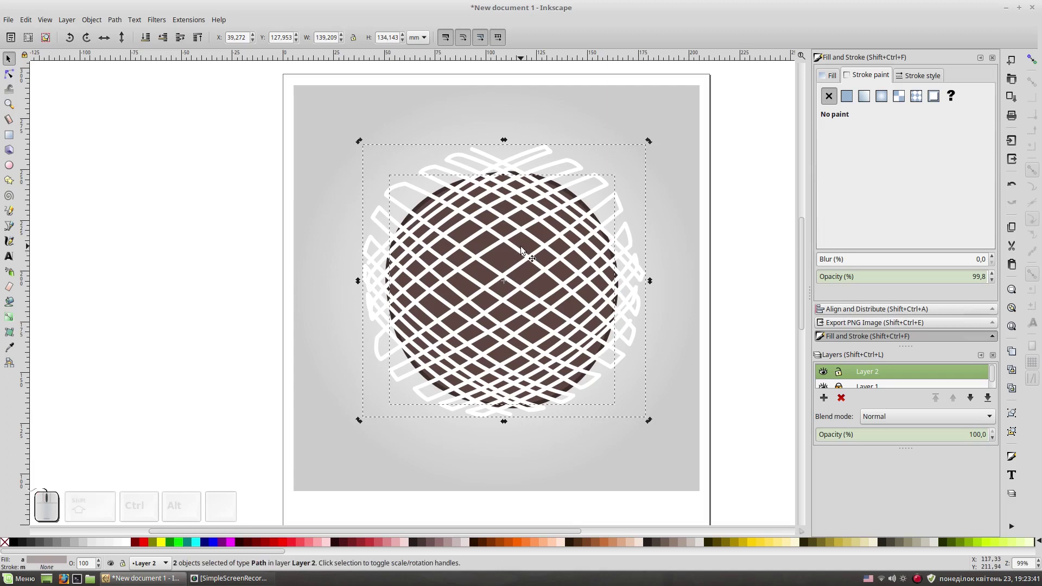
{"action": "key", "text": "ctrl+KP_Subtract"}
{"action": "left_click", "coordinate": [745, 265]}
{"action": "left_click", "coordinate": [508, 263]}
{"action": "left_click", "coordinate": [884, 100]}
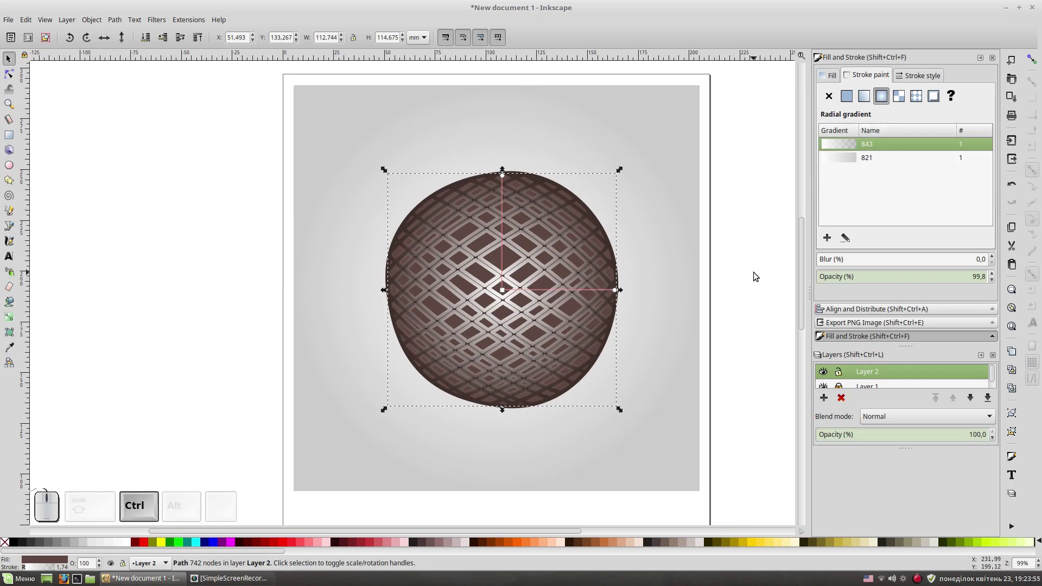
Step: Undo the gradient outline and check the crosshatch position and nodes over the blob
{"action": "key", "text": "ctrl+z"}
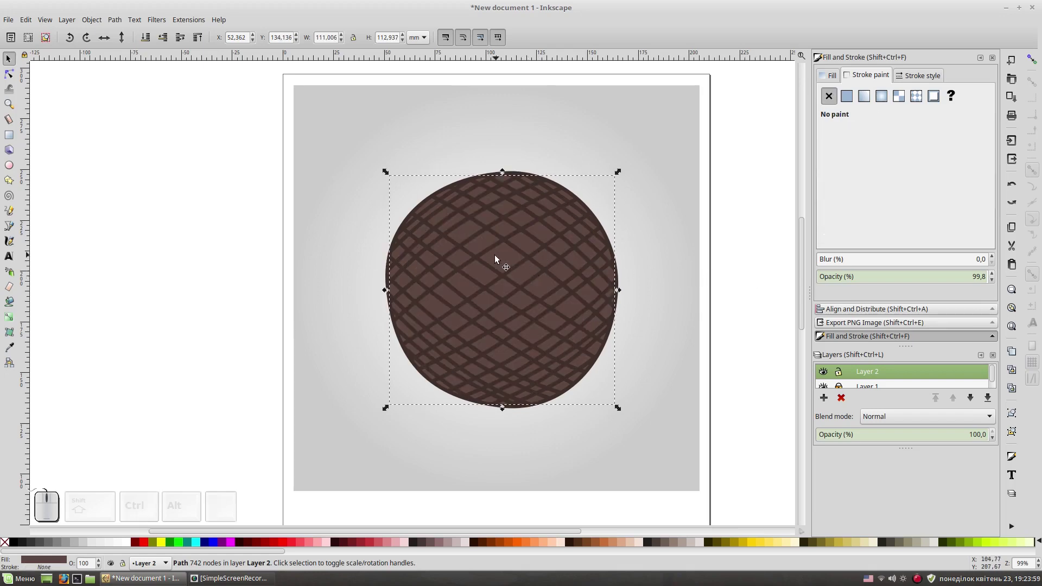
{"action": "left_click_drag", "start_coordinate": [511, 264], "coordinate": [528, 261]}
{"action": "key", "text": "ctrl+z"}
{"action": "left_click", "coordinate": [502, 263]}
{"action": "scroll", "scroll_direction": "up", "scroll_amount": 3}
{"action": "scroll", "scroll_direction": "down", "scroll_amount": 3}
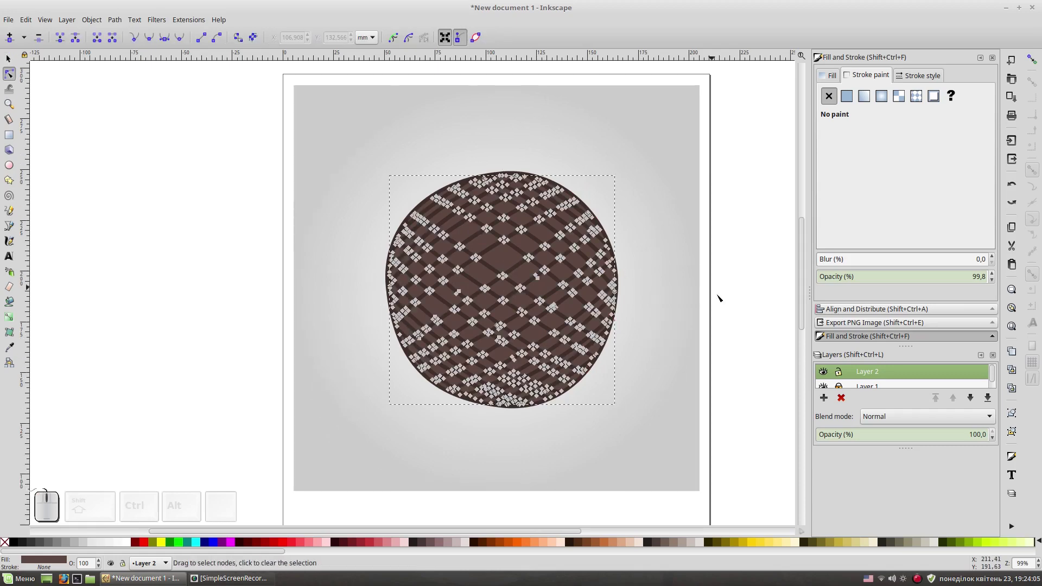
Step: Zoom in on the centre and select the brown blob beneath the crosshatch
{"action": "key", "text": "F1"}
{"action": "key", "text": "KP_Add"}
{"action": "key", "text": "space"}
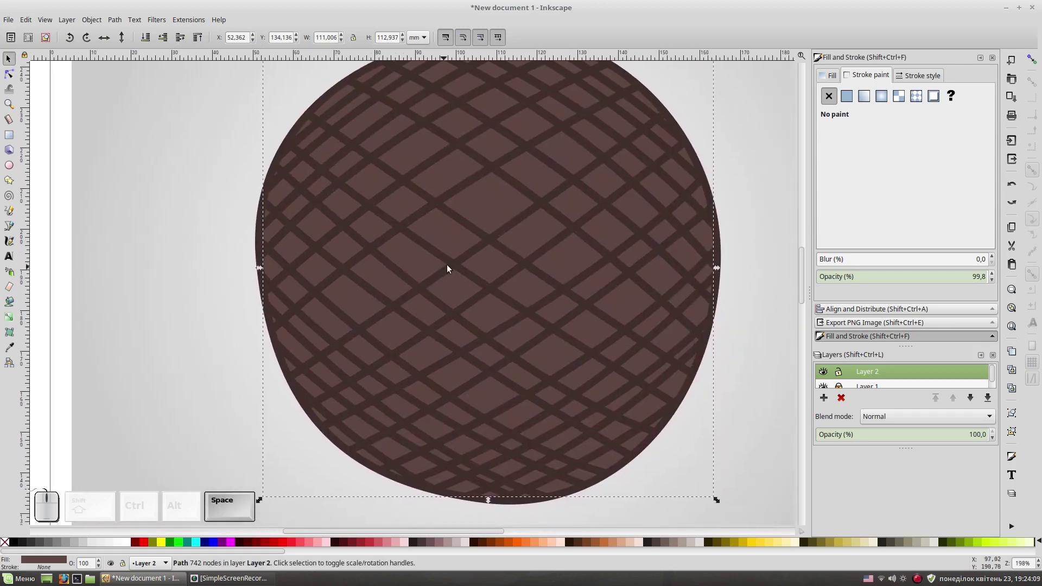
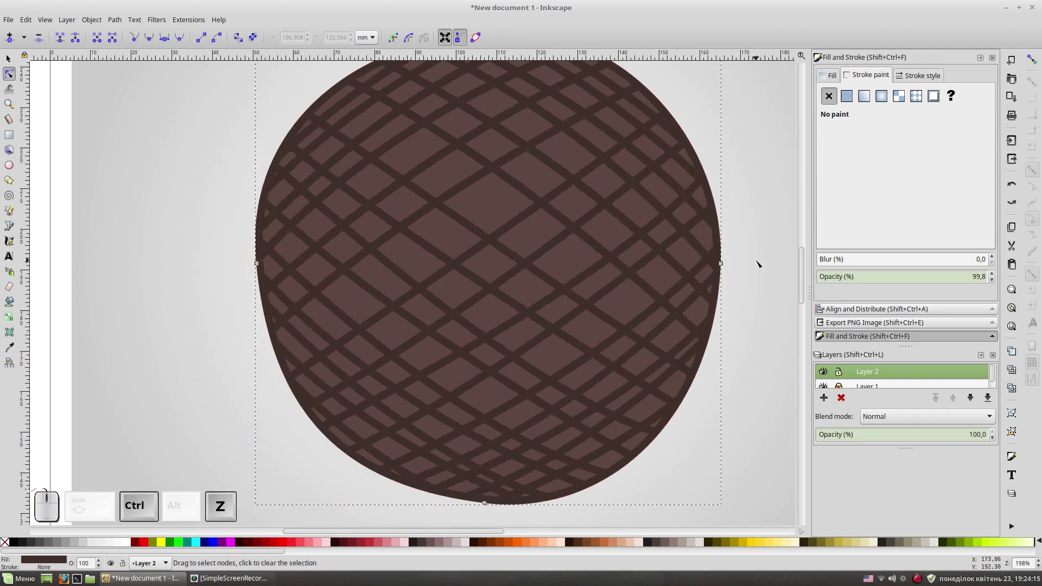
{"action": "key", "text": "F1"}
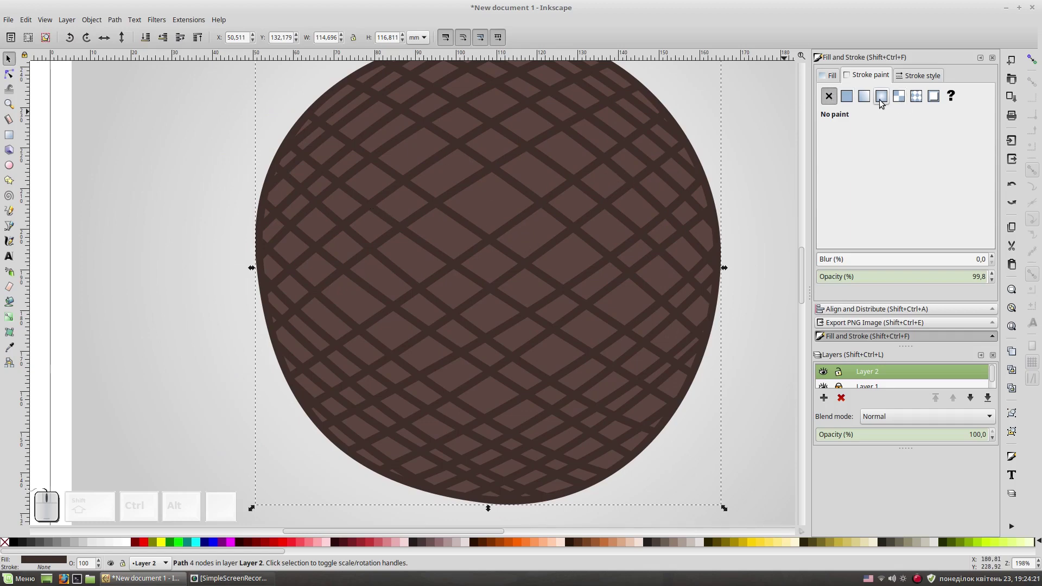
Step: Switch the crosshatched centre's fill from flat colour to a radial gradient
{"action": "left_click", "coordinate": [883, 102]}
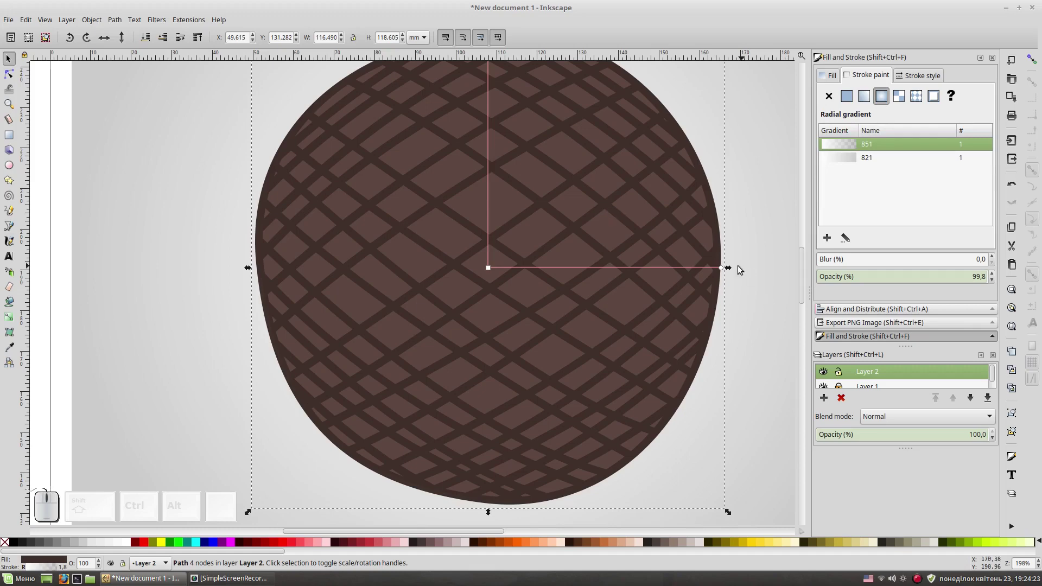
{"action": "left_click", "coordinate": [489, 268]}
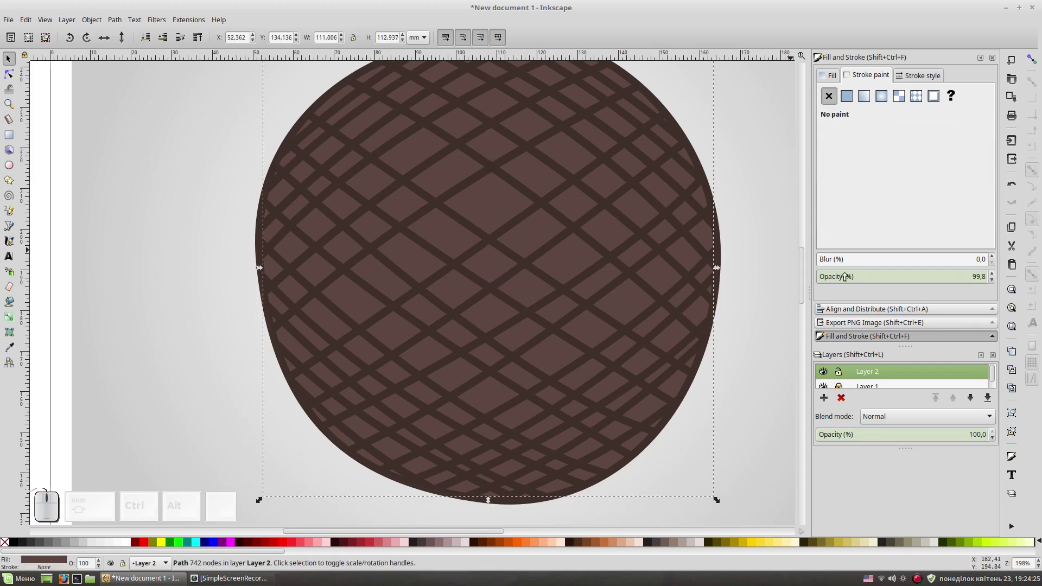
{"action": "left_click", "coordinate": [846, 94]}
{"action": "key", "text": "ctrl+z"}
{"action": "left_click", "coordinate": [828, 74]}
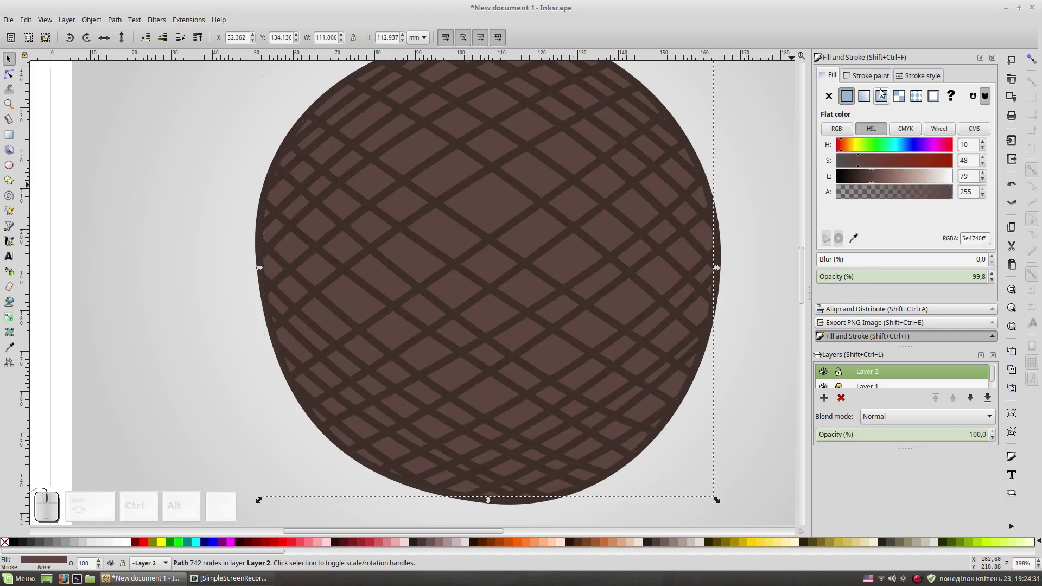
{"action": "left_click", "coordinate": [882, 97]}
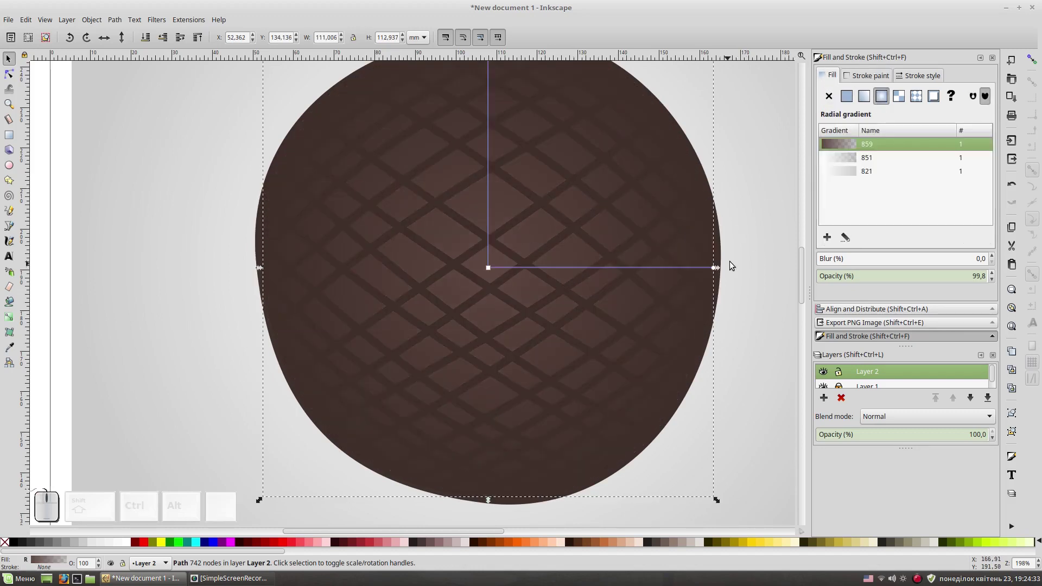
Step: Zoom out and pick the gradient's outer stop to make it transparent
{"action": "key", "text": "KP_Subtract"}
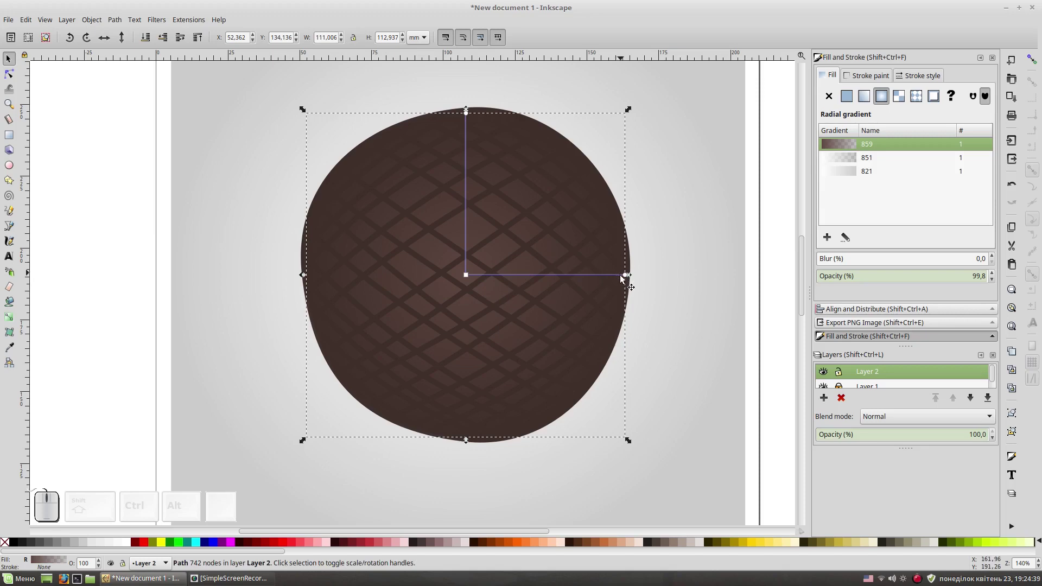
{"action": "left_click", "coordinate": [629, 279]}
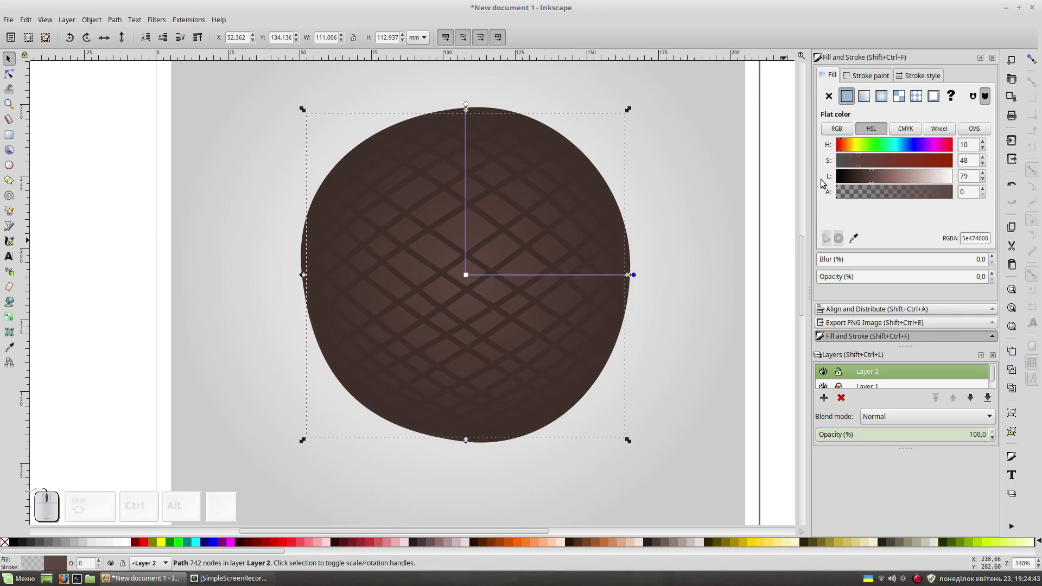
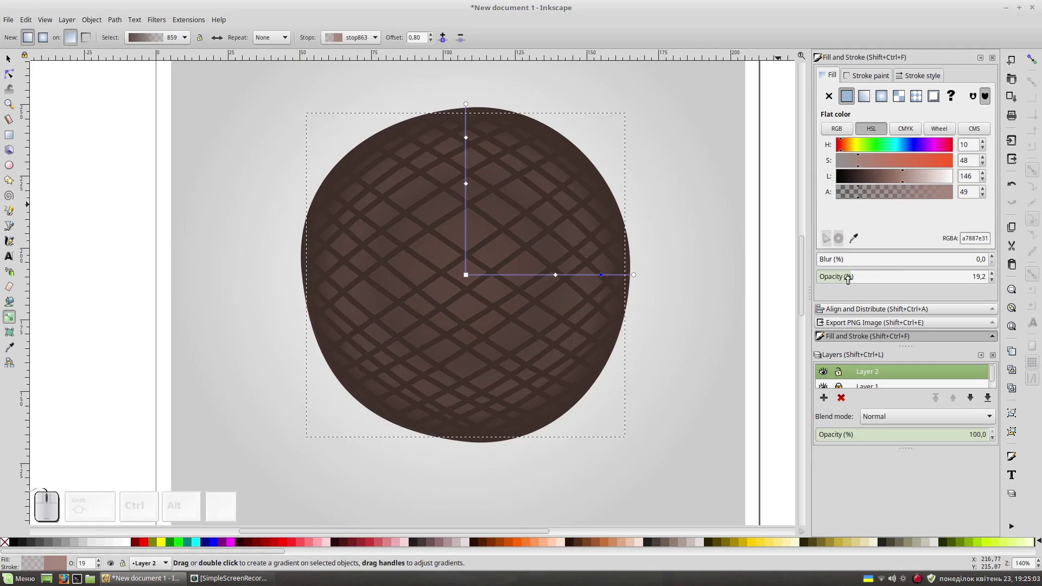
Step: Reselect the centre's gradient and reposition its transparent outer and middle stops
{"action": "key", "text": "F1"}
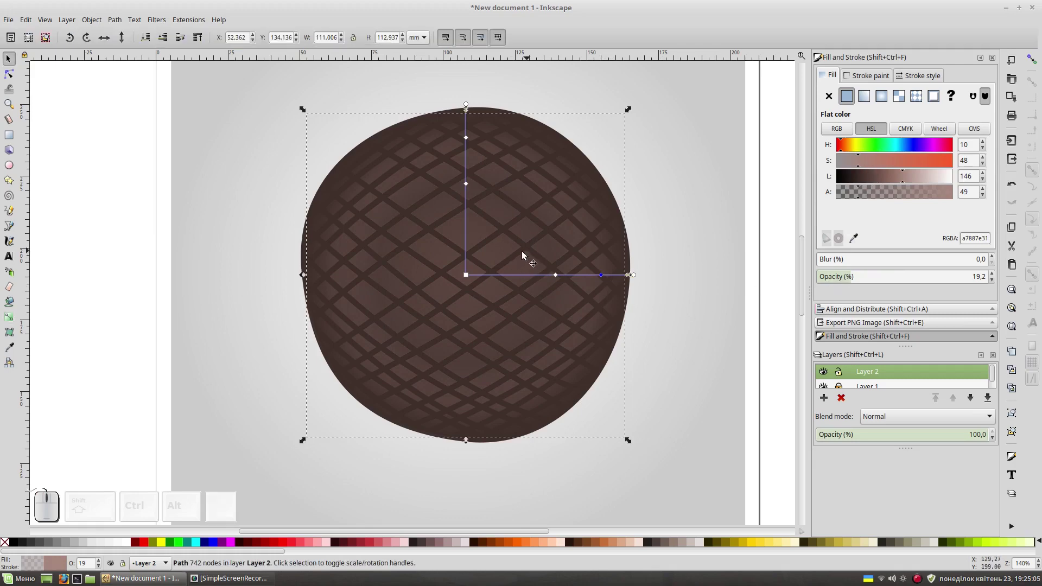
{"action": "left_click", "coordinate": [676, 244]}
{"action": "left_click", "coordinate": [527, 274]}
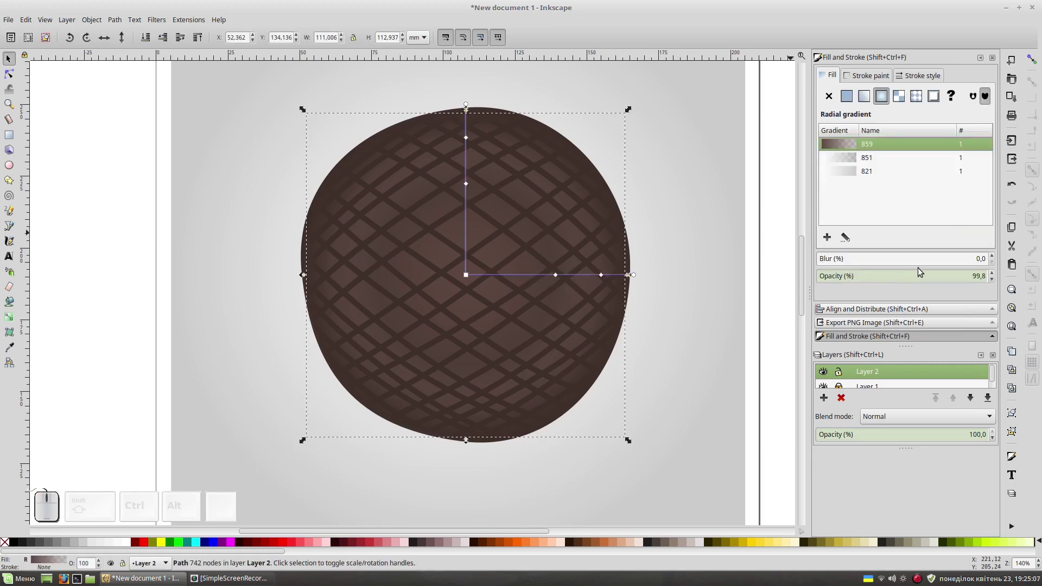
{"action": "left_click", "coordinate": [996, 274]}
{"action": "left_click", "coordinate": [722, 286]}
{"action": "left_click", "coordinate": [618, 285]}
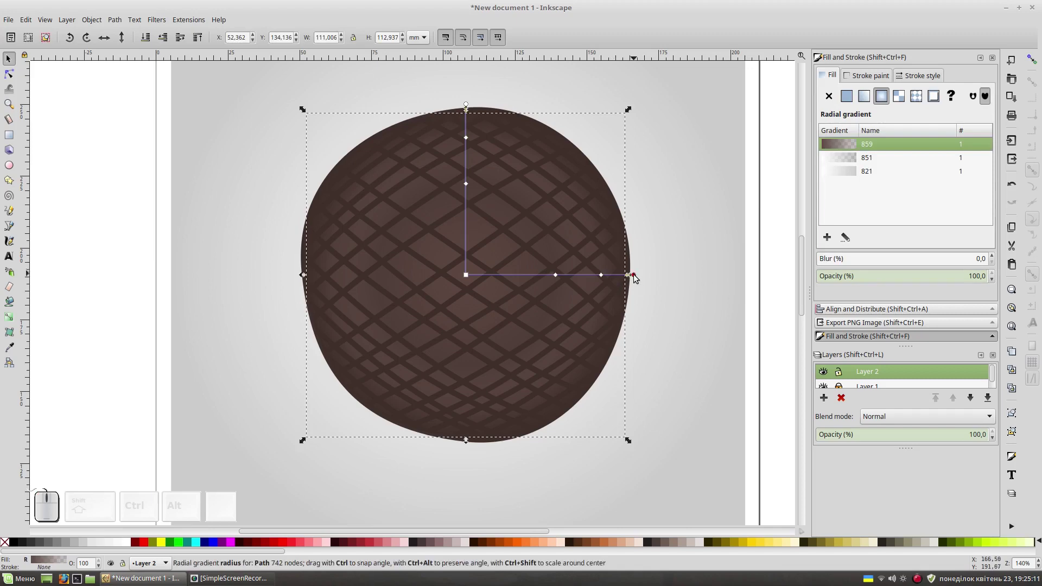
{"action": "left_click", "coordinate": [637, 278]}
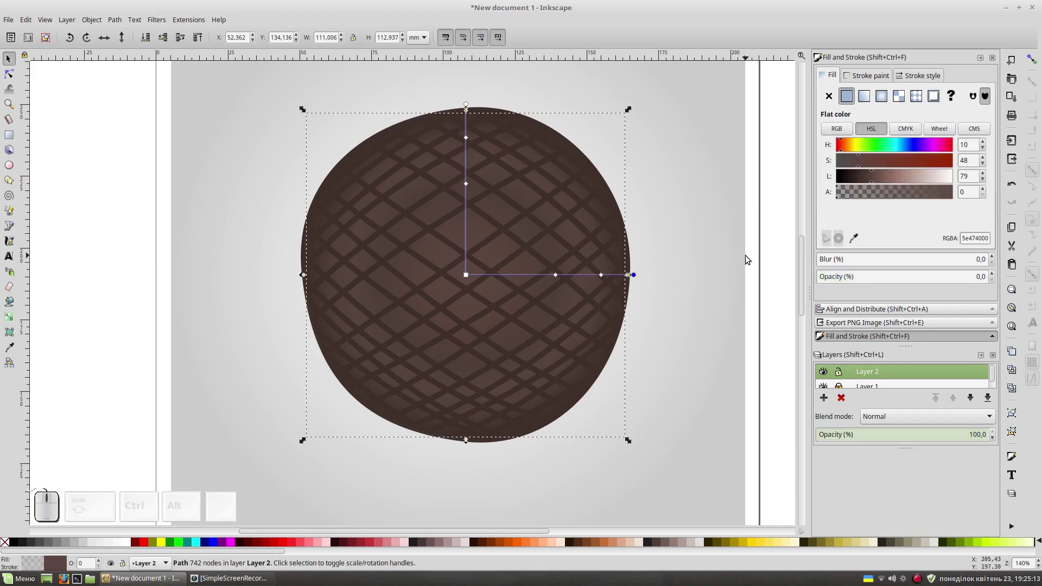
{"action": "left_click_drag", "start_coordinate": [950, 195], "coordinate": [702, 330]}
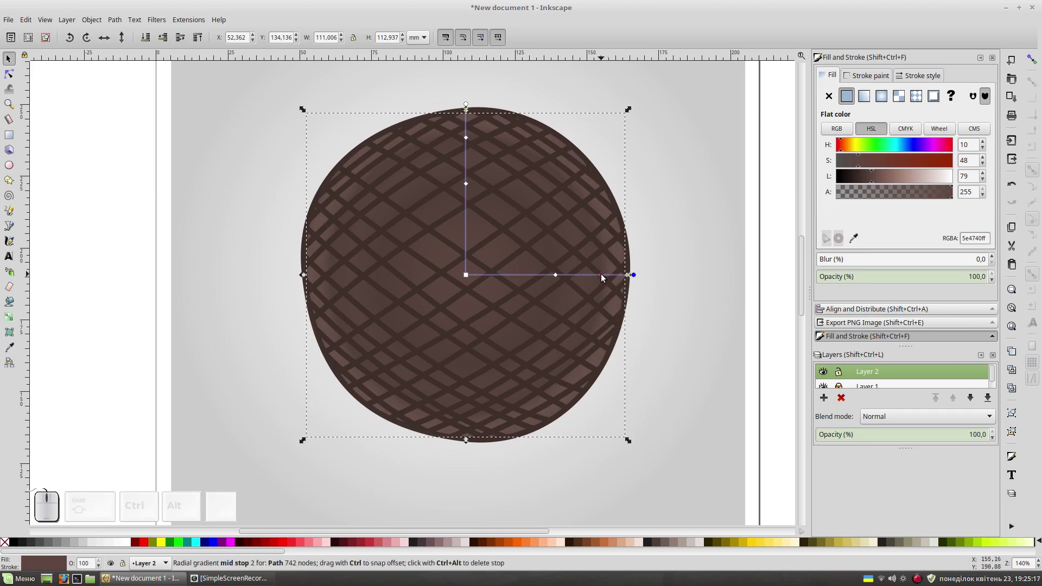
Step: Make the light pinkish stop fully opaque and darken it slightly
{"action": "left_click", "coordinate": [604, 277]}
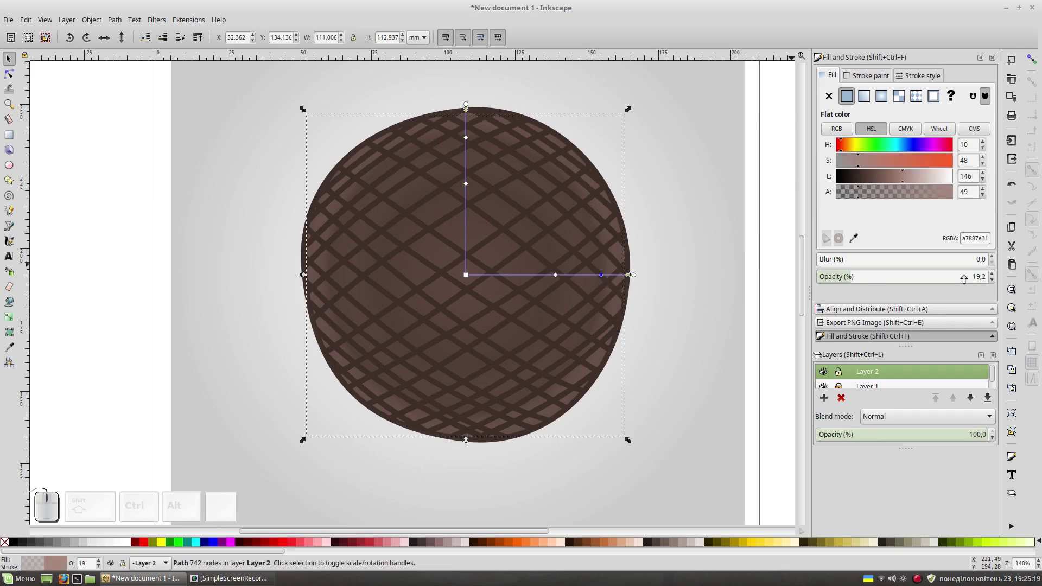
{"action": "left_click", "coordinate": [952, 197]}
{"action": "left_click", "coordinate": [560, 277]}
{"action": "left_click_drag", "start_coordinate": [957, 194], "coordinate": [991, 262]}
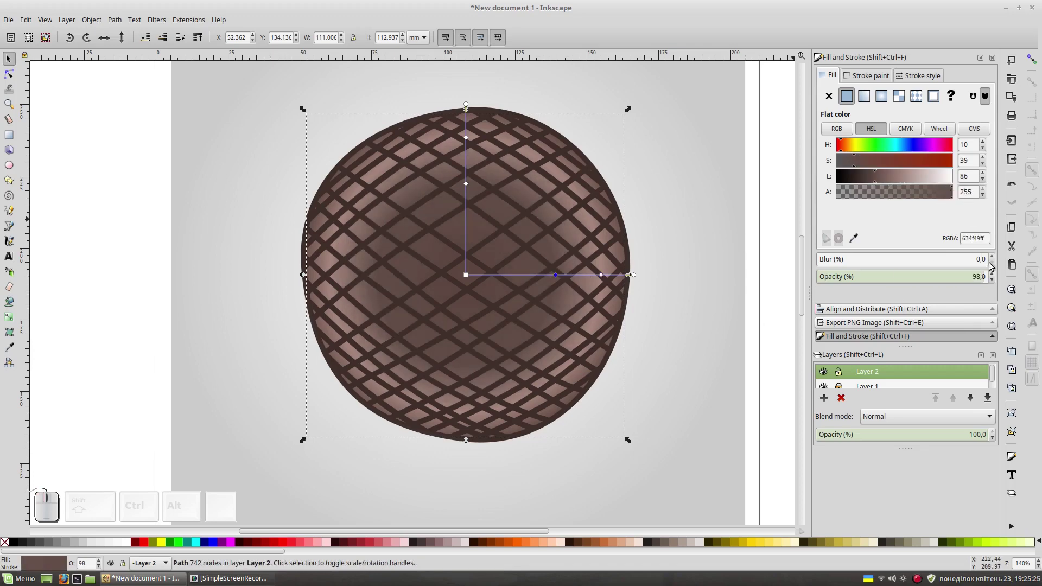
{"action": "left_click", "coordinate": [997, 277]}
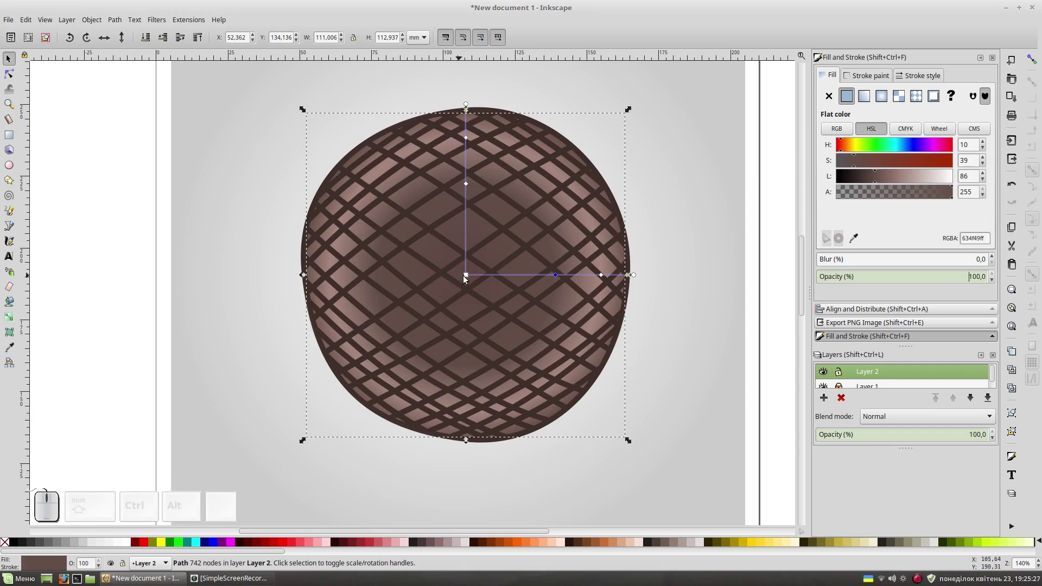
{"action": "left_click", "coordinate": [470, 279]}
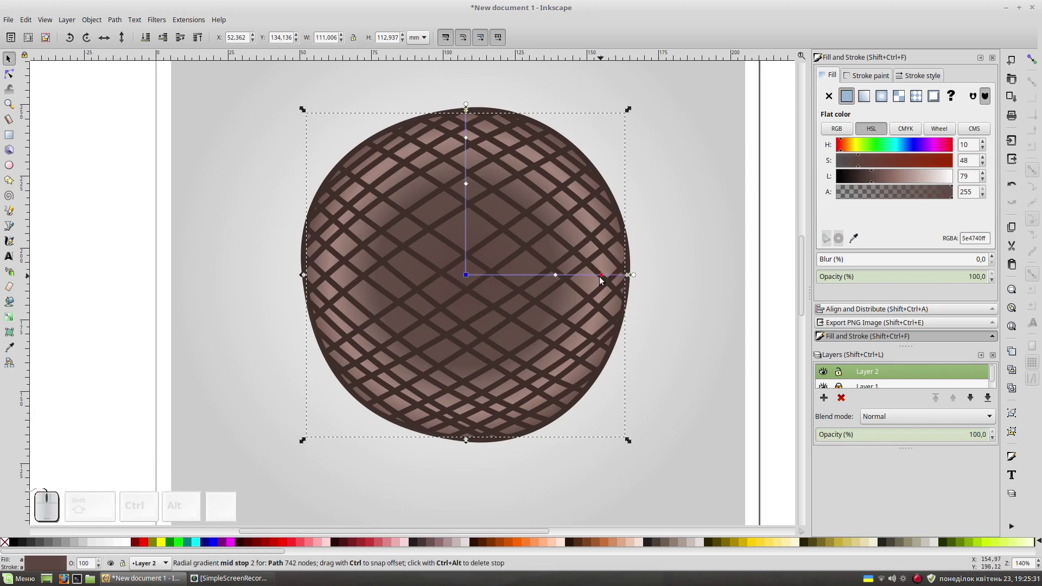
{"action": "left_click", "coordinate": [604, 277]}
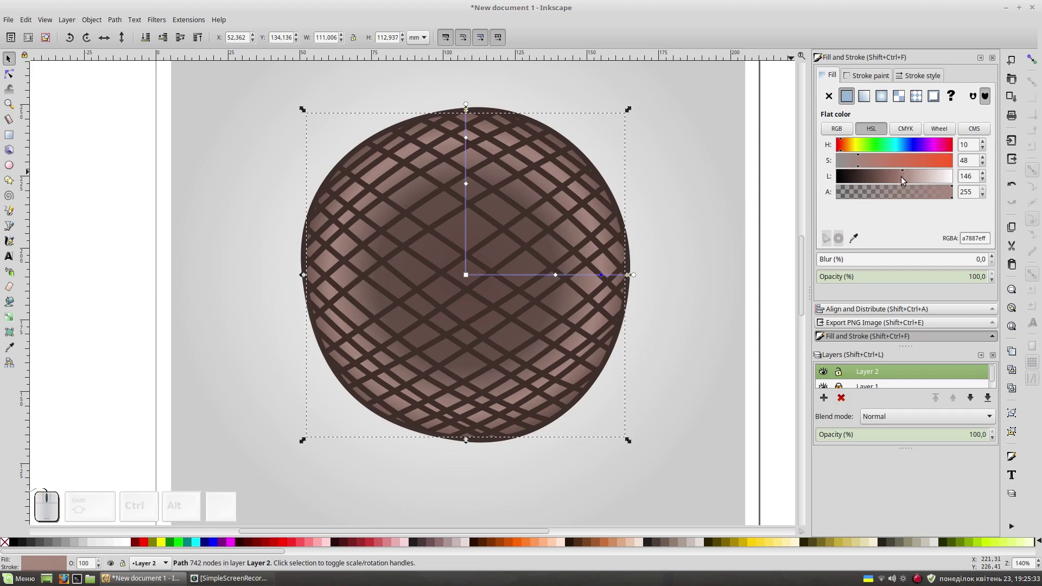
{"action": "left_click", "coordinate": [904, 180]}
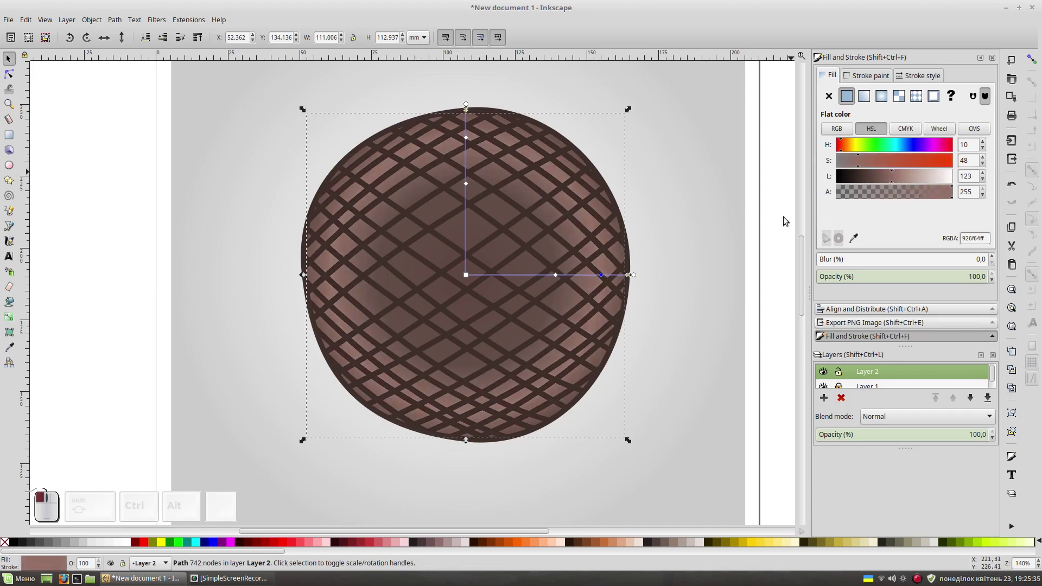
Step: Shift and recolour the middle stops to warm brown, then deselect and zoom out
{"action": "left_click_drag", "start_coordinate": [563, 279], "coordinate": [847, 179]}
{"action": "left_click", "coordinate": [874, 182]}
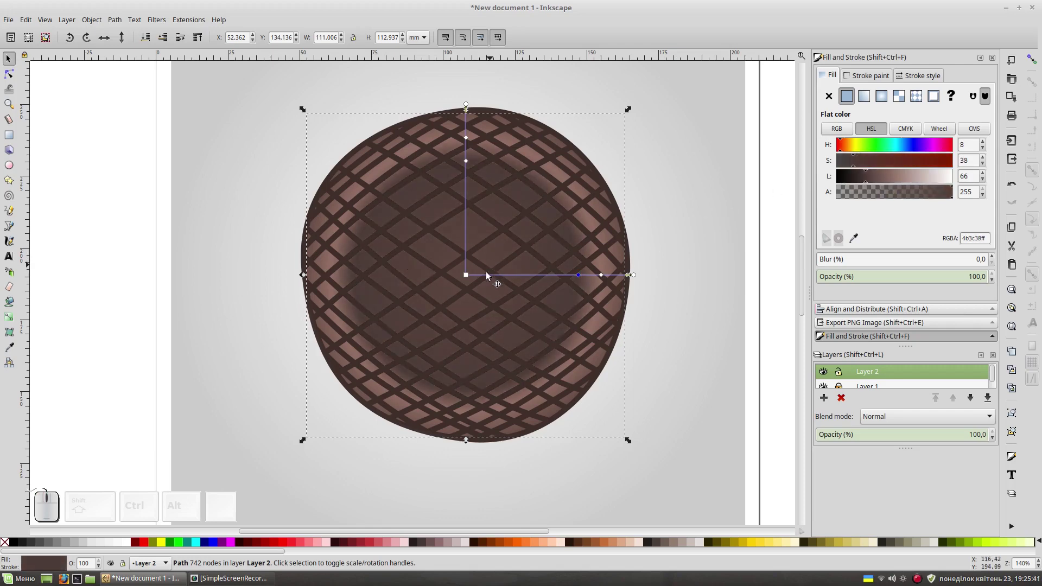
{"action": "left_click", "coordinate": [471, 277]}
{"action": "left_click", "coordinate": [881, 179]}
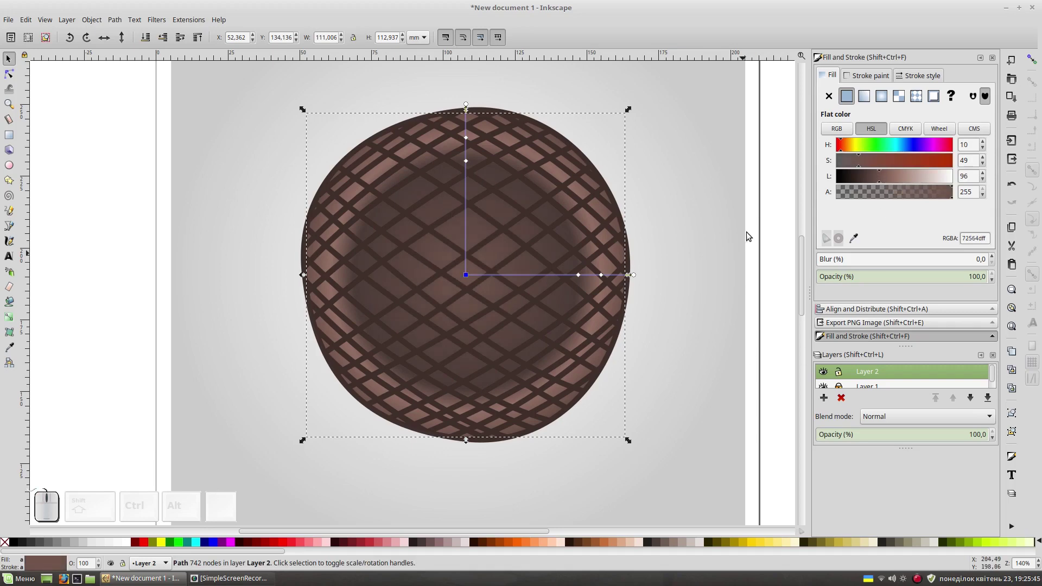
{"action": "key", "text": "F1"}
{"action": "left_click", "coordinate": [773, 293]}
{"action": "key", "text": "KP_Subtract"}
{"action": "key", "text": "space"}
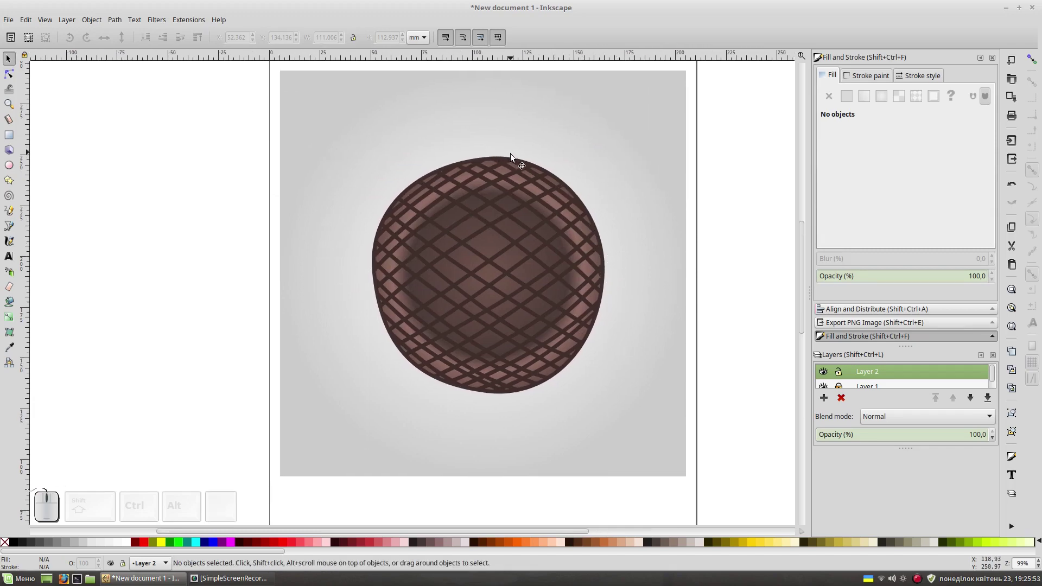
Step: Give the crosshatch lines a radial gradient fill and set its radius over the centre
{"action": "left_click", "coordinate": [513, 158]}
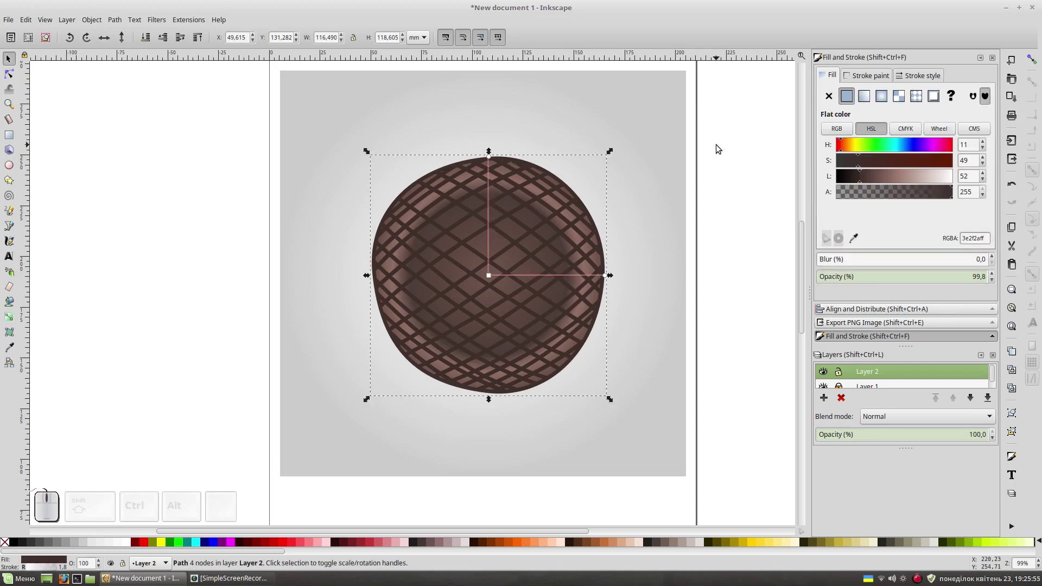
{"action": "left_click", "coordinate": [883, 95]}
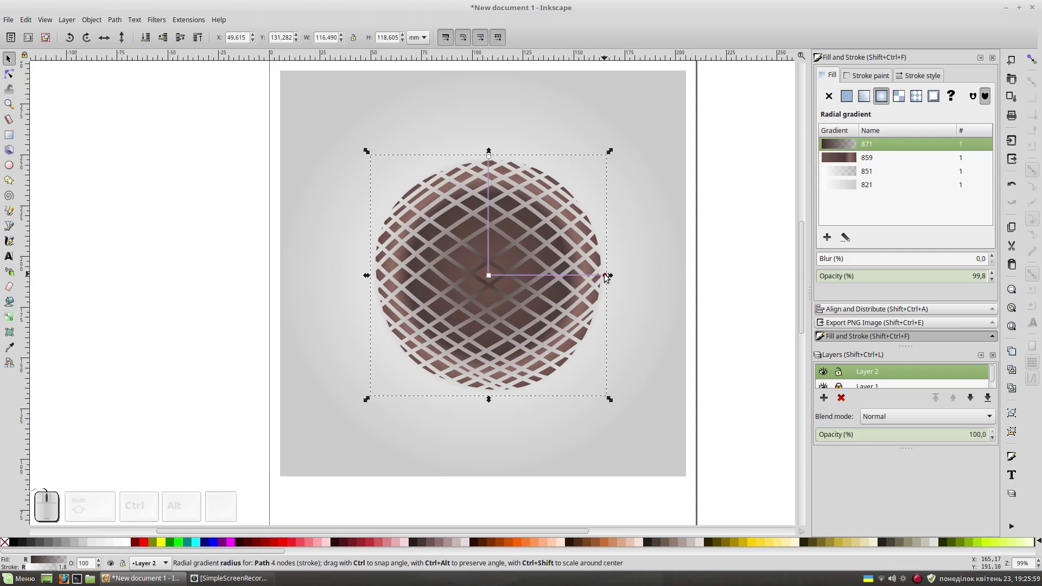
{"action": "key", "text": "KP_Add"}
{"action": "key", "text": "space"}
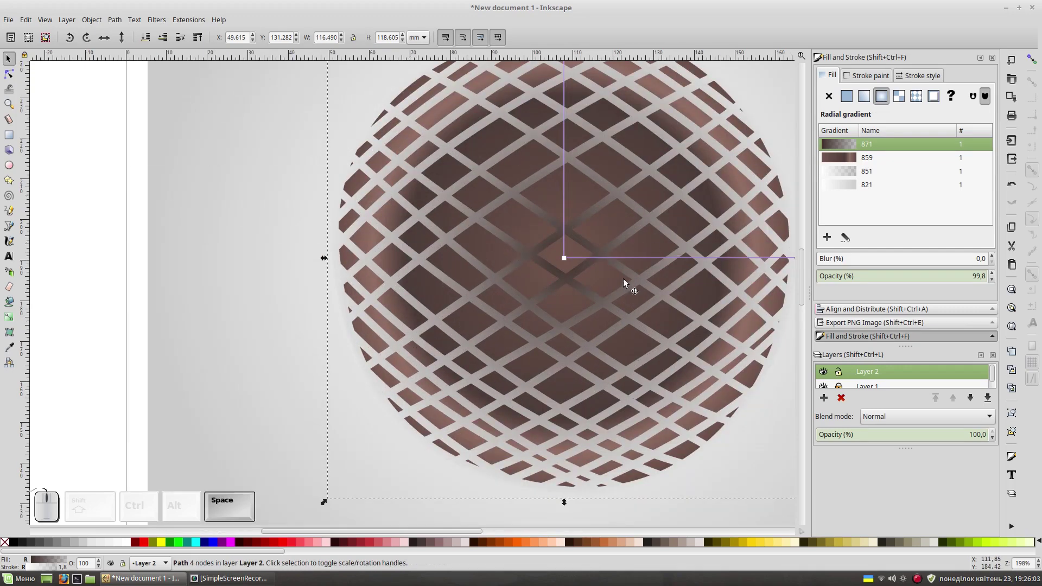
{"action": "scroll", "scroll_direction": "up", "scroll_amount": 3}
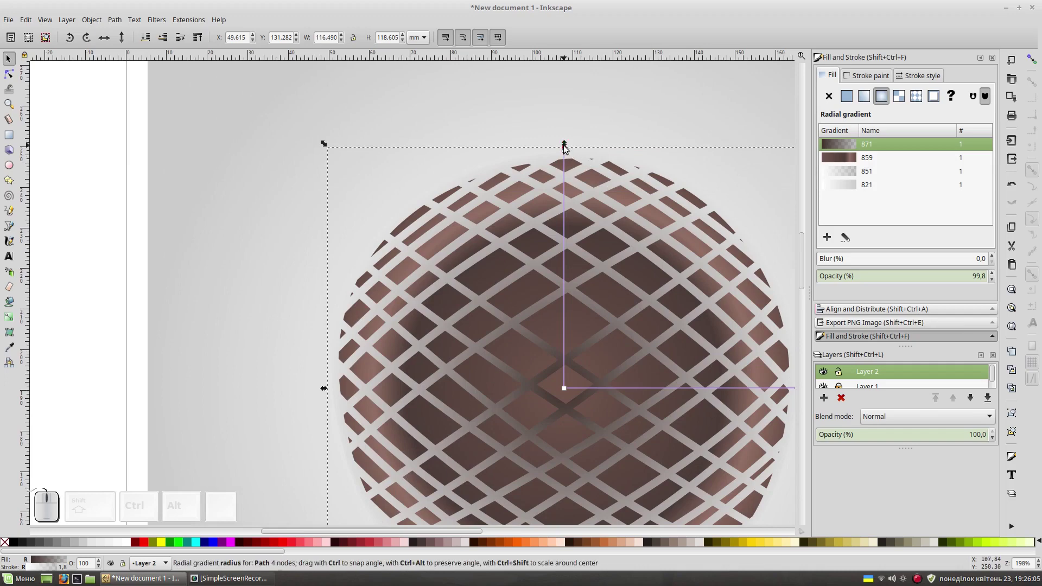
{"action": "left_click_drag", "start_coordinate": [567, 155], "coordinate": [570, 159]}
{"action": "left_click", "coordinate": [567, 150]}
{"action": "left_click_drag", "start_coordinate": [952, 195], "coordinate": [994, 263]}
{"action": "left_click", "coordinate": [998, 278]}
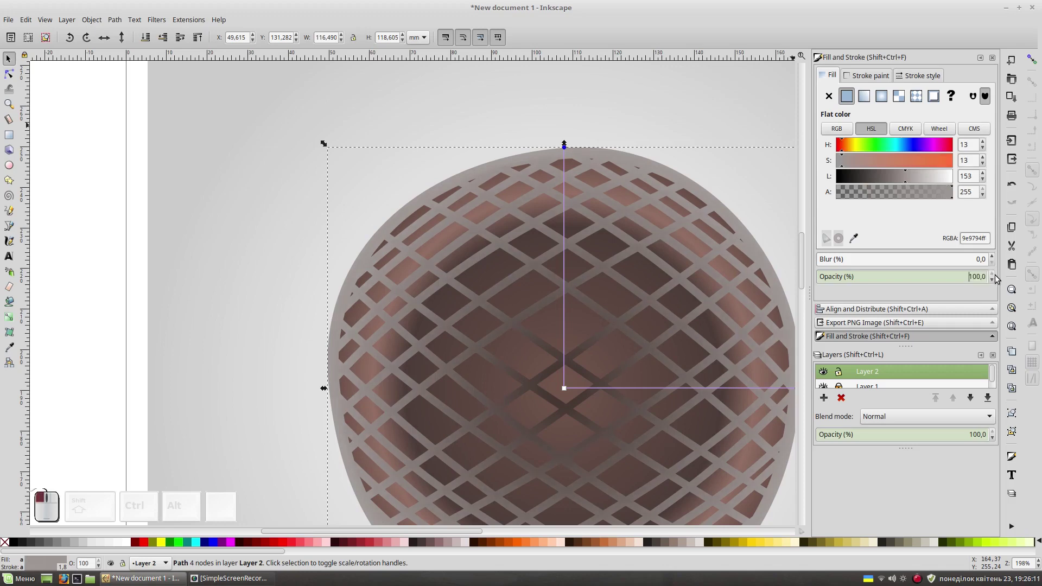
Step: Darken the hatch gradient's stop to a deep greyish brown toward the edge
{"action": "key", "text": "space"}
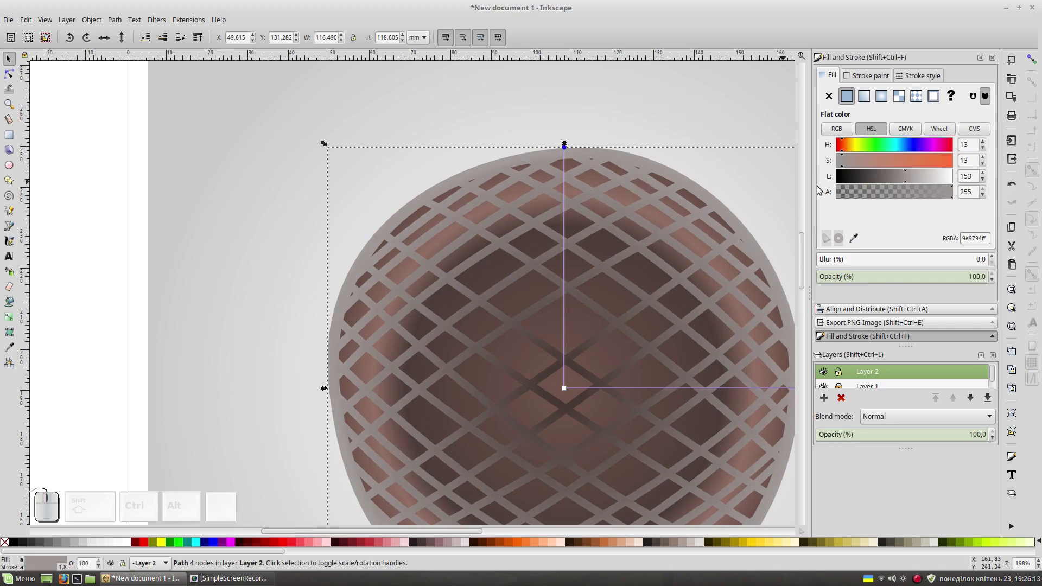
{"action": "scroll", "scroll_direction": "down", "scroll_amount": 3}
{"action": "scroll", "scroll_direction": "up", "scroll_amount": 3}
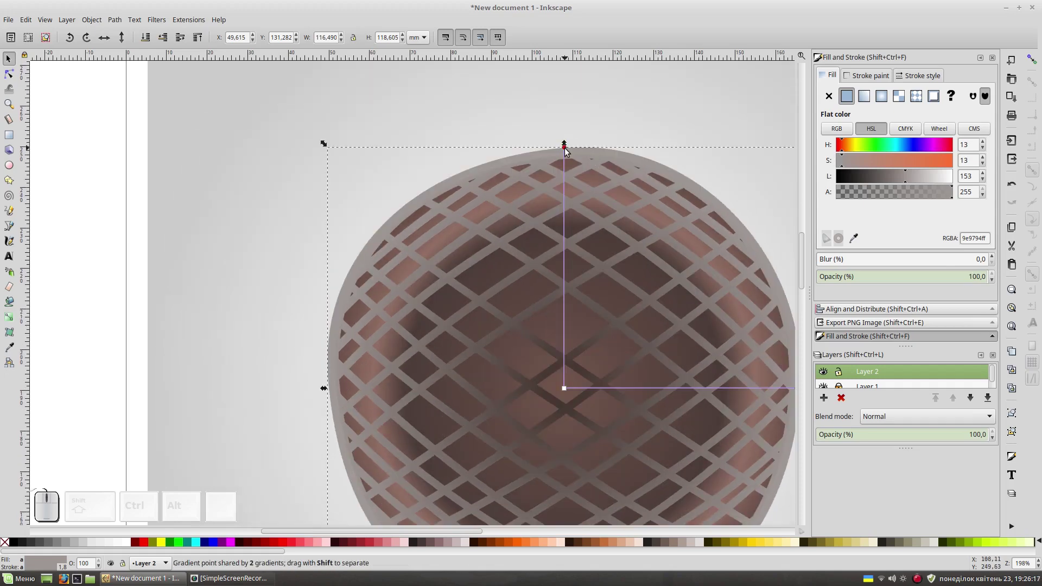
{"action": "left_click", "coordinate": [568, 150]}
{"action": "left_click_drag", "start_coordinate": [897, 177], "coordinate": [875, 168]}
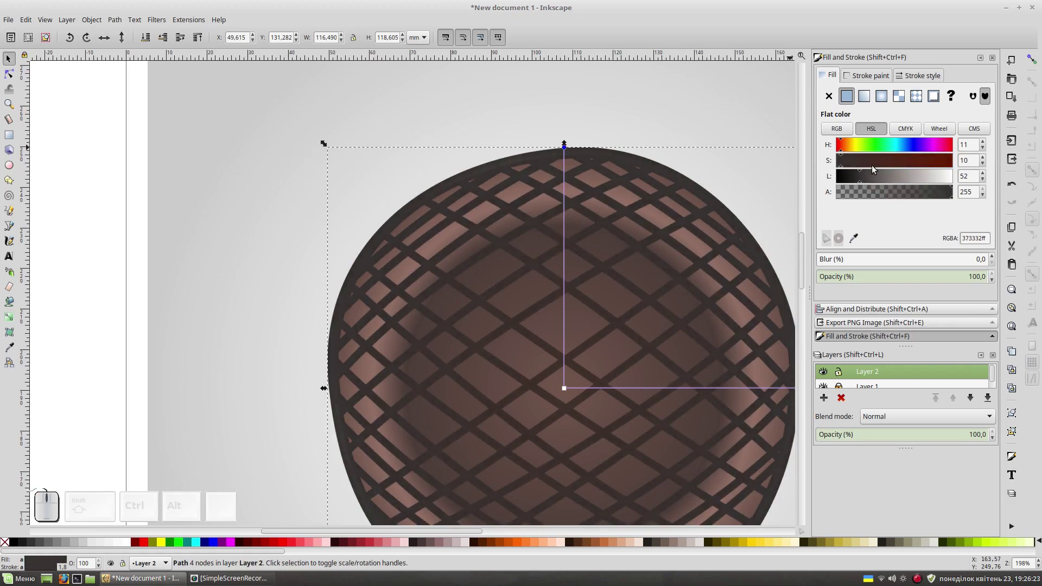
{"action": "left_click_drag", "start_coordinate": [851, 163], "coordinate": [738, 170]}
{"action": "key", "text": "KP_Subtract"}
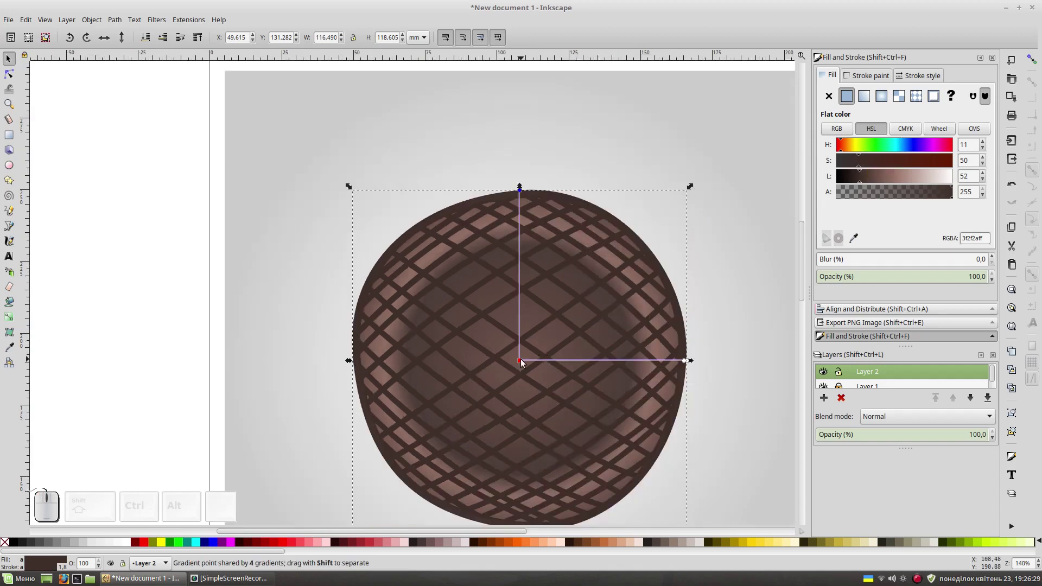
Step: Retune the blob's shading gradient stop colour, deselect and fit the page in view
{"action": "left_click", "coordinate": [524, 363]}
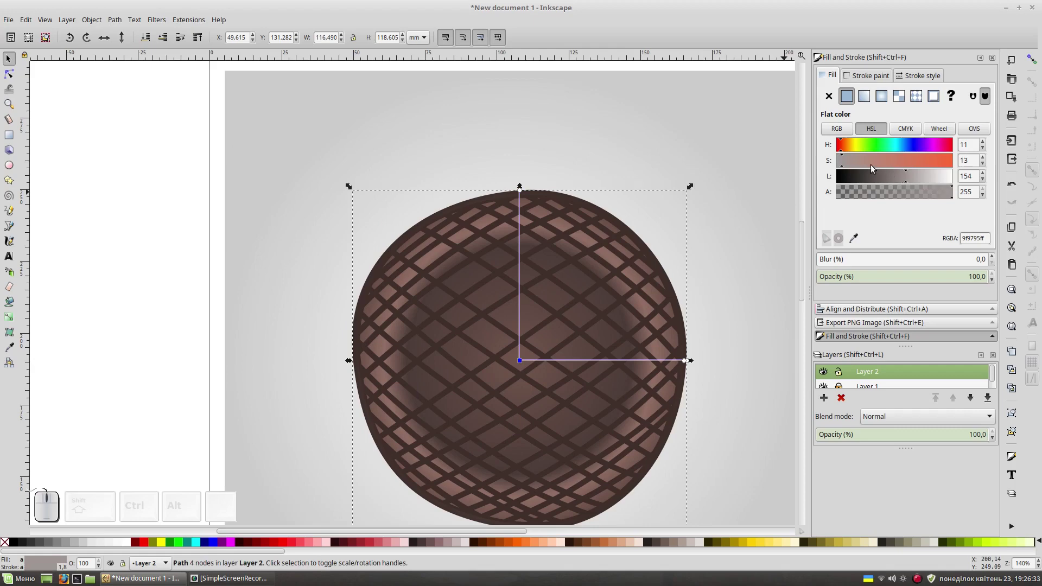
{"action": "left_click_drag", "start_coordinate": [853, 163], "coordinate": [873, 180]}
{"action": "left_click_drag", "start_coordinate": [885, 178], "coordinate": [733, 245]}
{"action": "key", "text": "F1"}
{"action": "left_click", "coordinate": [743, 262]}
{"action": "scroll", "scroll_direction": "down", "scroll_amount": 3}
{"action": "key", "text": "KP_Subtract"}
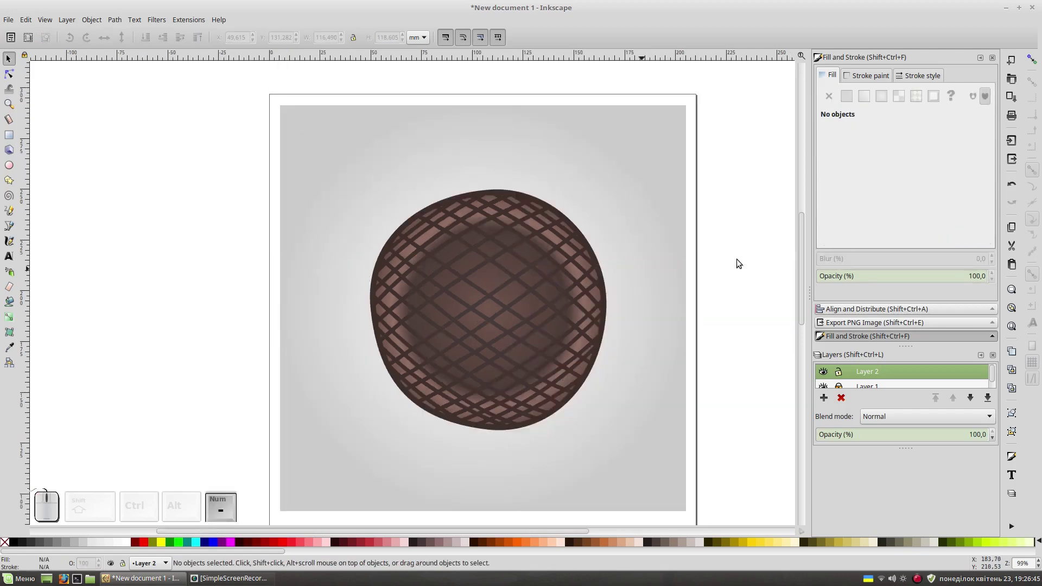
{"action": "left_click", "coordinate": [573, 221]}
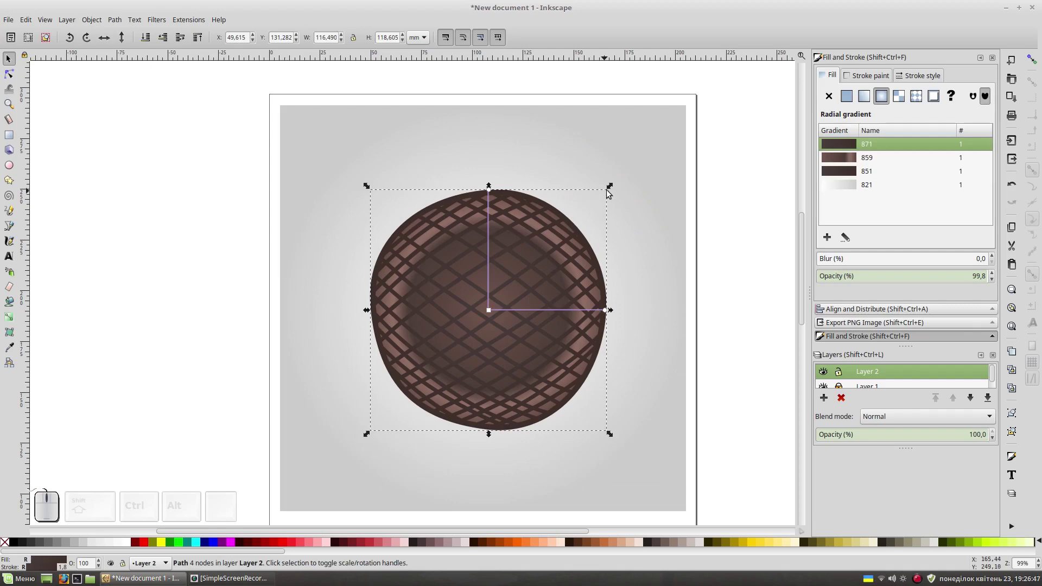
{"action": "left_click", "coordinate": [612, 192]}
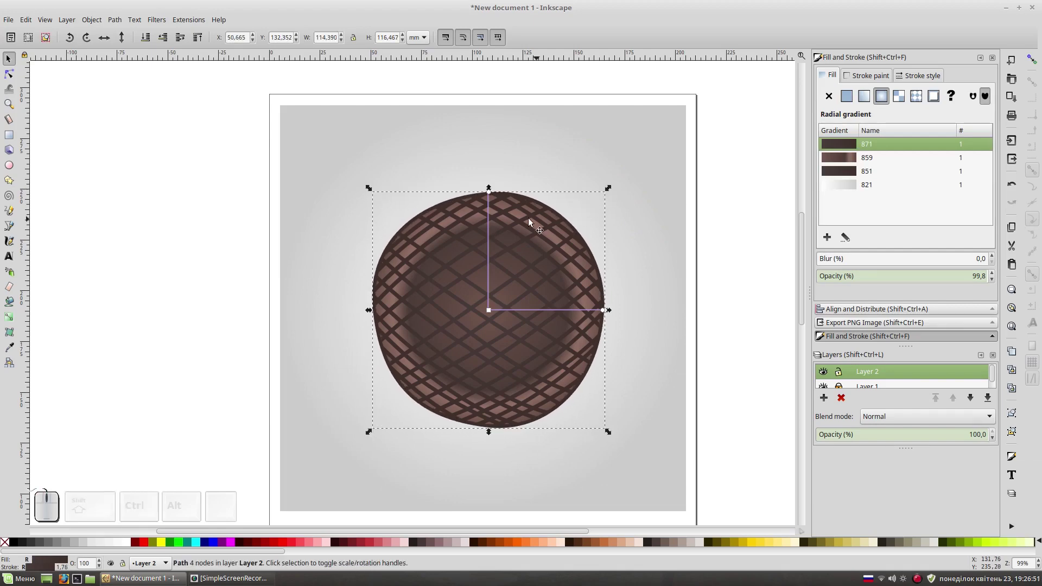
{"action": "left_click", "coordinate": [537, 203]}
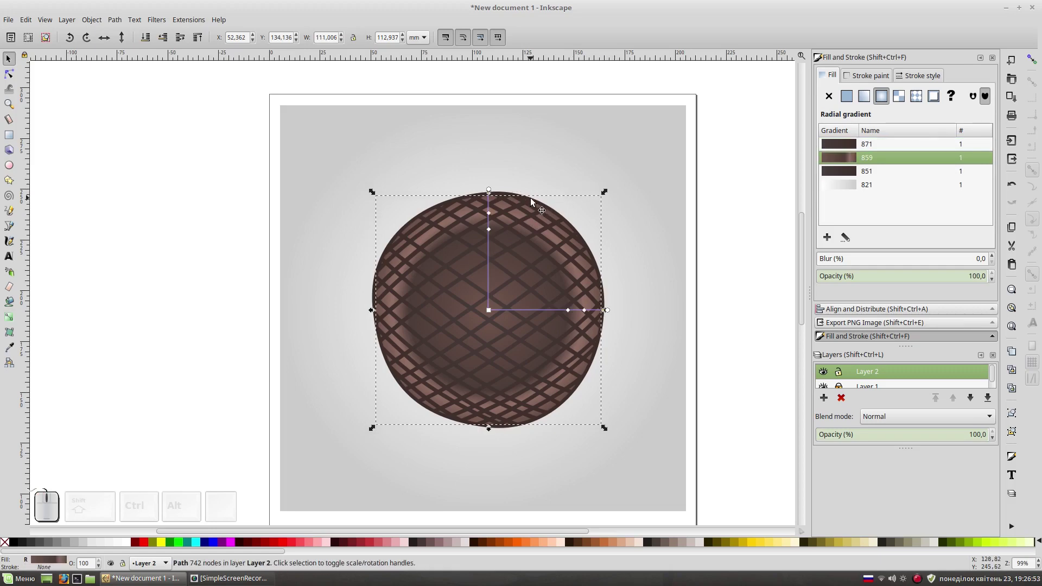
{"action": "left_click", "coordinate": [537, 200]}
{"action": "left_click", "coordinate": [536, 200]}
{"action": "left_click_drag", "start_coordinate": [612, 191], "coordinate": [615, 201]}
{"action": "left_click", "coordinate": [711, 303]}
{"action": "scroll", "scroll_direction": "down", "scroll_amount": 3}
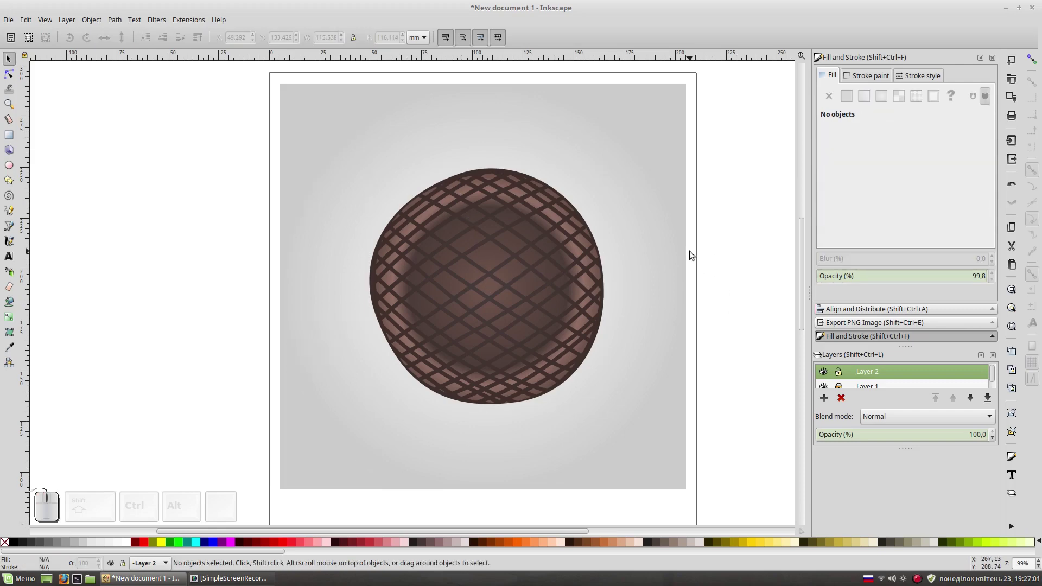
{"action": "key", "text": "KP_Subtract"}
{"action": "key", "text": "KP_Add"}
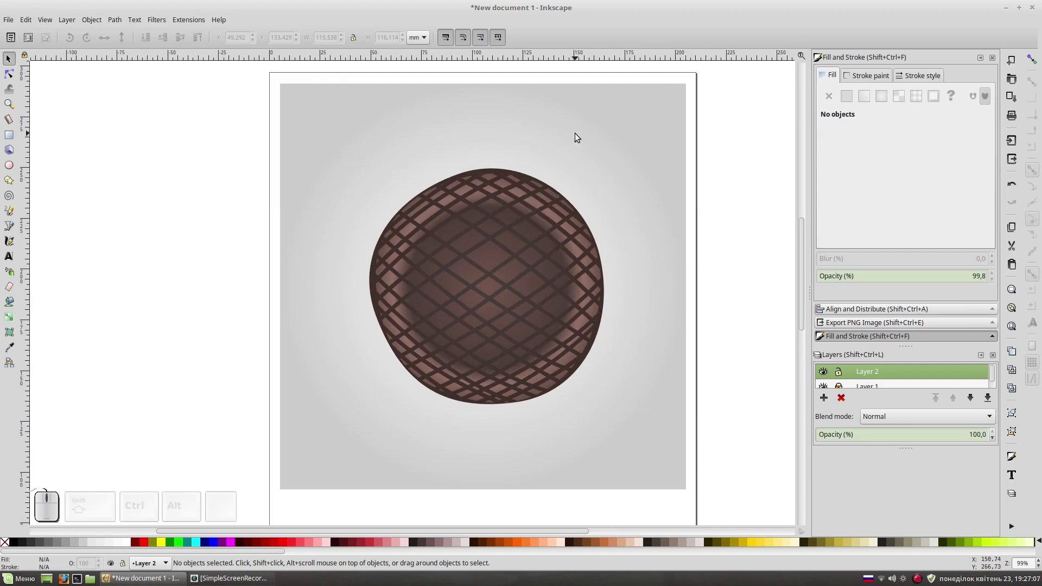
Step: Lower the lightness of the shading gradient's outer stop on the centre blob
{"action": "left_click", "coordinate": [536, 178]}
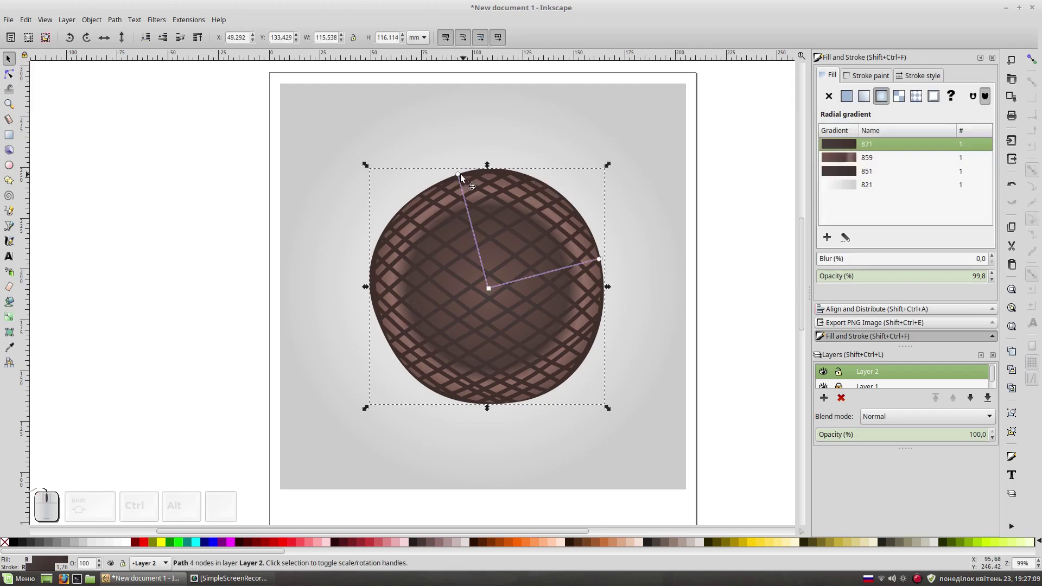
{"action": "left_click", "coordinate": [460, 175]}
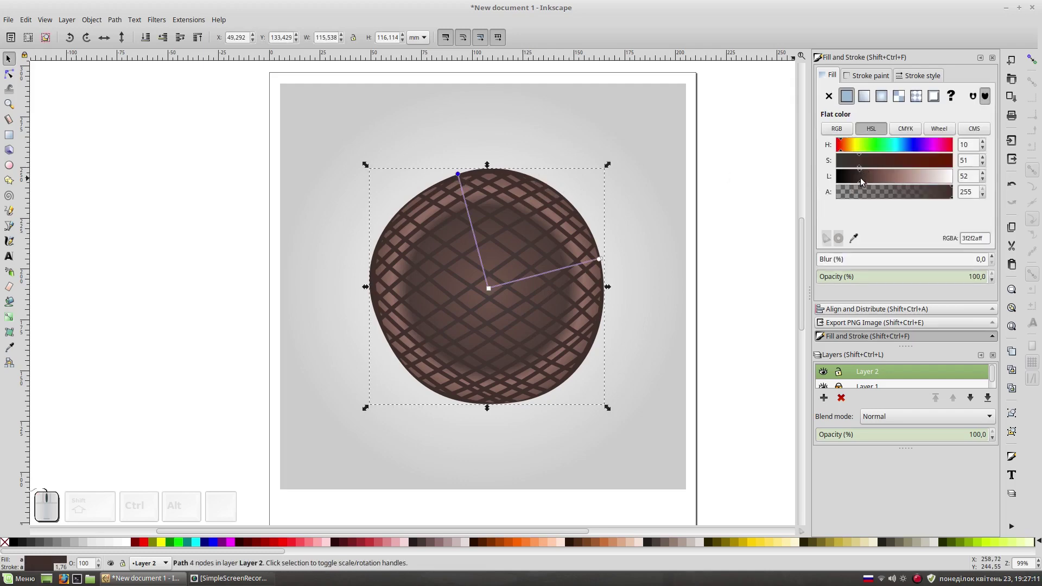
{"action": "left_click", "coordinate": [862, 183]}
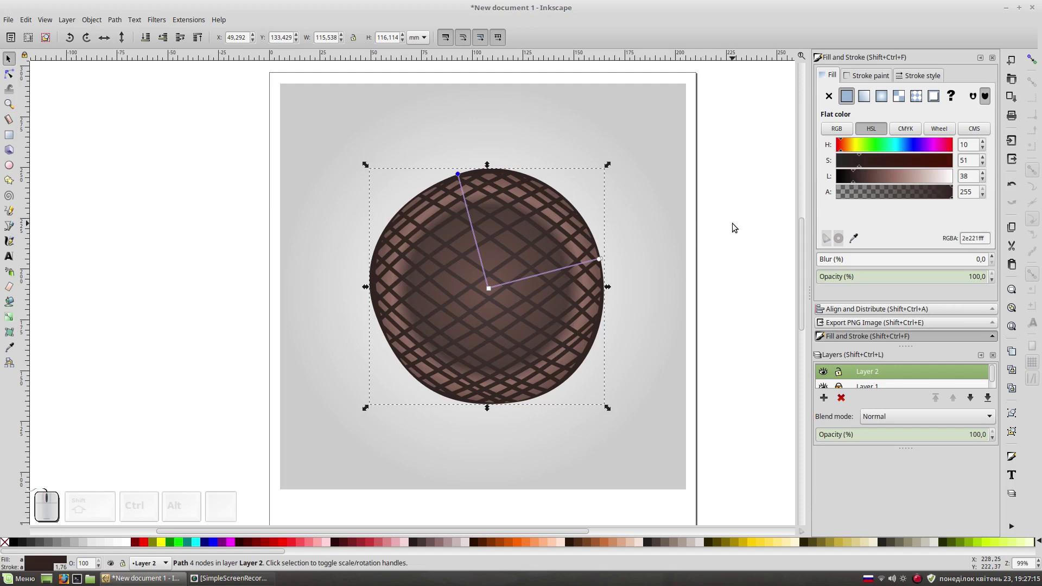
Step: Darken the crosshatch gradient's outer stop and shift its hue slightly redder
{"action": "left_click", "coordinate": [736, 226]}
{"action": "left_click", "coordinate": [535, 259]}
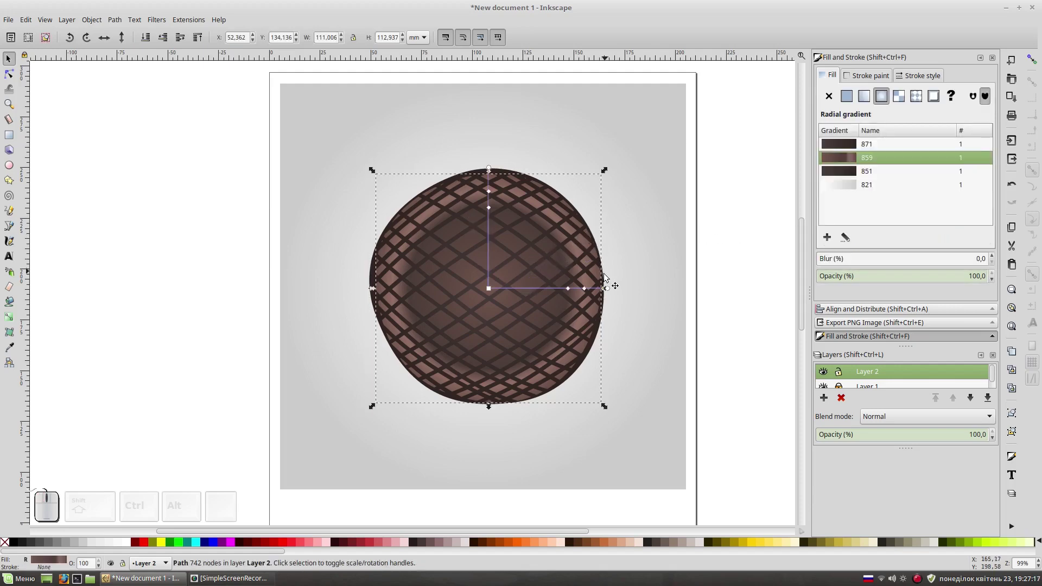
{"action": "left_click", "coordinate": [612, 292]}
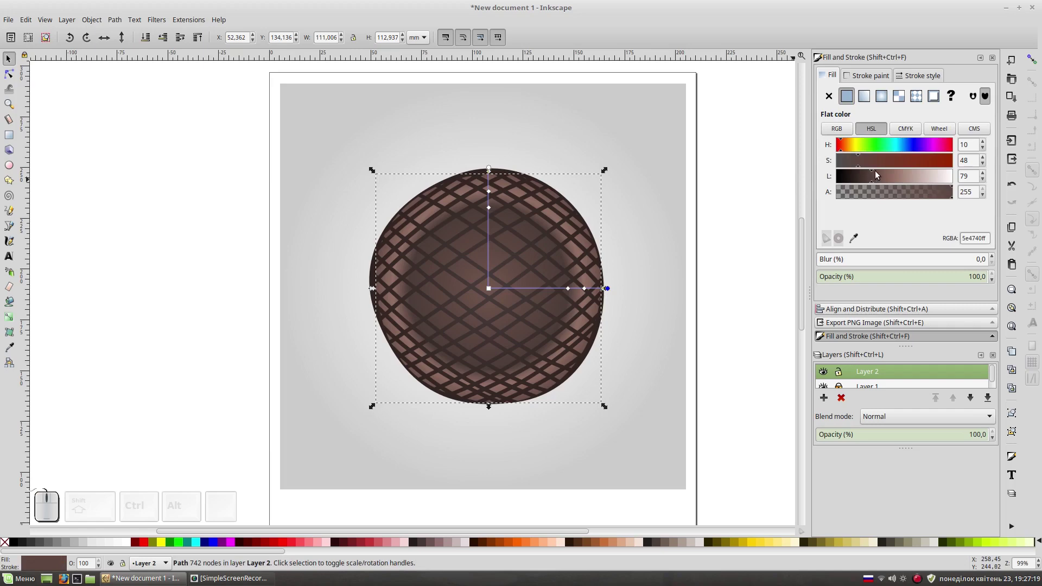
{"action": "left_click", "coordinate": [873, 183]}
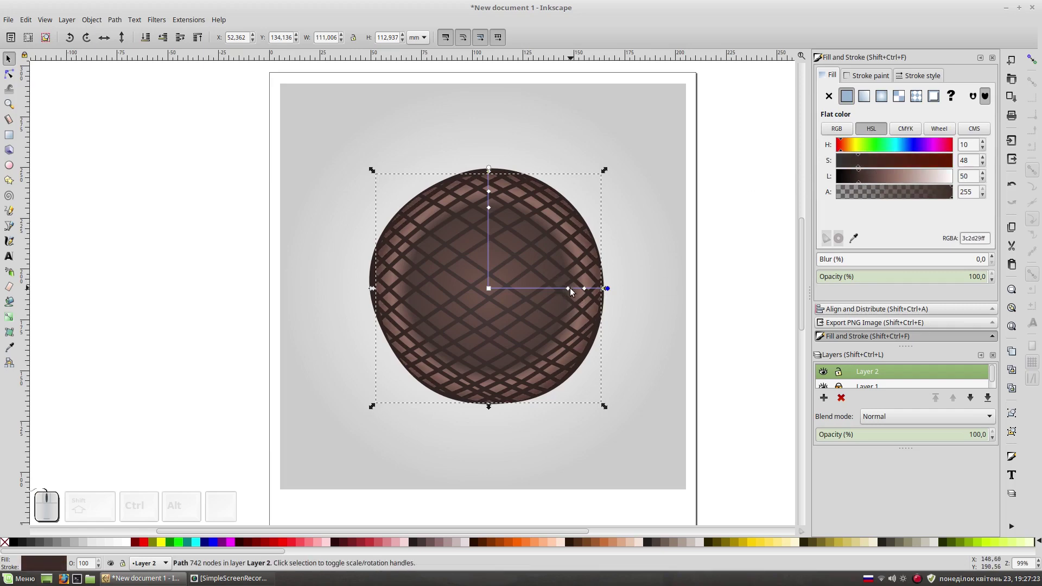
{"action": "left_click", "coordinate": [571, 293]}
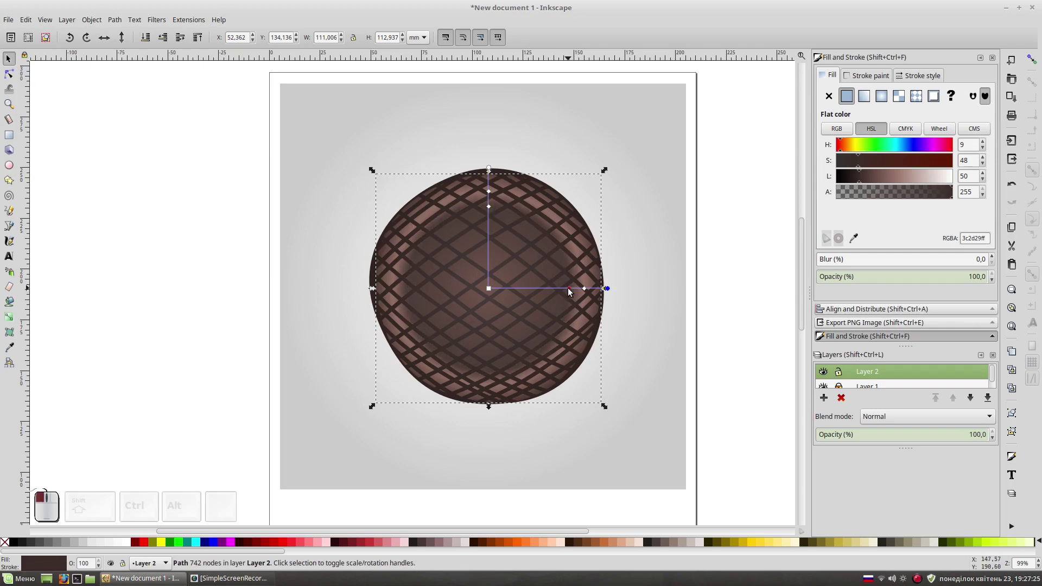
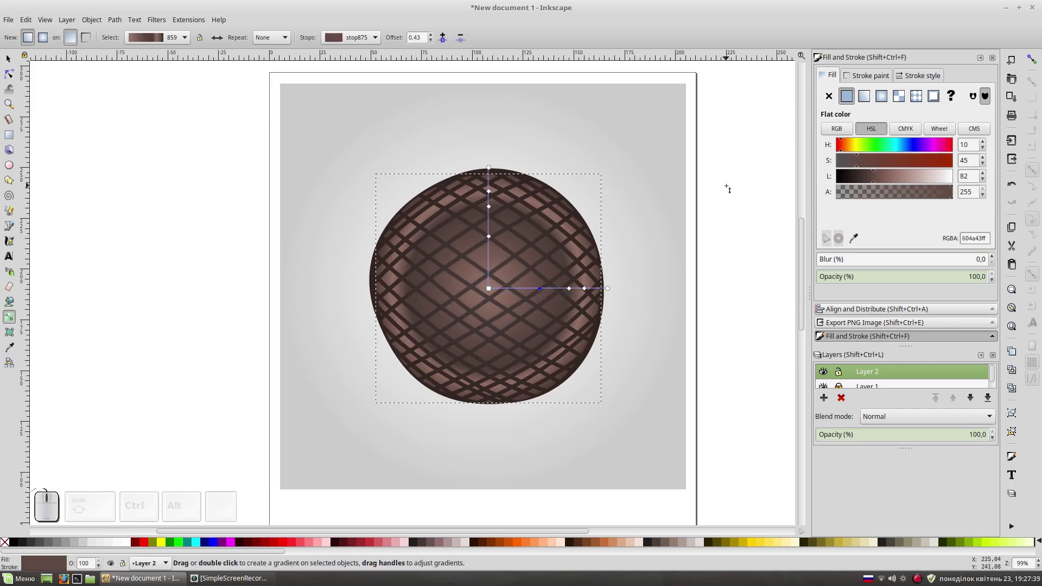
Step: Reselect the shaded blob, mute its centre stop to a reddish brown, and deselect
{"action": "key", "text": "F1"}
{"action": "left_click", "coordinate": [739, 257]}
{"action": "left_click", "coordinate": [584, 220]}
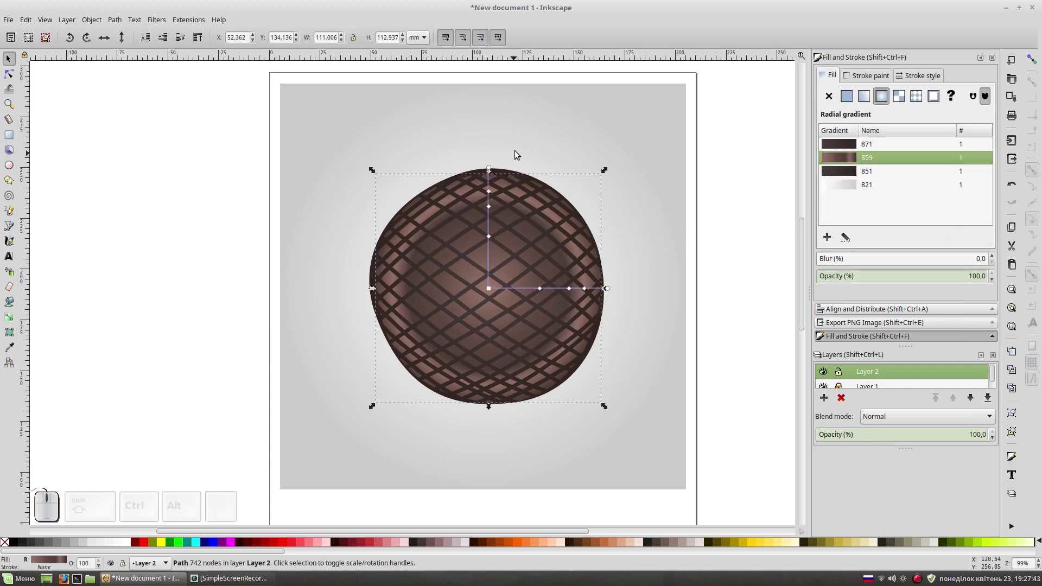
{"action": "left_click", "coordinate": [515, 155]}
{"action": "left_click", "coordinate": [499, 171]}
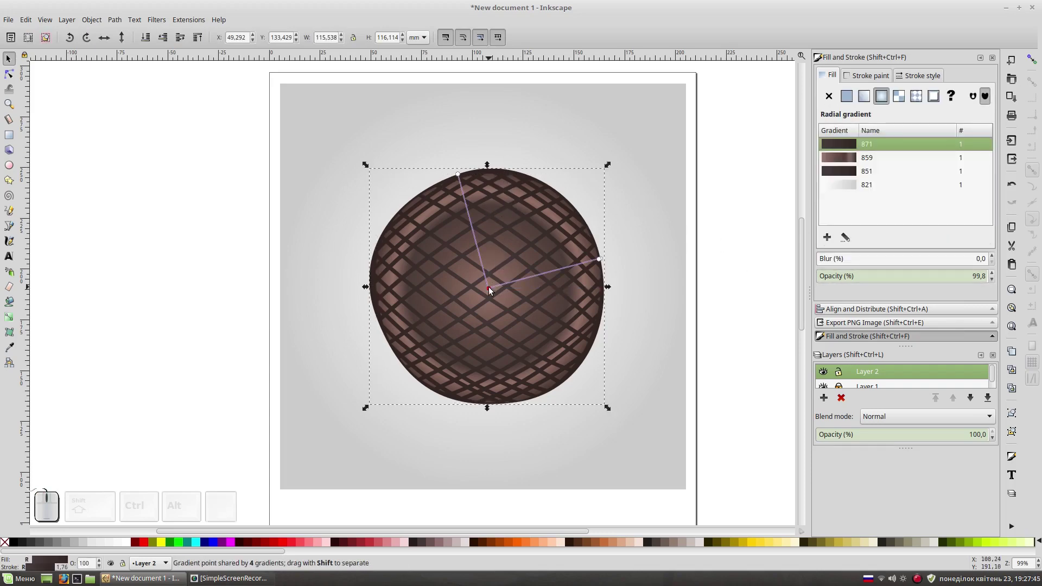
{"action": "left_click", "coordinate": [492, 290]}
{"action": "left_click", "coordinate": [873, 179]}
{"action": "left_click", "coordinate": [851, 164]}
{"action": "left_click", "coordinate": [874, 180]}
{"action": "left_click", "coordinate": [725, 258]}
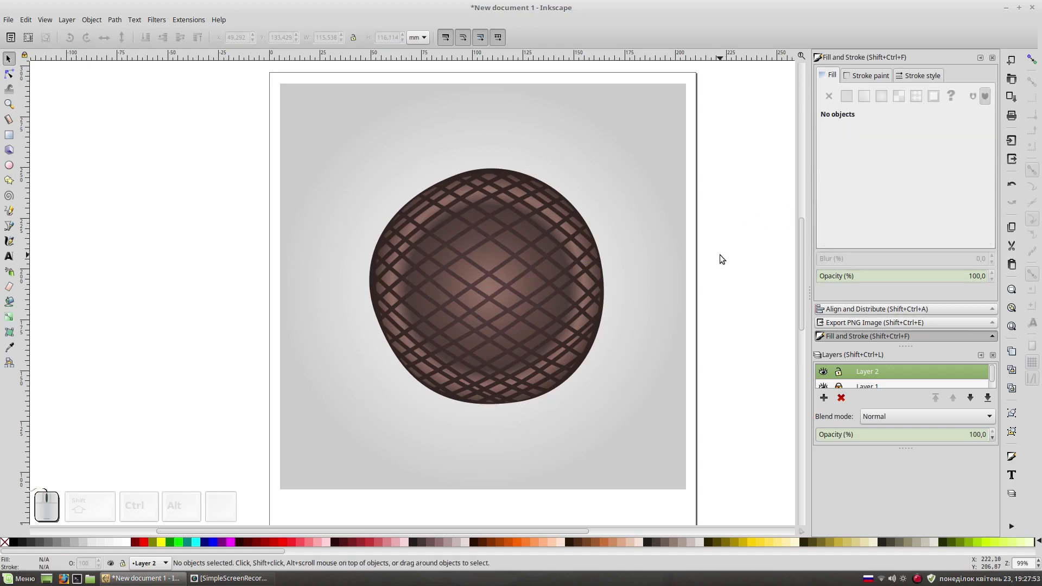
{"action": "key", "text": "KP_Subtract"}
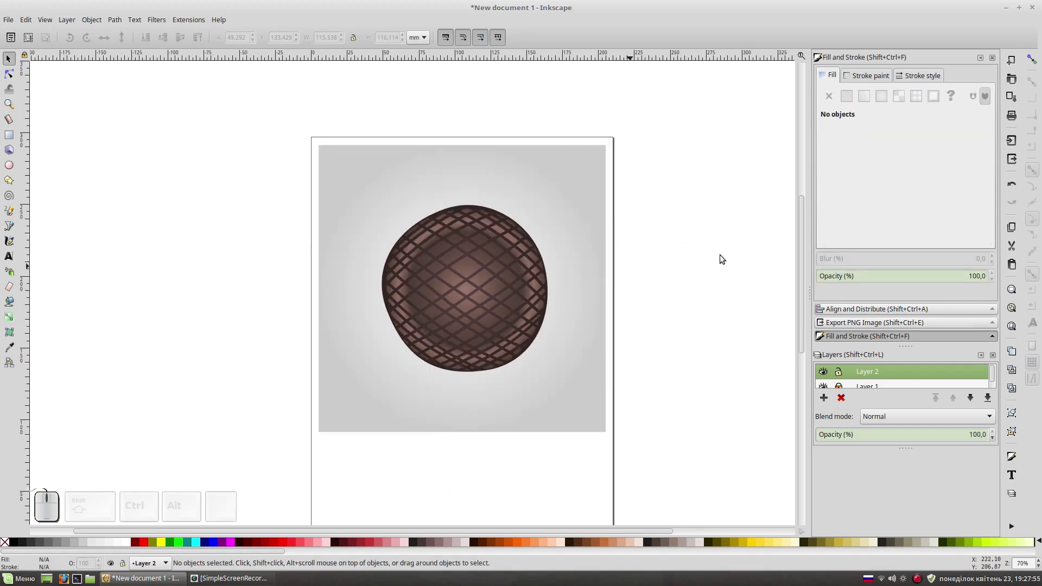
{"action": "key", "text": "KP_Add"}
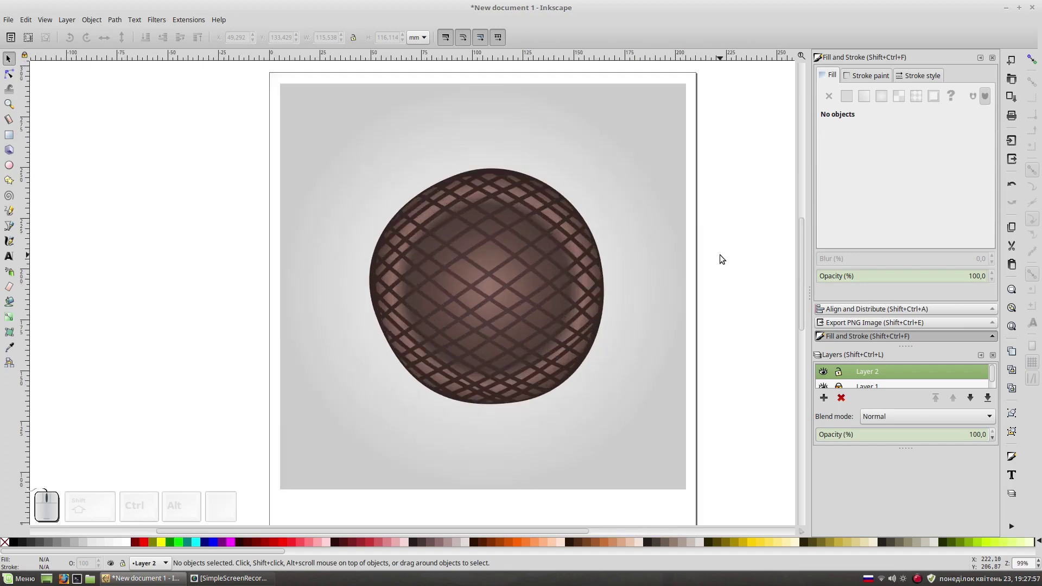
{"action": "left_click_drag", "start_coordinate": [700, 162], "coordinate": [764, 411]}
{"action": "key", "text": "ctrl+g"}
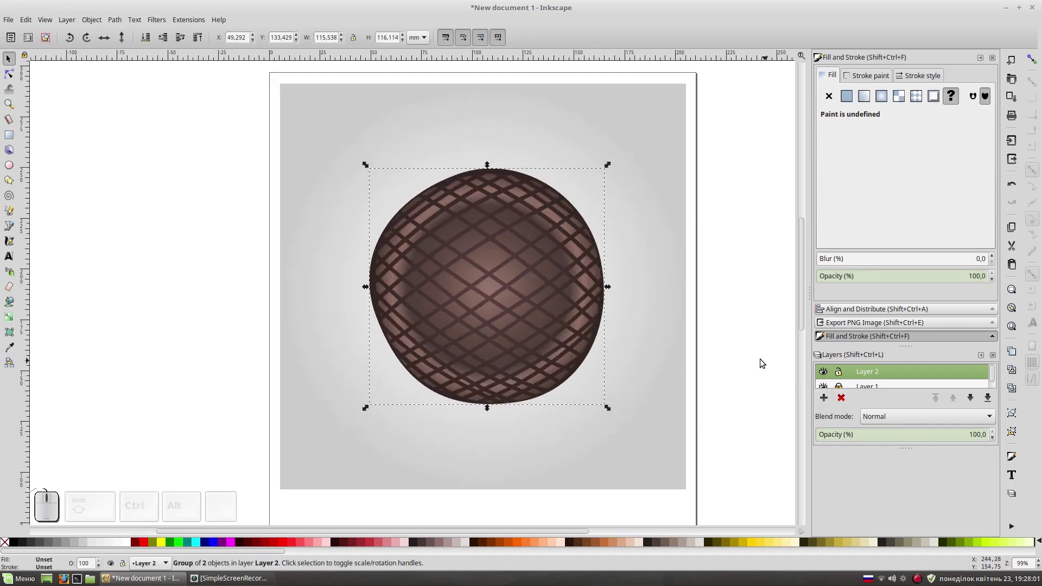
{"action": "left_click", "coordinate": [749, 354]}
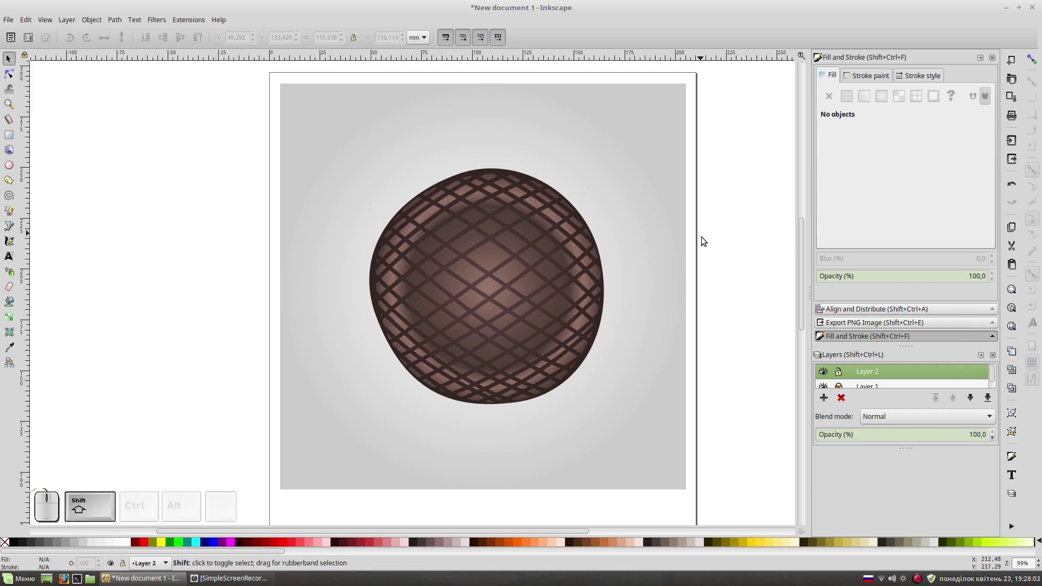
Step: With the Bezier tool, outline a pointed petal arcing out from the centre's upper left
{"action": "key", "text": "shift+F6"}
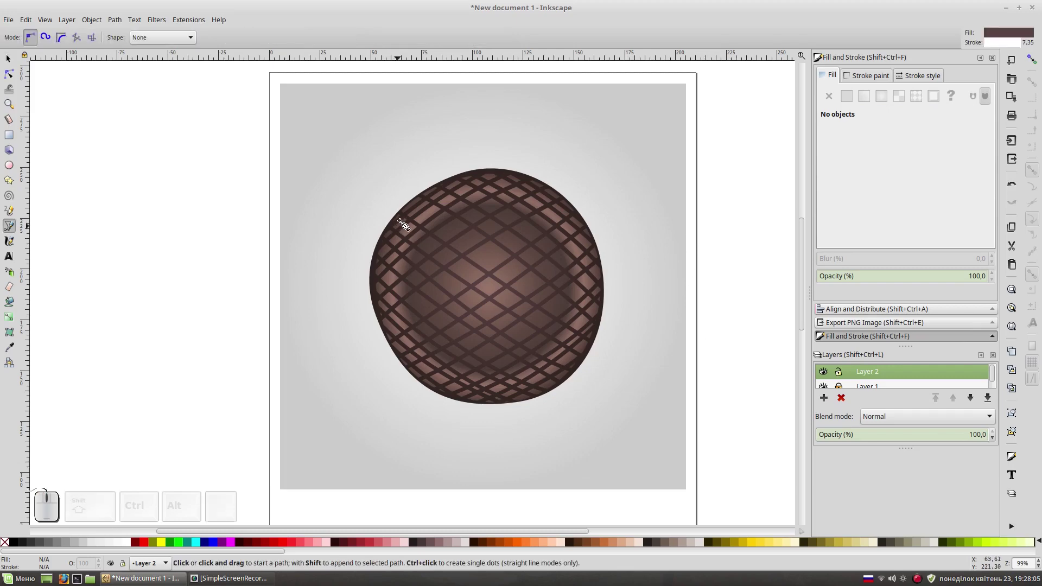
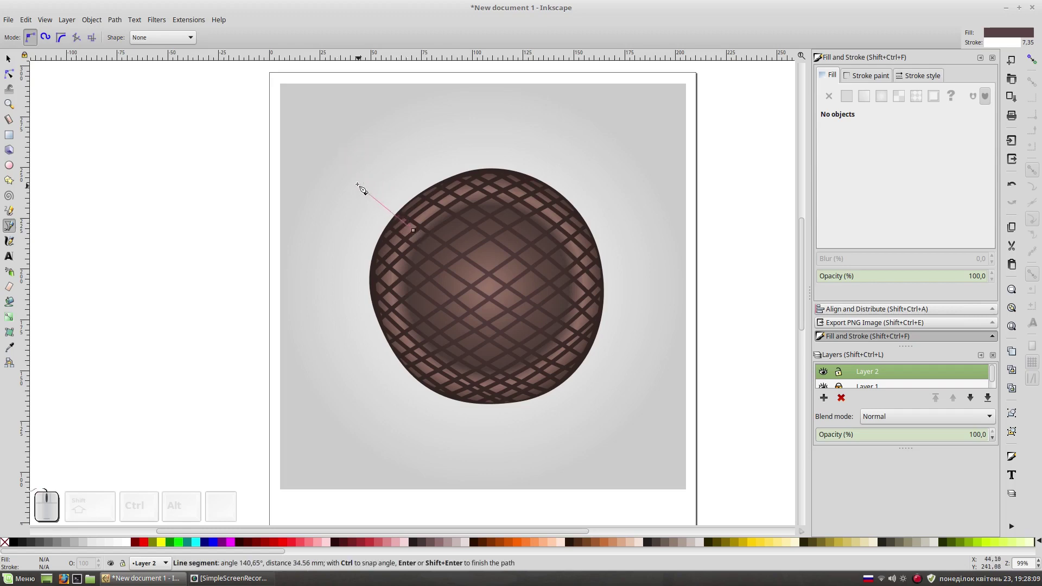
{"action": "left_click_drag", "start_coordinate": [356, 189], "coordinate": [355, 144]}
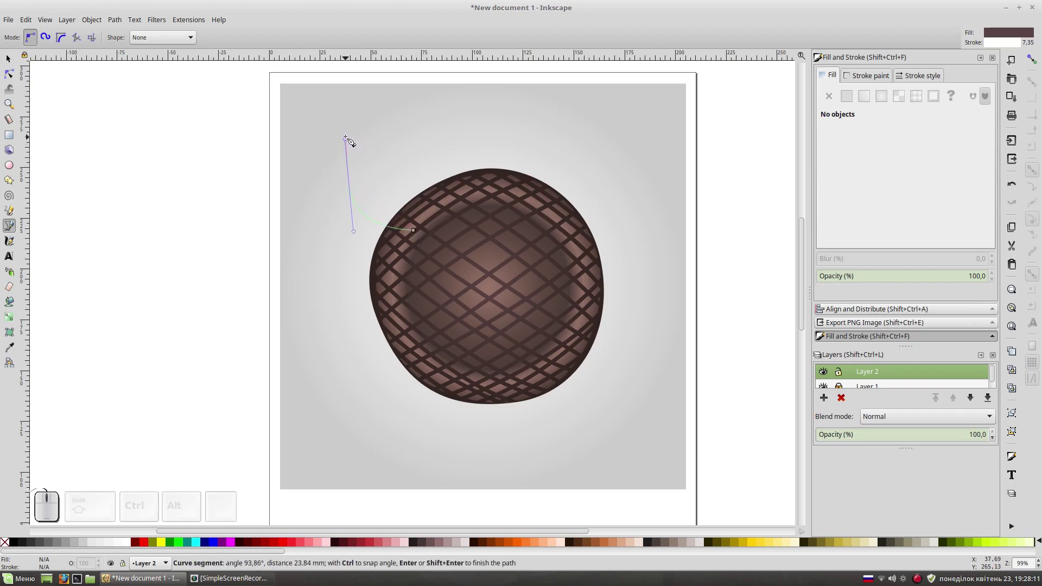
{"action": "left_click", "coordinate": [354, 139]}
{"action": "left_click", "coordinate": [399, 148]}
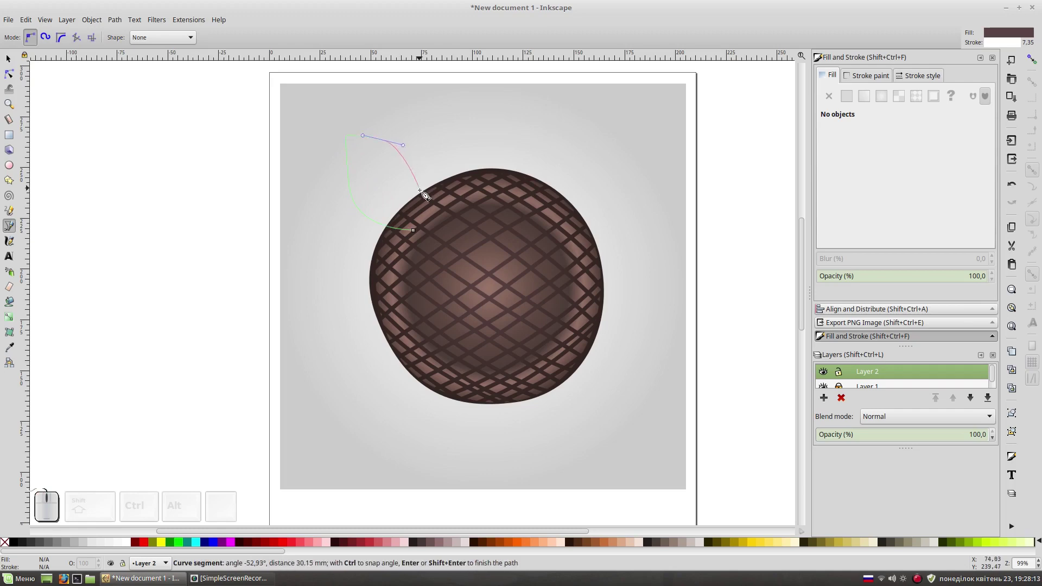
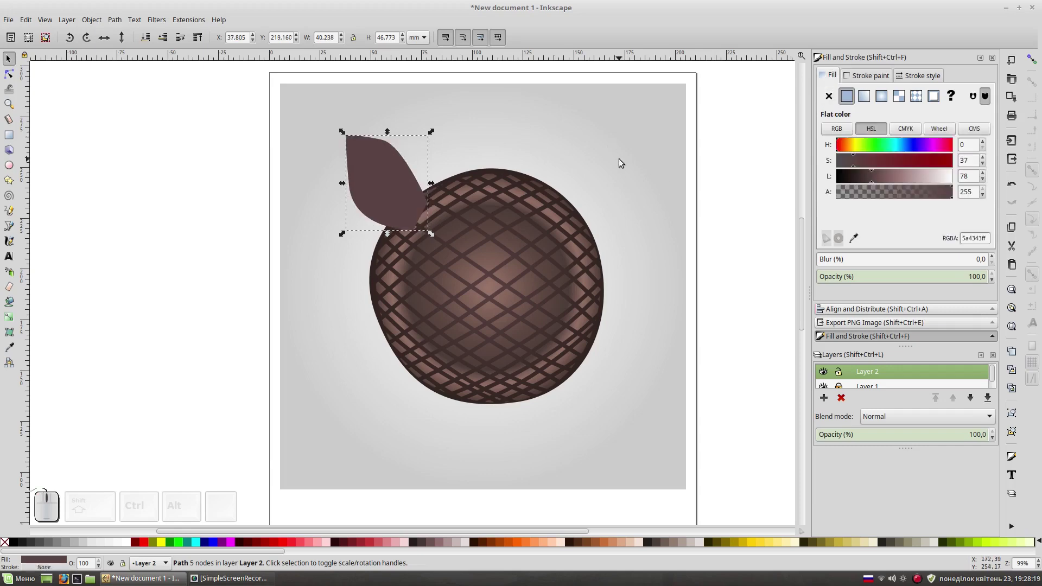
Step: Colour the new petal a golden yellow in Fill and Stroke
{"action": "left_click", "coordinate": [858, 147]}
{"action": "left_click_drag", "start_coordinate": [878, 161], "coordinate": [874, 193]}
{"action": "left_click", "coordinate": [885, 182]}
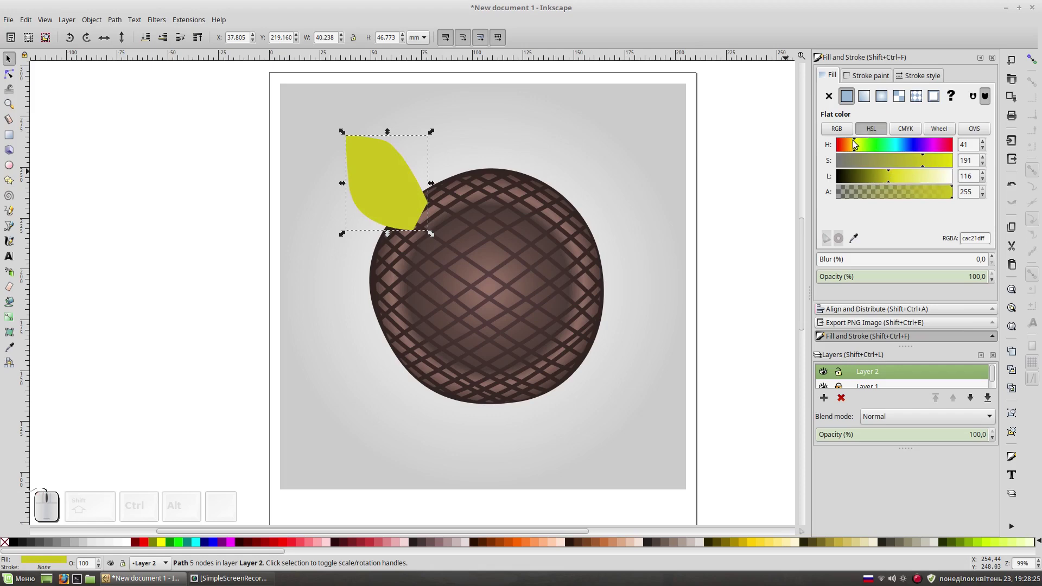
{"action": "left_click", "coordinate": [856, 148]}
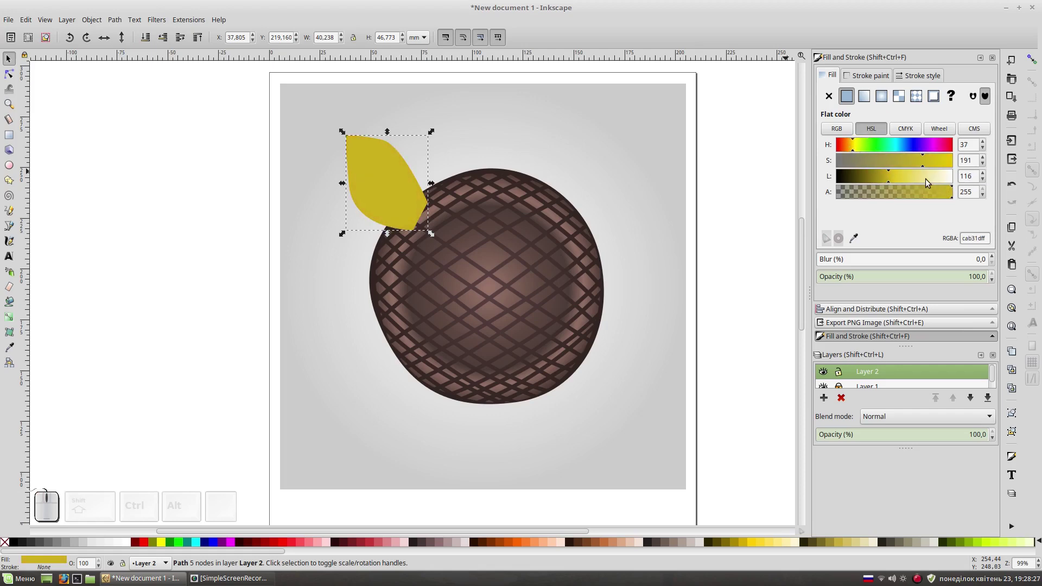
{"action": "left_click_drag", "start_coordinate": [939, 162], "coordinate": [892, 181]}
{"action": "left_click", "coordinate": [900, 180]}
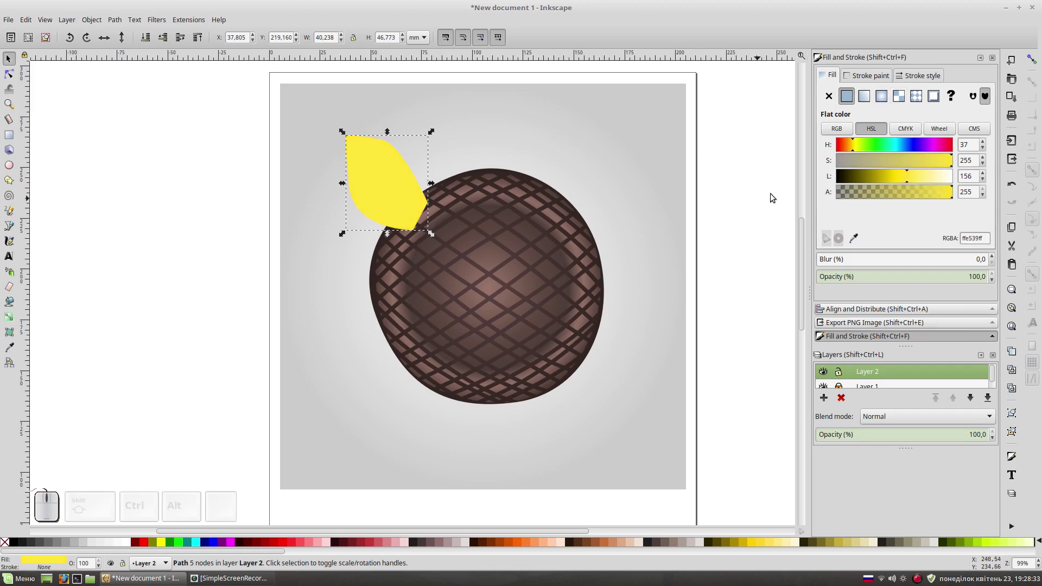
Step: Make the fill a linear gradient, yellow at the tip to opaque orange at the base
{"action": "left_click", "coordinate": [868, 101]}
{"action": "left_click", "coordinate": [431, 187]}
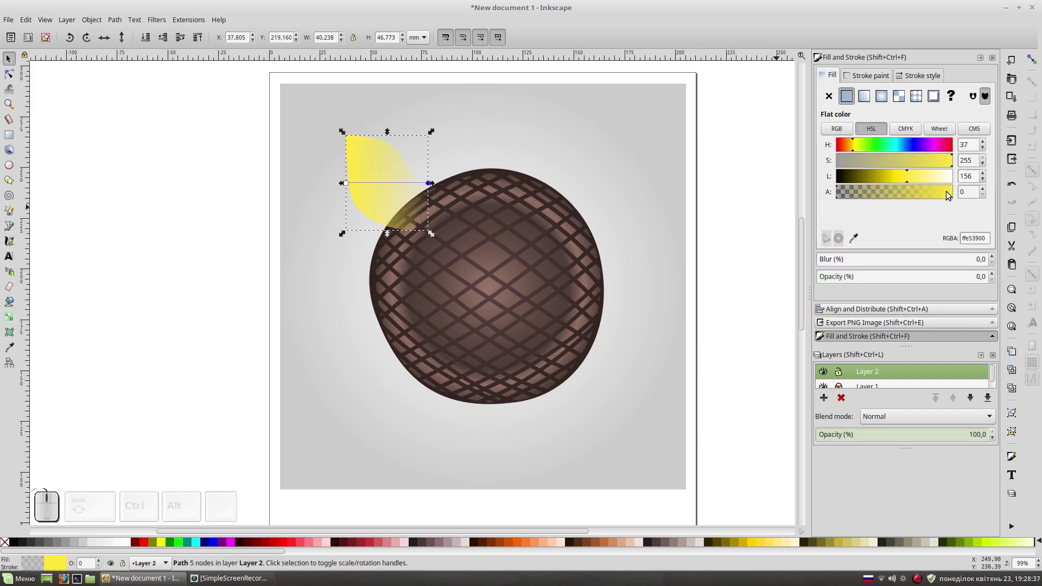
{"action": "left_click", "coordinate": [958, 193]}
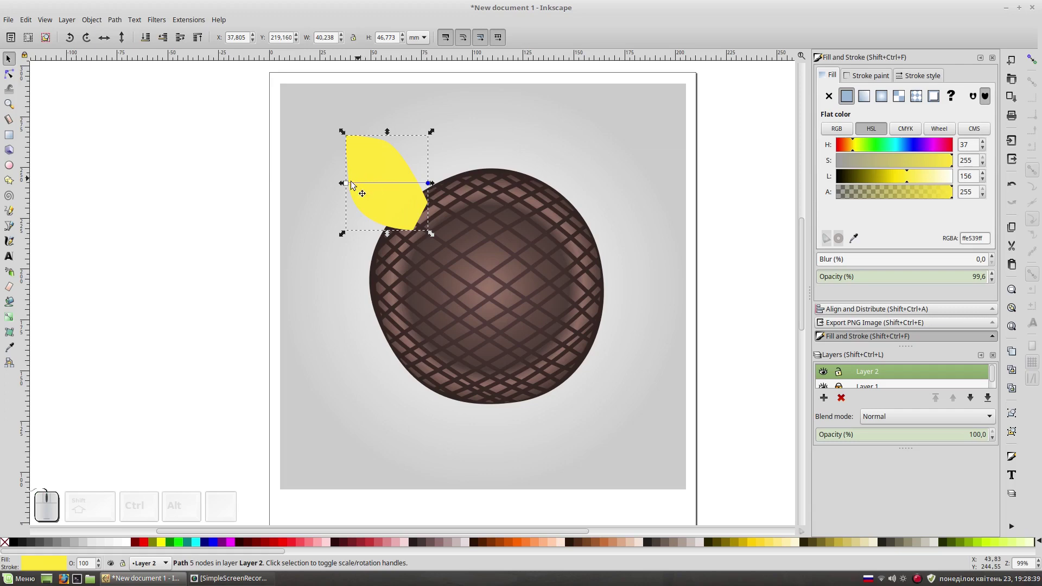
{"action": "left_click_drag", "start_coordinate": [357, 175], "coordinate": [445, 204]}
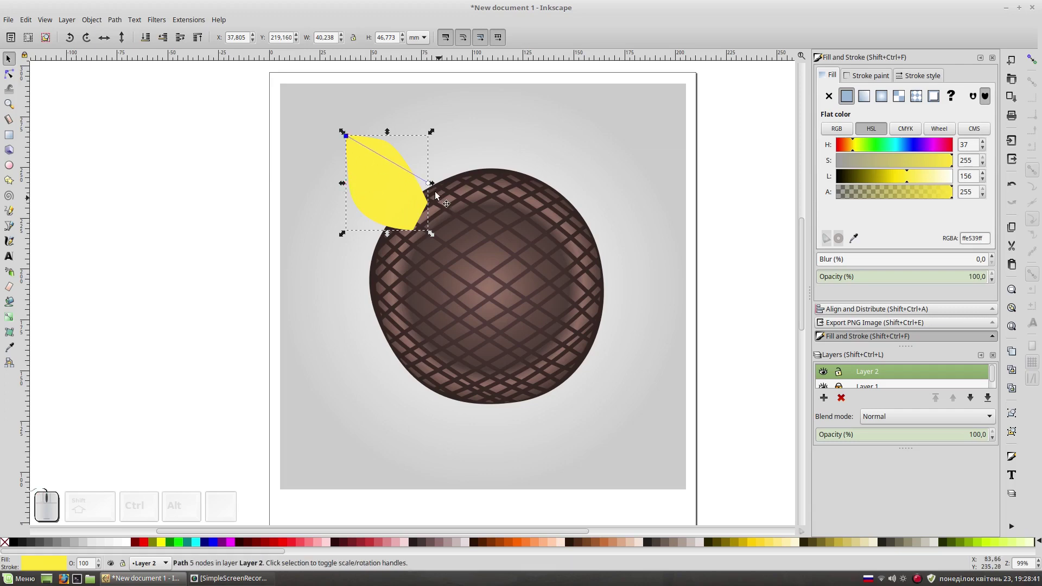
{"action": "left_click_drag", "start_coordinate": [432, 186], "coordinate": [962, 175]}
{"action": "left_click", "coordinate": [852, 145]}
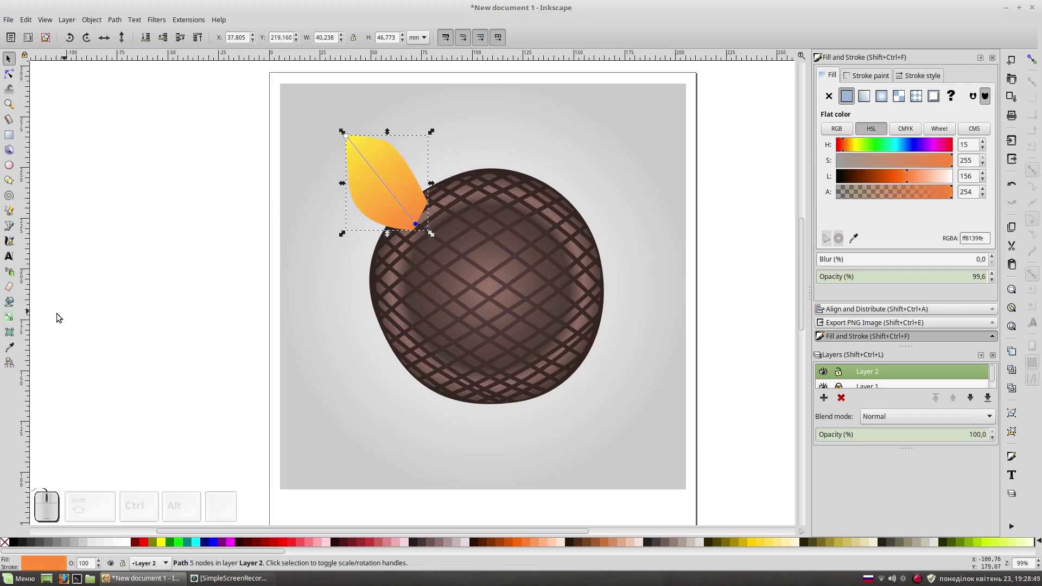
{"action": "left_click", "coordinate": [9, 320]}
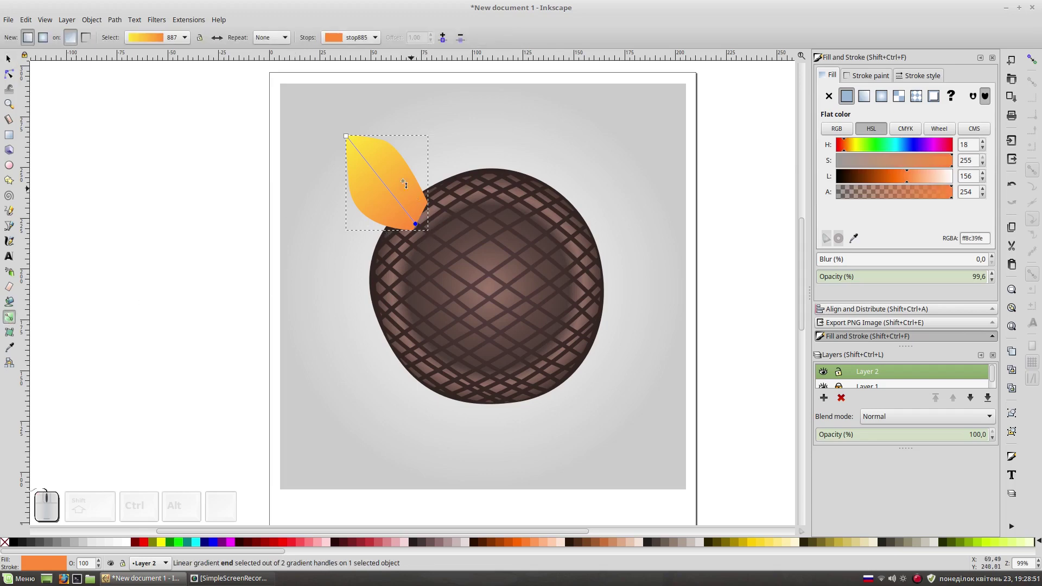
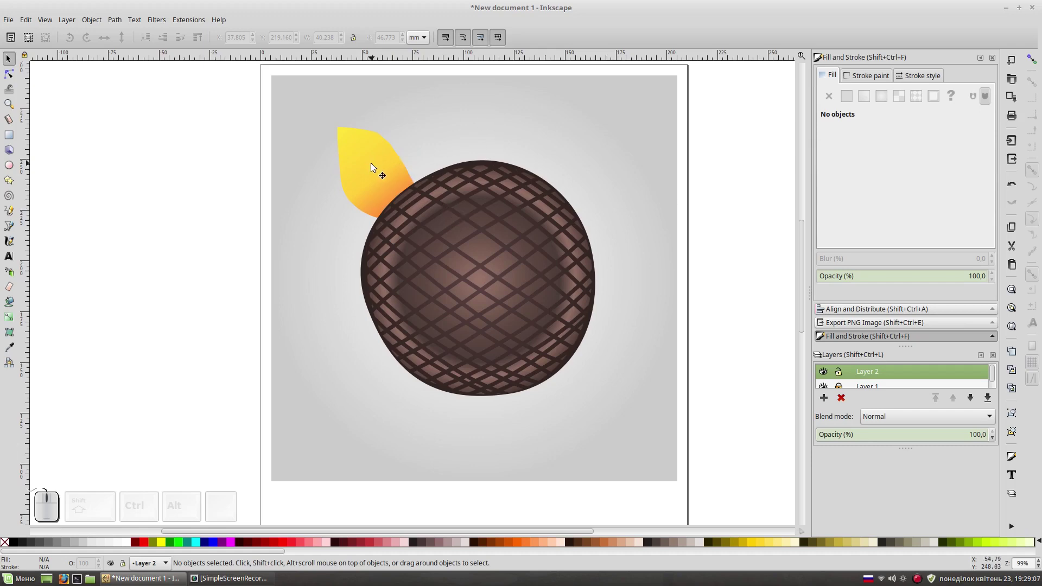
Step: Duplicate the petal, rotate it to lean right and place it at the centre's top right, behind it
{"action": "left_click", "coordinate": [375, 167]}
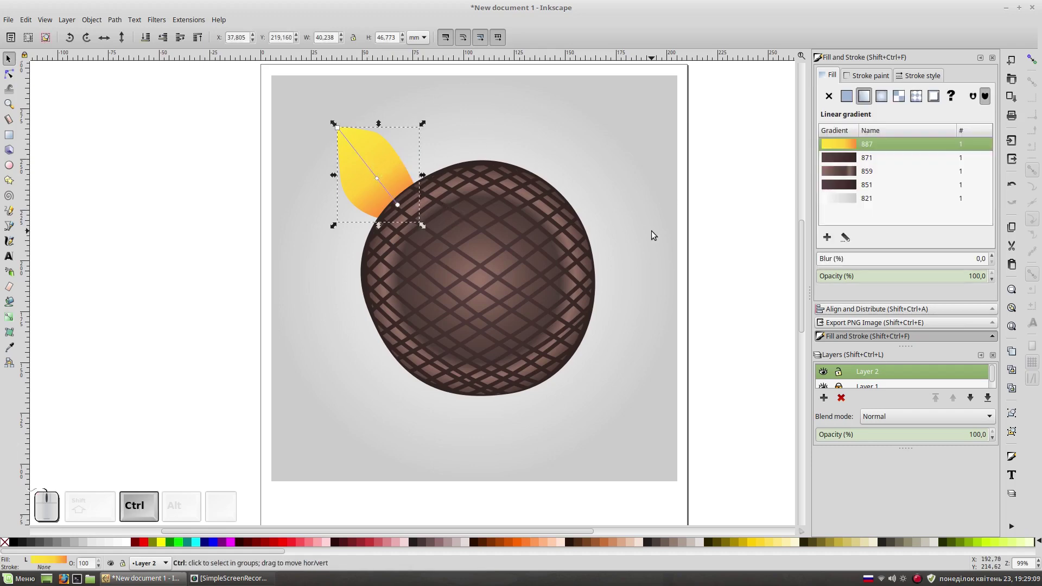
{"action": "key", "text": "ctrl+d"}
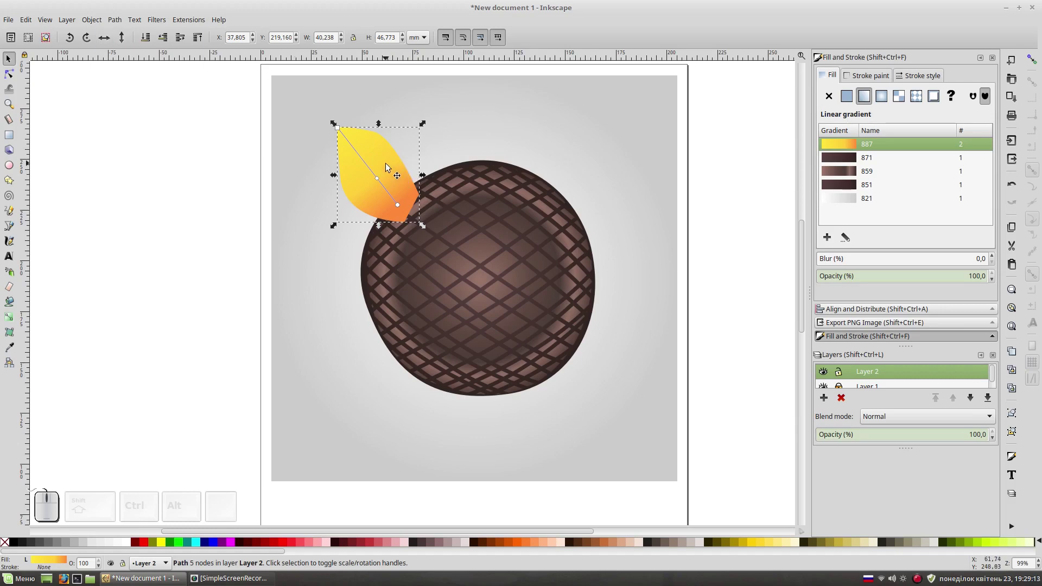
{"action": "left_click_drag", "start_coordinate": [422, 169], "coordinate": [524, 154]}
{"action": "left_click", "coordinate": [525, 154]}
{"action": "left_click_drag", "start_coordinate": [559, 119], "coordinate": [542, 159]}
{"action": "left_click_drag", "start_coordinate": [537, 152], "coordinate": [582, 135]}
{"action": "left_click", "coordinate": [582, 135]}
{"action": "left_click", "coordinate": [587, 110]}
{"action": "left_click_drag", "start_coordinate": [604, 89], "coordinate": [607, 151]}
{"action": "left_click", "coordinate": [151, 41]}
{"action": "left_click", "coordinate": [138, 144]}
Step: Duplicate again into a down-right petal at the lower right, sent behind the centre
{"action": "left_click", "coordinate": [582, 158]}
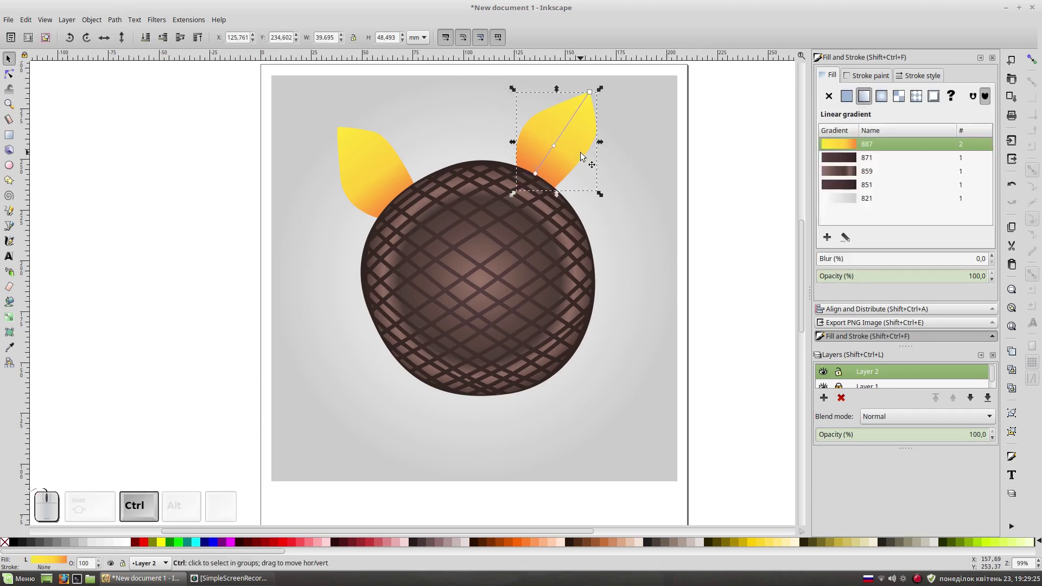
{"action": "key", "text": "ctrl+d"}
{"action": "left_click_drag", "start_coordinate": [582, 162], "coordinate": [617, 298]}
{"action": "left_click", "coordinate": [618, 298]}
{"action": "left_click_drag", "start_coordinate": [648, 241], "coordinate": [612, 288]}
{"action": "left_click_drag", "start_coordinate": [622, 293], "coordinate": [650, 371]}
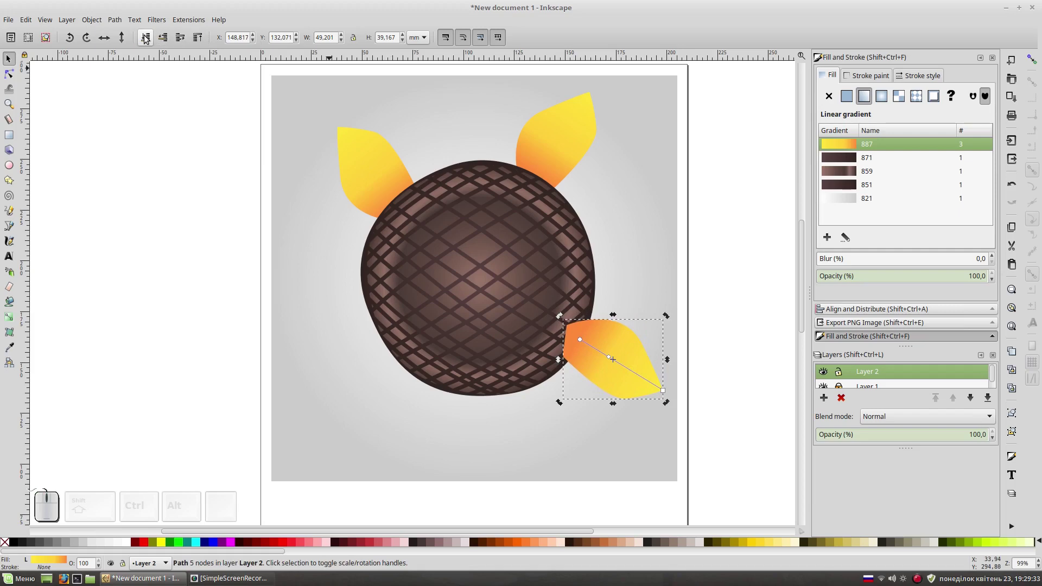
{"action": "left_click", "coordinate": [155, 42]}
Step: Duplicate a horizontal petal and tuck it against the centre's right side
{"action": "key", "text": "ctrl+d"}
{"action": "left_click_drag", "start_coordinate": [630, 339], "coordinate": [633, 290]}
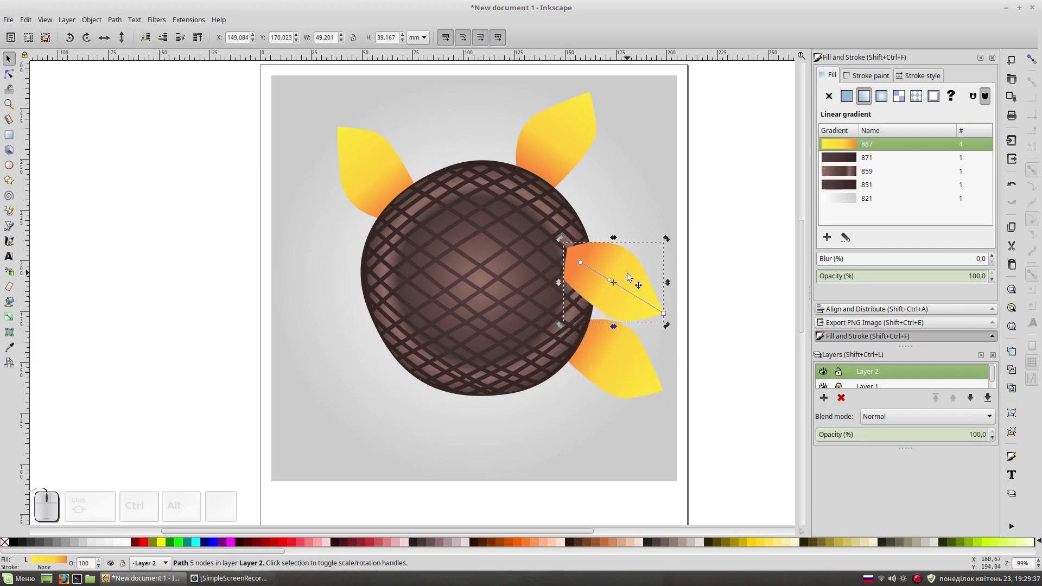
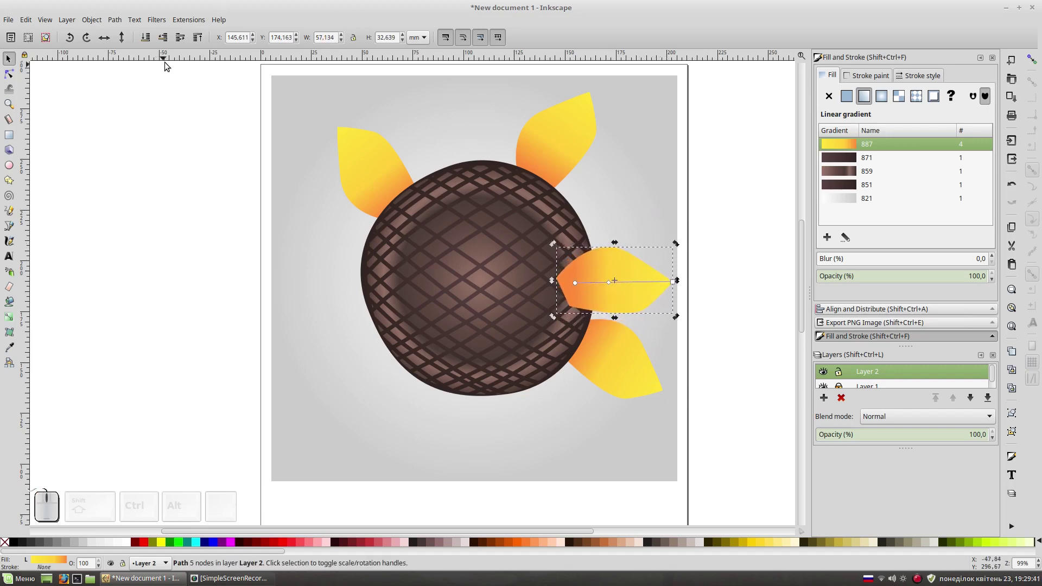
{"action": "left_click", "coordinate": [127, 39]}
{"action": "left_click_drag", "start_coordinate": [627, 289], "coordinate": [453, 266]}
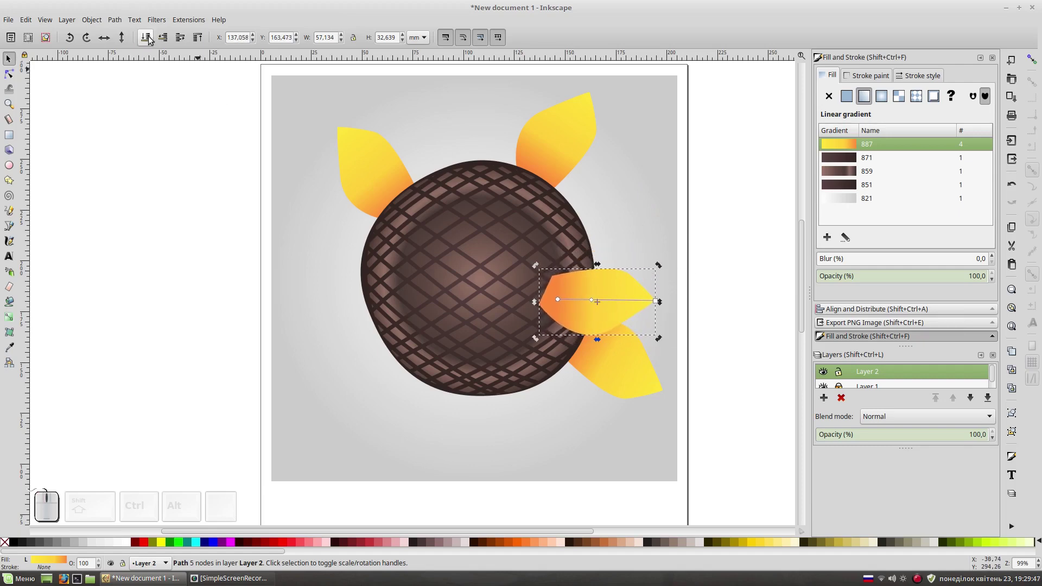
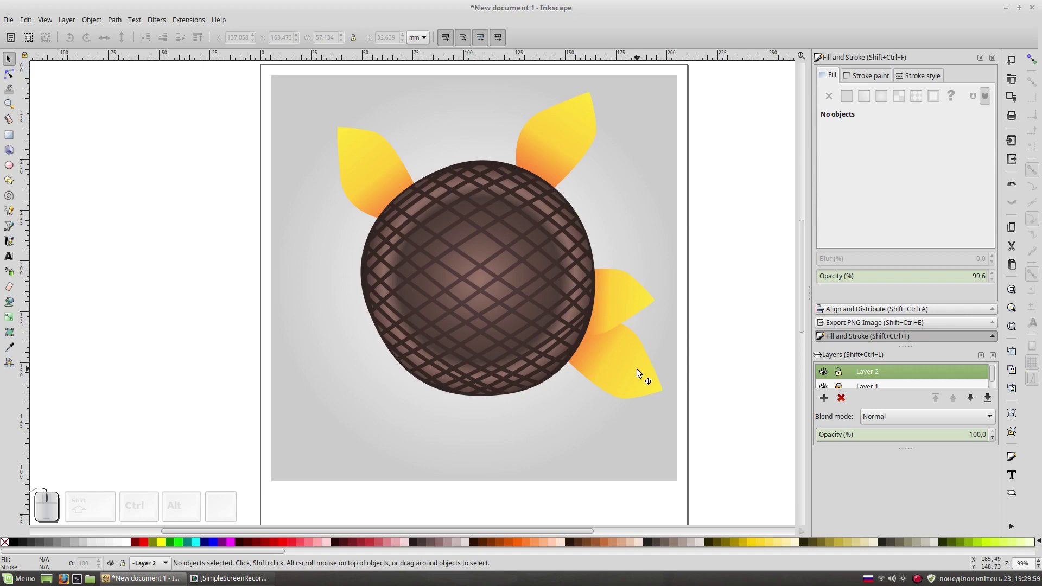
Step: Duplicate the top-right petal, flip it and rotate it to point down-left
{"action": "left_click", "coordinate": [556, 140]}
{"action": "key", "text": "ctrl+d"}
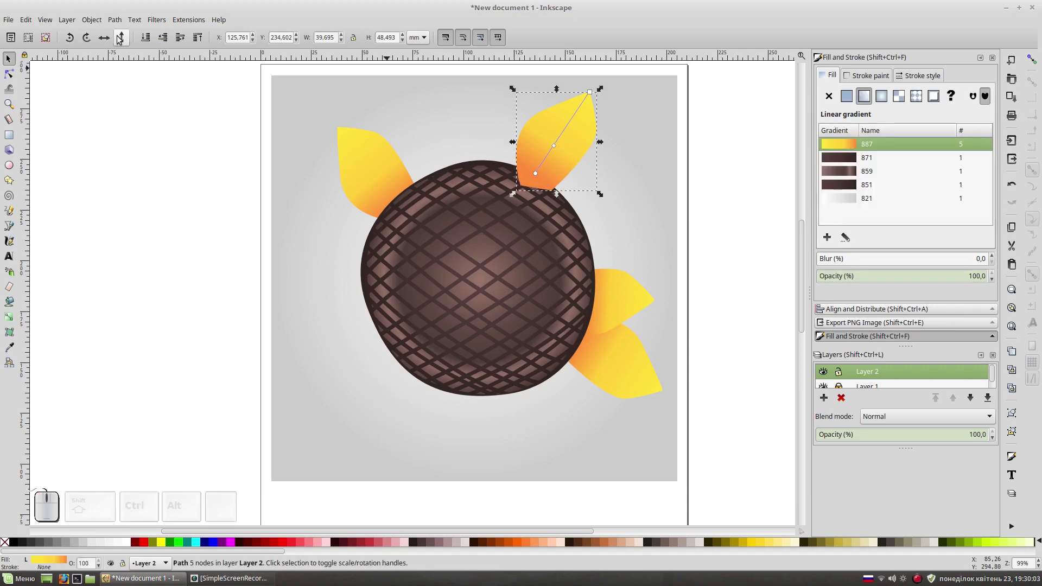
{"action": "left_click", "coordinate": [105, 42]}
{"action": "left_click_drag", "start_coordinate": [563, 170], "coordinate": [361, 279]}
{"action": "left_click", "coordinate": [361, 280]}
{"action": "left_click_drag", "start_coordinate": [289, 218], "coordinate": [342, 268]}
{"action": "left_click_drag", "start_coordinate": [346, 313], "coordinate": [372, 390]}
Step: Seat the petal at the centre's lower left and send it behind the blob
{"action": "left_click", "coordinate": [371, 390]}
{"action": "left_click", "coordinate": [372, 391]}
{"action": "left_click", "coordinate": [393, 351]}
{"action": "left_click_drag", "start_coordinate": [420, 323], "coordinate": [374, 325]}
{"action": "left_click_drag", "start_coordinate": [356, 335], "coordinate": [356, 222]}
{"action": "left_click", "coordinate": [150, 40]}
{"action": "left_click", "coordinate": [168, 198]}
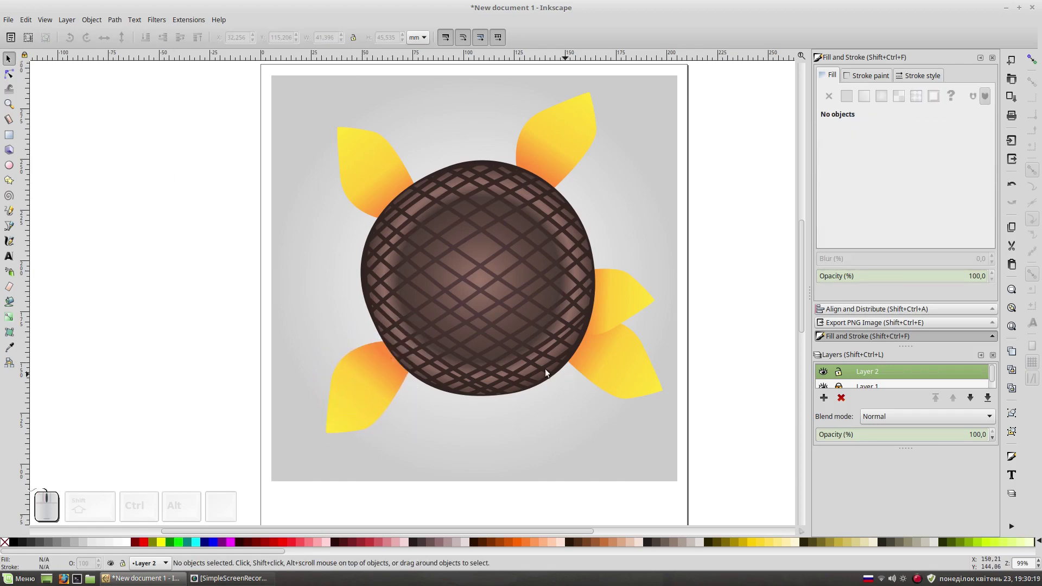
Step: Add a straight-down petal below the centre behind it, pull its orange end inward, then duplicate the two right petals
{"action": "left_click", "coordinate": [379, 390]}
{"action": "key", "text": "ctrl+d"}
{"action": "left_click_drag", "start_coordinate": [407, 410], "coordinate": [503, 347]}
{"action": "left_click", "coordinate": [500, 411]}
{"action": "left_click", "coordinate": [525, 386]}
{"action": "left_click_drag", "start_coordinate": [538, 354], "coordinate": [504, 339]}
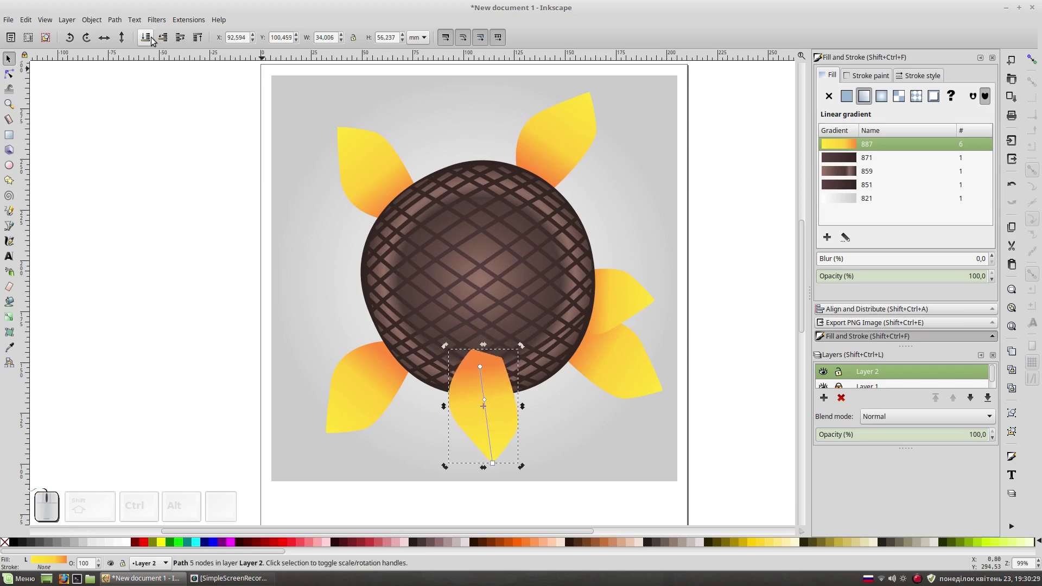
{"action": "left_click", "coordinate": [152, 41]}
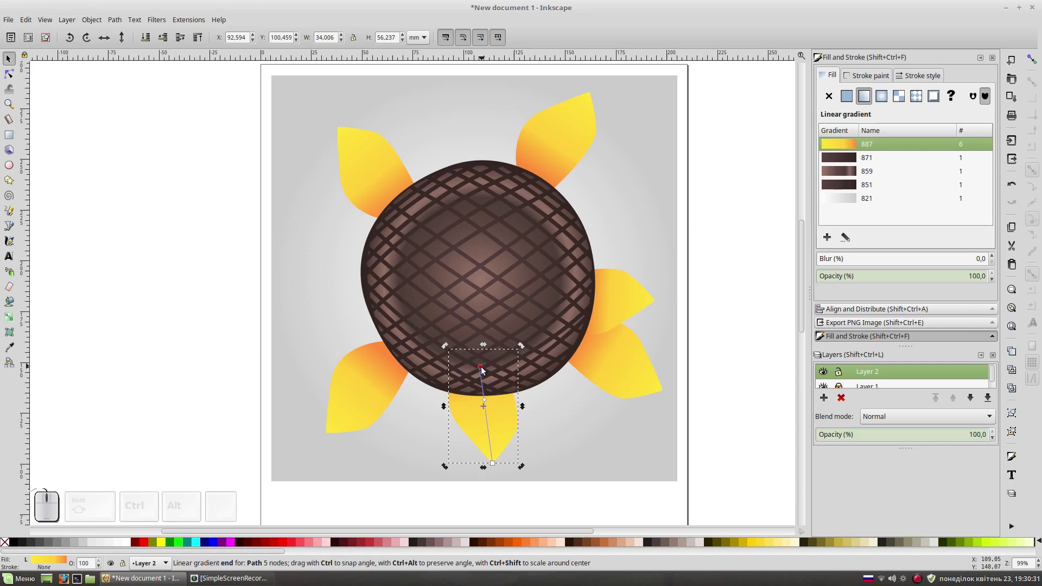
{"action": "left_click_drag", "start_coordinate": [486, 370], "coordinate": [657, 297]}
{"action": "left_click", "coordinate": [739, 305]}
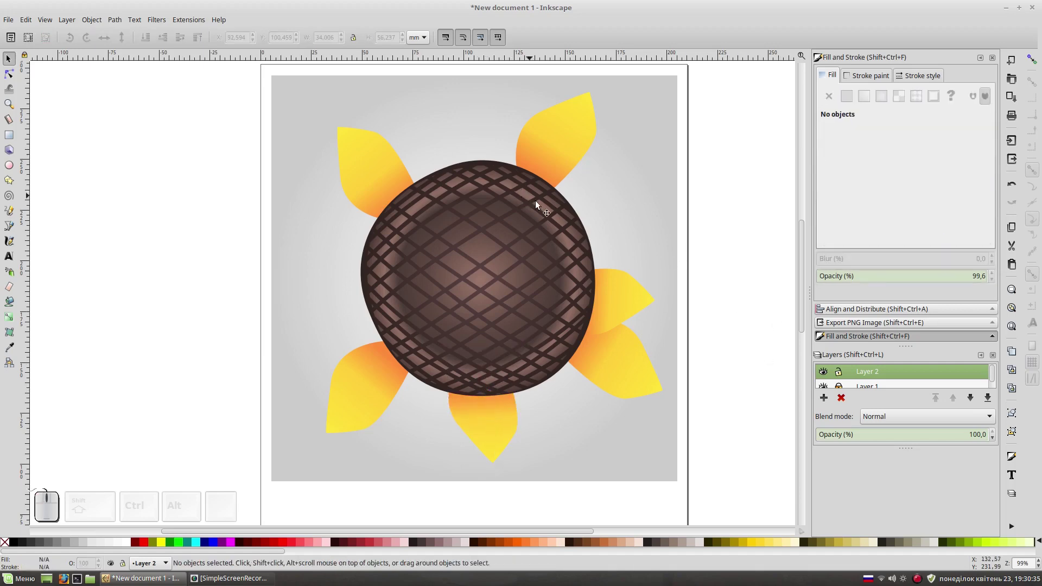
{"action": "left_click_drag", "start_coordinate": [689, 309], "coordinate": [480, 427]}
{"action": "key", "text": "ctrl+d"}
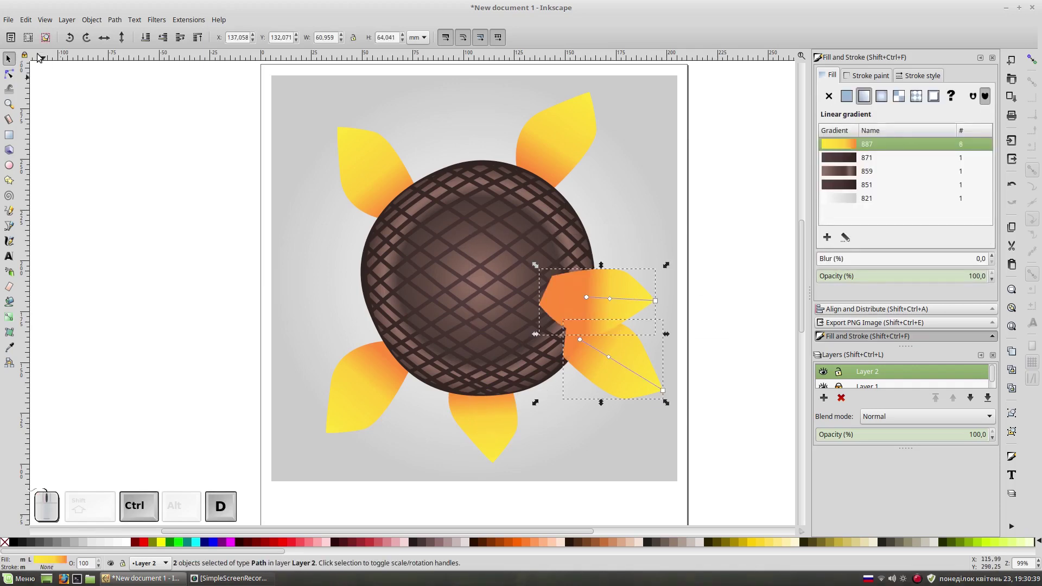
Step: Flip the copied pair both ways and position it as left and down-left petals beside the centre
{"action": "left_click", "coordinate": [108, 41]}
{"action": "left_click_drag", "start_coordinate": [577, 319], "coordinate": [333, 162]}
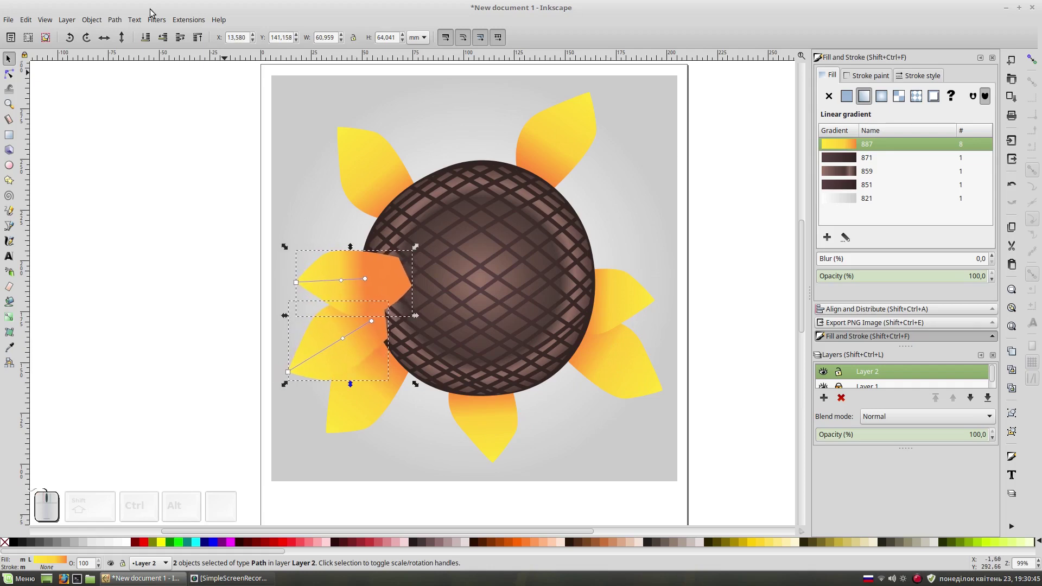
{"action": "left_click", "coordinate": [119, 43]}
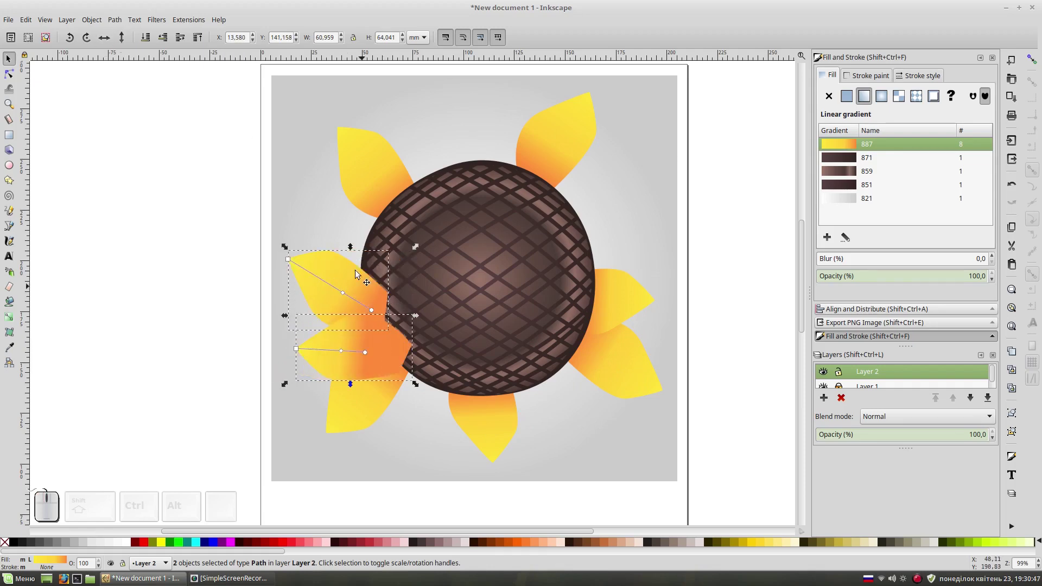
{"action": "left_click", "coordinate": [354, 281]}
{"action": "left_click_drag", "start_coordinate": [419, 248], "coordinate": [378, 348]}
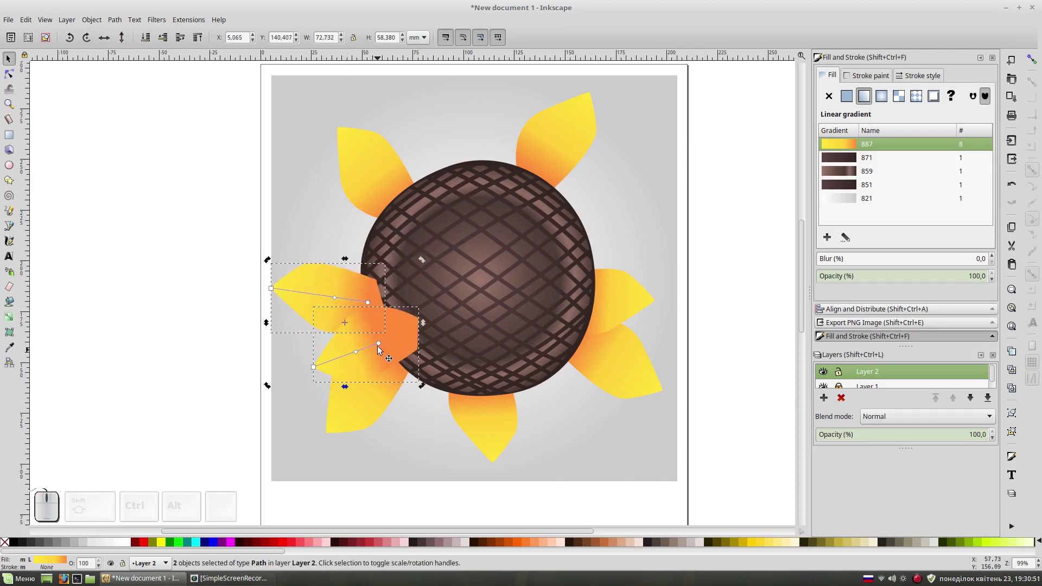
{"action": "left_click_drag", "start_coordinate": [394, 348], "coordinate": [336, 287]}
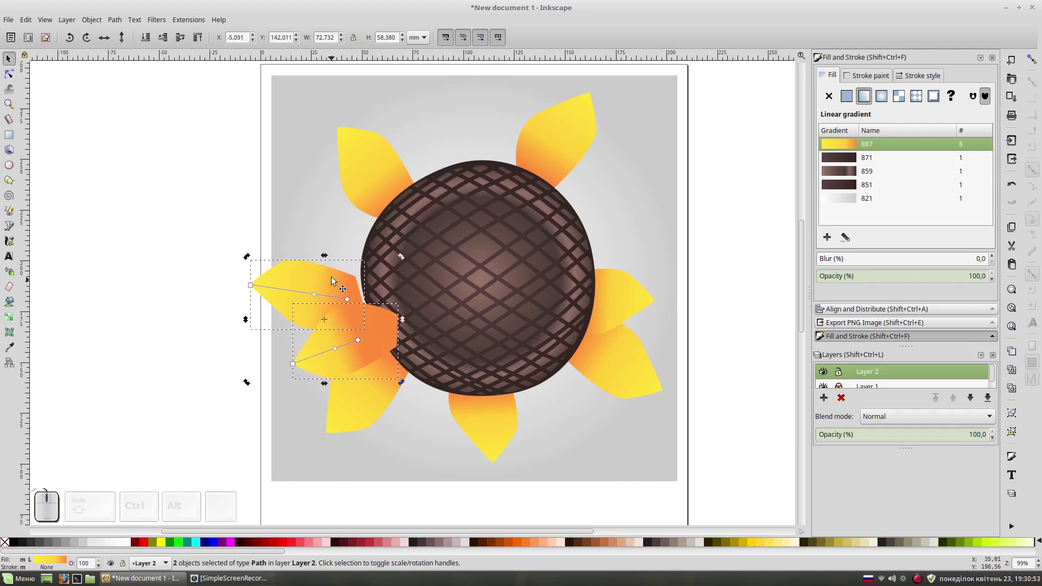
{"action": "left_click", "coordinate": [326, 231]}
Step: Send the left petal pair and the bottom petal behind the crosshatched centre
{"action": "left_click_drag", "start_coordinate": [319, 273], "coordinate": [350, 331]}
{"action": "left_click", "coordinate": [354, 359]}
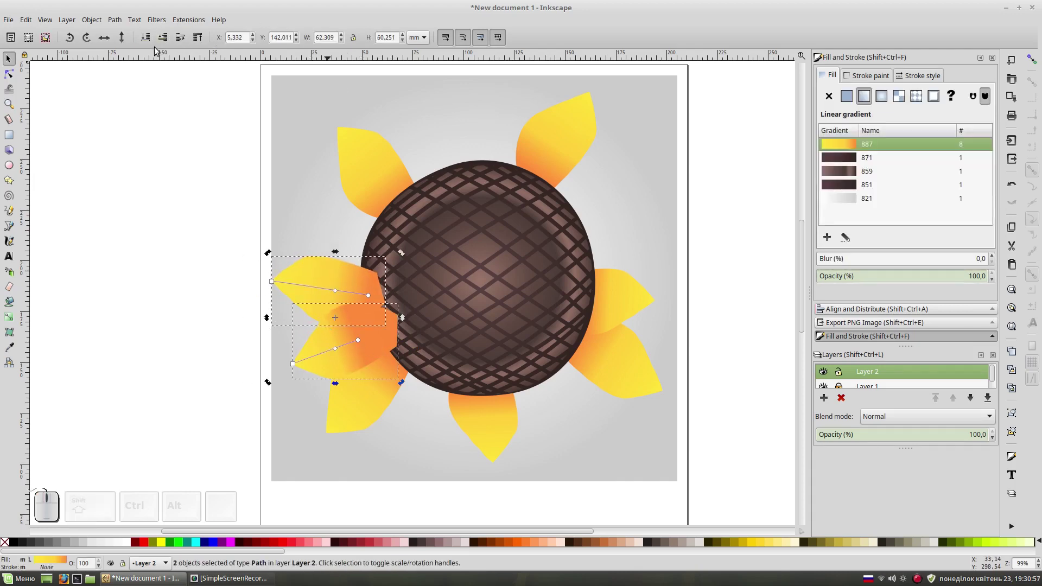
{"action": "left_click", "coordinate": [150, 42]}
{"action": "left_click", "coordinate": [143, 181]}
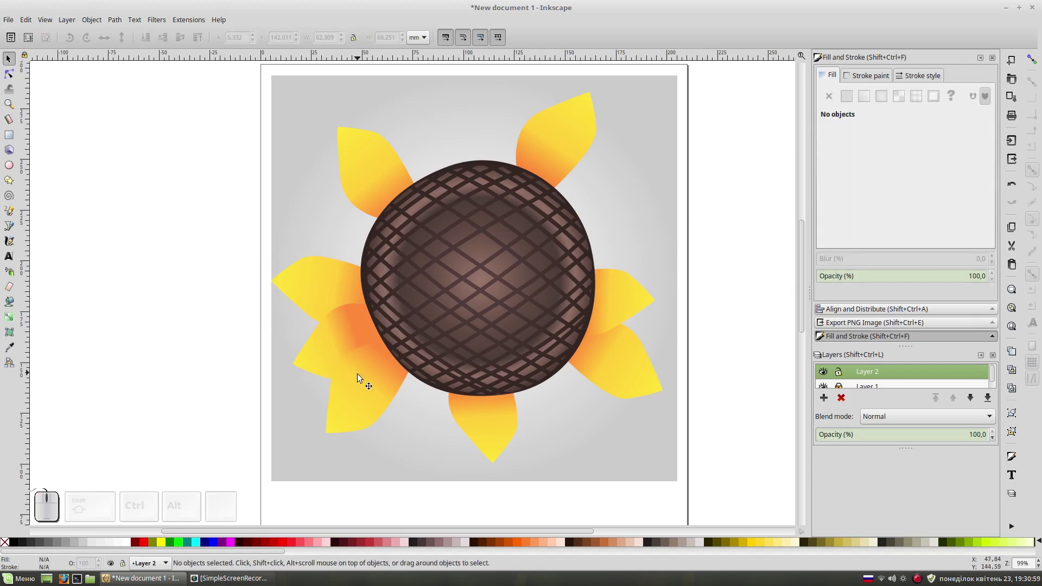
{"action": "left_click", "coordinate": [369, 390]}
{"action": "left_click", "coordinate": [151, 44]}
Step: Reposition a left petal's gradient and deepen its orange base stop, then deselect
{"action": "left_click", "coordinate": [353, 348]}
{"action": "left_click_drag", "start_coordinate": [362, 342], "coordinate": [347, 350]}
{"action": "left_click_drag", "start_coordinate": [350, 344], "coordinate": [497, 388]}
{"action": "left_click", "coordinate": [724, 316]}
{"action": "left_click", "coordinate": [351, 336]}
{"action": "left_click", "coordinate": [379, 332]}
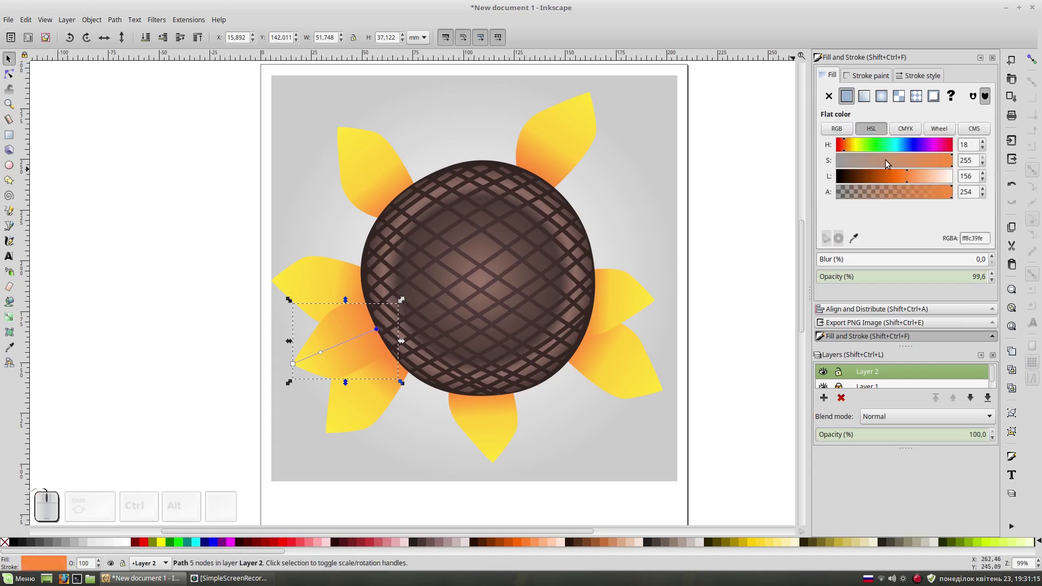
{"action": "left_click", "coordinate": [907, 178]}
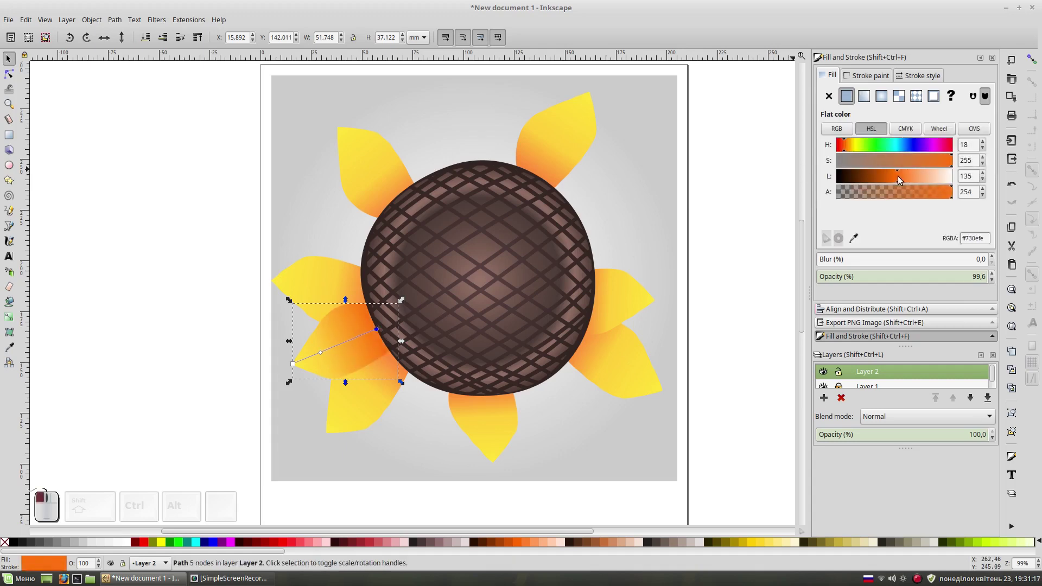
{"action": "left_click", "coordinate": [723, 280]}
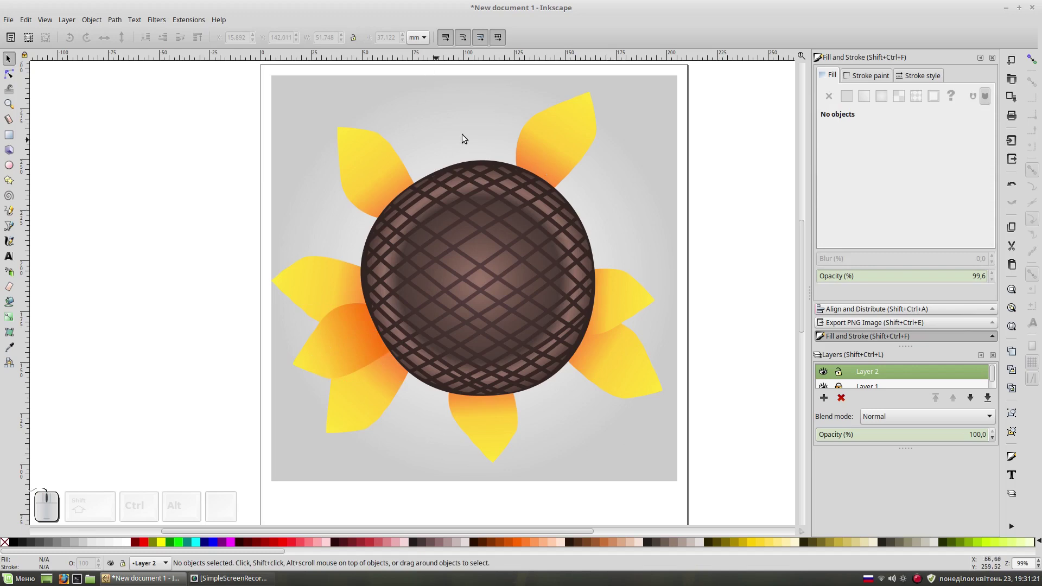
Step: Scale the brown centre group down smaller within the flower
{"action": "key", "text": "KP_Subtract"}
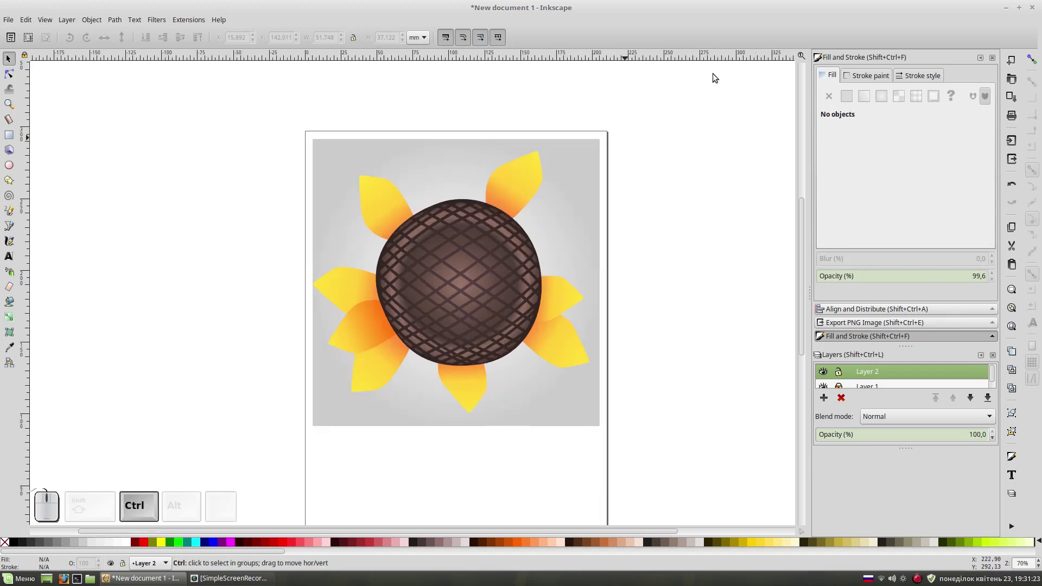
{"action": "key", "text": "ctrl+a"}
{"action": "left_click_drag", "start_coordinate": [597, 151], "coordinate": [651, 193]}
{"action": "left_click", "coordinate": [699, 228]}
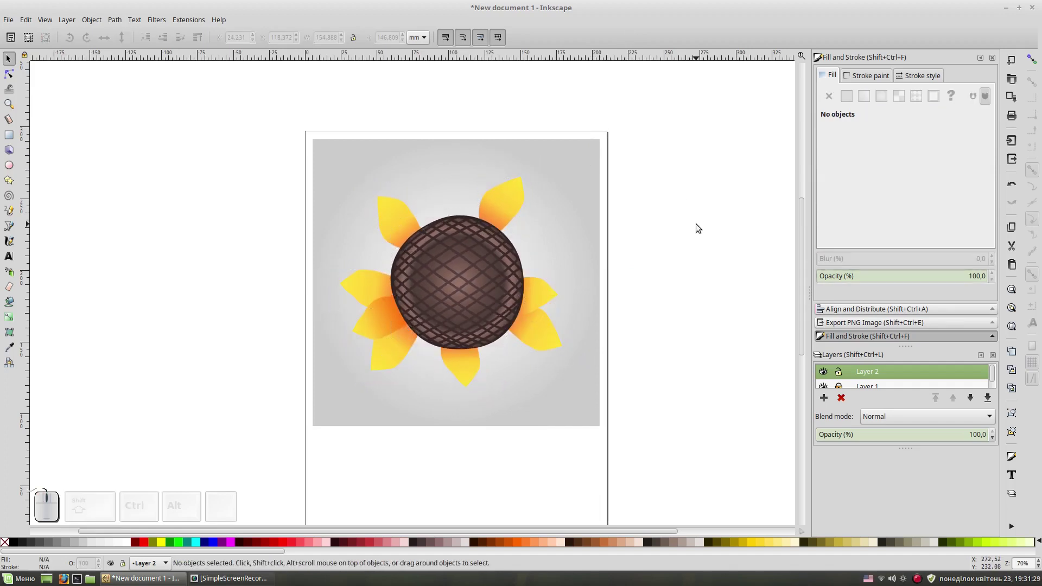
{"action": "key", "text": "KP_Add"}
Step: Duplicate the three left petals, rotate the copies upward above the centre and lower them behind it
{"action": "left_click_drag", "start_coordinate": [251, 281], "coordinate": [553, 433]}
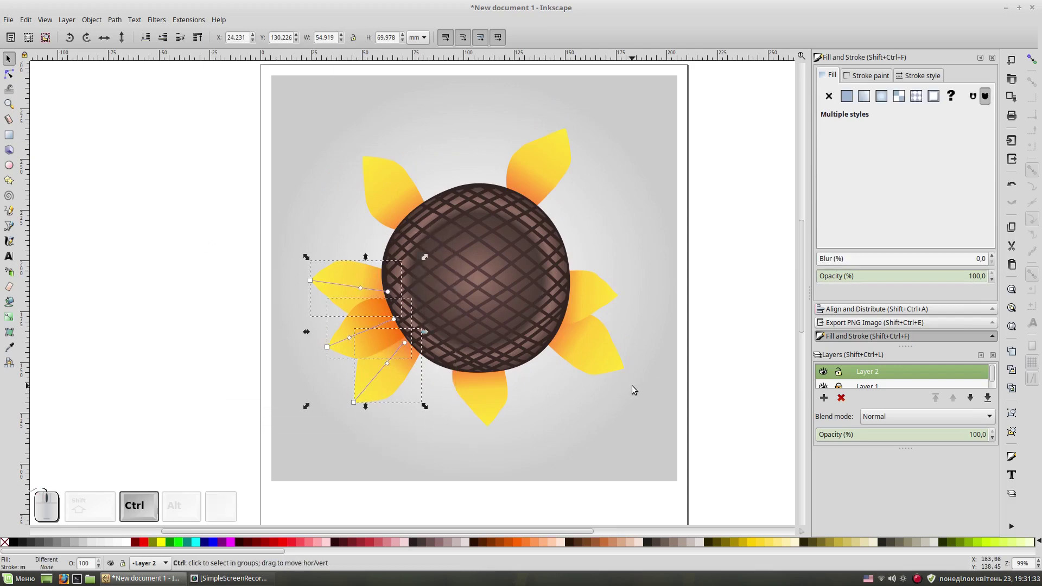
{"action": "key", "text": "ctrl+d"}
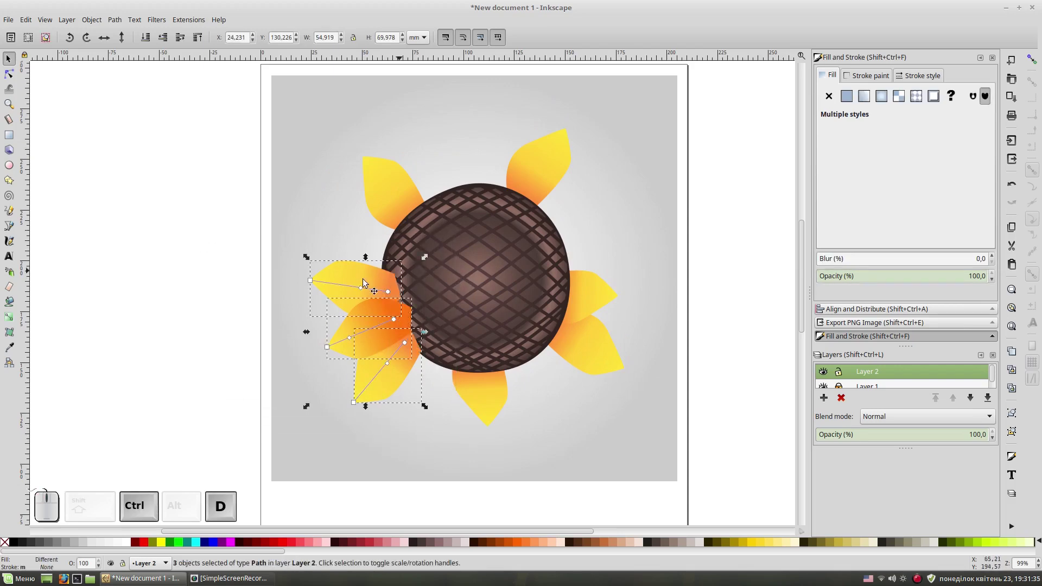
{"action": "left_click", "coordinate": [356, 281]}
{"action": "left_click_drag", "start_coordinate": [429, 260], "coordinate": [422, 355]}
{"action": "left_click_drag", "start_coordinate": [427, 341], "coordinate": [517, 174]}
{"action": "left_click", "coordinate": [538, 107]}
{"action": "left_click", "coordinate": [151, 39]}
{"action": "left_click", "coordinate": [158, 202]}
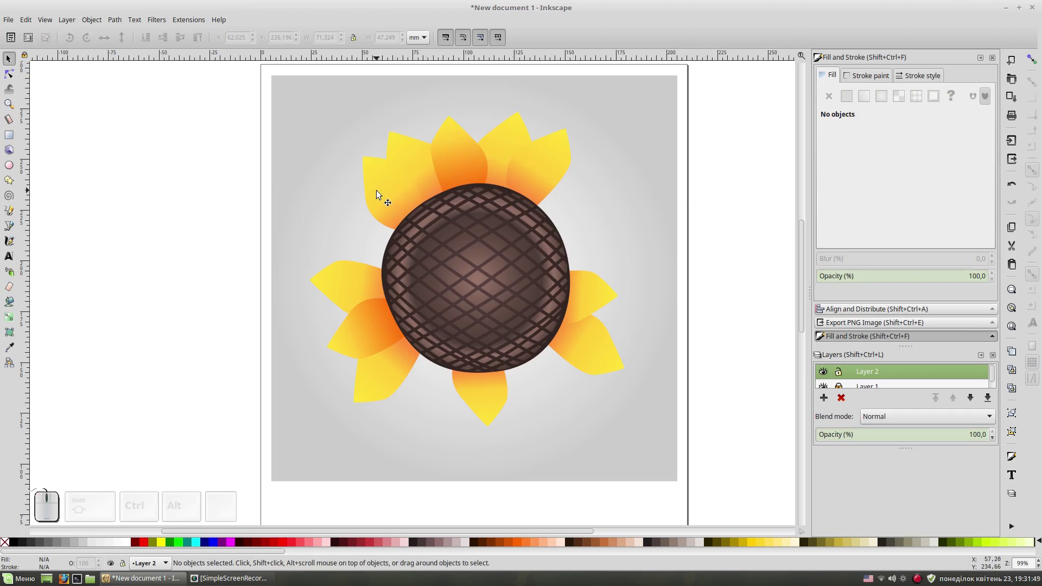
Step: Reposition the upper-left petal into place
{"action": "left_click", "coordinate": [380, 195]}
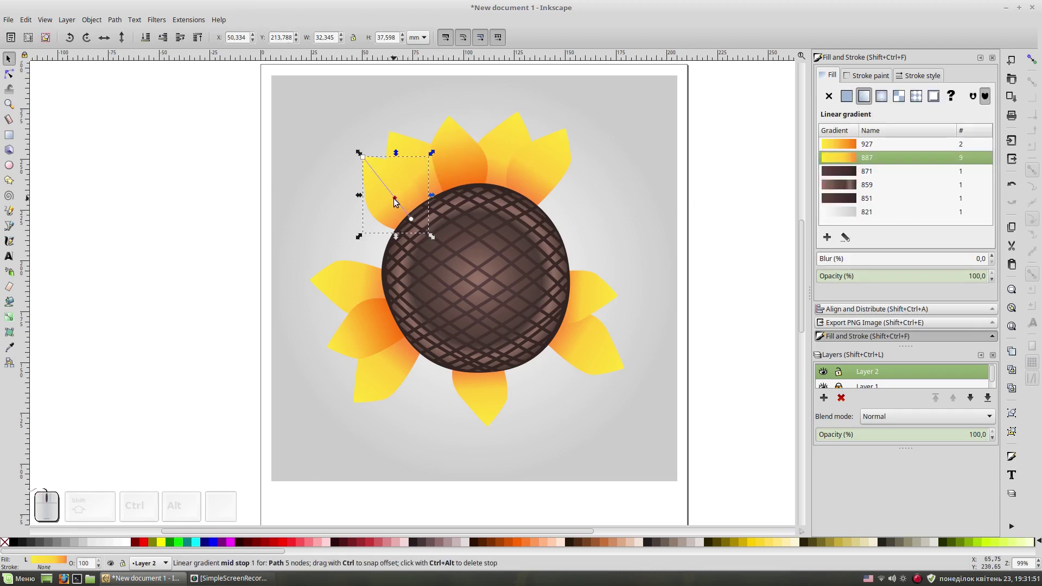
{"action": "left_click_drag", "start_coordinate": [389, 195], "coordinate": [765, 195]}
{"action": "left_click", "coordinate": [741, 206]}
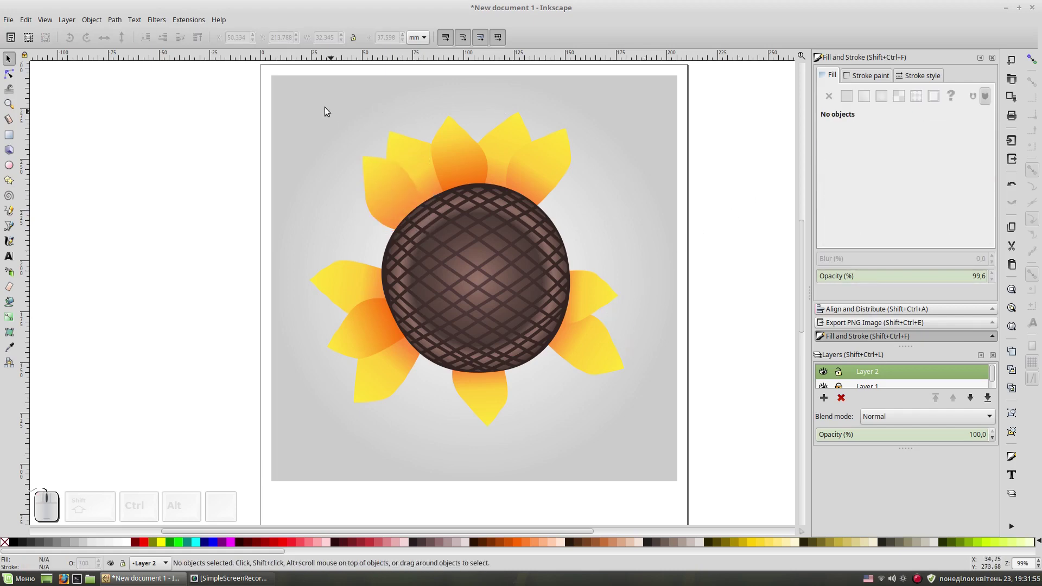
Step: Duplicate the upper-right petals, rotate the copies onto the right side and push them behind the centre
{"action": "left_click_drag", "start_coordinate": [359, 136], "coordinate": [509, 249]}
{"action": "key", "text": "ctrl+d"}
{"action": "left_click", "coordinate": [472, 161]}
{"action": "left_click_drag", "start_coordinate": [494, 115], "coordinate": [455, 214]}
{"action": "left_click_drag", "start_coordinate": [469, 221], "coordinate": [609, 259]}
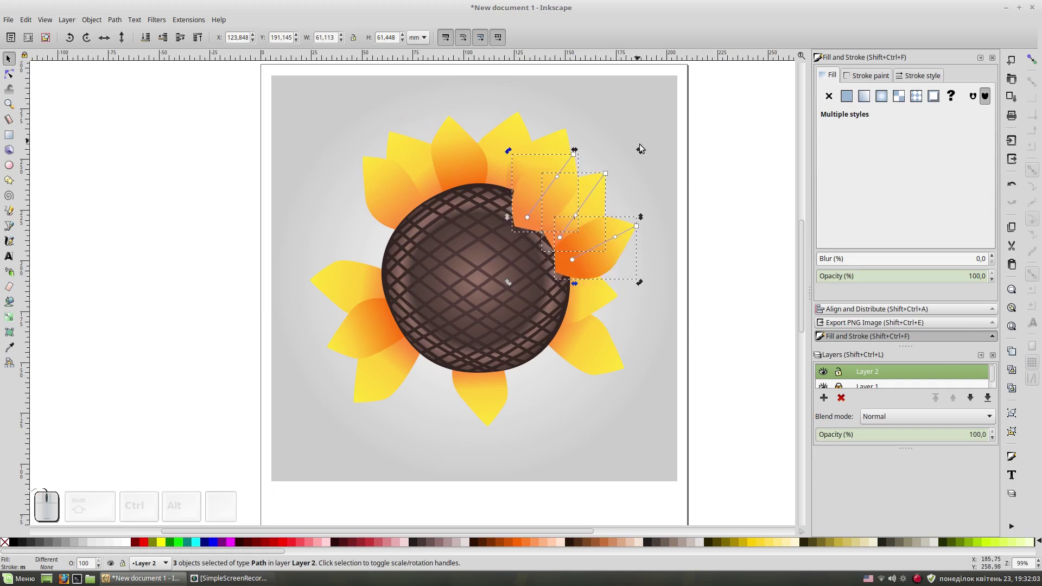
{"action": "left_click_drag", "start_coordinate": [644, 153], "coordinate": [598, 204]}
{"action": "left_click_drag", "start_coordinate": [606, 207], "coordinate": [655, 270]}
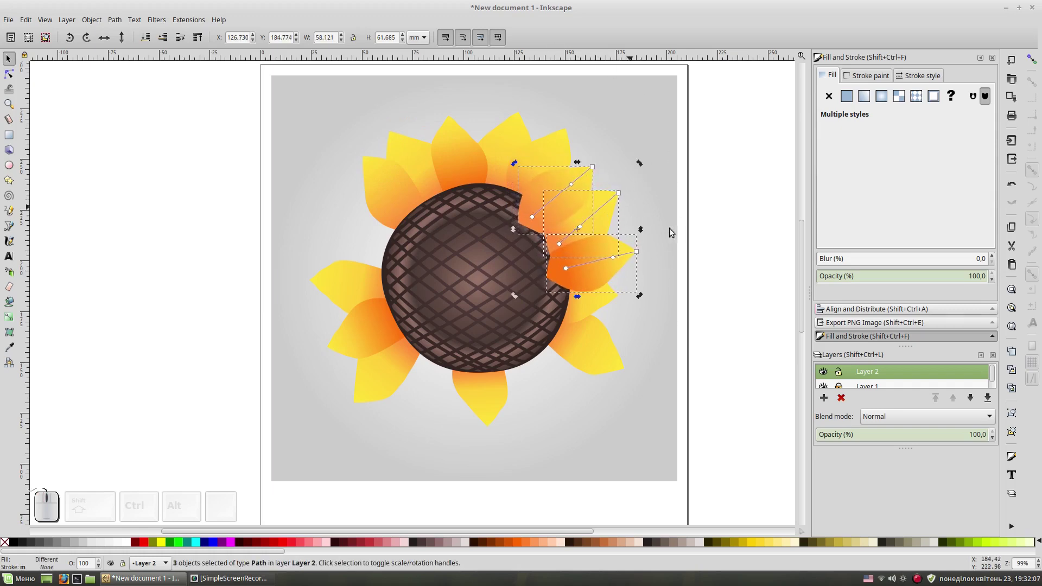
{"action": "left_click", "coordinate": [719, 226]}
{"action": "left_click", "coordinate": [474, 268]}
{"action": "left_click", "coordinate": [197, 42]}
{"action": "left_click", "coordinate": [179, 169]}
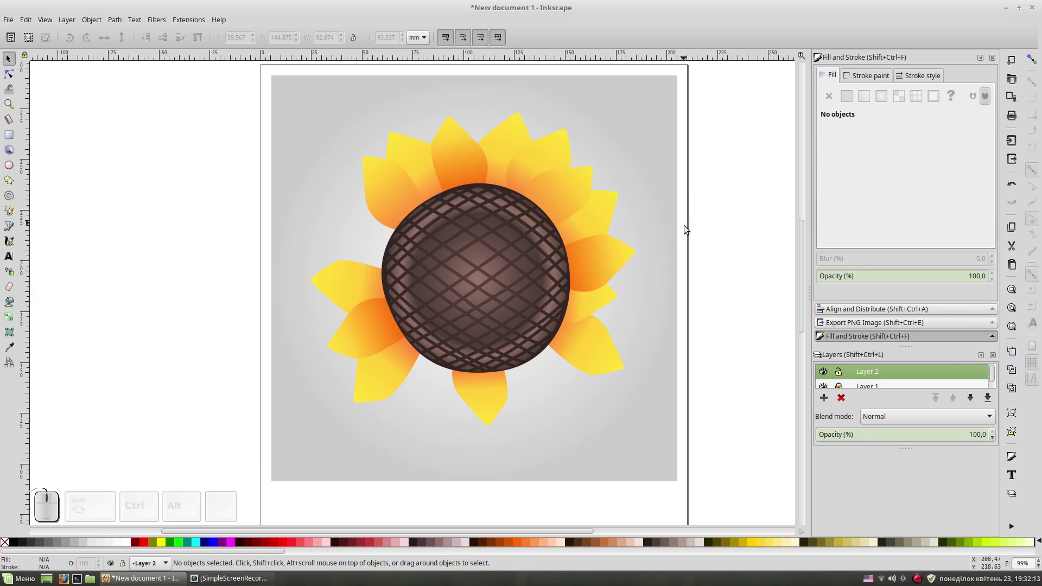
{"action": "left_click_drag", "start_coordinate": [707, 244], "coordinate": [613, 303]}
Step: Duplicate the right-side petals and rotate the copies into the gap on the left
{"action": "key", "text": "ctrl+d"}
{"action": "left_click", "coordinate": [108, 42]}
{"action": "left_click_drag", "start_coordinate": [550, 277], "coordinate": [374, 228]}
{"action": "left_click", "coordinate": [366, 223]}
{"action": "left_click_drag", "start_coordinate": [435, 202], "coordinate": [448, 233]}
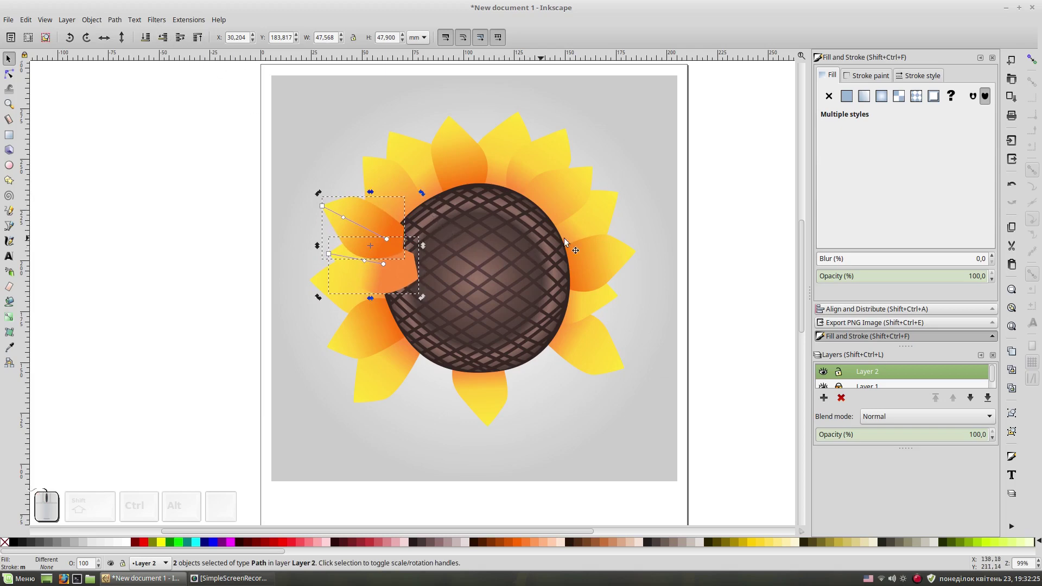
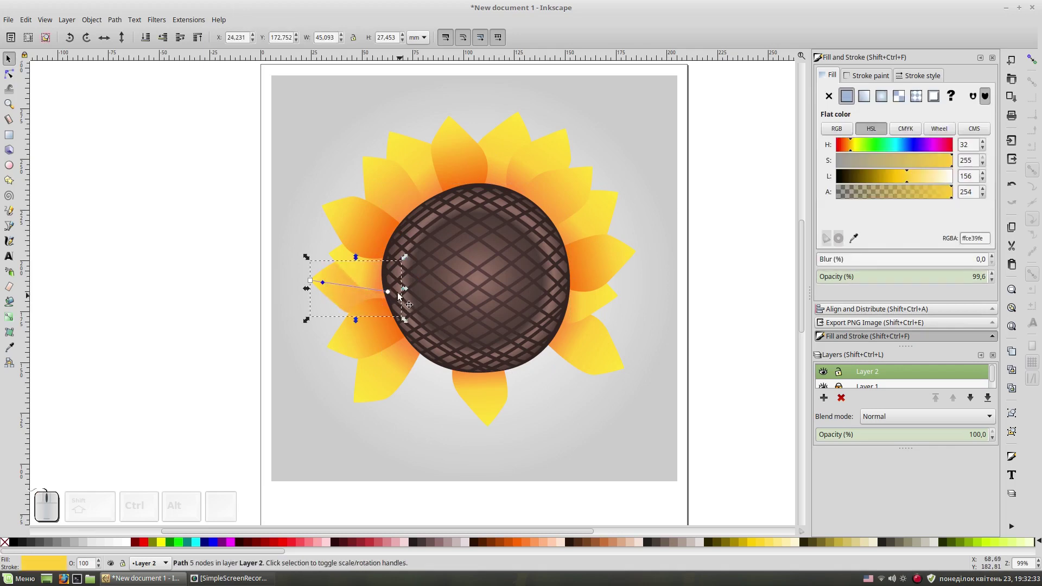
Step: Make one left petal's gradient end stop a deeper orange
{"action": "left_click", "coordinate": [392, 295]}
{"action": "left_click_drag", "start_coordinate": [899, 176], "coordinate": [948, 128]}
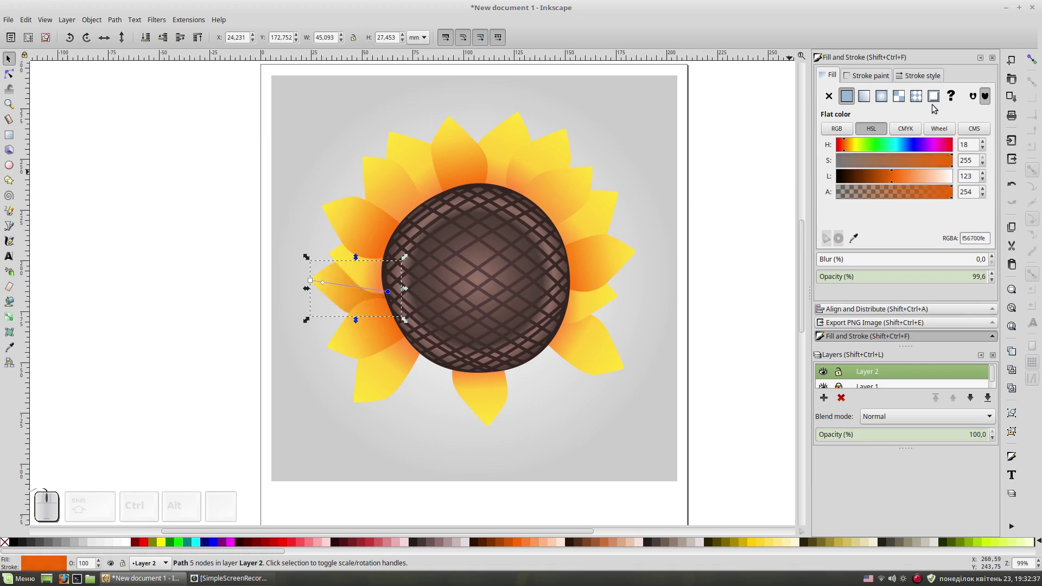
{"action": "left_click", "coordinate": [739, 286]}
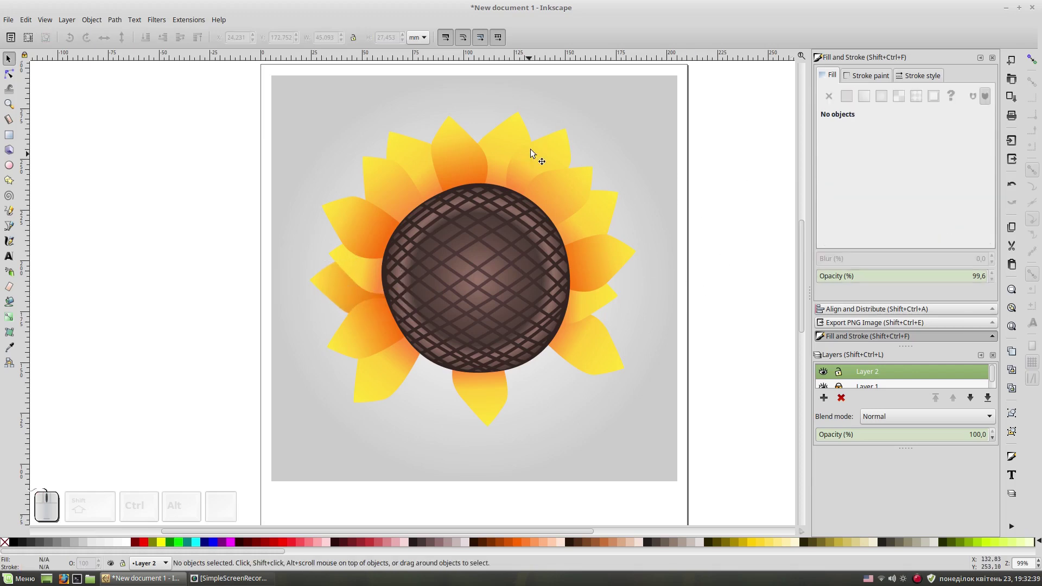
Step: Adjust the top petal's gradient fill in Fill and Stroke
{"action": "left_click", "coordinate": [510, 134]}
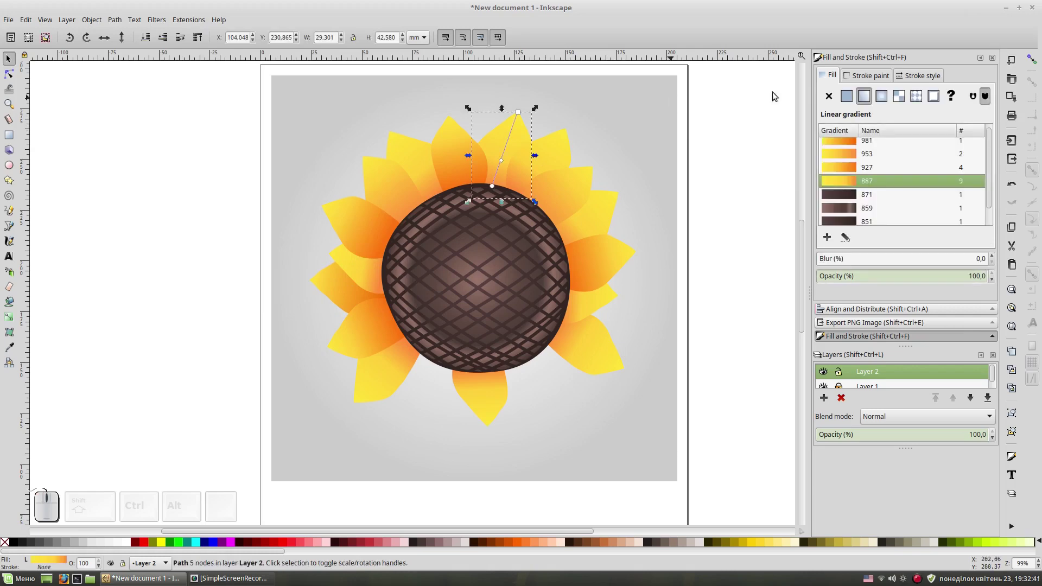
{"action": "left_click", "coordinate": [849, 148]}
{"action": "left_click", "coordinate": [728, 249]}
{"action": "left_click", "coordinate": [598, 227]}
{"action": "left_click", "coordinate": [851, 144]}
{"action": "left_click", "coordinate": [707, 245]}
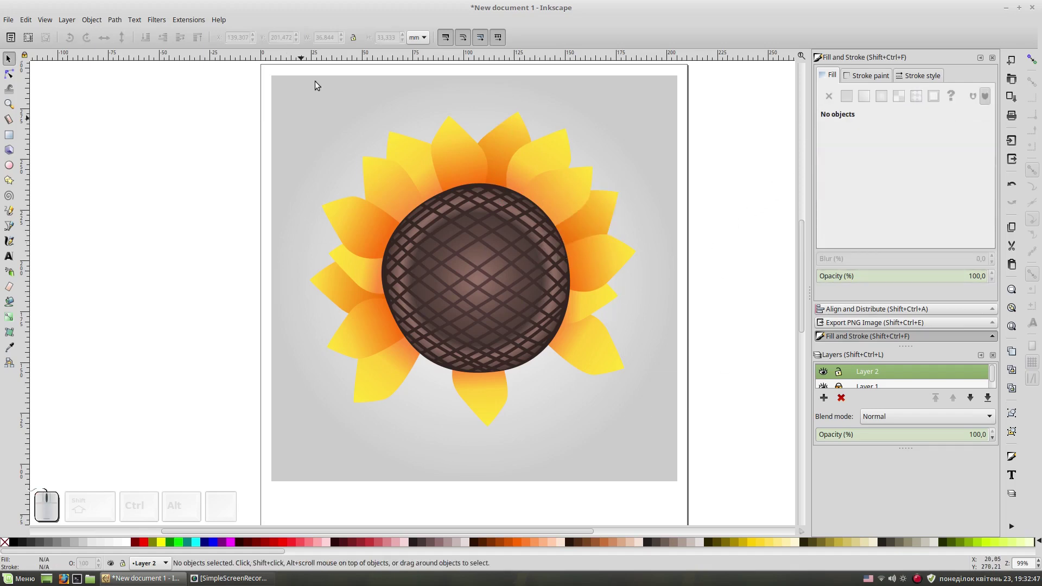
Step: Duplicate the three top petals, rotate the copies down to the bottom and lower them behind the centre
{"action": "left_click_drag", "start_coordinate": [589, 100], "coordinate": [419, 232]}
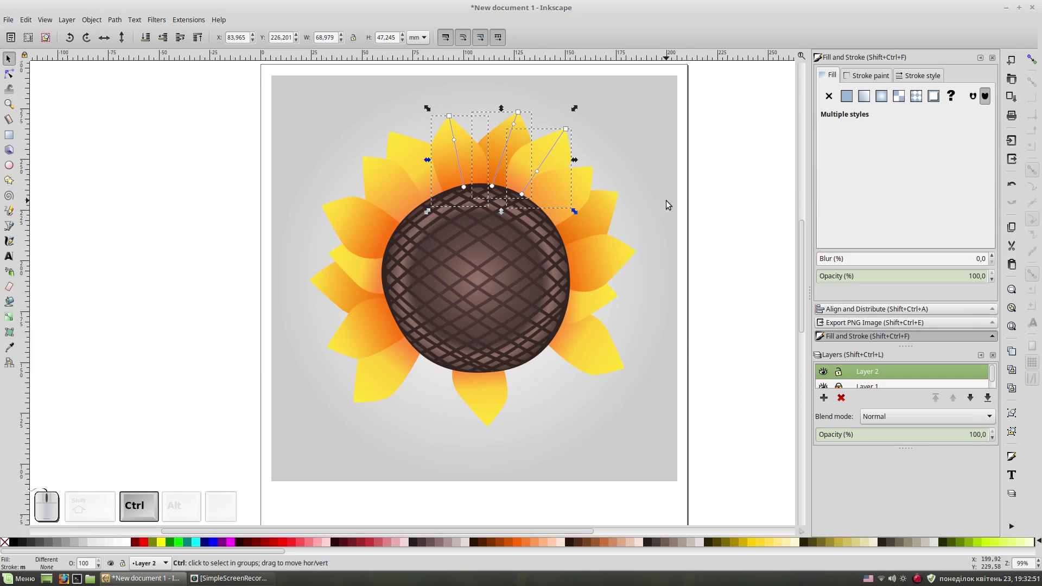
{"action": "key", "text": "ctrl+d"}
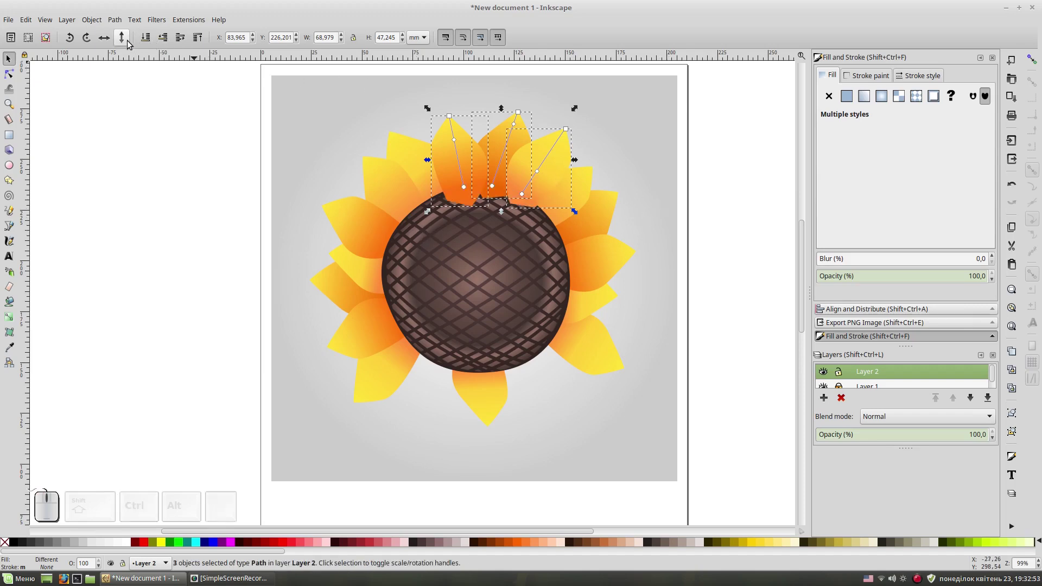
{"action": "left_click", "coordinate": [126, 41]}
{"action": "left_click_drag", "start_coordinate": [496, 195], "coordinate": [587, 376]}
{"action": "left_click", "coordinate": [599, 371]}
{"action": "left_click_drag", "start_coordinate": [626, 336], "coordinate": [552, 384]}
{"action": "left_click", "coordinate": [562, 389]}
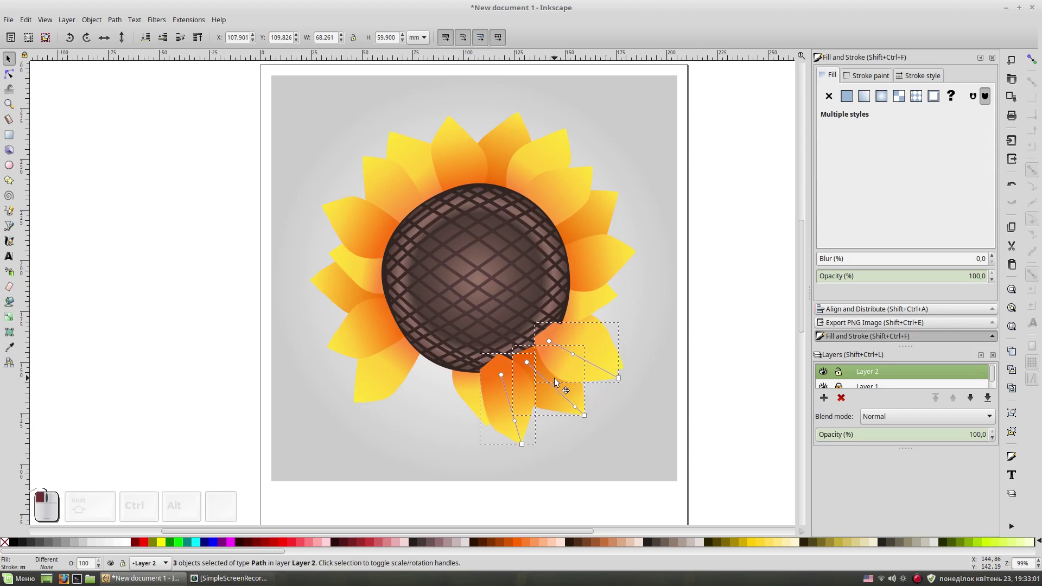
{"action": "left_click", "coordinate": [206, 177]}
{"action": "left_click", "coordinate": [465, 271]}
{"action": "left_click", "coordinate": [196, 41]}
Step: Rotate a single lower-right petal so it tucks into the gap on the right
{"action": "left_click", "coordinate": [190, 213]}
{"action": "left_click_drag", "start_coordinate": [643, 340], "coordinate": [651, 331]}
{"action": "key", "text": "ctrl+z"}
{"action": "left_click", "coordinate": [608, 344]}
{"action": "left_click", "coordinate": [604, 327]}
{"action": "left_click", "coordinate": [609, 328]}
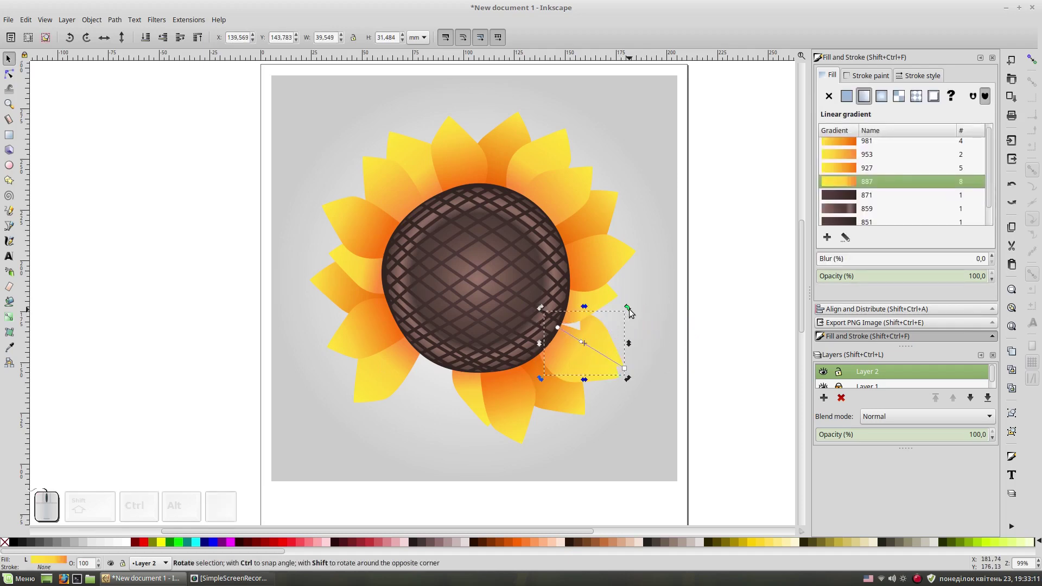
{"action": "left_click_drag", "start_coordinate": [632, 312], "coordinate": [613, 337]}
{"action": "left_click_drag", "start_coordinate": [617, 341], "coordinate": [737, 261]}
{"action": "left_click", "coordinate": [857, 147]}
{"action": "left_click", "coordinate": [706, 314]}
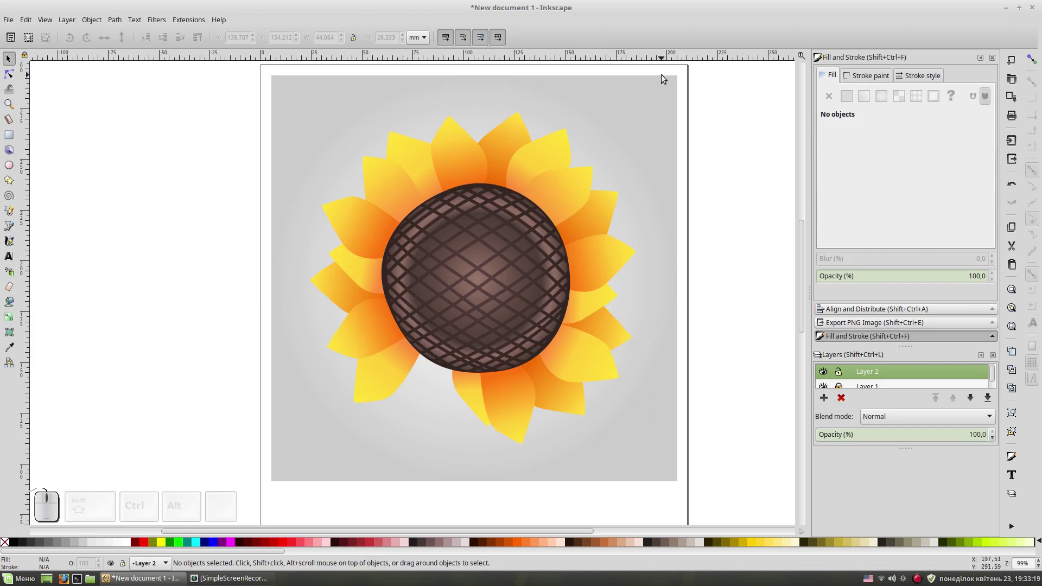
Step: Duplicate the two right-hand petals, rotate the copies into the lower-left gap and lower them behind the centre
{"action": "left_click_drag", "start_coordinate": [674, 198], "coordinate": [549, 309]}
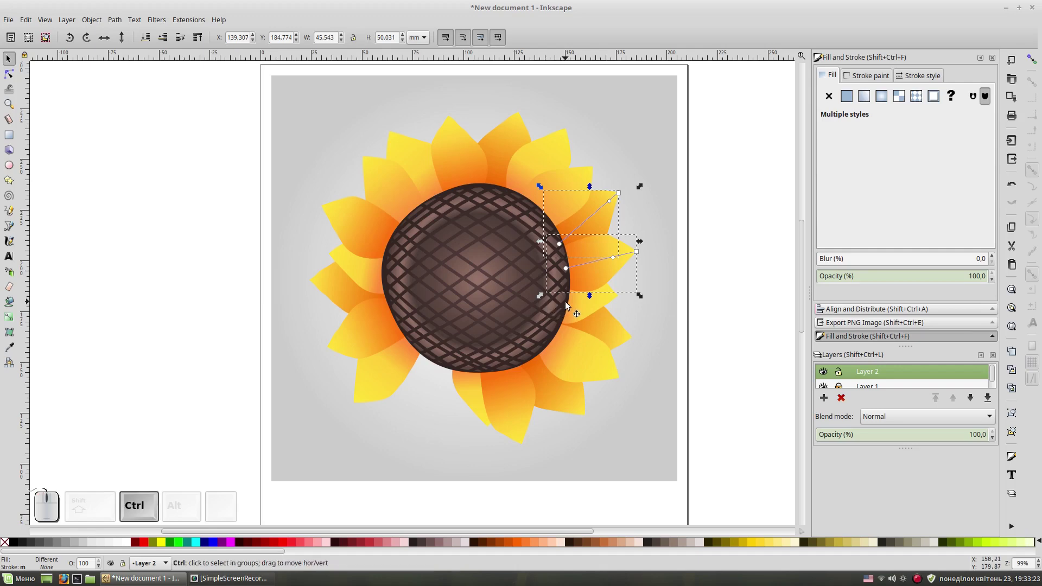
{"action": "key", "text": "ctrl+d"}
{"action": "left_click", "coordinate": [600, 215]}
{"action": "left_click_drag", "start_coordinate": [645, 192], "coordinate": [620, 251]}
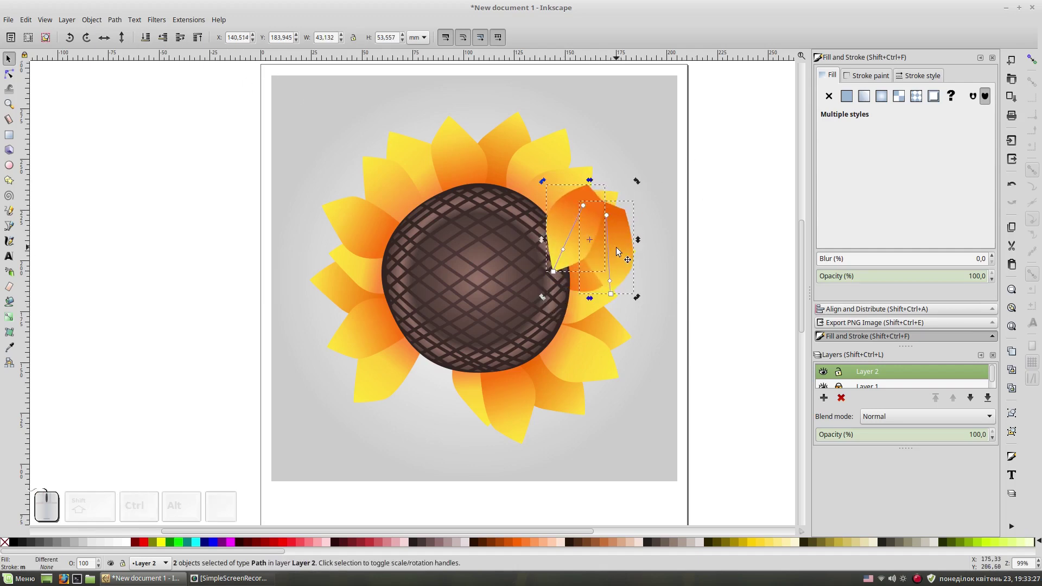
{"action": "left_click_drag", "start_coordinate": [608, 271], "coordinate": [466, 391]}
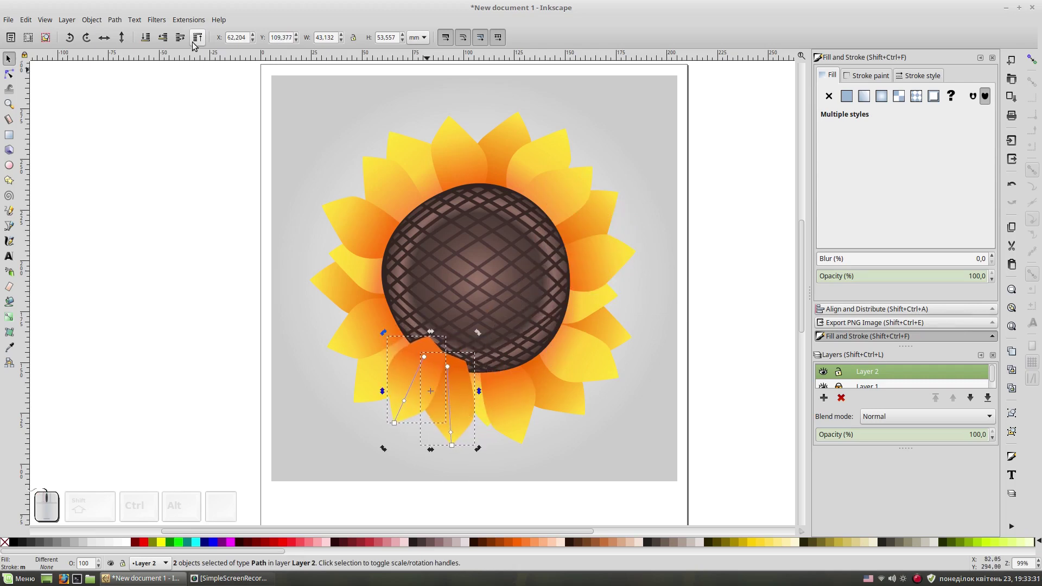
{"action": "left_click", "coordinate": [151, 42]}
{"action": "left_click", "coordinate": [166, 268]}
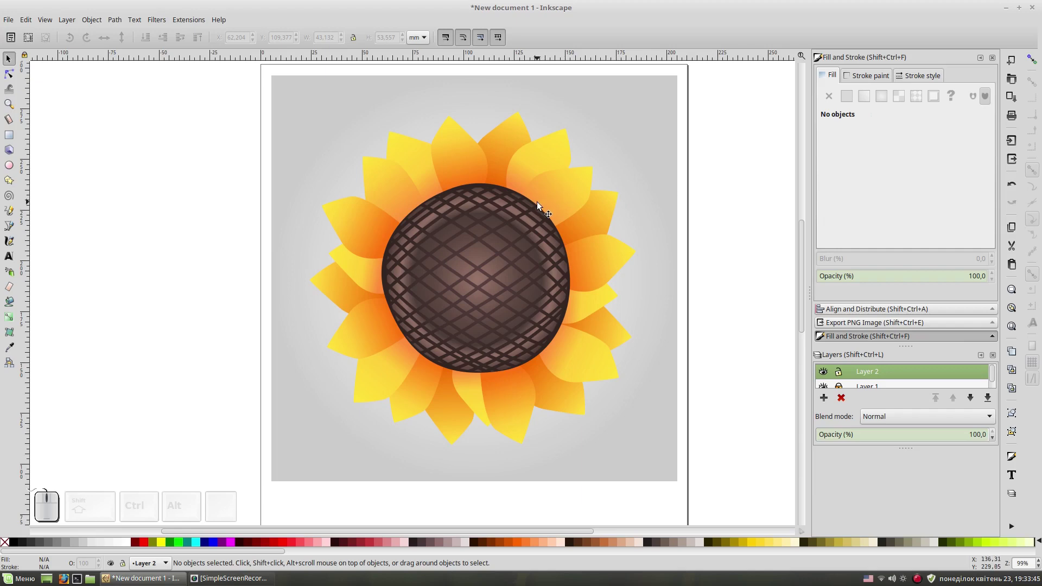
{"action": "left_click", "coordinate": [540, 206]}
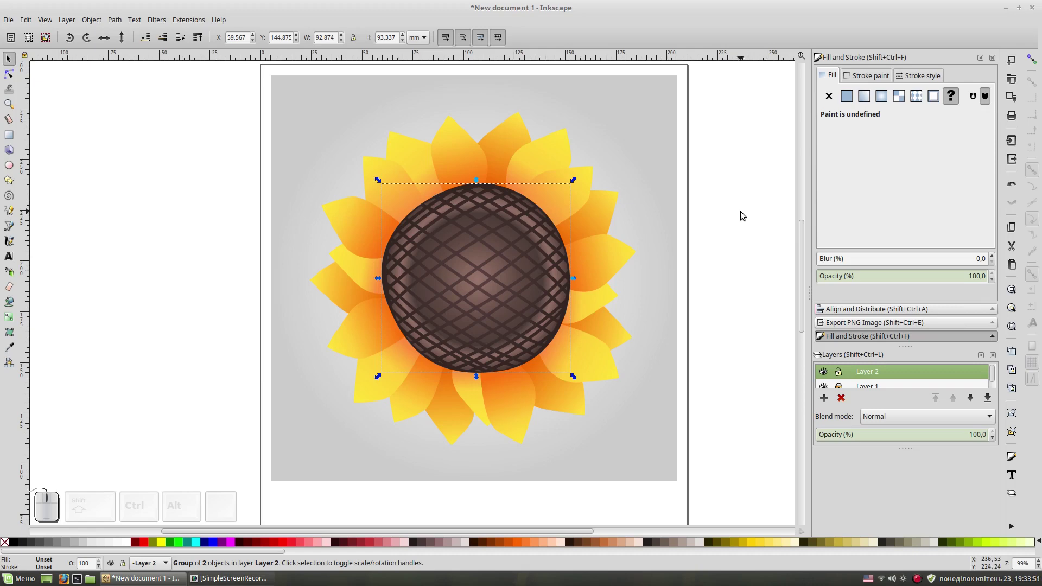
Step: Adjust the lightness of an upper-right petal's orange
{"action": "left_click_drag", "start_coordinate": [673, 144], "coordinate": [731, 279]}
{"action": "left_click", "coordinate": [732, 285]}
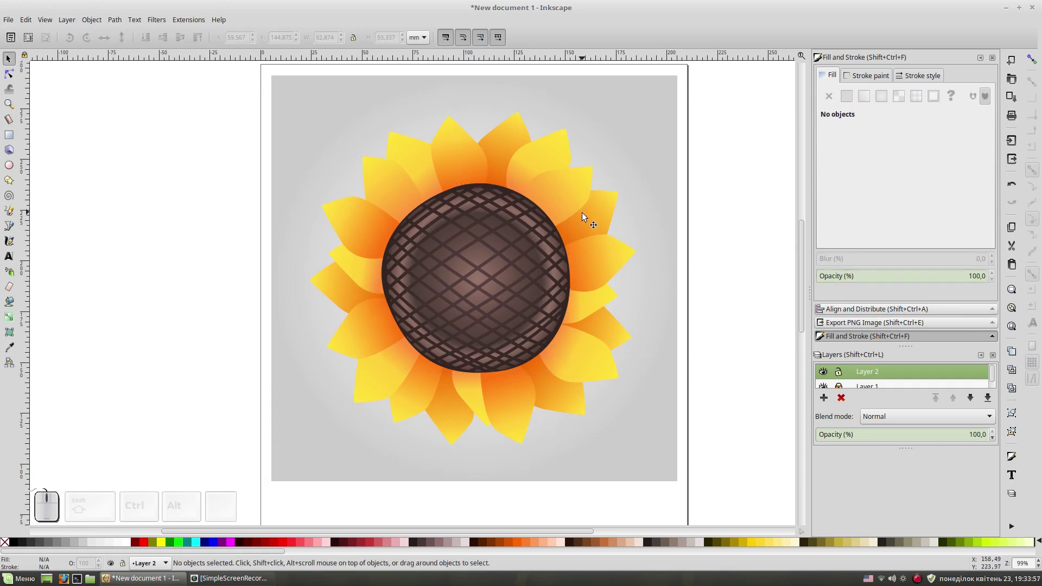
{"action": "left_click", "coordinate": [588, 222]}
{"action": "left_click", "coordinate": [561, 244]}
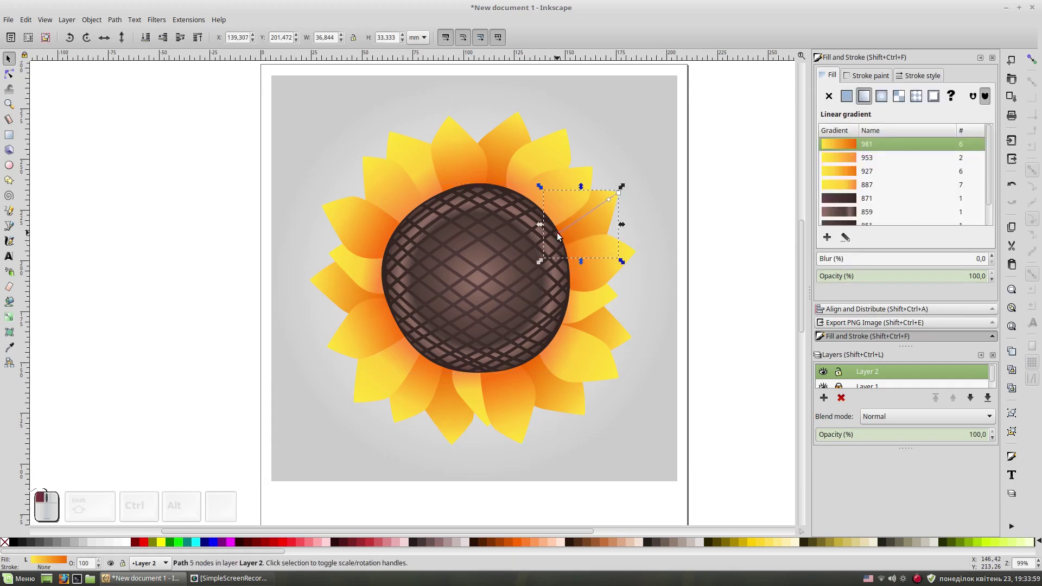
{"action": "left_click", "coordinate": [891, 181]}
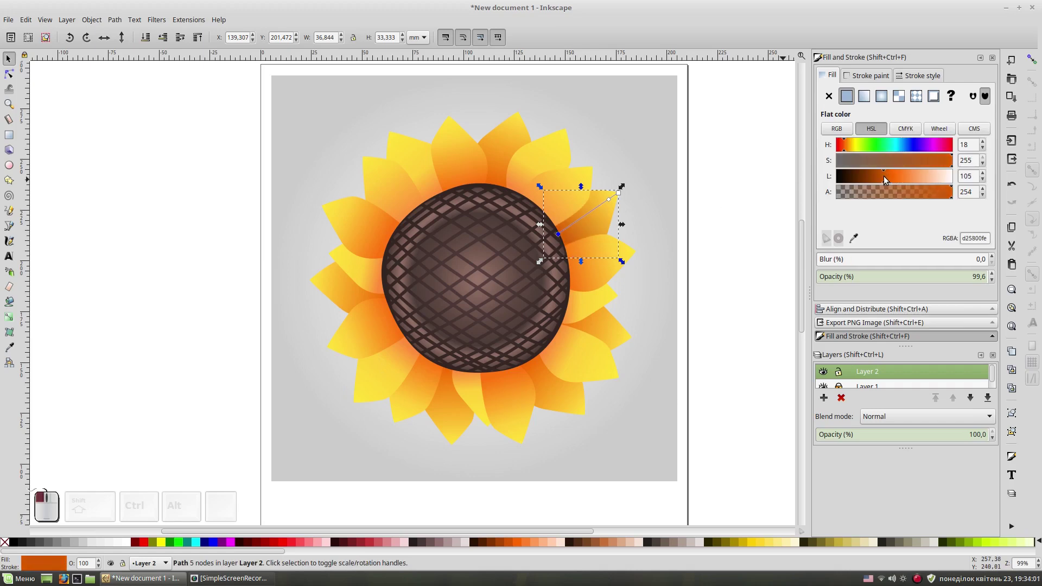
Step: Give the top, left, bottom and two lower-right petals gradient 1009
{"action": "left_click", "coordinate": [513, 135]}
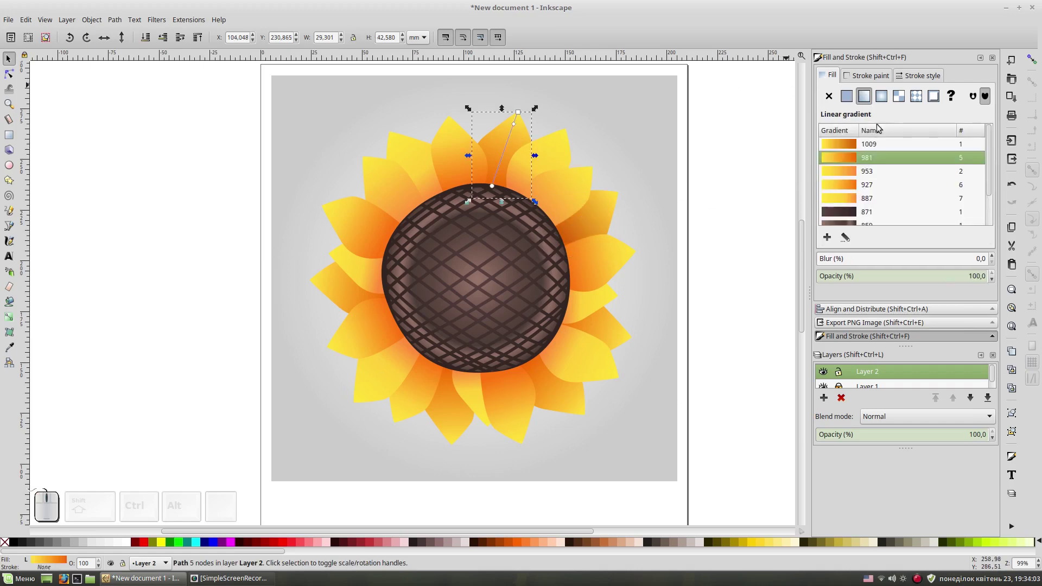
{"action": "left_click", "coordinate": [850, 147]}
{"action": "left_click", "coordinate": [343, 290]}
{"action": "left_click", "coordinate": [852, 149]}
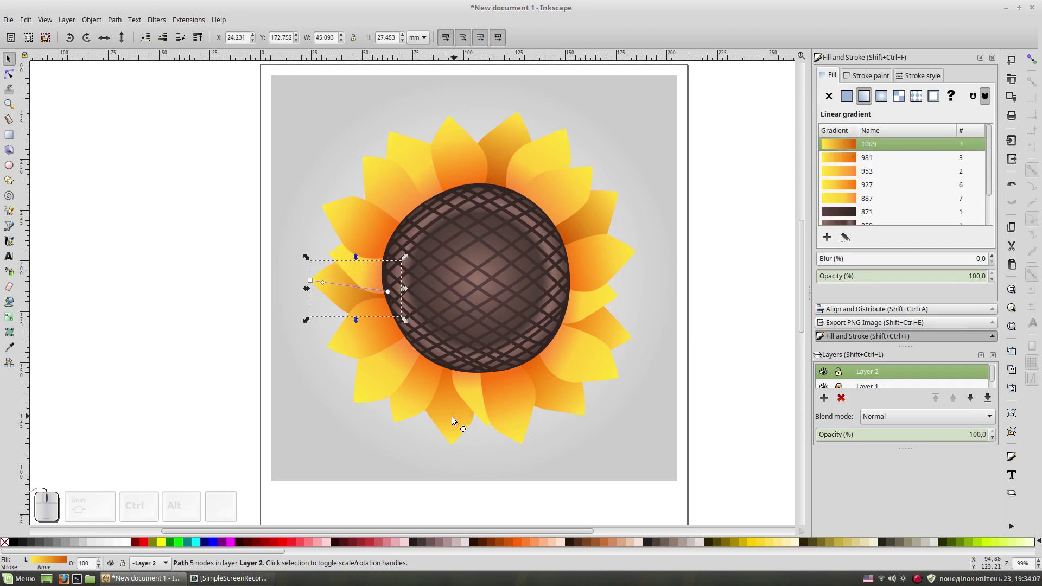
{"action": "left_click", "coordinate": [455, 422]}
{"action": "left_click", "coordinate": [854, 146]}
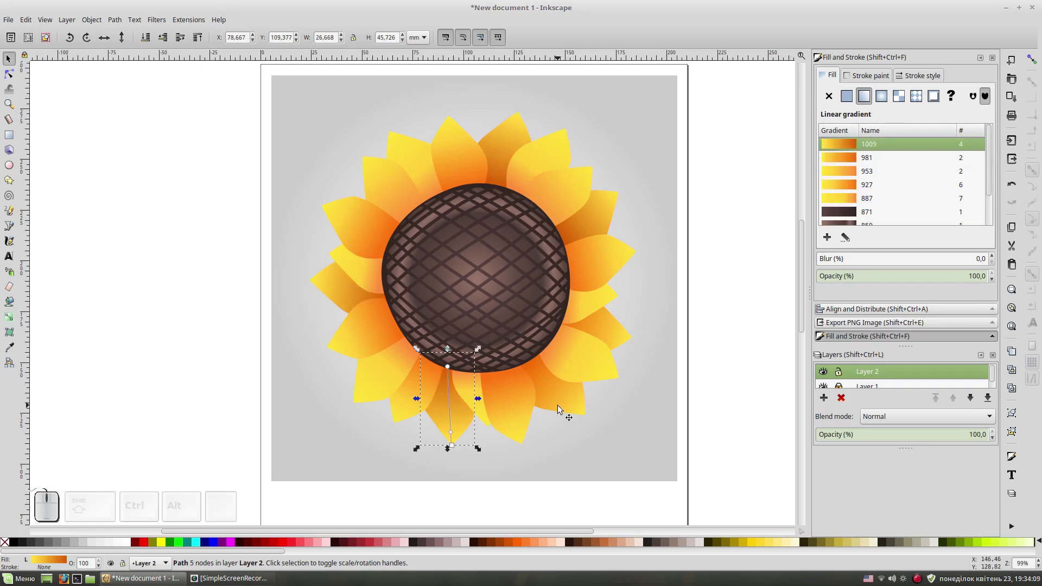
{"action": "left_click", "coordinate": [564, 404]}
{"action": "left_click", "coordinate": [852, 150]}
{"action": "left_click", "coordinate": [614, 334]}
{"action": "left_click", "coordinate": [854, 143]}
{"action": "left_click", "coordinate": [731, 313]}
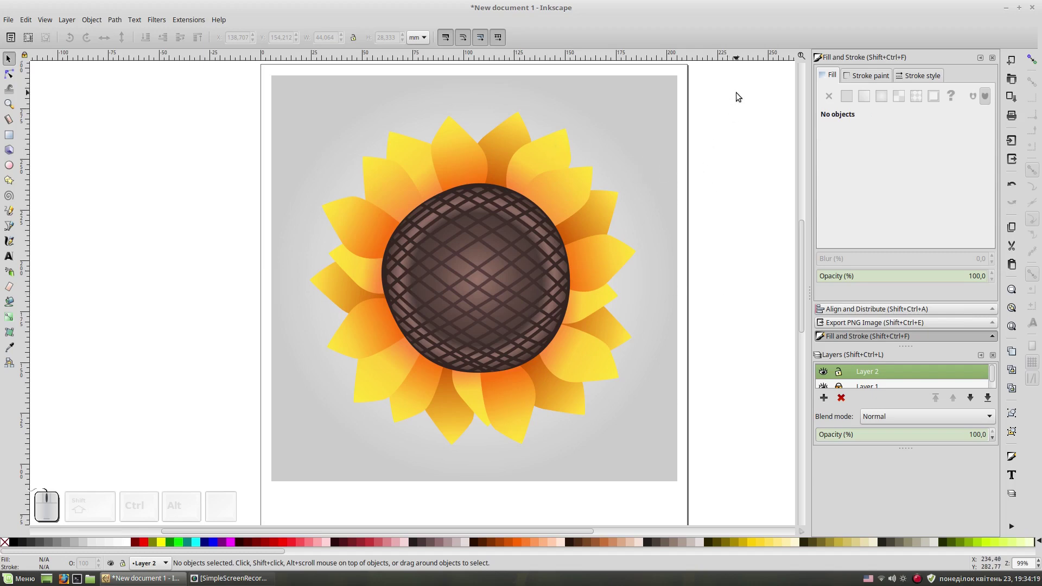
Step: Move the upper-right petal's inner gradient stop and set it to deeper orange ff8c39
{"action": "left_click", "coordinate": [582, 190]}
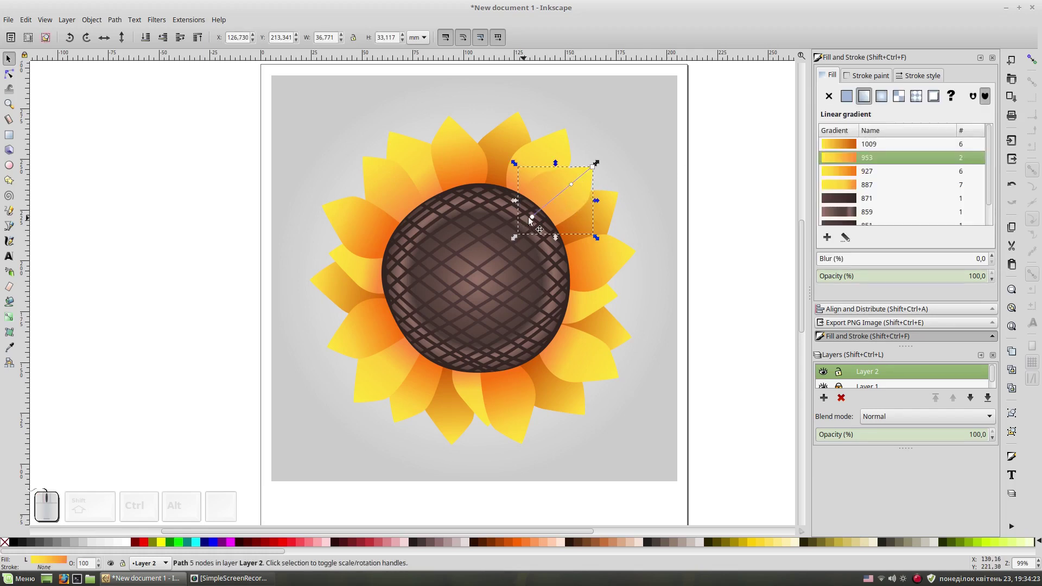
{"action": "left_click", "coordinate": [536, 219]}
{"action": "left_click_drag", "start_coordinate": [577, 184], "coordinate": [539, 219]}
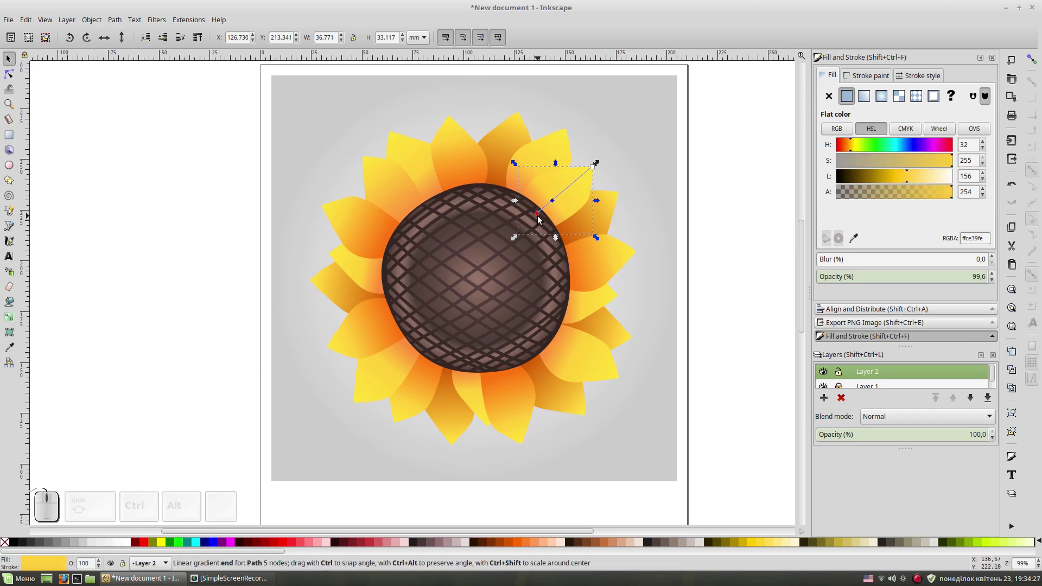
{"action": "left_click", "coordinate": [541, 218]}
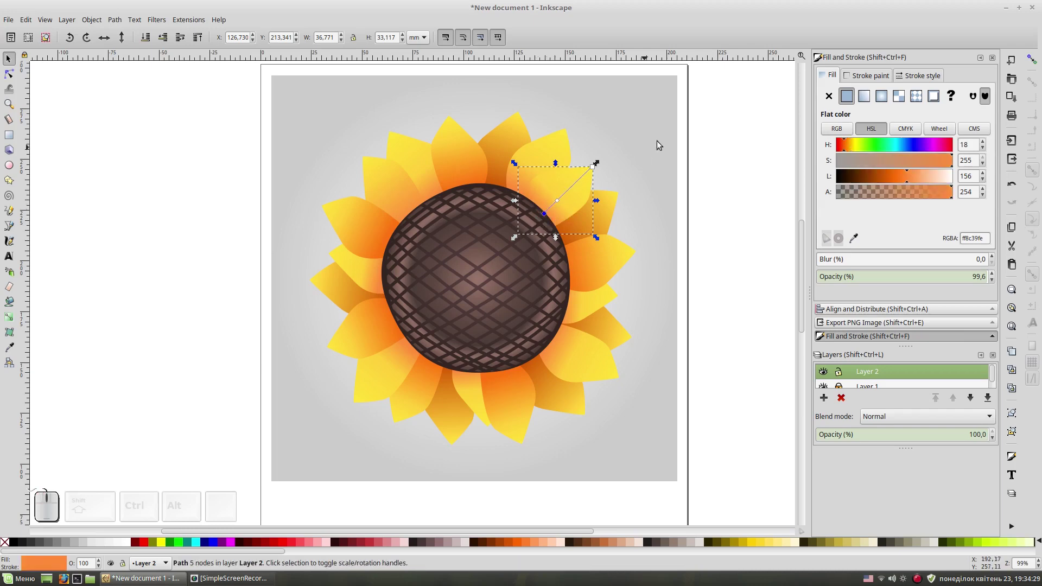
{"action": "left_click", "coordinate": [745, 174]}
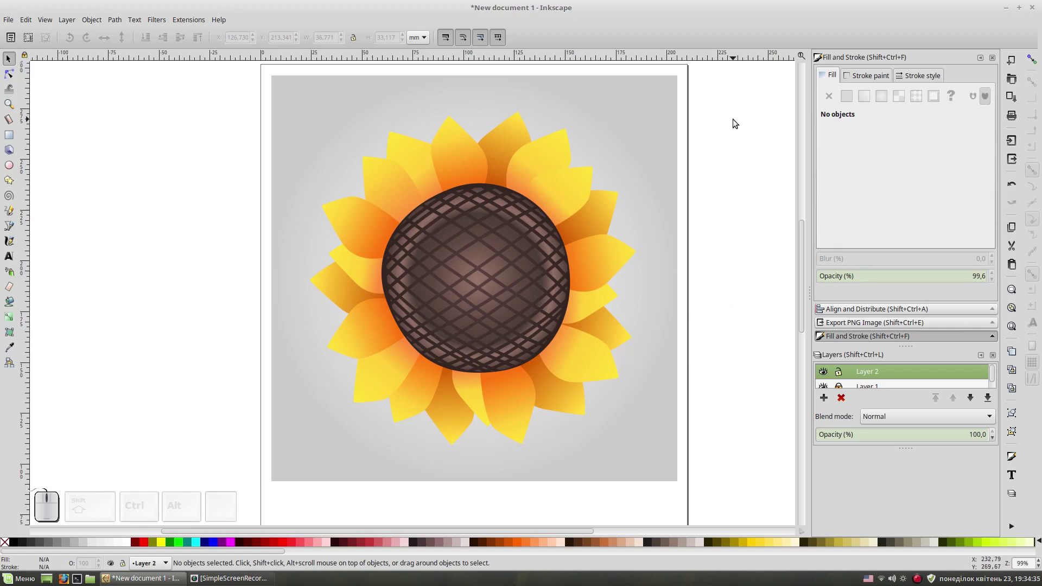
Step: Group the whole sunflower, then select the centre group
{"action": "left_click_drag", "start_coordinate": [710, 105], "coordinate": [346, 466]}
{"action": "left_click", "coordinate": [475, 264]}
{"action": "key", "text": "ctrl+g"}
{"action": "left_click", "coordinate": [750, 279]}
{"action": "left_click", "coordinate": [481, 276]}
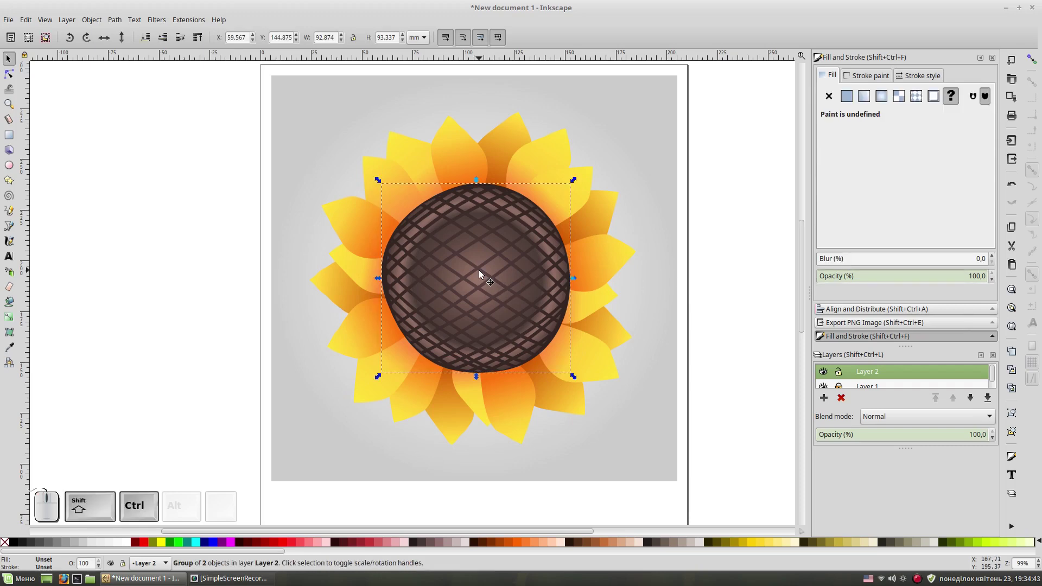
Step: Ungroup the centre, duplicate its circle and give the copy a flat brown fill with no stroke
{"action": "key", "text": "ctrl+shift+g"}
{"action": "left_click", "coordinate": [742, 223]}
{"action": "left_click", "coordinate": [498, 186]}
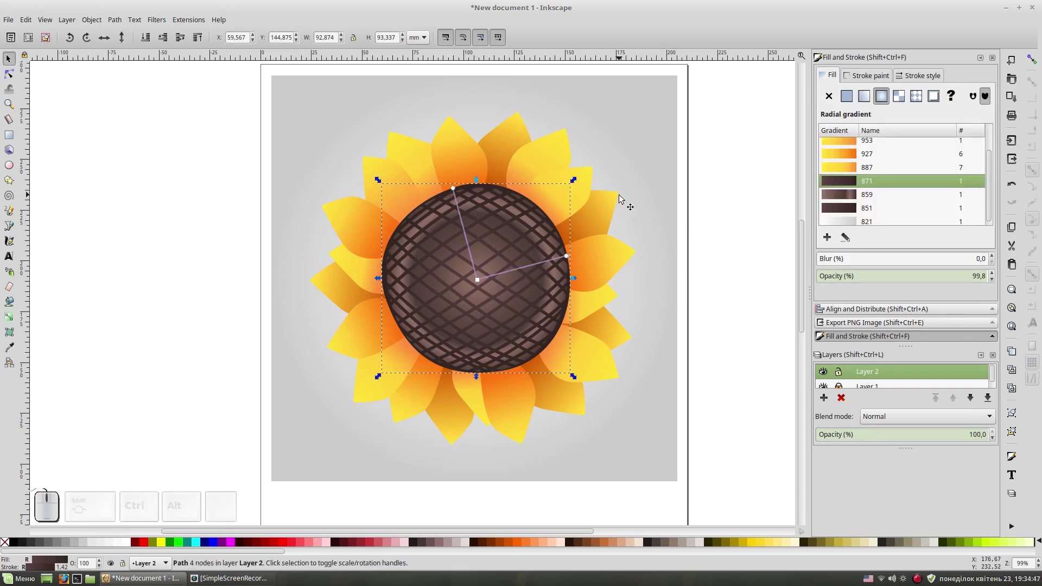
{"action": "key", "text": "ctrl+d"}
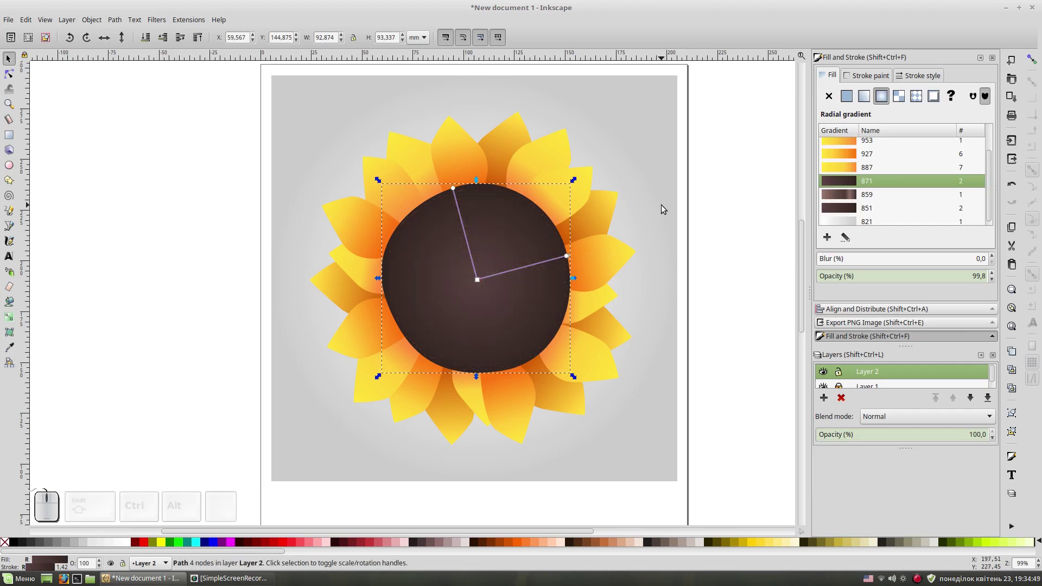
{"action": "left_click", "coordinate": [847, 98]}
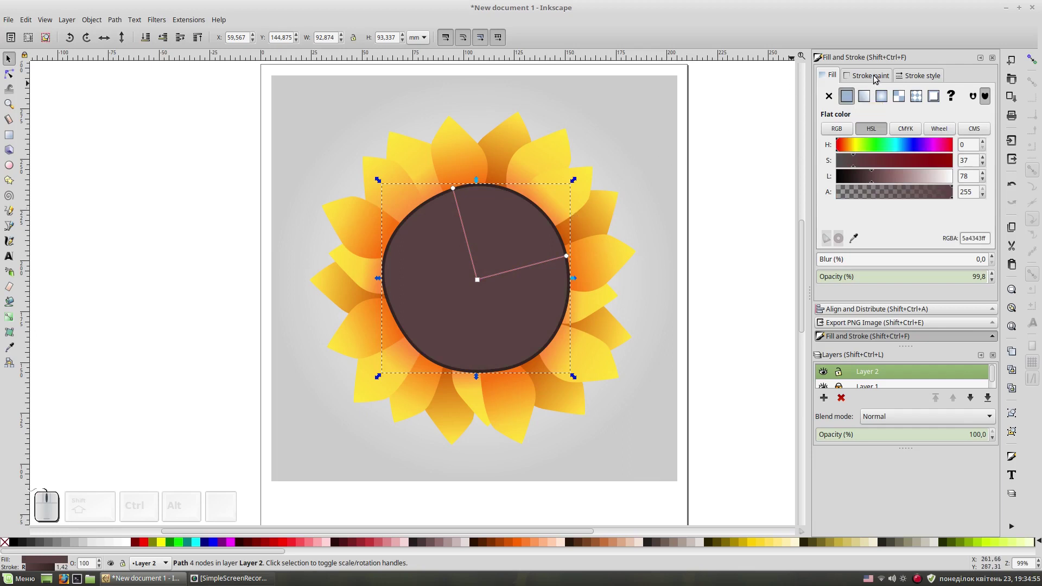
{"action": "left_click", "coordinate": [877, 78]}
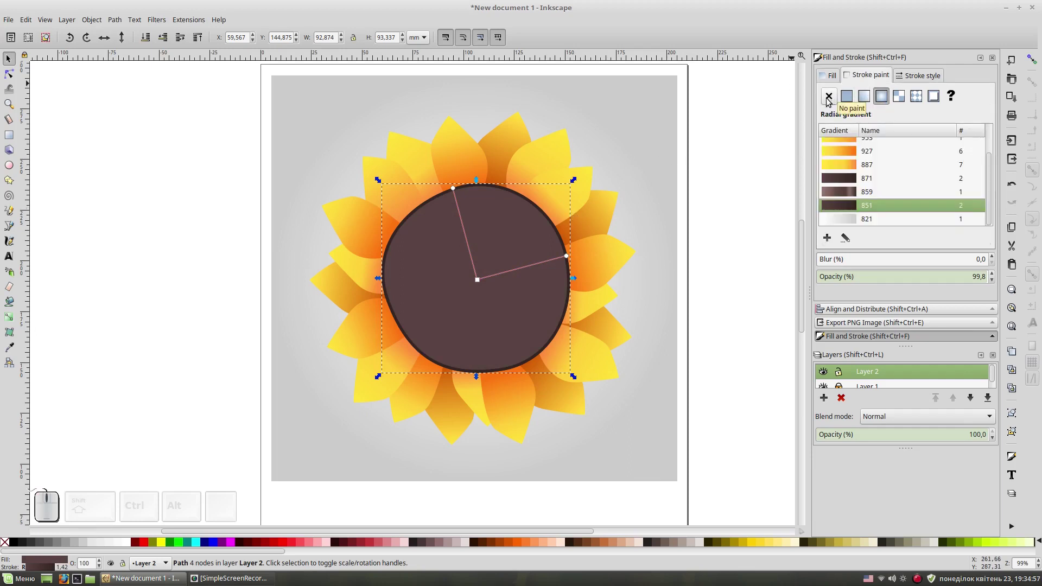
{"action": "left_click", "coordinate": [833, 99]}
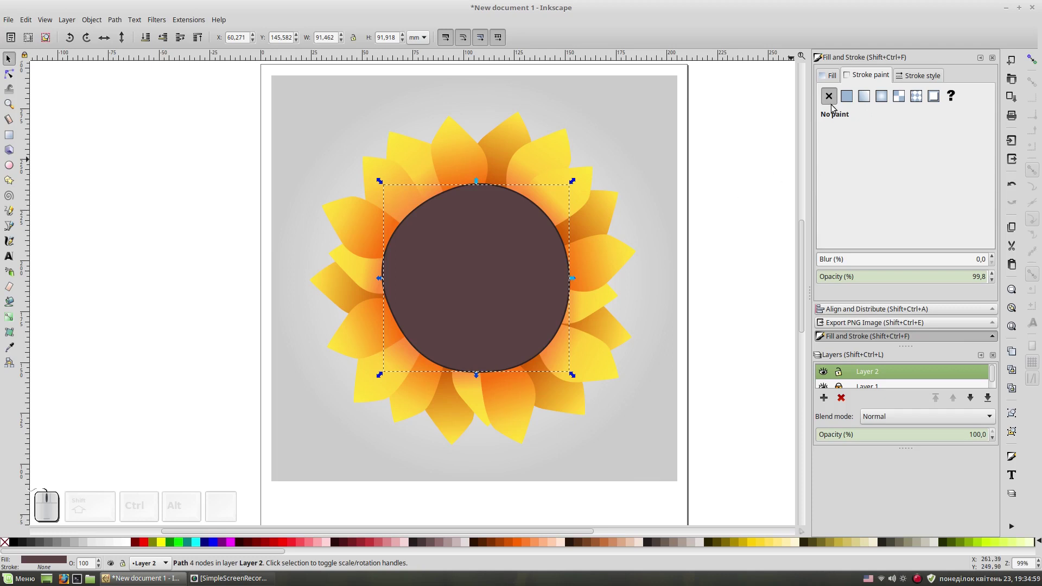
Step: Undo an accidental nudge of the copy and reselect around the centre
{"action": "left_click", "coordinate": [832, 75]}
{"action": "left_click_drag", "start_coordinate": [540, 254], "coordinate": [573, 251]}
{"action": "key", "text": "ctrl+z"}
{"action": "left_click", "coordinate": [742, 258]}
{"action": "left_click", "coordinate": [531, 196]}
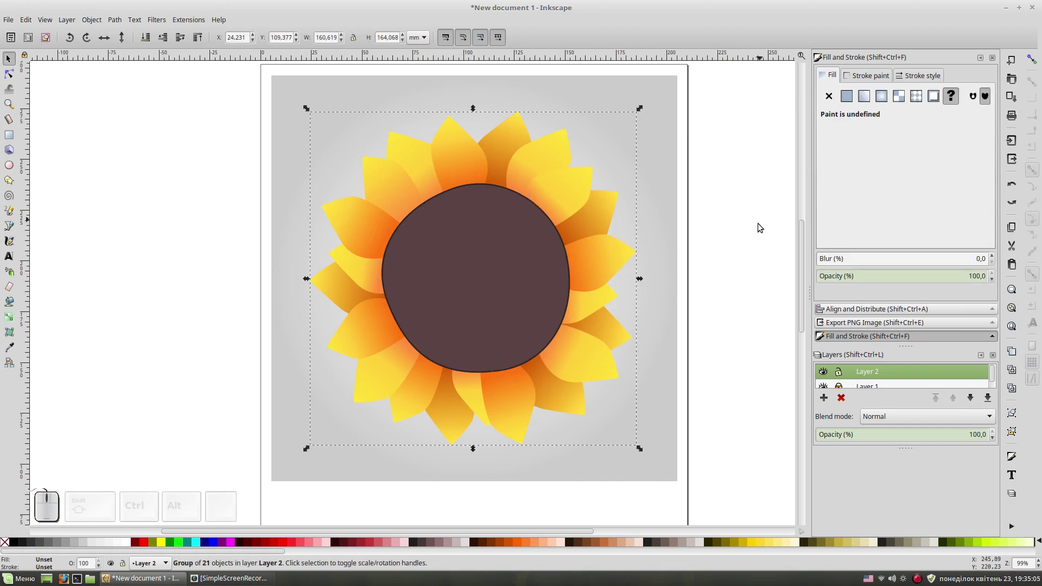
{"action": "left_click", "coordinate": [745, 235]}
Step: Move the plain brown circle off to the left of the centre
{"action": "key", "text": "KP_Add"}
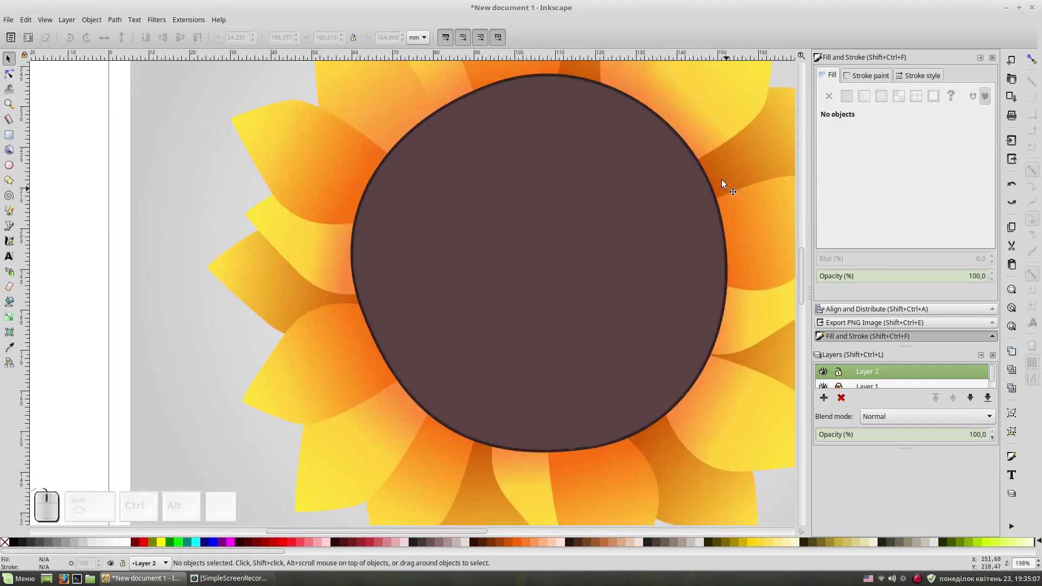
{"action": "scroll", "scroll_direction": "up", "scroll_amount": 3}
{"action": "left_click", "coordinate": [584, 220]}
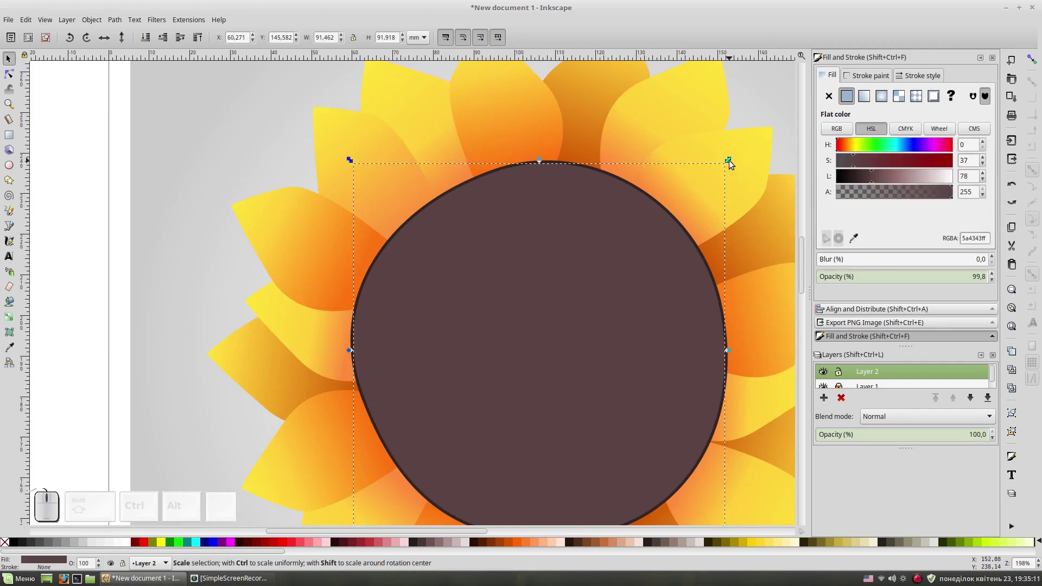
{"action": "left_click_drag", "start_coordinate": [555, 285], "coordinate": [535, 165]}
Step: Remove the stroke paint from the crosshatched centre circle
{"action": "left_click", "coordinate": [561, 162]}
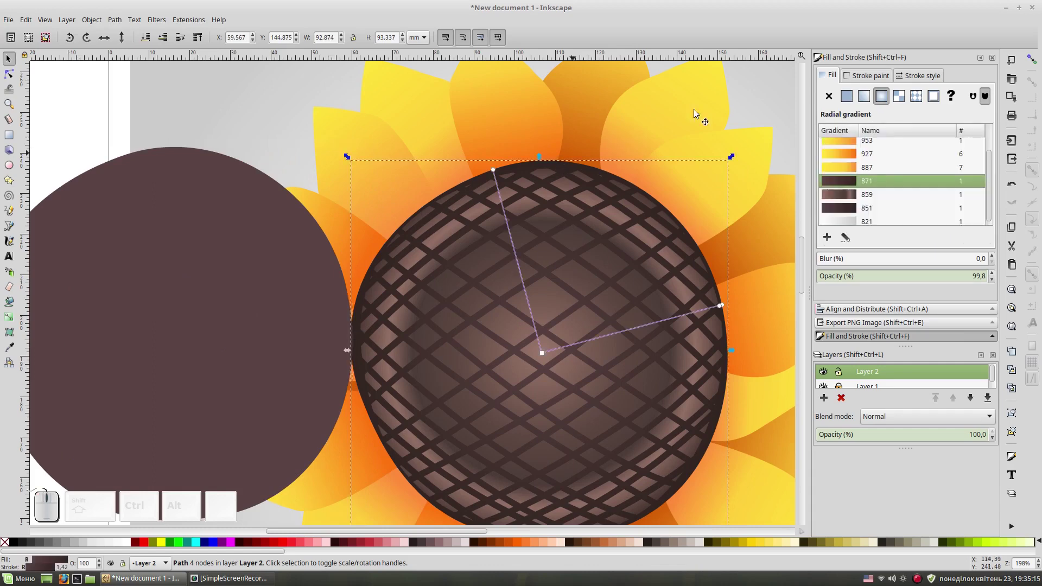
{"action": "left_click", "coordinate": [875, 73]}
{"action": "left_click", "coordinate": [833, 95]}
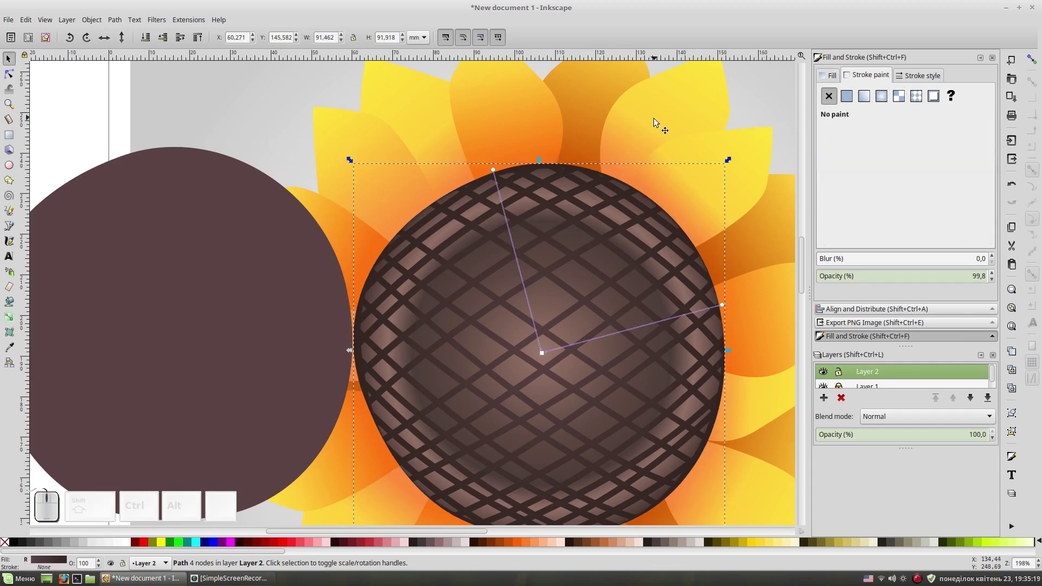
{"action": "left_click", "coordinate": [772, 113]}
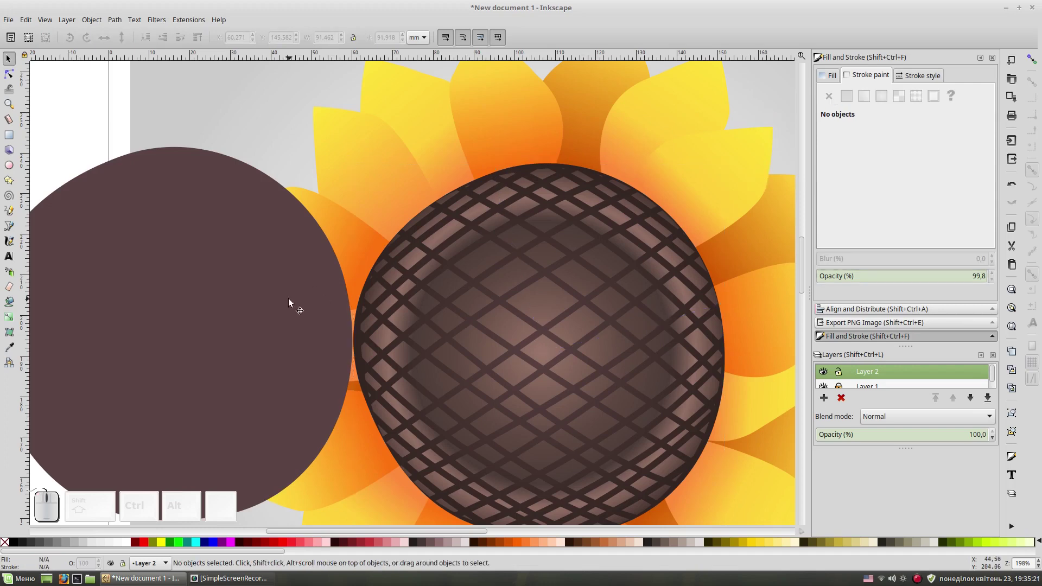
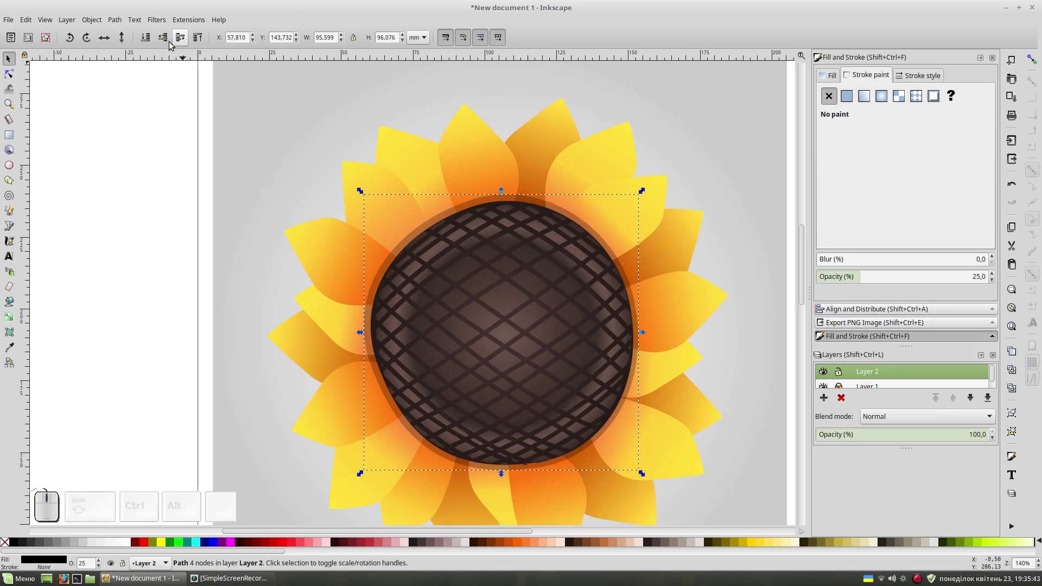
Step: Lower the shadow circle two levels beneath the centre and enlarge it slightly
{"action": "left_click", "coordinate": [168, 43]}
{"action": "left_click", "coordinate": [168, 43]}
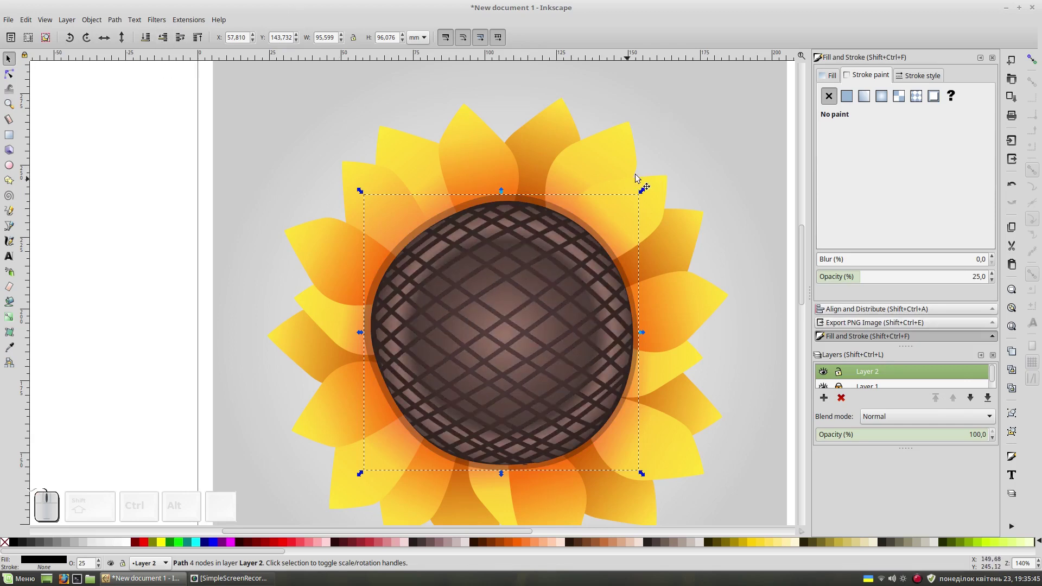
{"action": "left_click", "coordinate": [695, 136]}
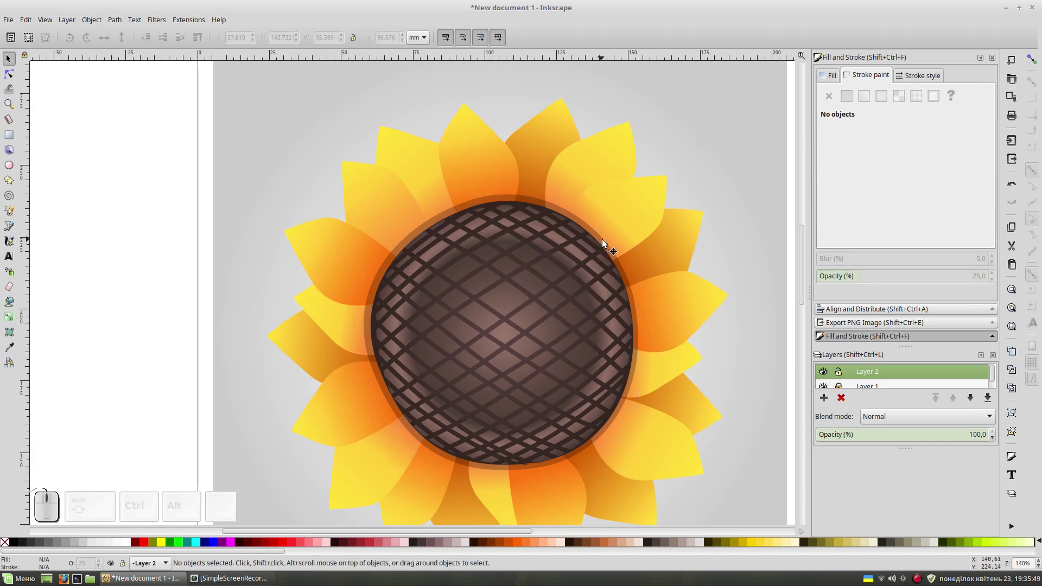
{"action": "left_click", "coordinate": [608, 243]}
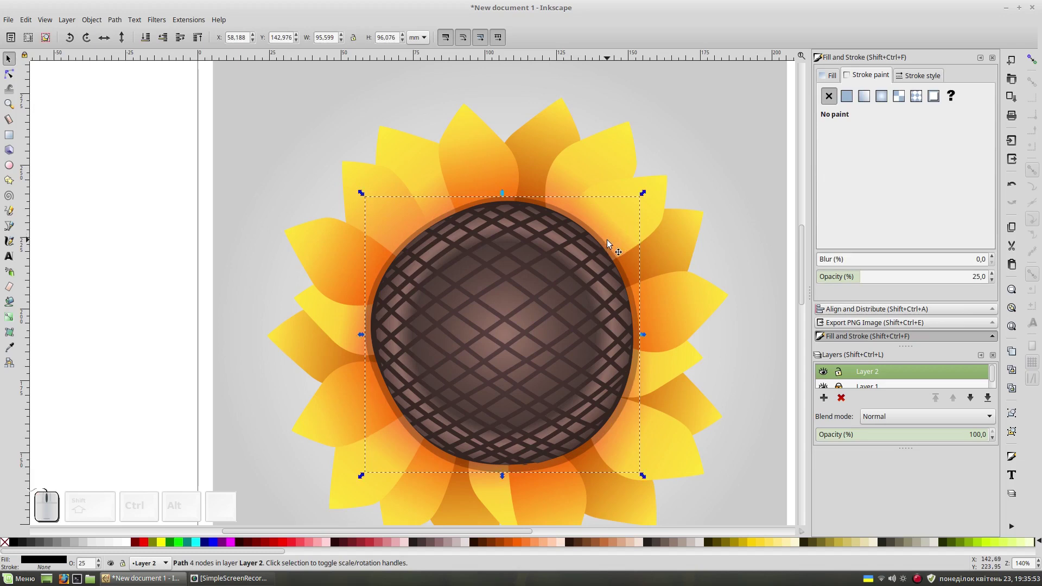
{"action": "left_click", "coordinate": [608, 244]}
{"action": "left_click_drag", "start_coordinate": [647, 195], "coordinate": [657, 187]}
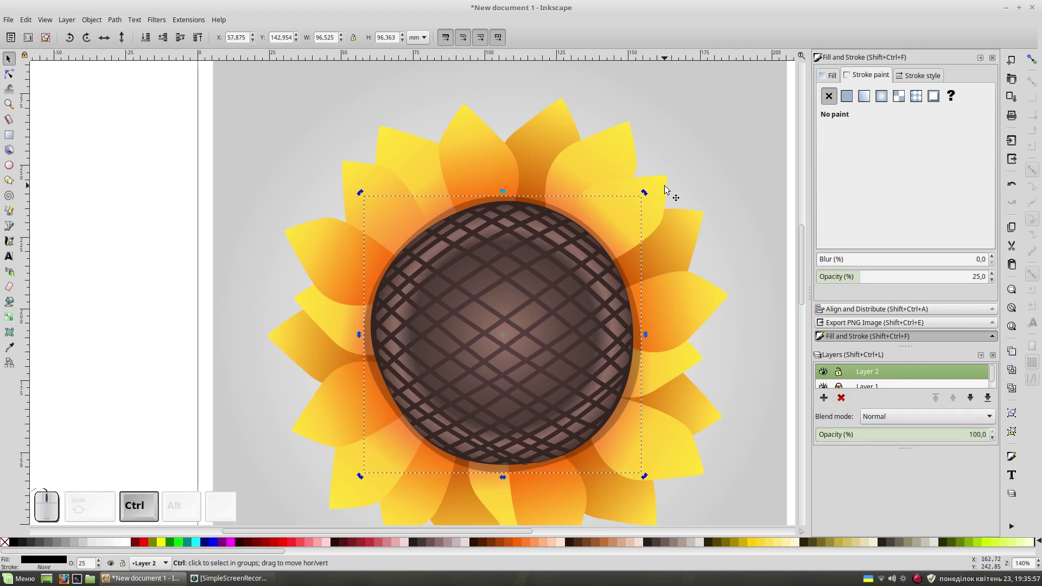
Step: Duplicate the shadow, enlarge it further around the centre and lower it one level
{"action": "key", "text": "ctrl+d"}
{"action": "left_click", "coordinate": [604, 239]}
{"action": "left_click_drag", "start_coordinate": [649, 194], "coordinate": [620, 225]}
{"action": "left_click", "coordinate": [613, 233]}
{"action": "left_click_drag", "start_coordinate": [660, 185], "coordinate": [707, 236]}
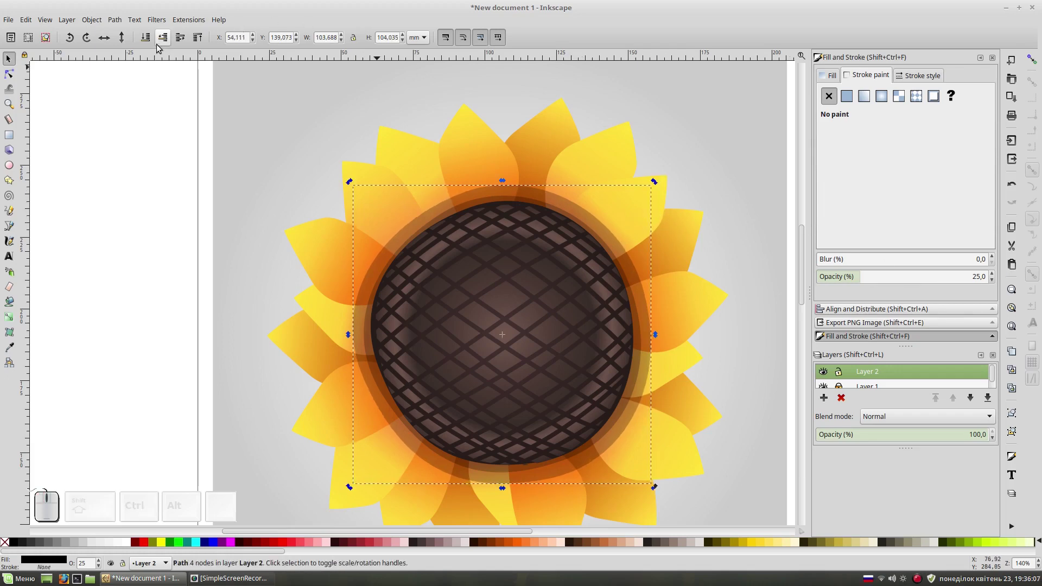
{"action": "left_click", "coordinate": [151, 41]}
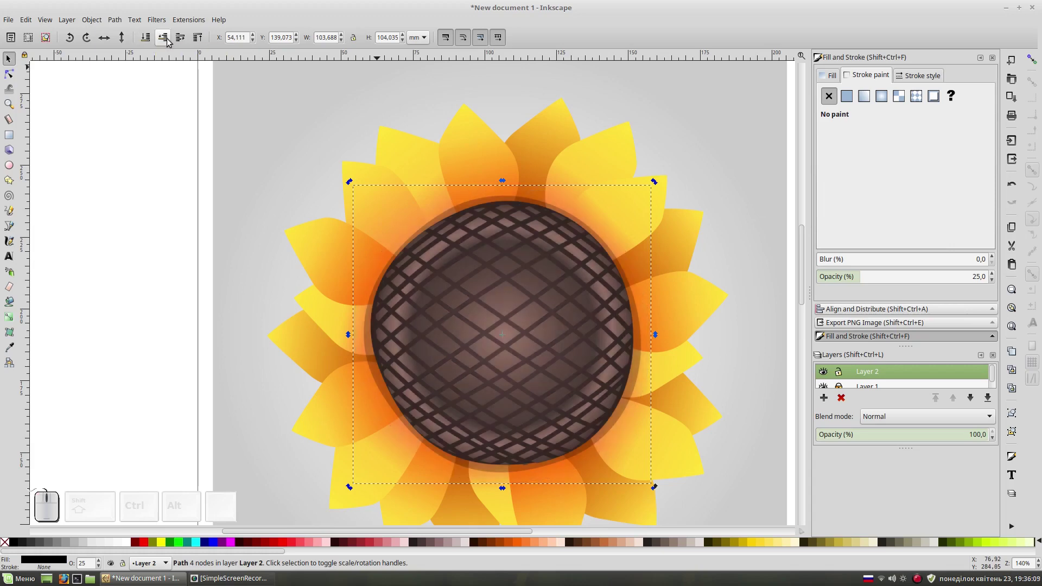
Step: Set the shadow ring's opacity to 10
{"action": "left_click", "coordinate": [186, 42]}
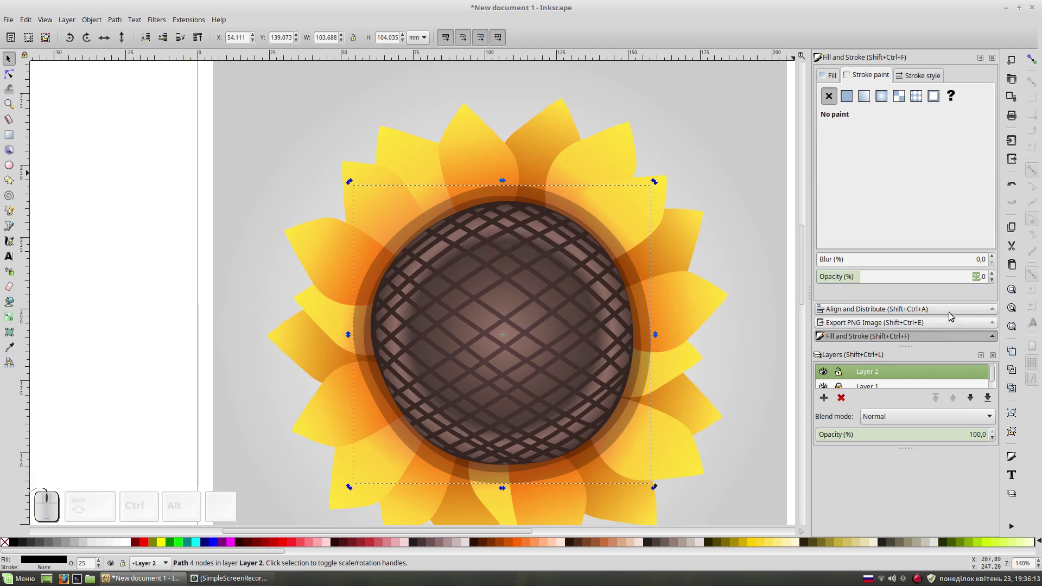
{"action": "key", "text": "1"}
{"action": "key", "text": "0"}
{"action": "key", "text": "Return"}
{"action": "left_click", "coordinate": [689, 150]}
{"action": "scroll", "scroll_direction": "down", "scroll_amount": 3}
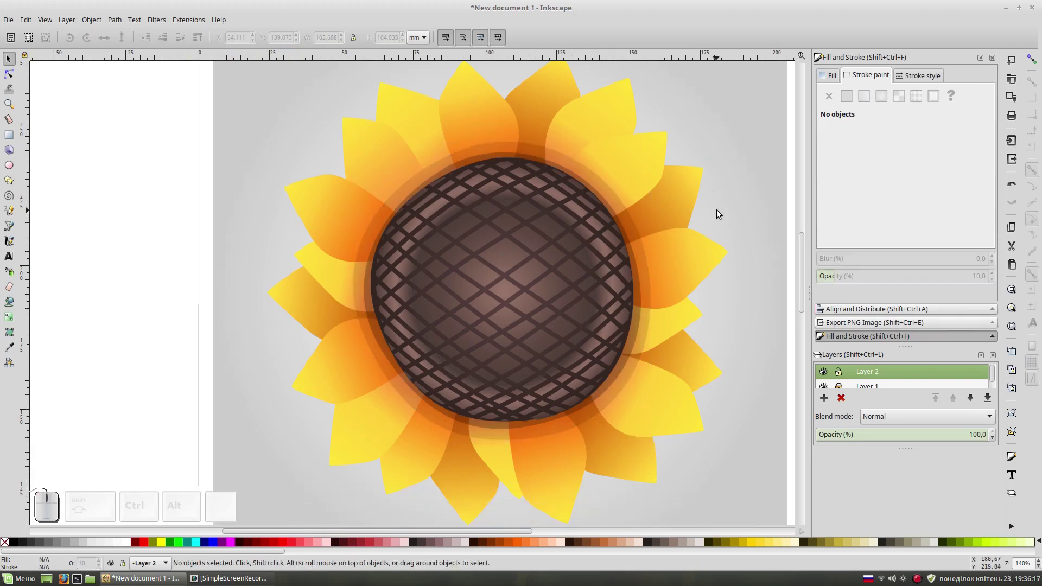
Step: Duplicate the sunflower group, ungroup it and union the petals into one outline shape
{"action": "key", "text": "KP_Subtract"}
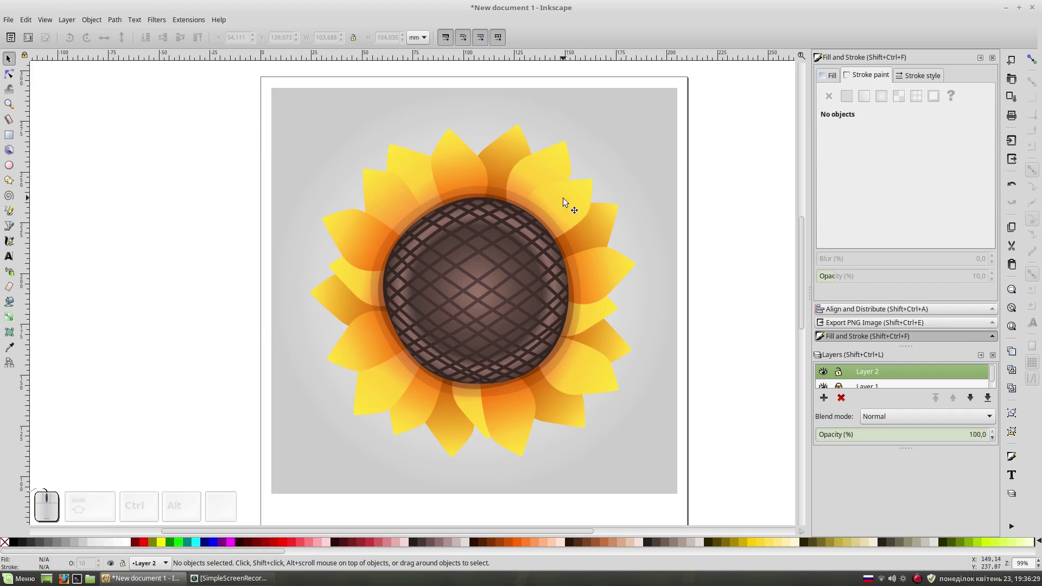
{"action": "left_click", "coordinate": [570, 193]}
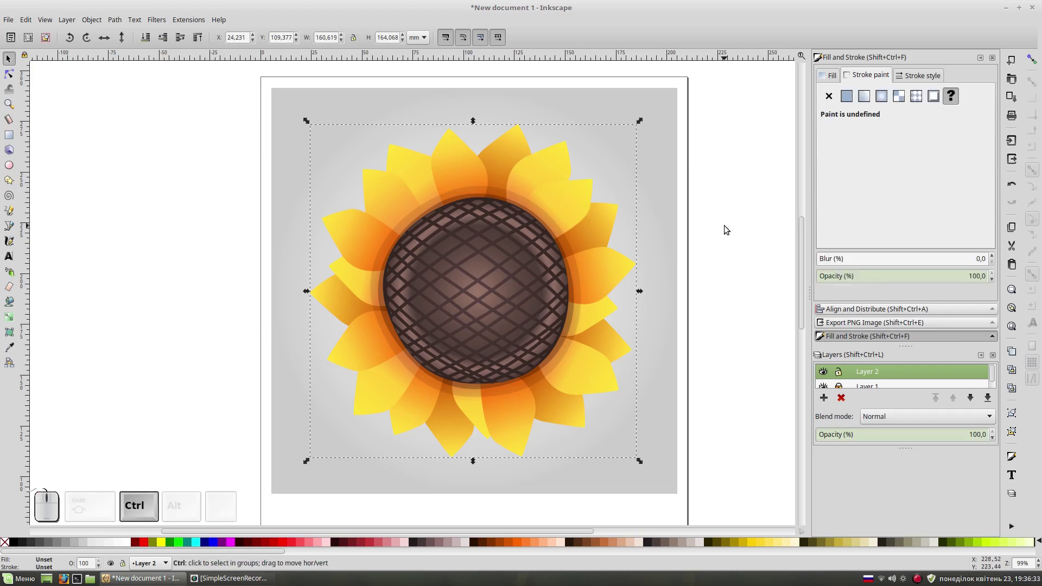
{"action": "key", "text": "ctrl+d"}
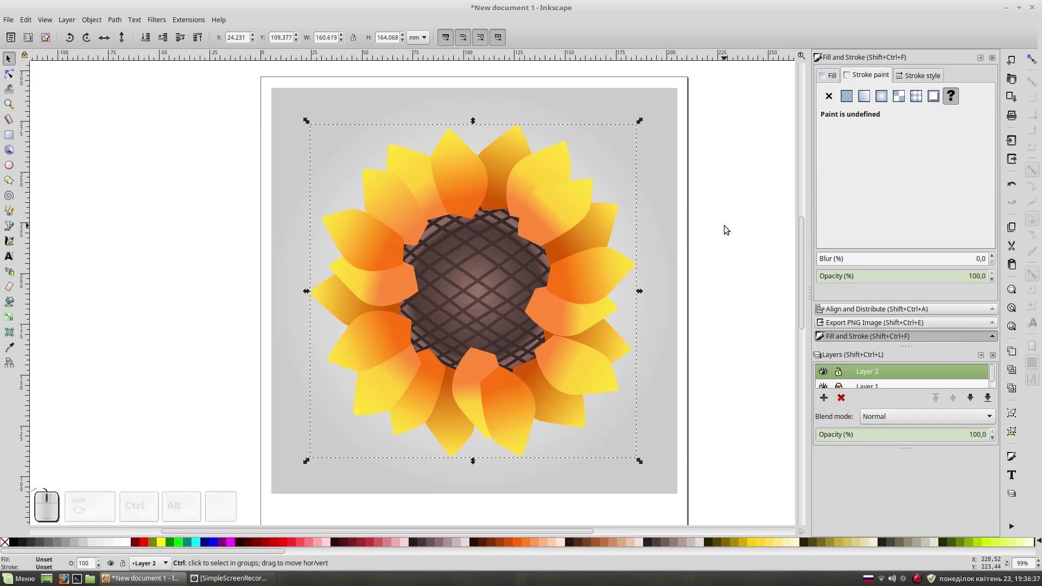
{"action": "key", "text": "ctrl+KP_Add"}
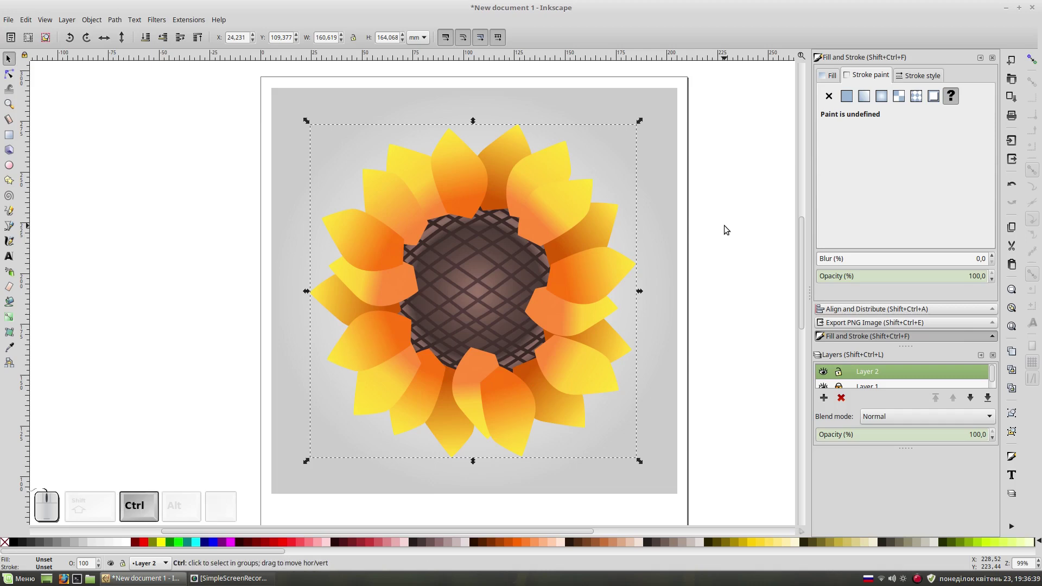
{"action": "key", "text": "ctrl+shift+g"}
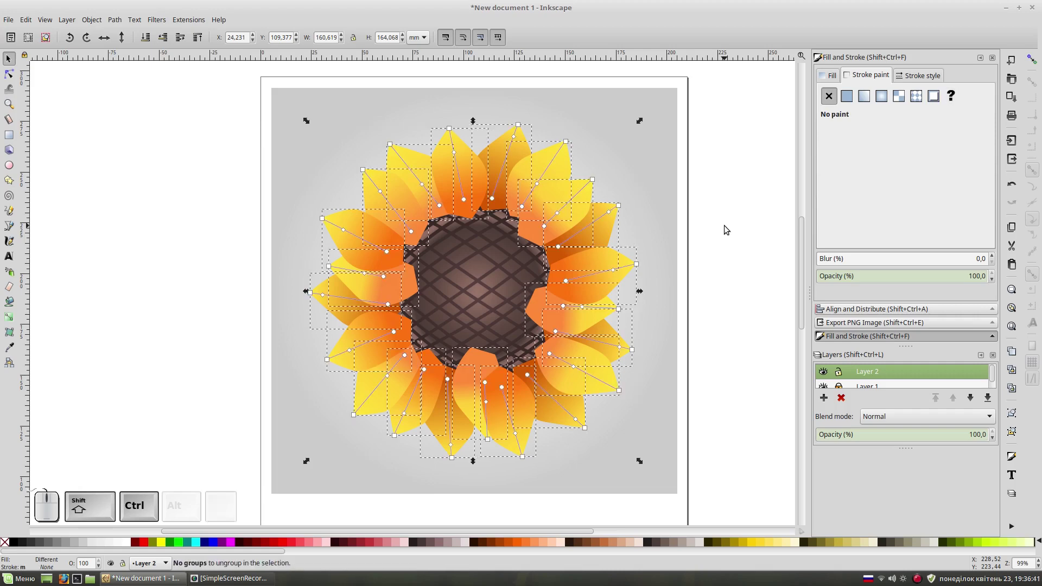
{"action": "key", "text": "ctrl+KP_Add"}
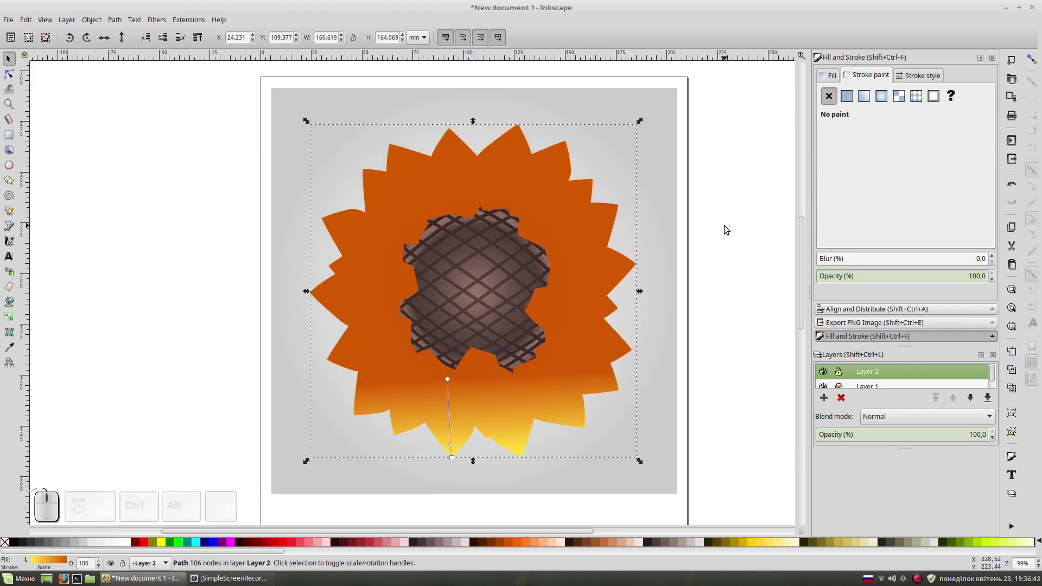
Step: Give the merged shape a flat fill and solid orange stroke, lowered behind the petals
{"action": "left_click", "coordinate": [839, 77]}
{"action": "left_click", "coordinate": [850, 100]}
{"action": "left_click", "coordinate": [861, 79]}
{"action": "left_click", "coordinate": [850, 98]}
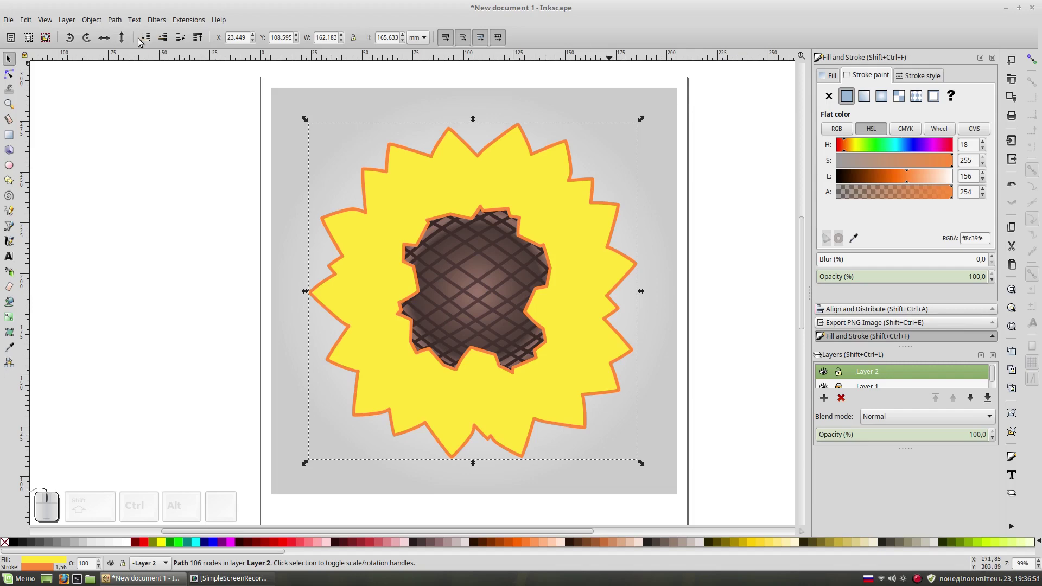
{"action": "left_click", "coordinate": [148, 40]}
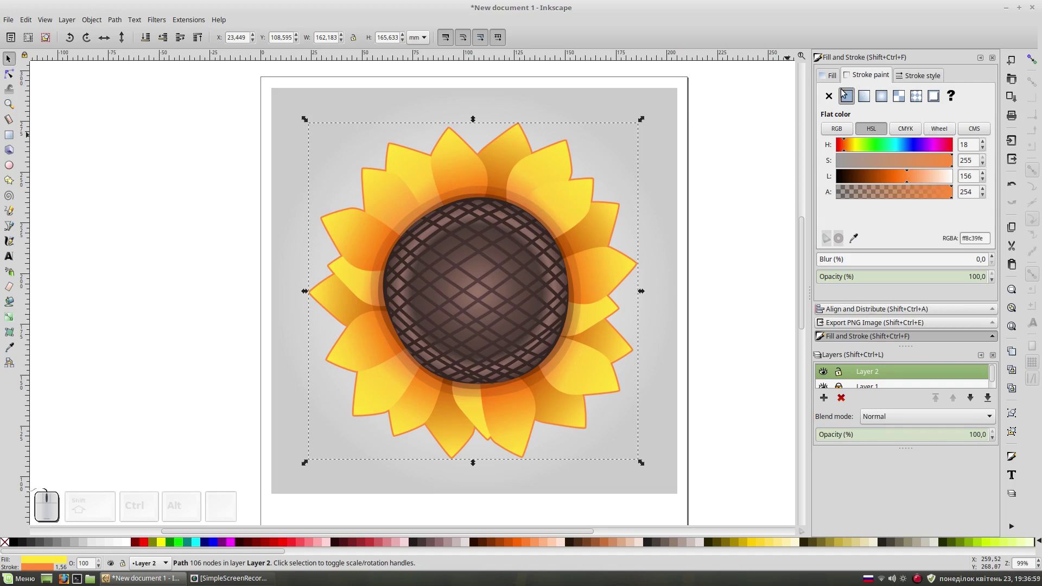
Step: Darken the outline stroke to a deeper orange and convert it into a filled shape
{"action": "left_click_drag", "start_coordinate": [906, 179], "coordinate": [838, 217]}
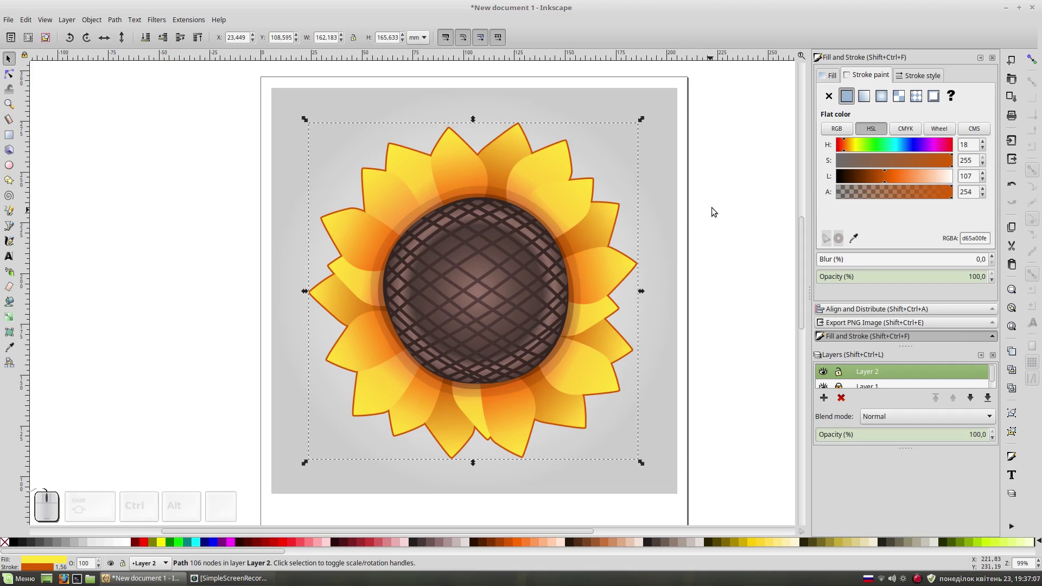
{"action": "left_click", "coordinate": [116, 22]}
{"action": "left_click", "coordinate": [132, 51]}
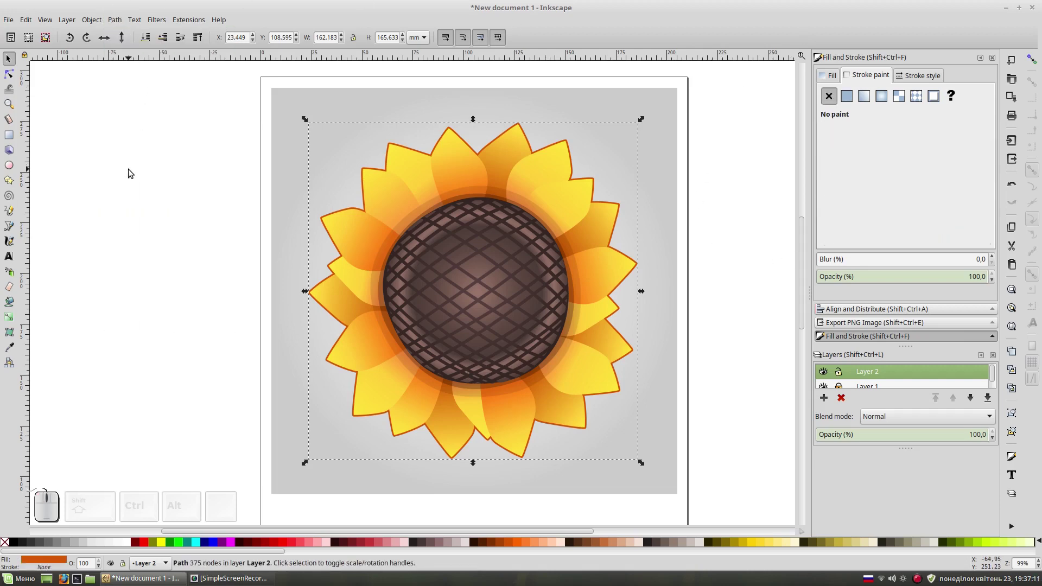
Step: Select the background square in Layer 1 and its radial gradient's colour stop
{"action": "left_click", "coordinate": [134, 171]}
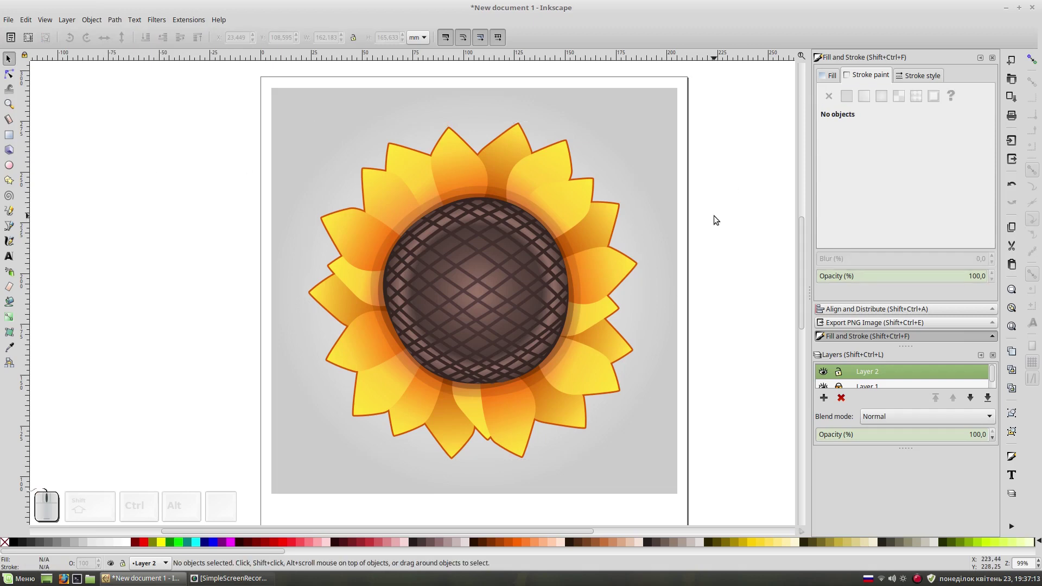
{"action": "key", "text": "KP_Subtract"}
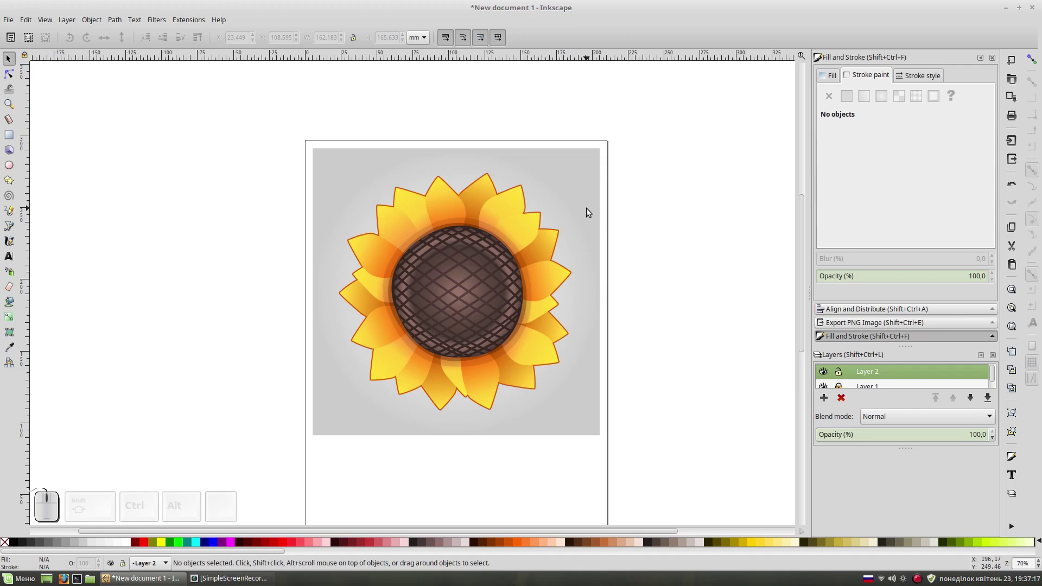
{"action": "left_click", "coordinate": [843, 387]}
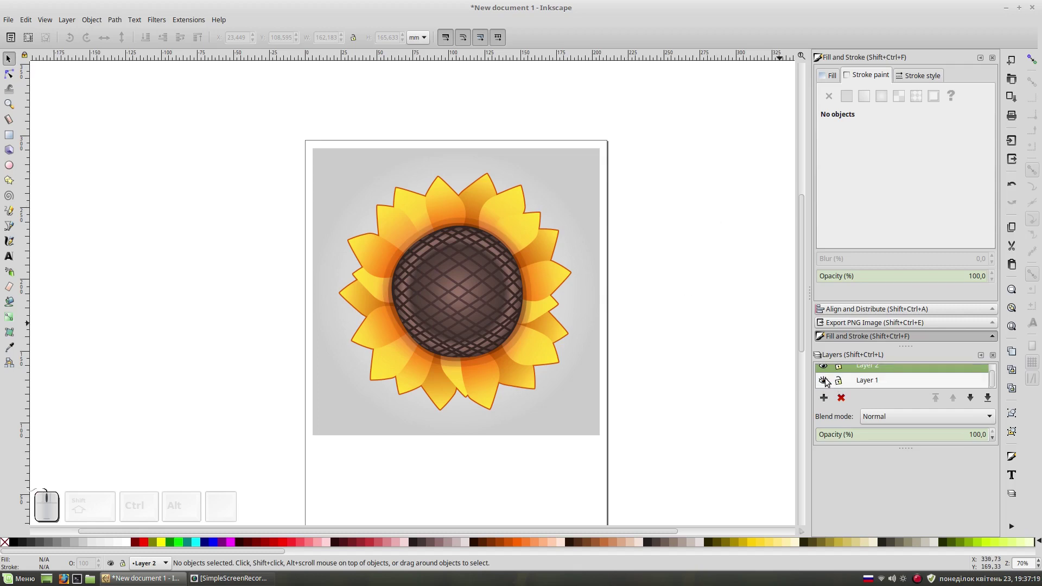
{"action": "left_click", "coordinate": [591, 195]}
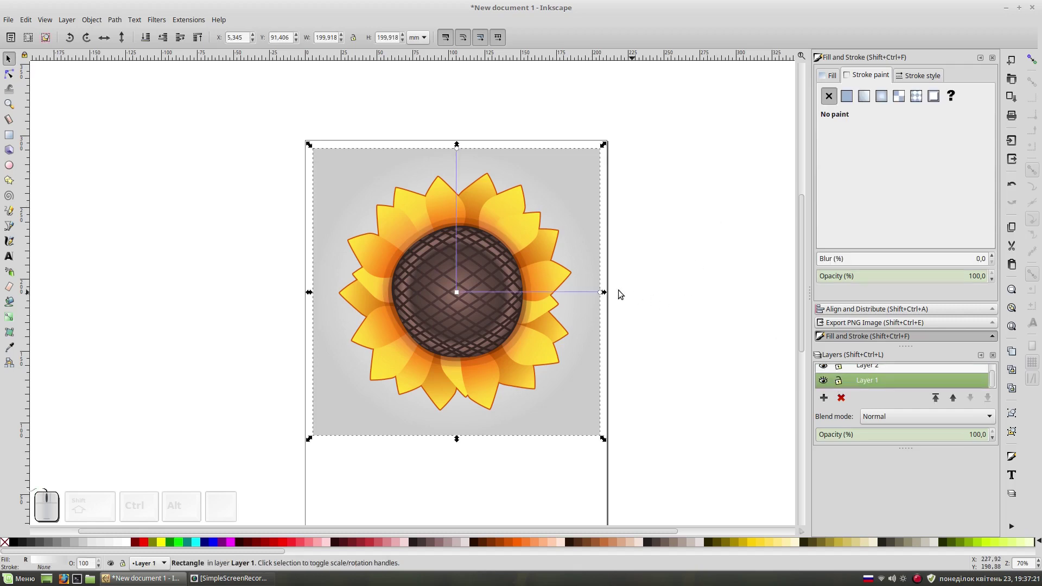
{"action": "left_click", "coordinate": [605, 295]}
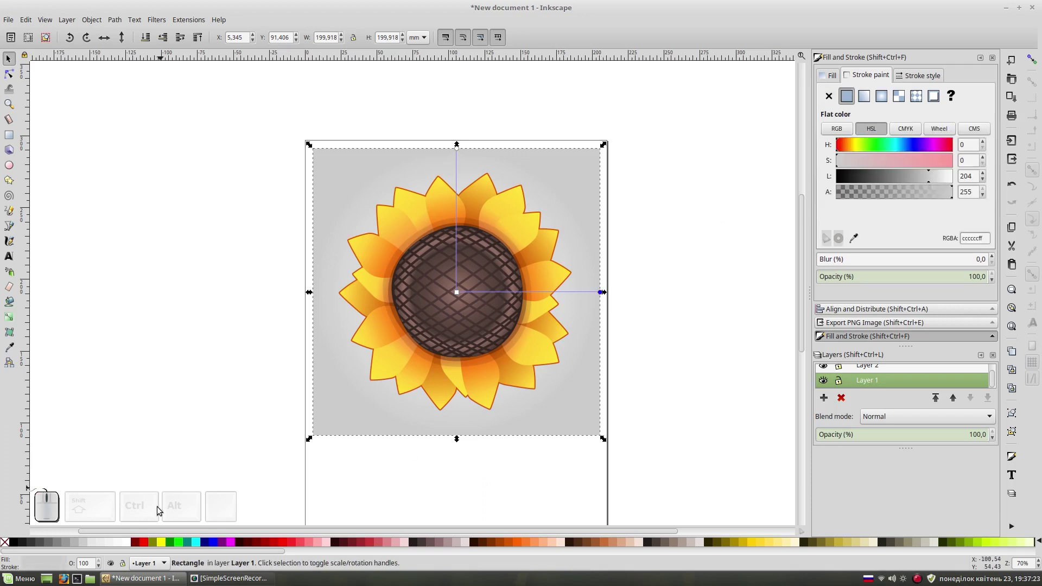
Step: Set that gradient stop to a darker grey from the palette and deselect
{"action": "left_click", "coordinate": [73, 546]}
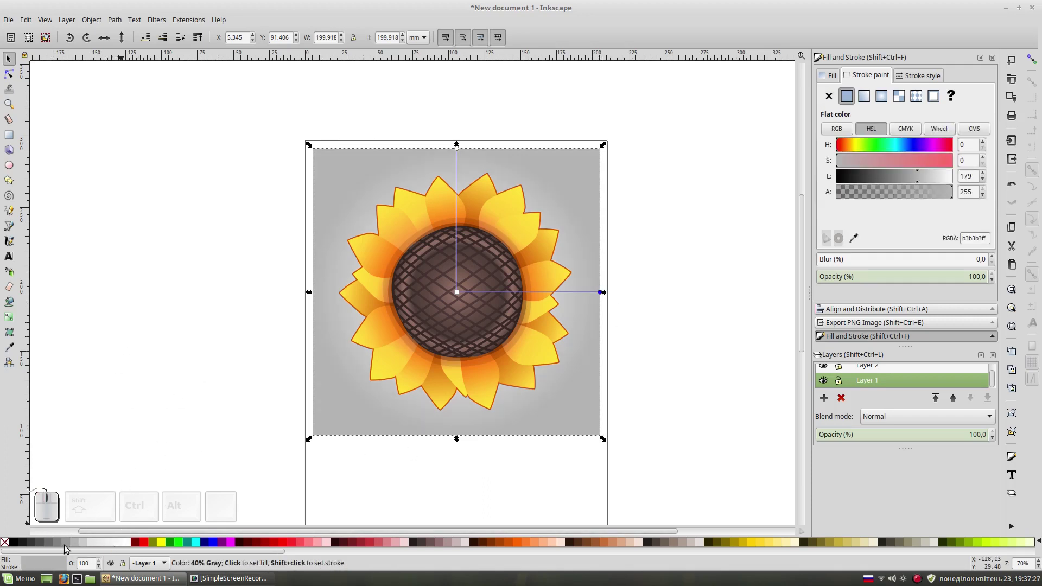
{"action": "left_click", "coordinate": [69, 544]}
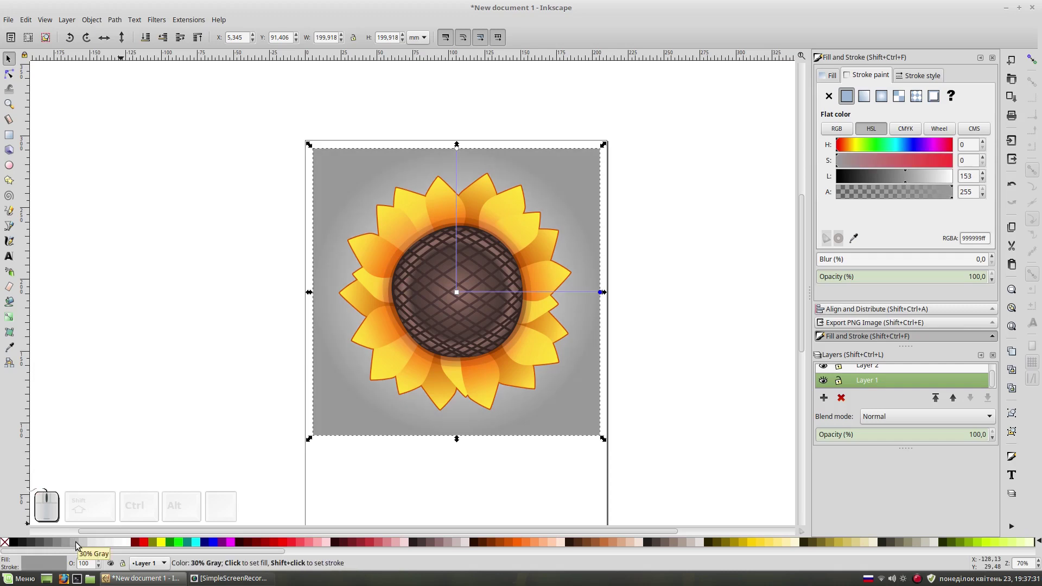
{"action": "left_click", "coordinate": [708, 266]}
{"action": "key", "text": "ctrl+z"}
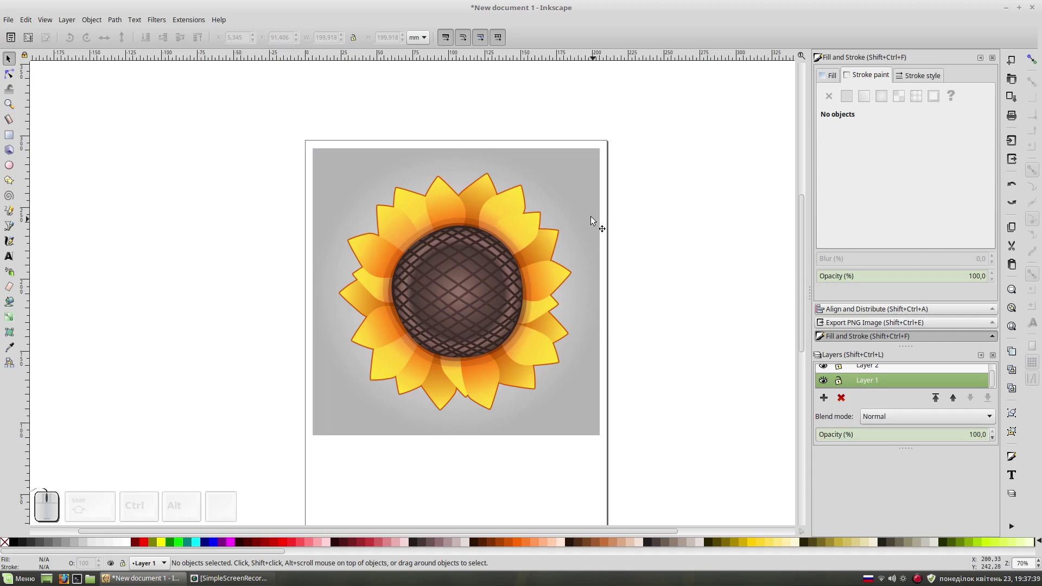
Step: Move the background square up into Layer 2 with the sunflower via the canvas context menu
{"action": "left_click", "coordinate": [587, 223]}
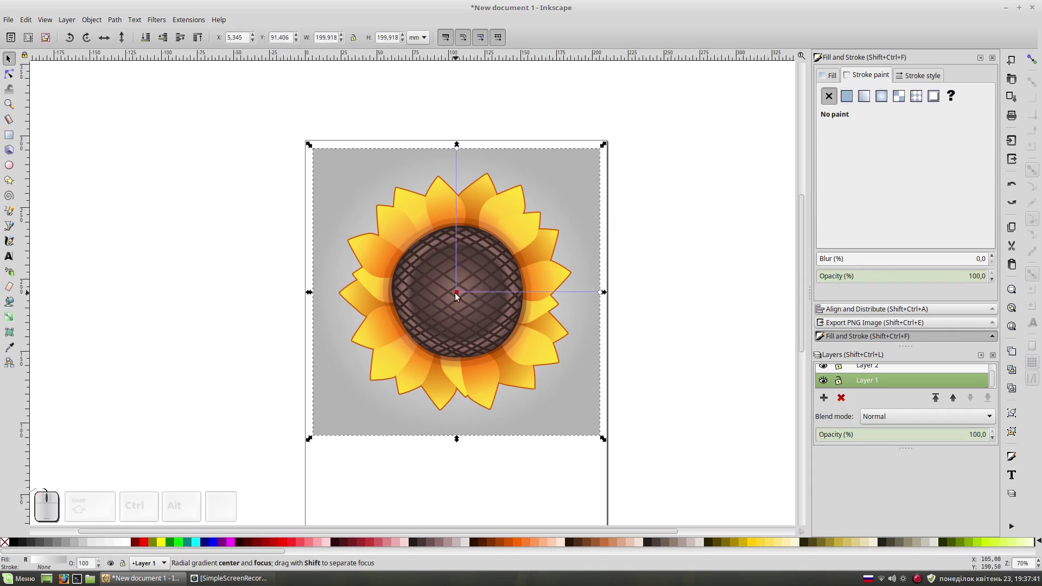
{"action": "left_click", "coordinate": [457, 296]}
{"action": "left_click", "coordinate": [586, 207]}
{"action": "left_click", "coordinate": [674, 239]}
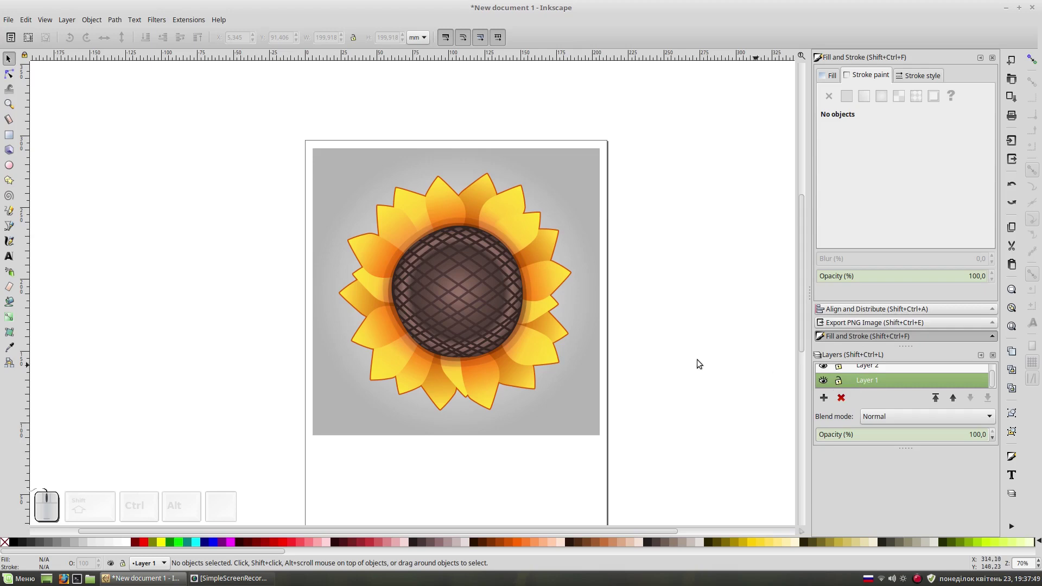
{"action": "right_click", "coordinate": [585, 392]}
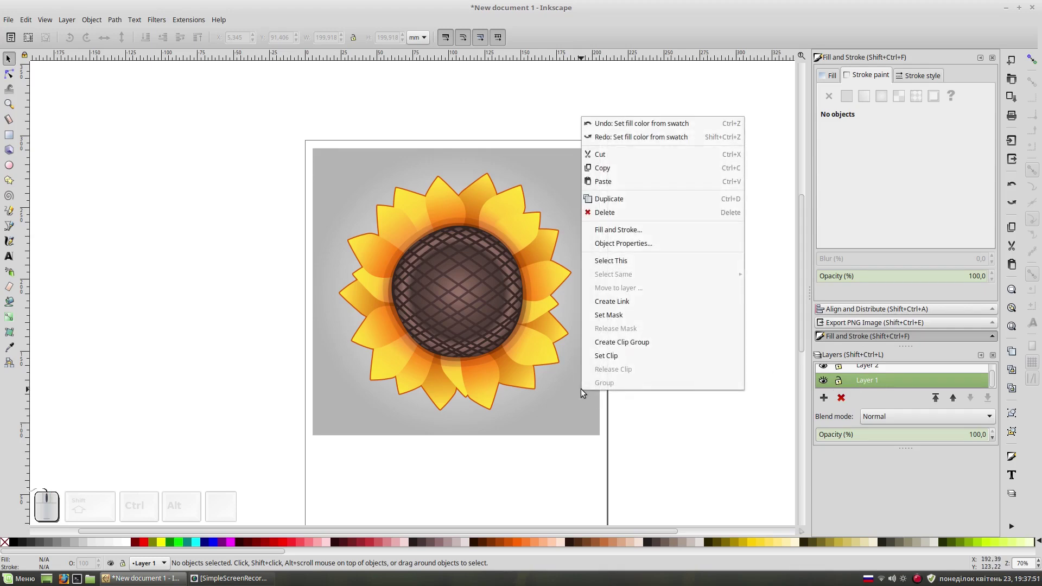
{"action": "left_click", "coordinate": [681, 455]}
{"action": "left_click", "coordinate": [586, 400]}
{"action": "right_click", "coordinate": [585, 400]}
{"action": "left_click", "coordinate": [690, 302]}
{"action": "left_click", "coordinate": [540, 260]}
{"action": "left_click", "coordinate": [569, 361]}
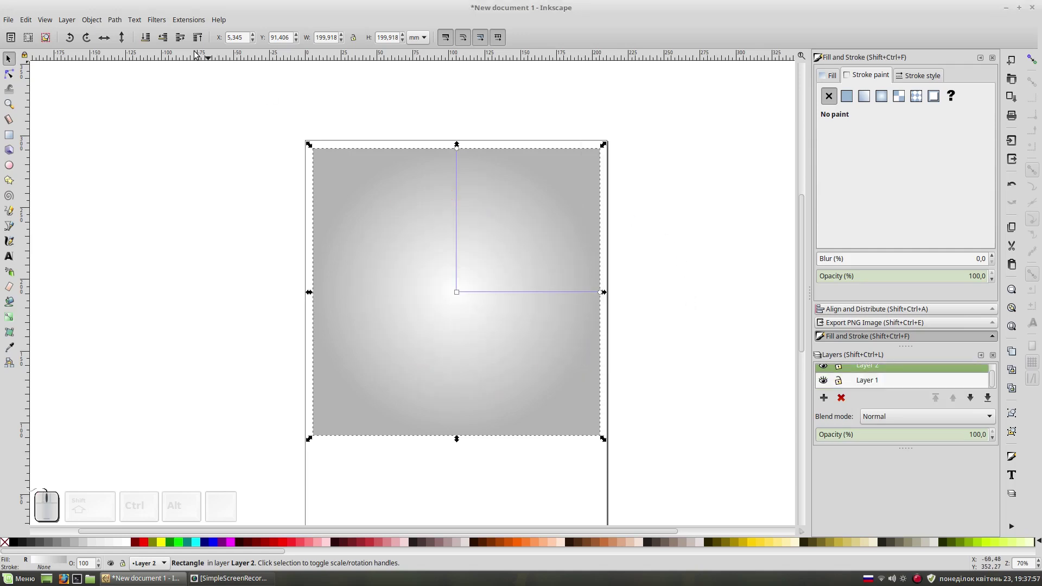
Step: Lower the square behind the sunflower and delete the now-empty Layer 1
{"action": "left_click", "coordinate": [147, 35]}
{"action": "left_click", "coordinate": [697, 281]}
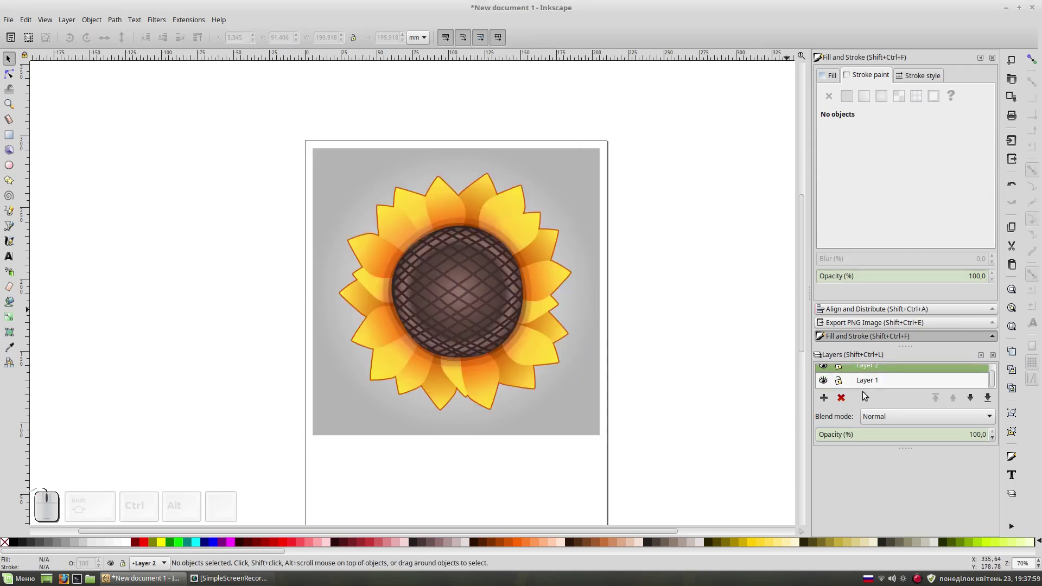
{"action": "left_click", "coordinate": [860, 381]}
{"action": "left_click", "coordinate": [845, 404]}
{"action": "left_click", "coordinate": [661, 312]}
Step: Group all the sunflower pieces together and zoom in on the finished illustration
{"action": "left_click_drag", "start_coordinate": [623, 168], "coordinate": [590, 214]}
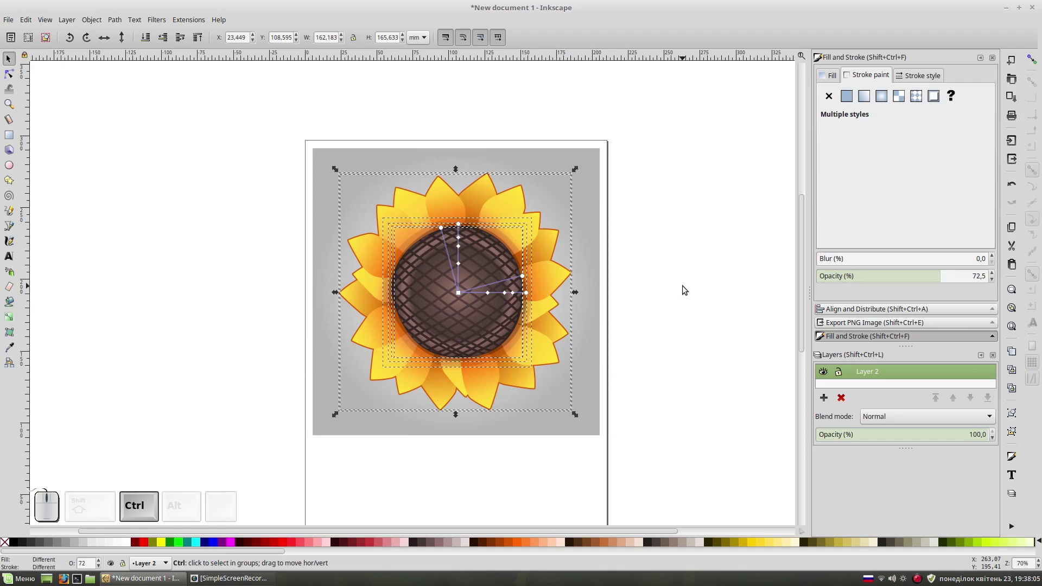
{"action": "key", "text": "ctrl+g"}
{"action": "left_click", "coordinate": [675, 233]}
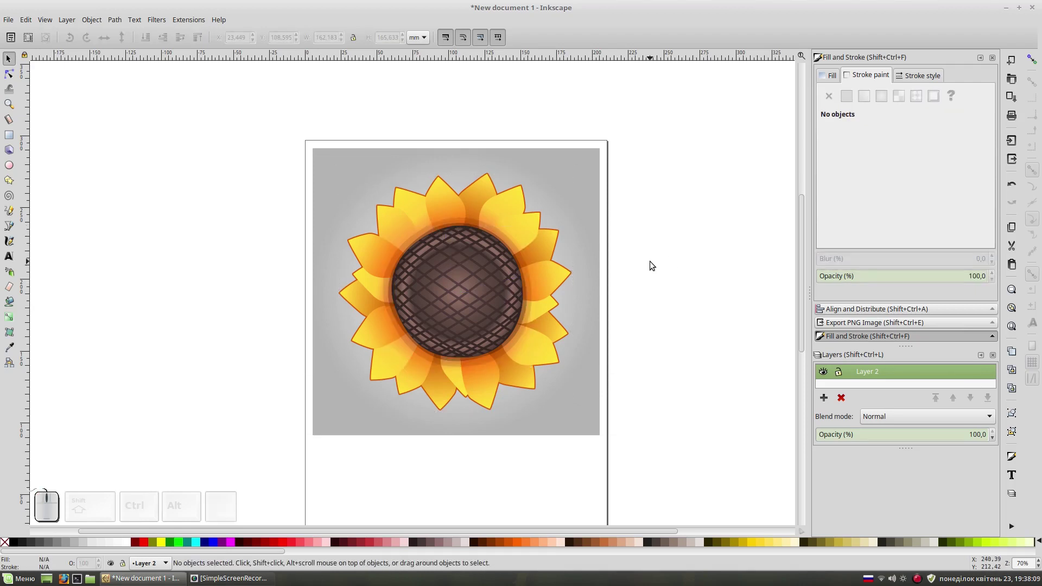
{"action": "key", "text": "space"}
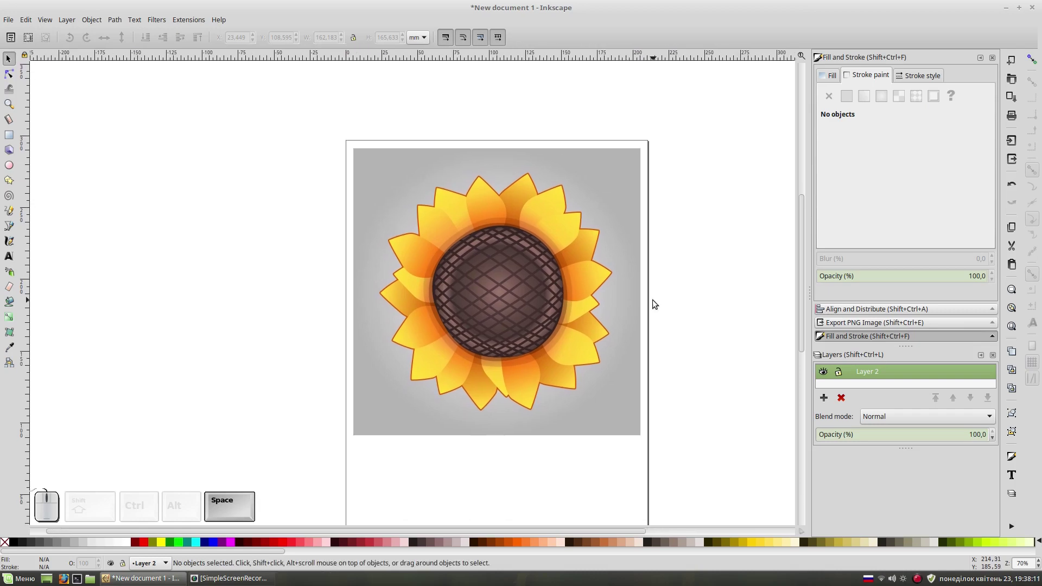
{"action": "key", "text": "KP_Add"}
{"action": "key", "text": "space"}
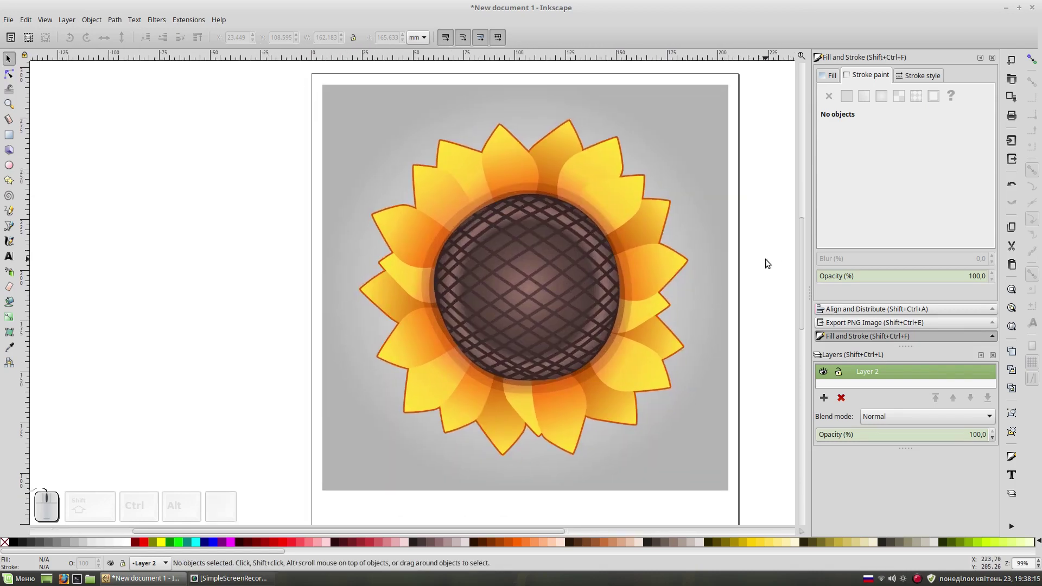